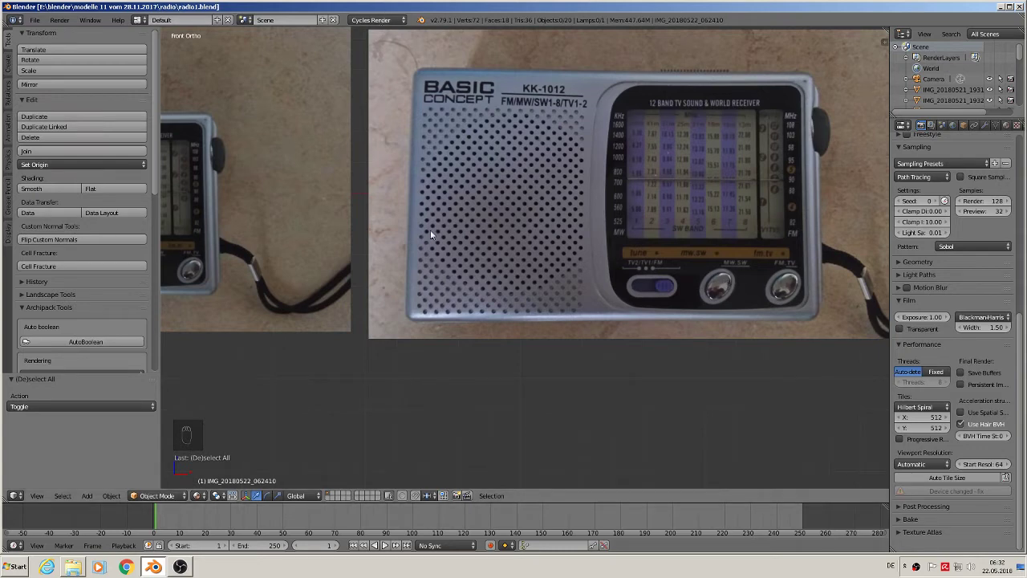
Add a cube at the radio's centre, scale it to the front outline and show it as see-through wireframe
left_click_drag(560, 377, 131, 434)
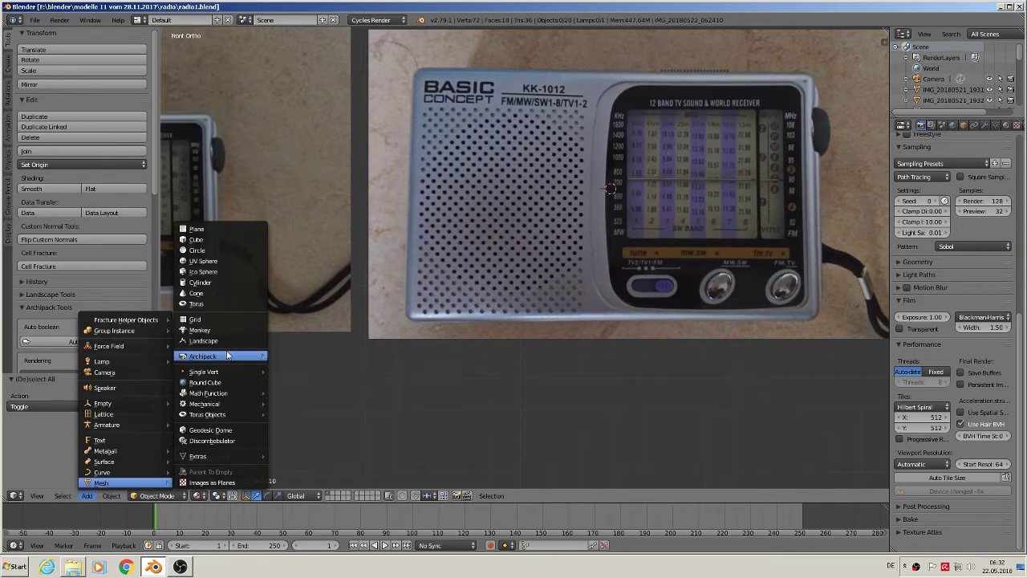
key("s")
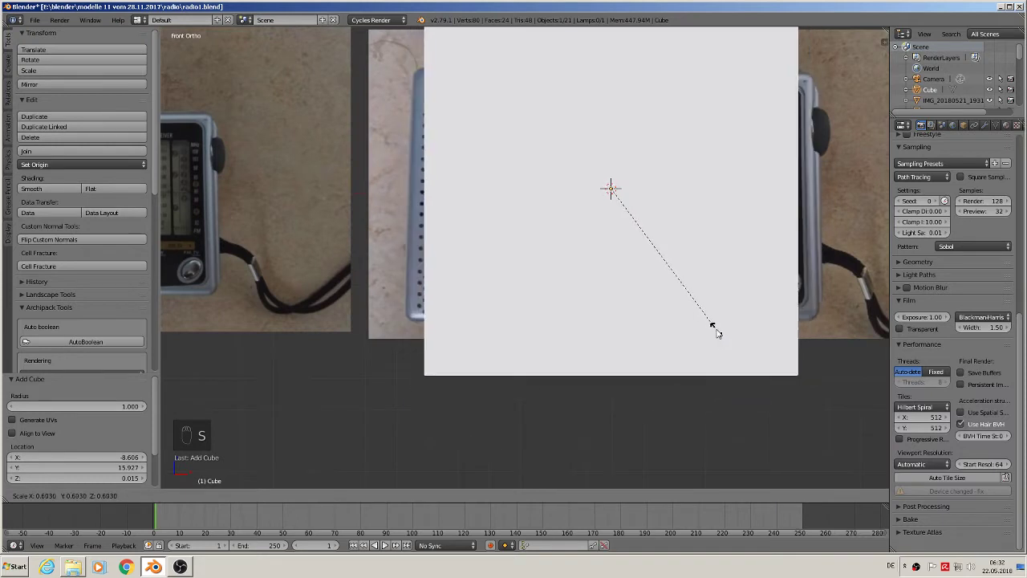
key("s")
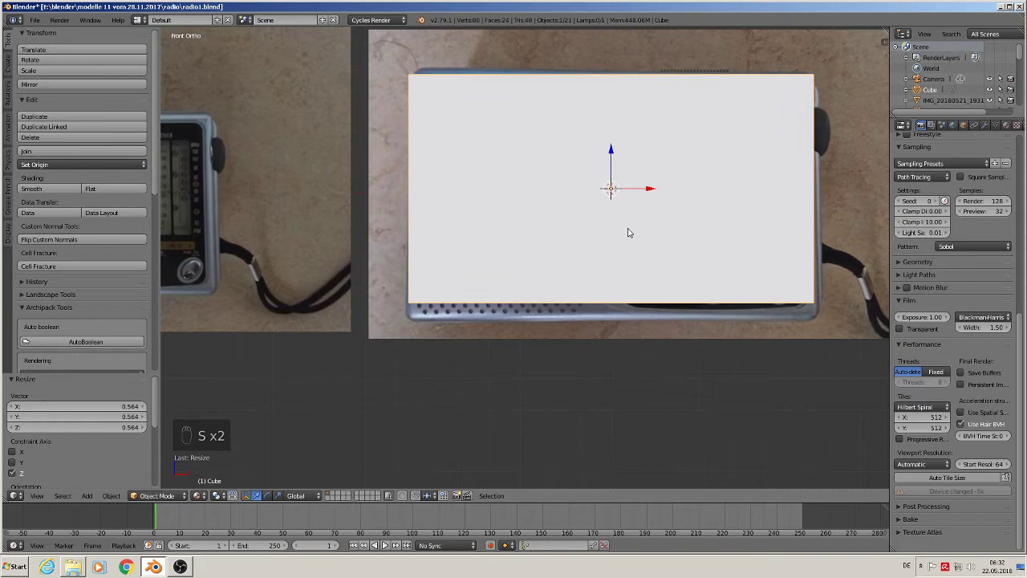
left_click_drag(610, 155, 646, 328)
key("d")
key("z")
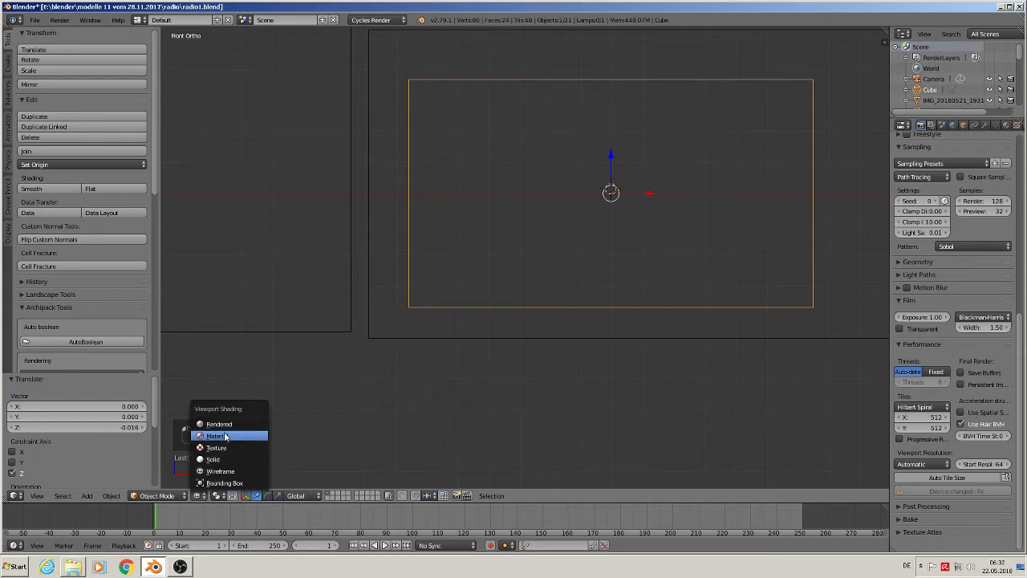
Flatten the cube along its depth into a thin slab and check it from the front
key("s")
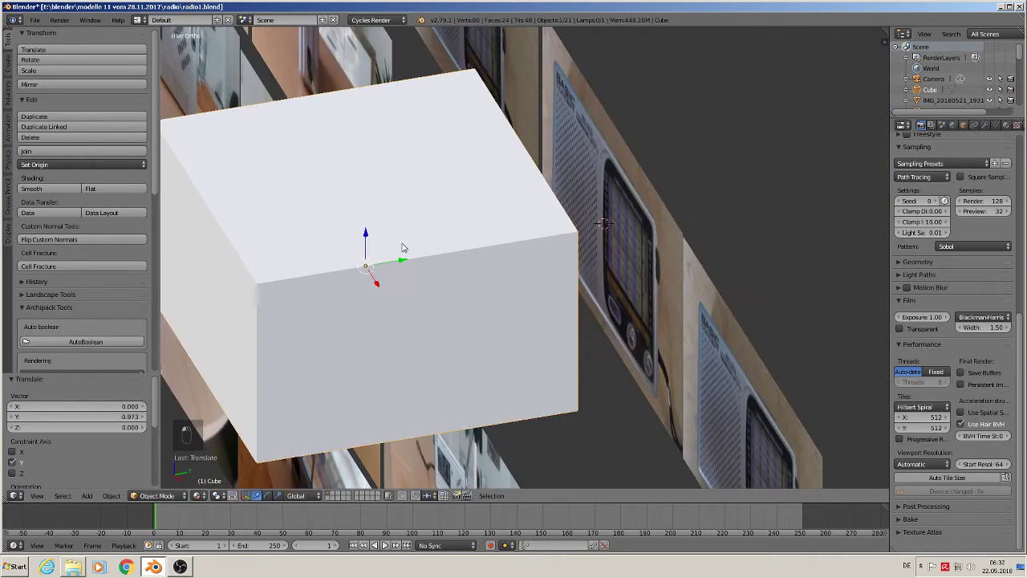
left_click_drag(536, 304, 728, 264)
key("s")
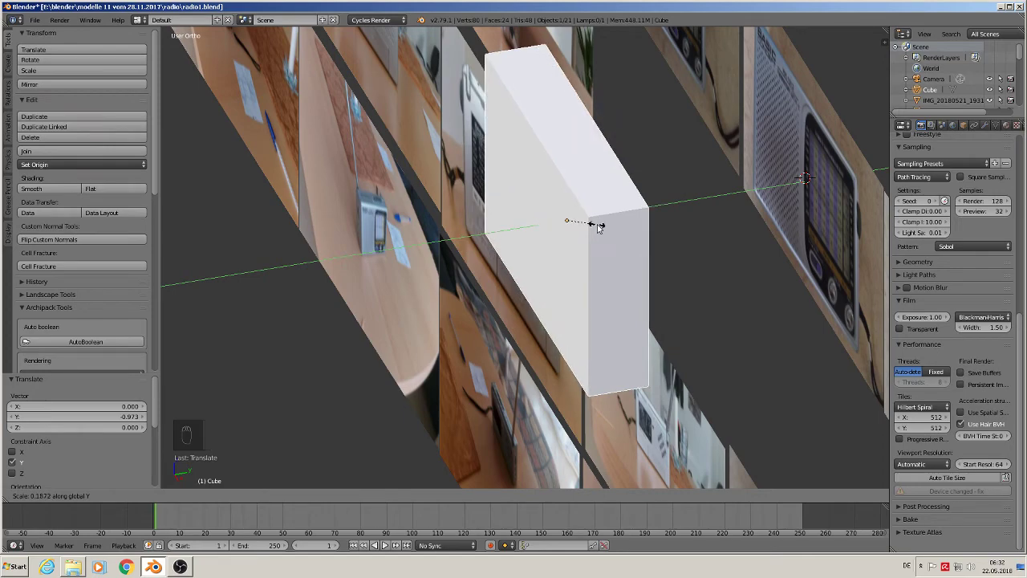
left_click_drag(659, 263, 754, 256)
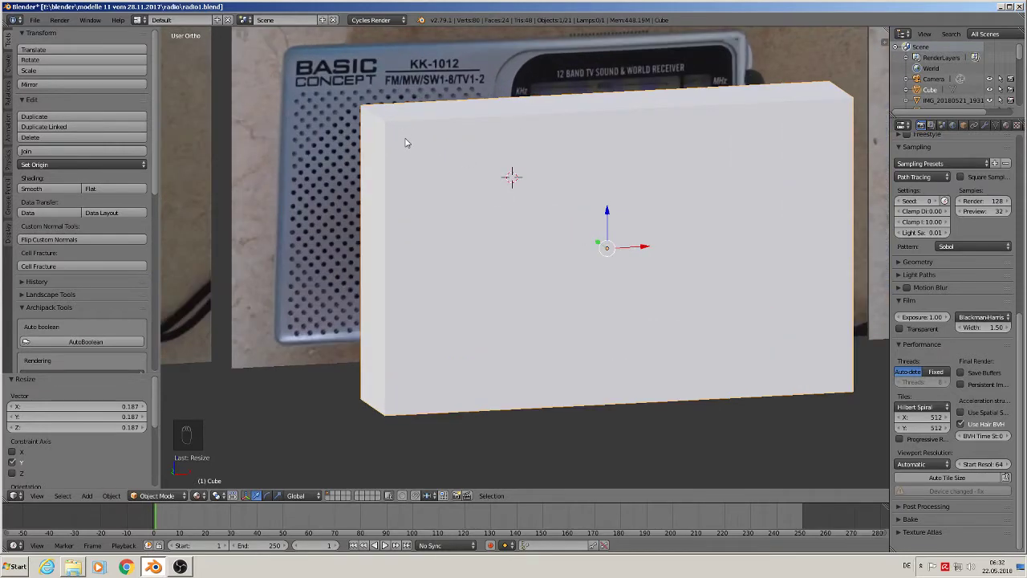
Inset the slab's front face and then its back face to leave a border on each
key("Tab")
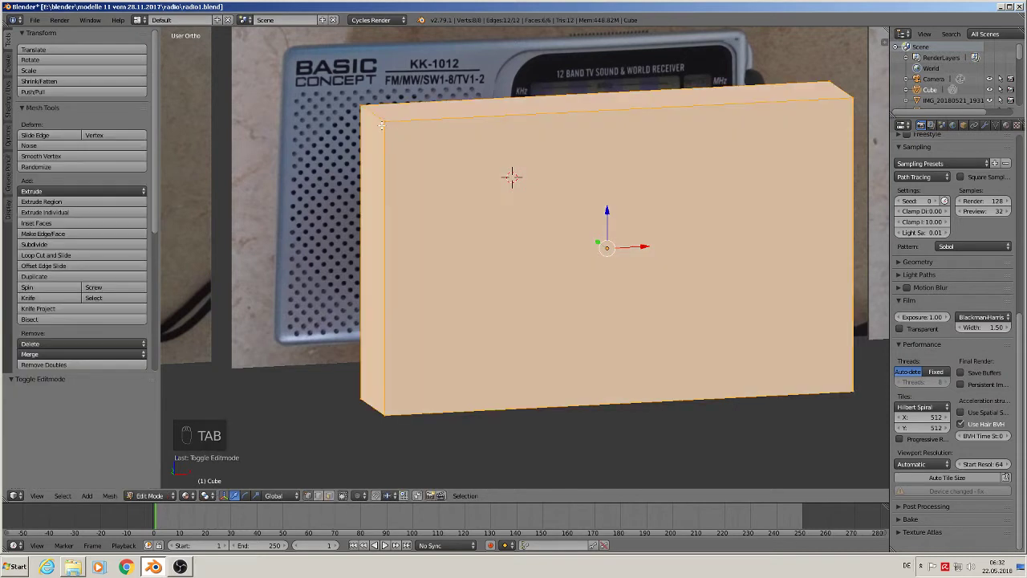
key("ctrl+r")
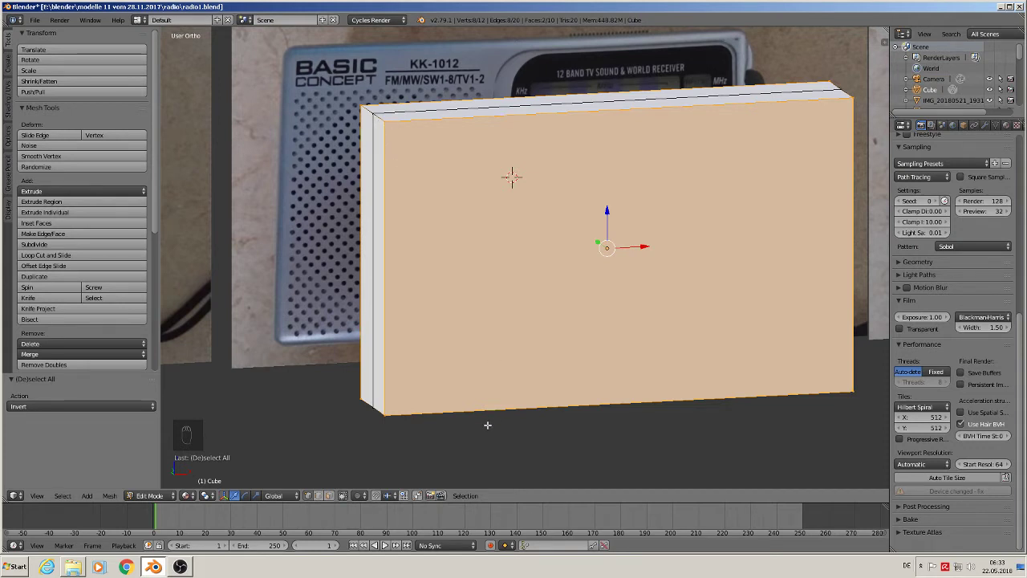
key("ctrl+b")
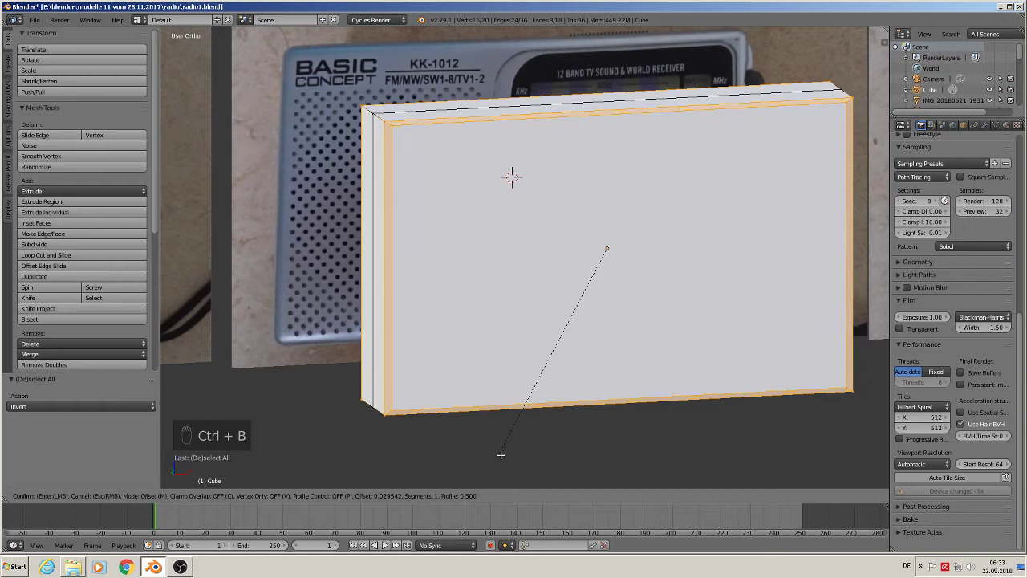
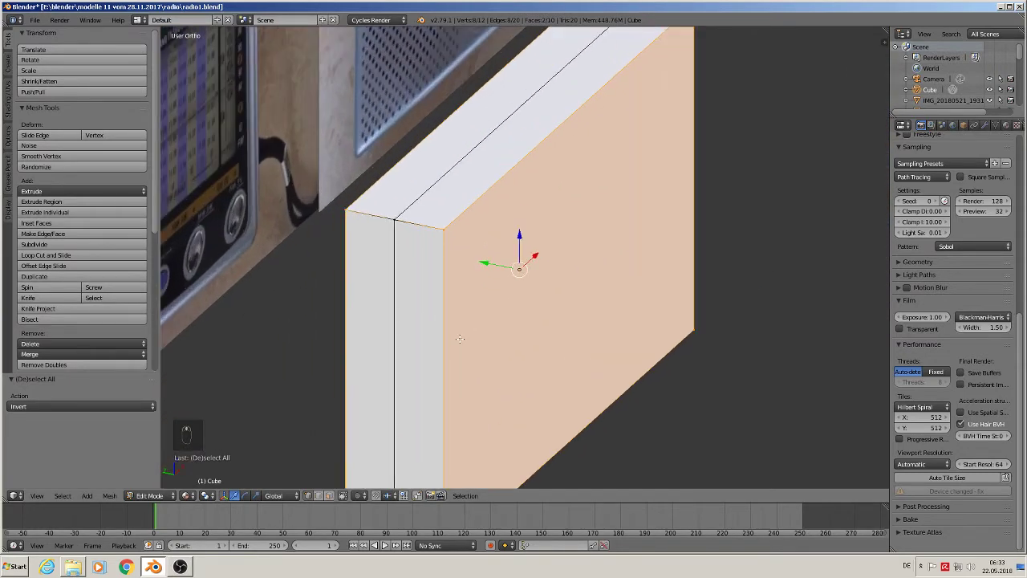
key("a")
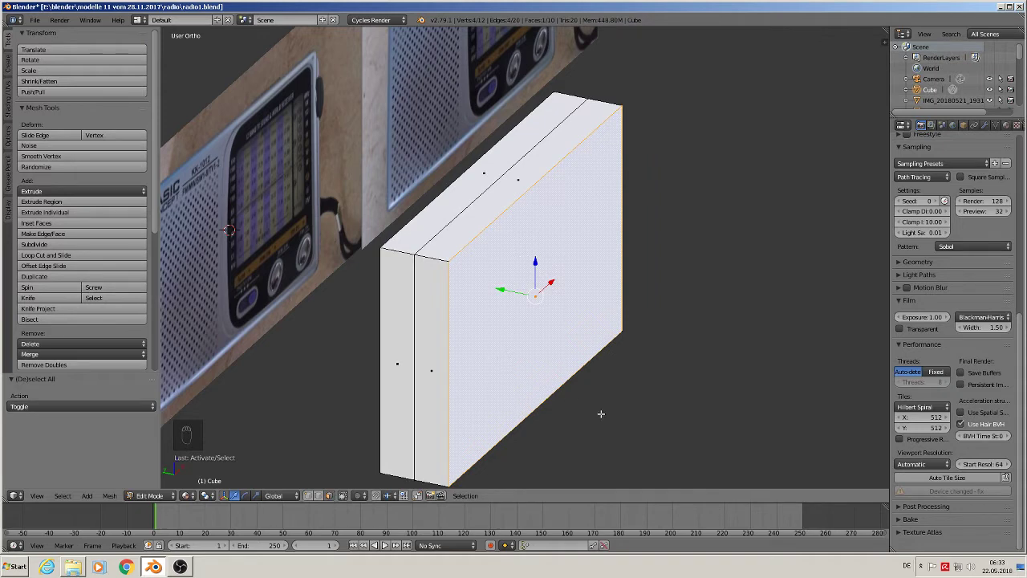
key("ctrl+b")
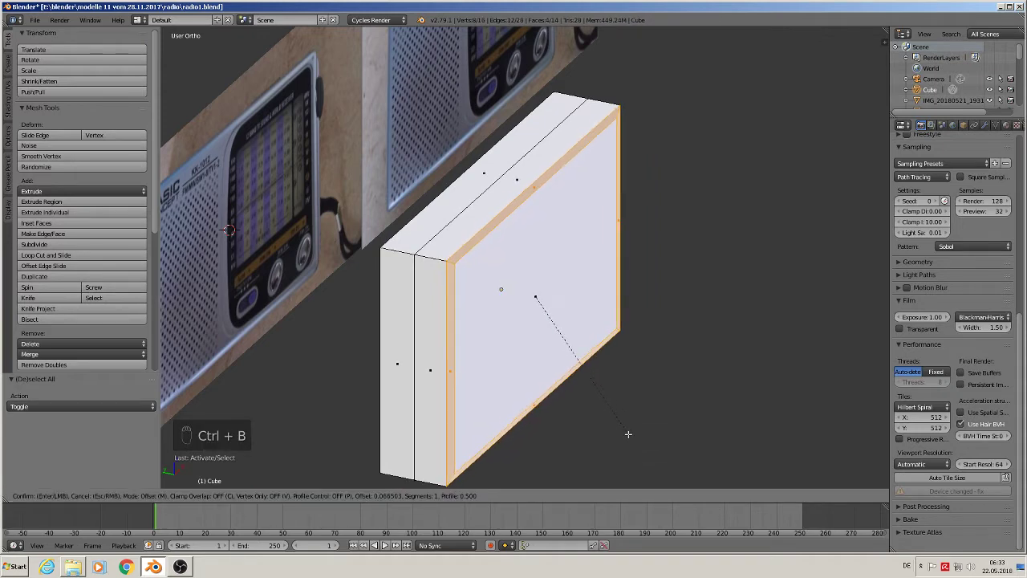
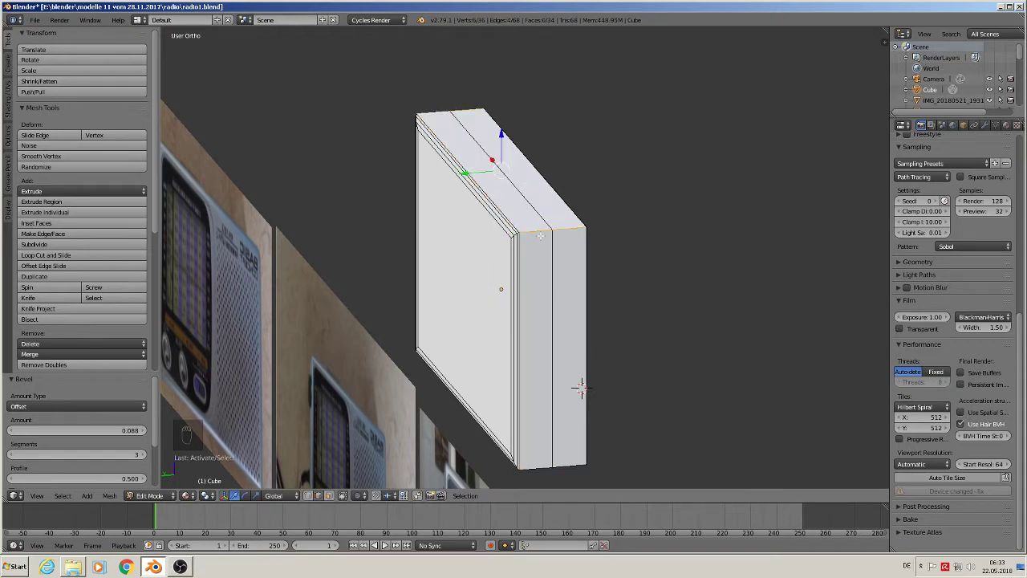
Bevel the slab's corner edges into a rounded radio body and leave Edit Mode
left_click_drag(419, 123, 420, 123)
middle_click(419, 123)
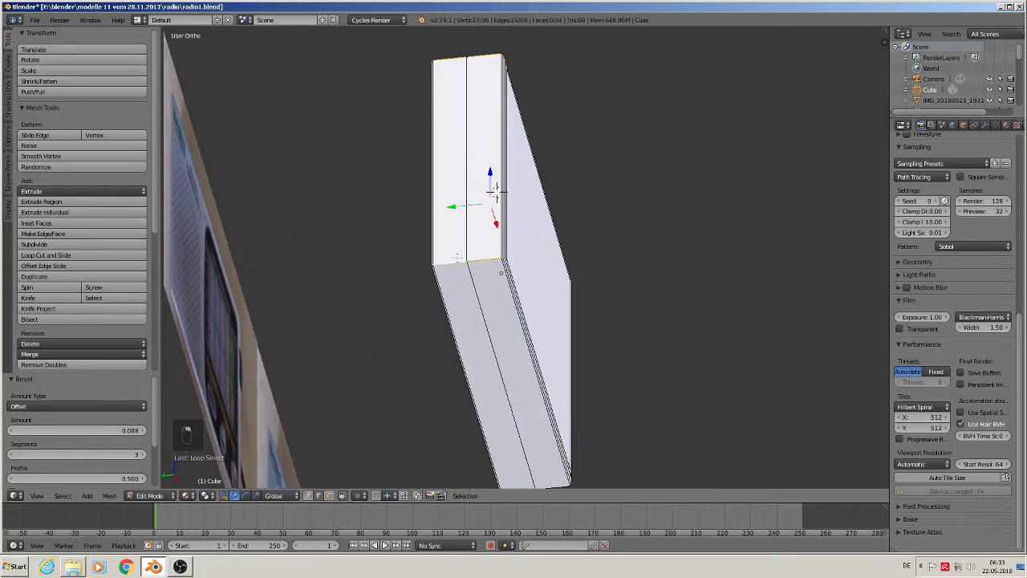
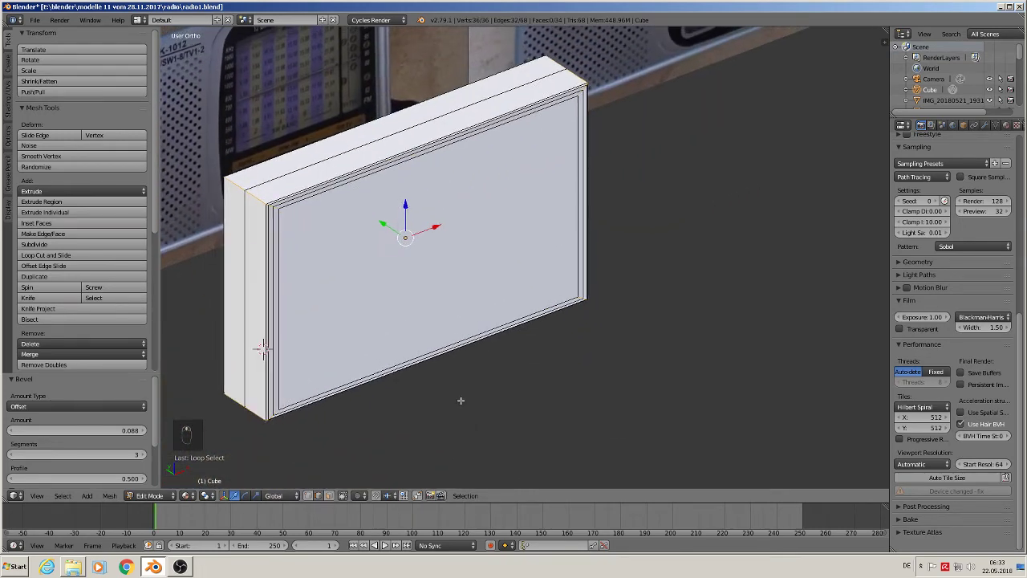
key("ctrl+b")
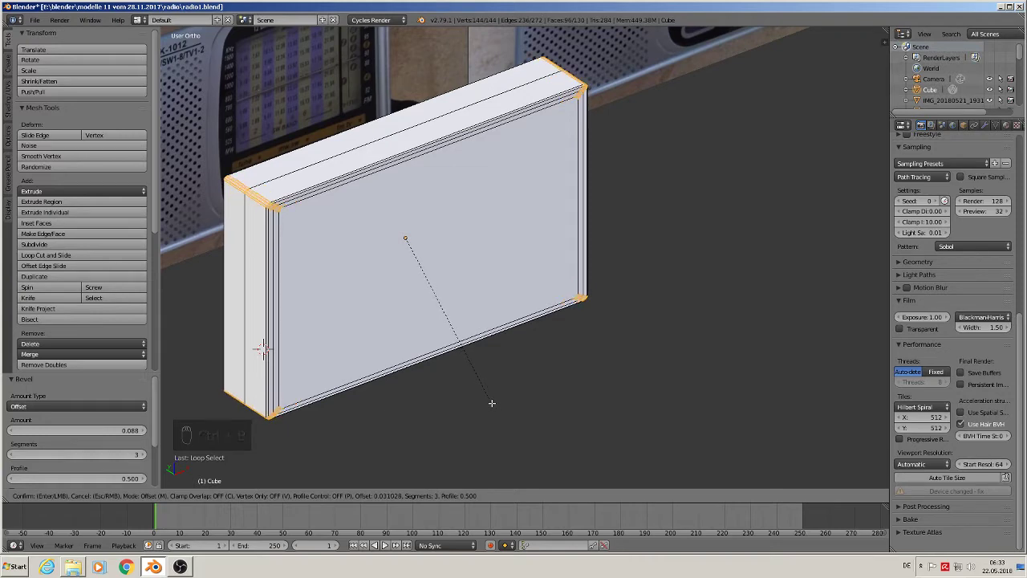
key("Tab")
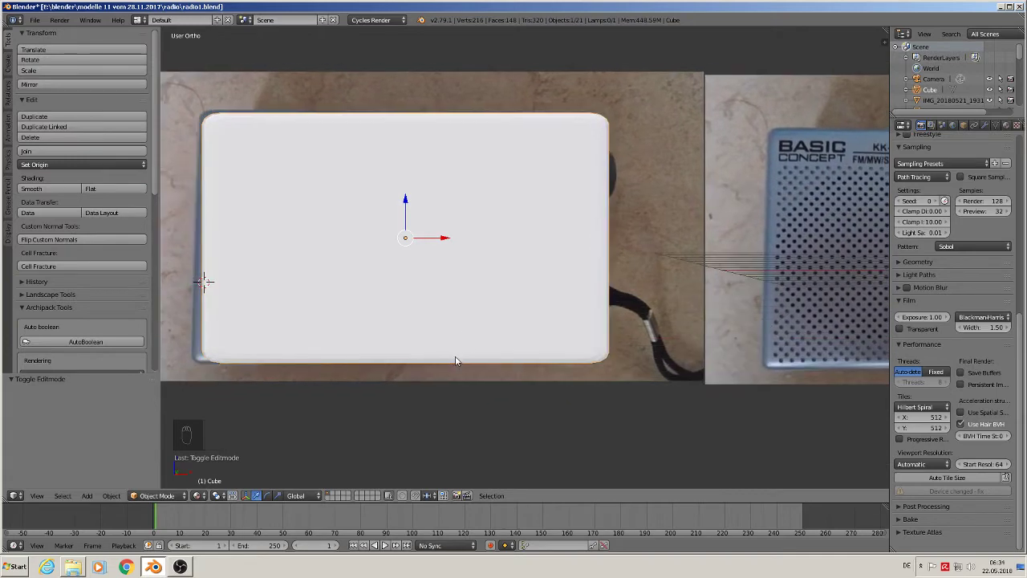
Move the rounded slab up above the radio reference and save the .blend file
key("KP_4")
key("KP_1")
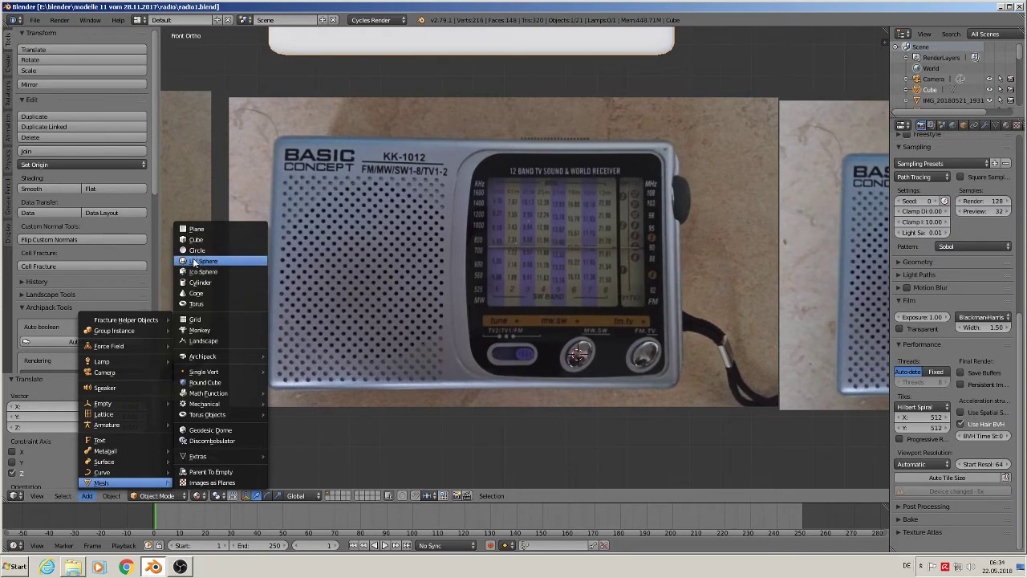
Shrink a UV sphere to the MW.SW knob's size and delete half of it from top view
key("s")
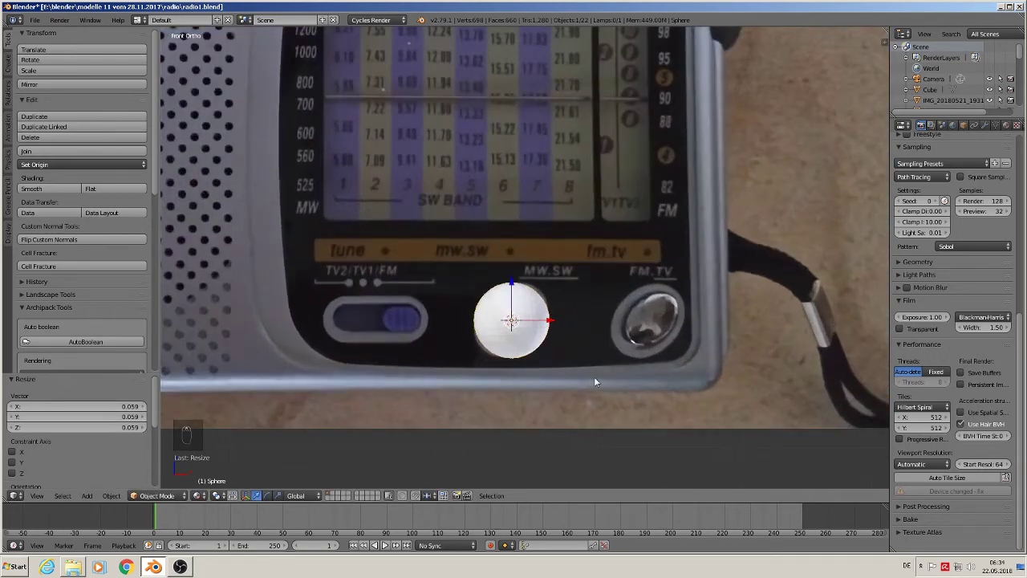
key("s")
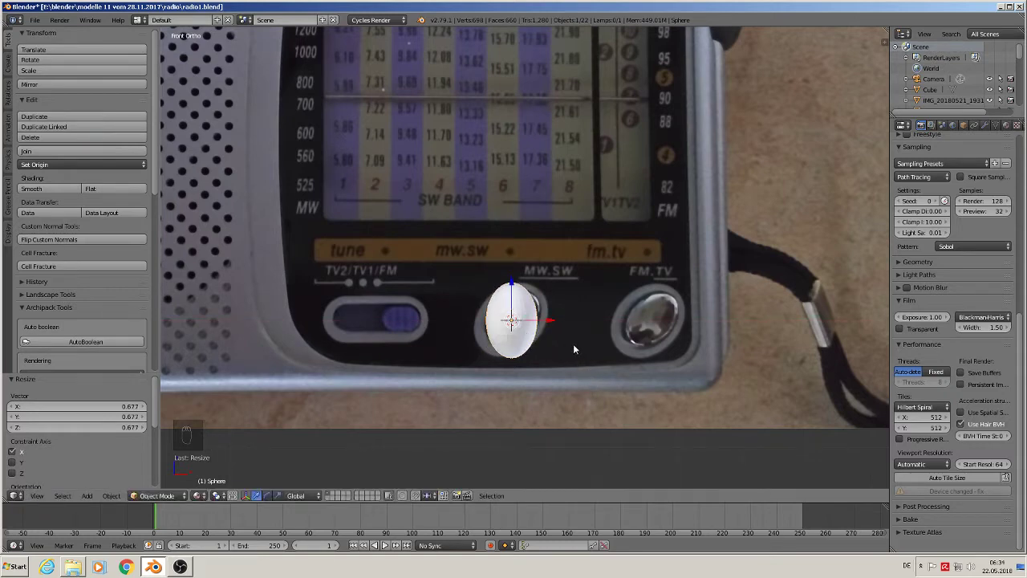
key("KP_7")
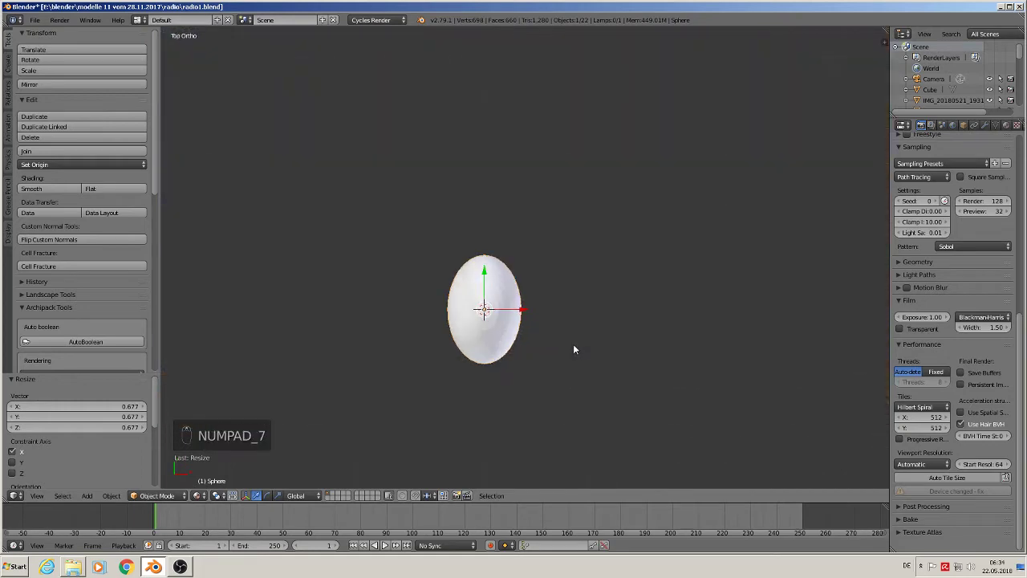
key("Tab")
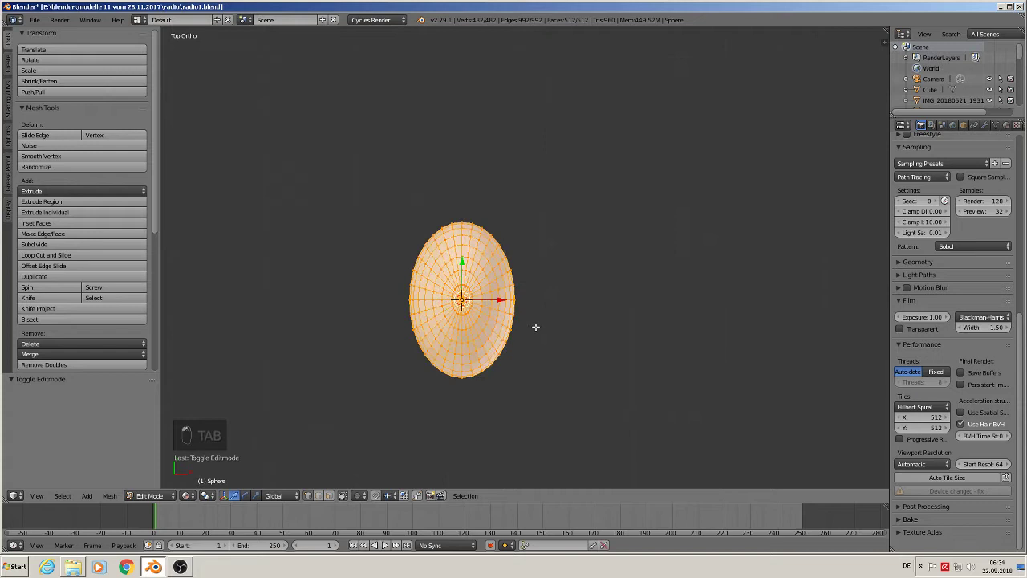
key("a")
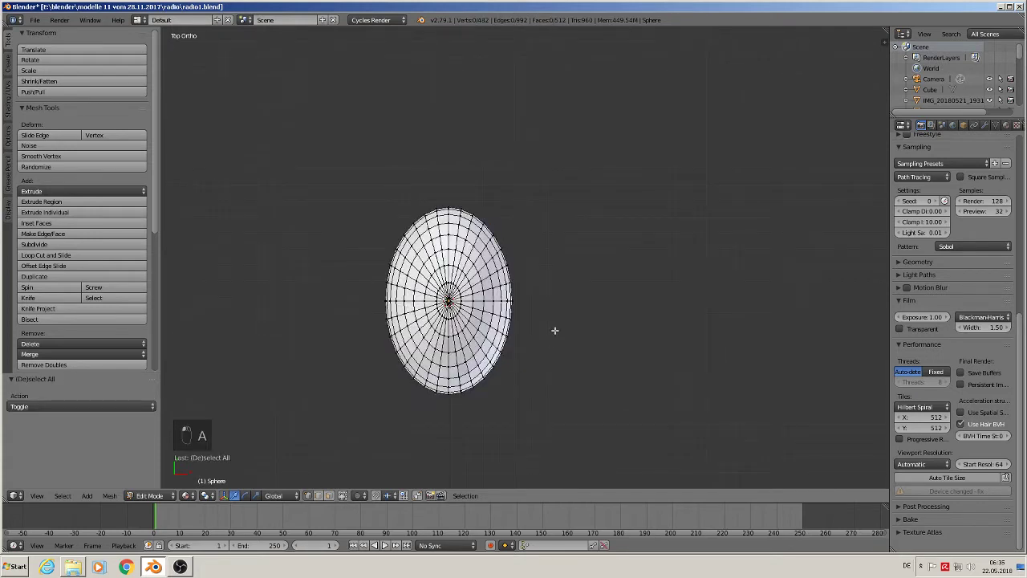
key("b")
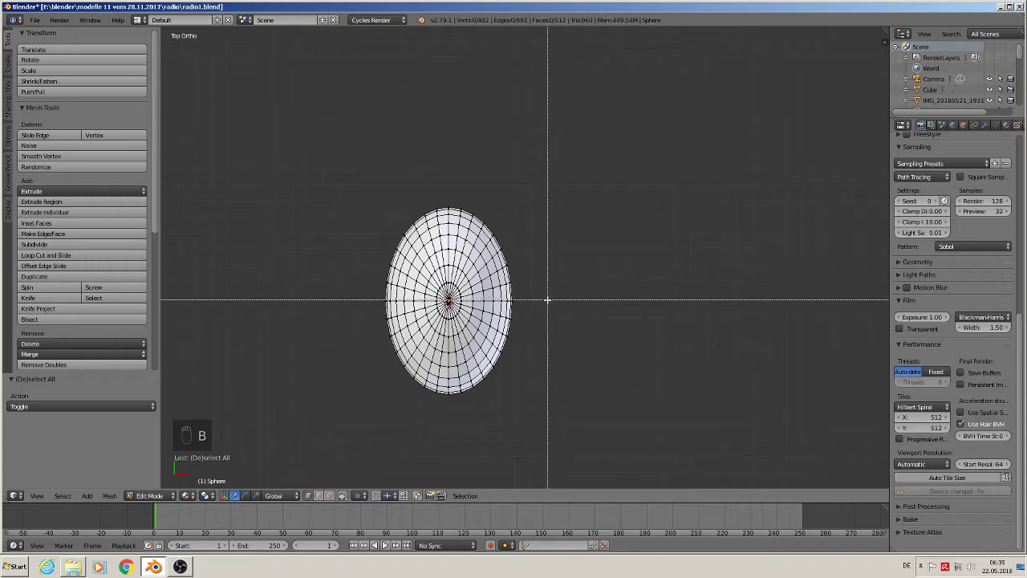
key("x")
key("Tab")
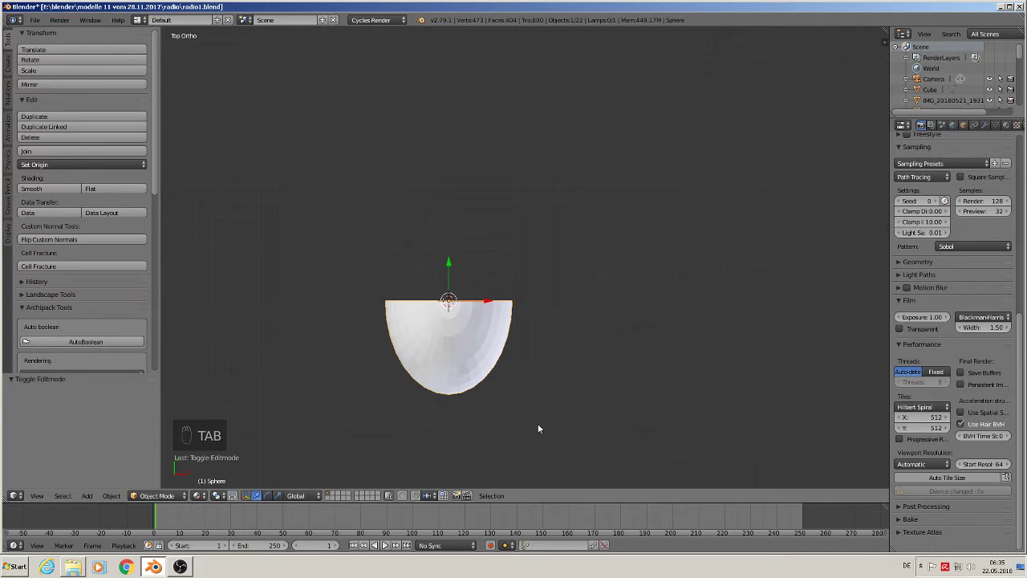
Flatten the half-sphere into a thin cap and tilt it on one axis to match the knob
key("s")
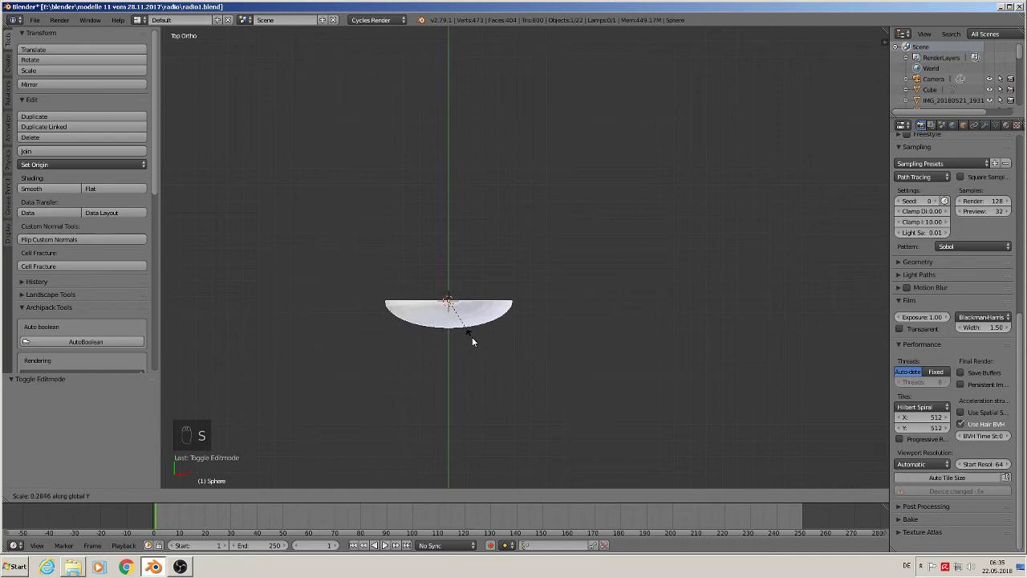
key("KP_1")
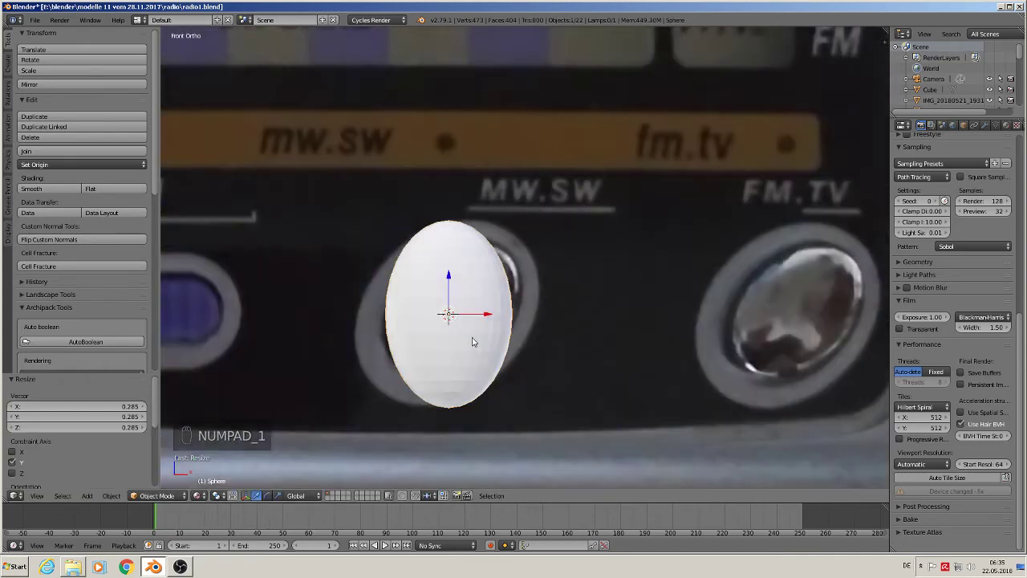
key("s")
key("r")
key("r")
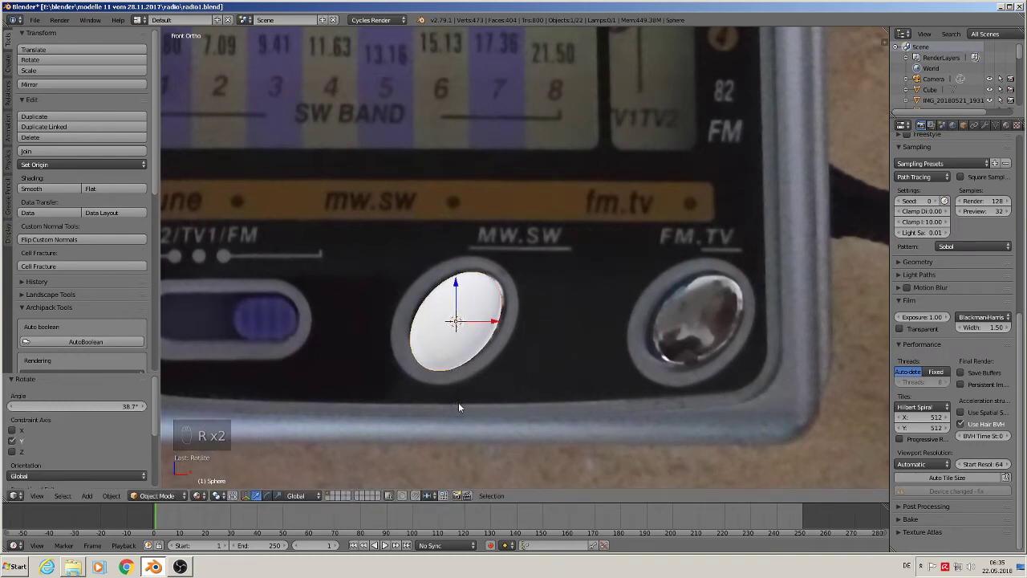
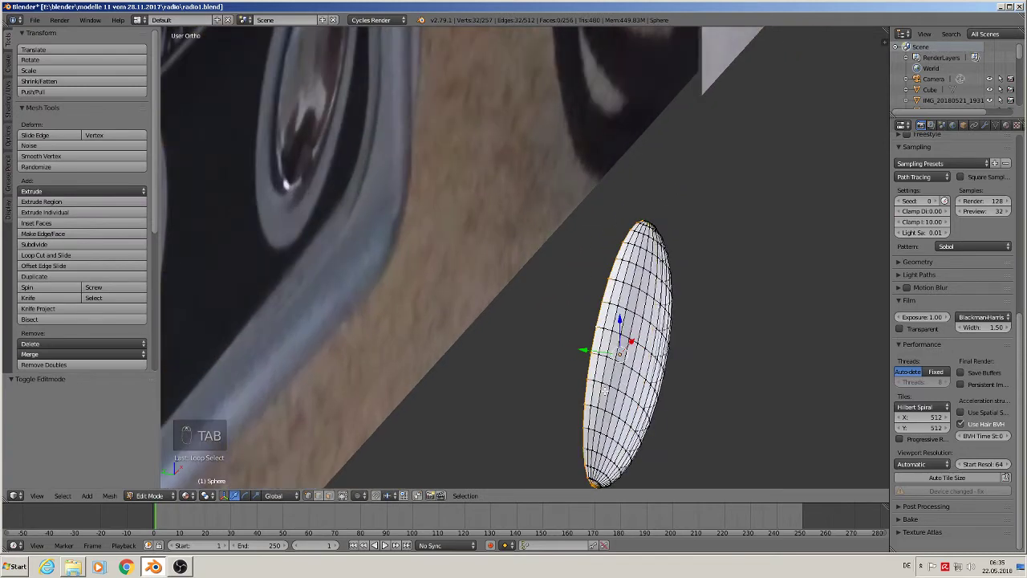
Add edge loops near each rim of the knob cap with Loop Cut and return to front view
key("e")
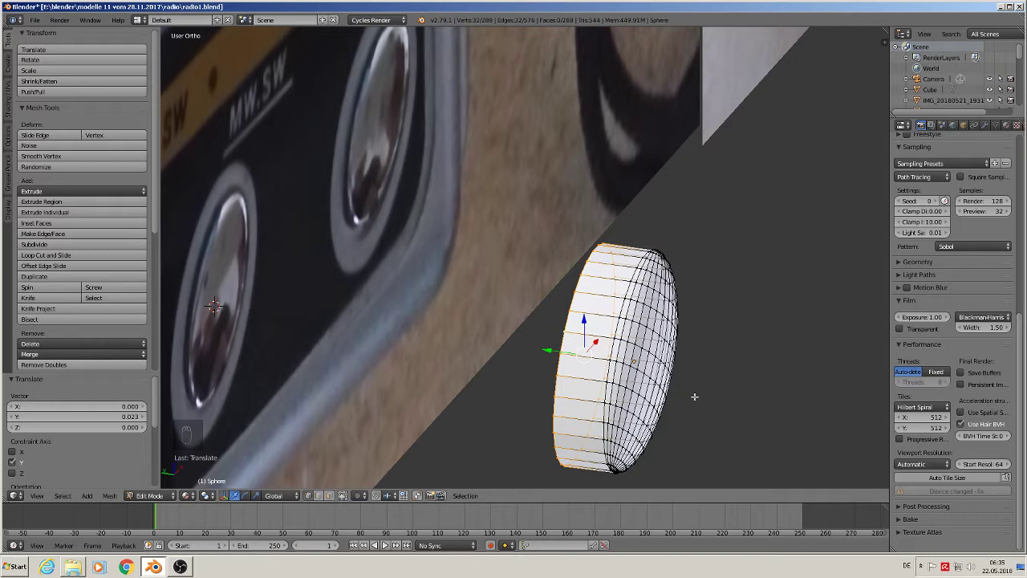
key("Tab")
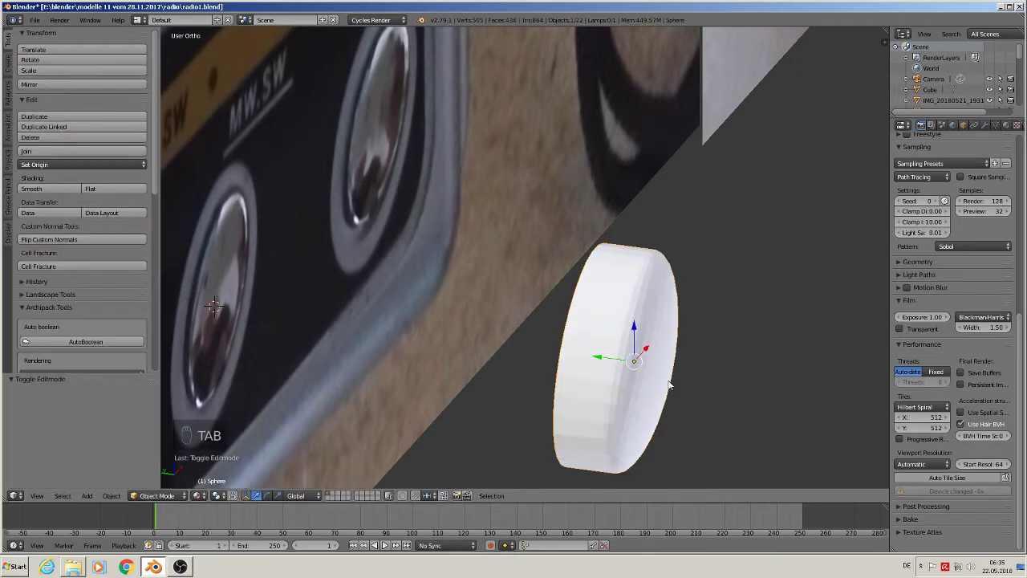
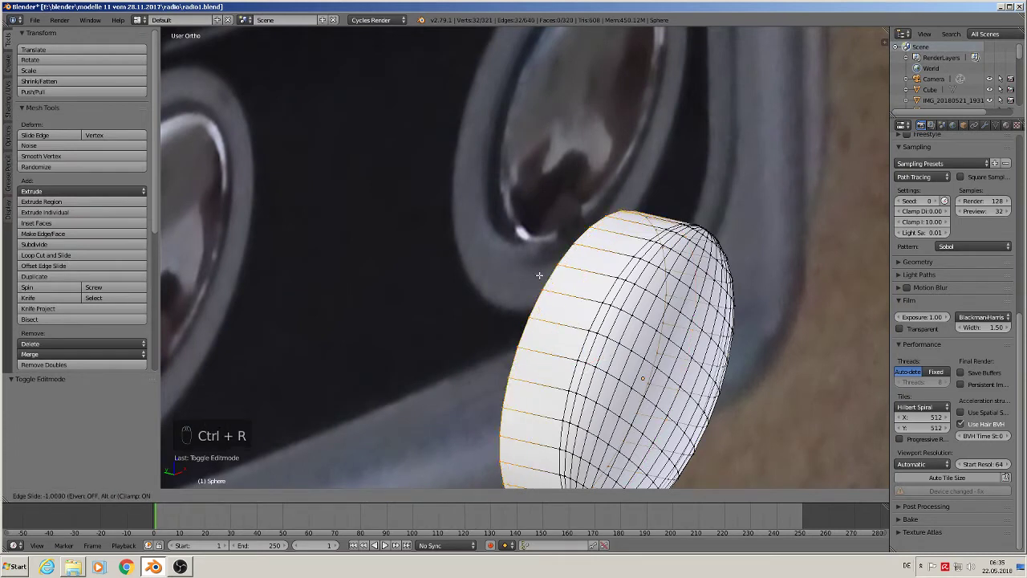
key("ctrl+r")
key("ctrl+z")
key("ctrl+r")
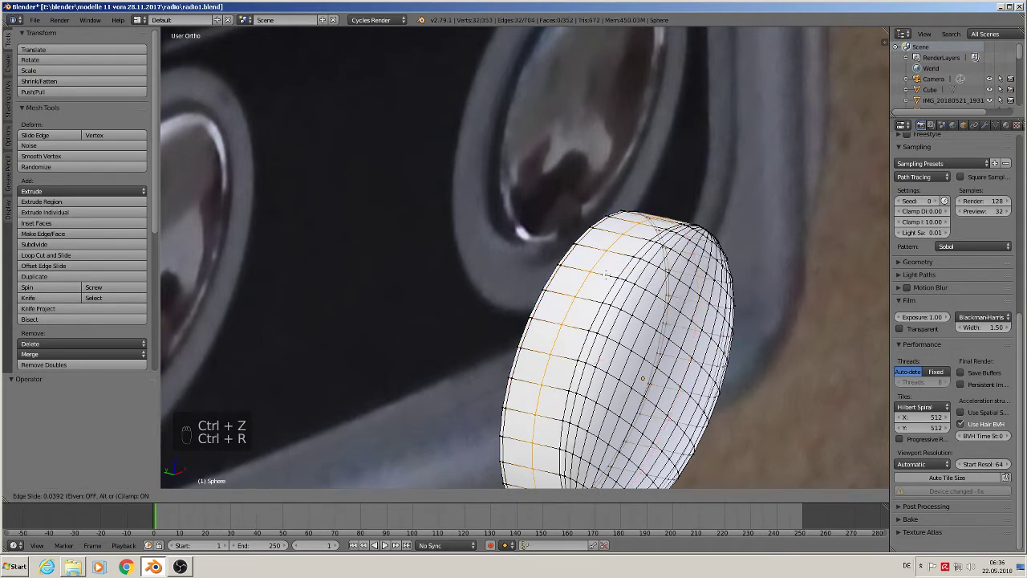
key("Tab")
key("KP_1")
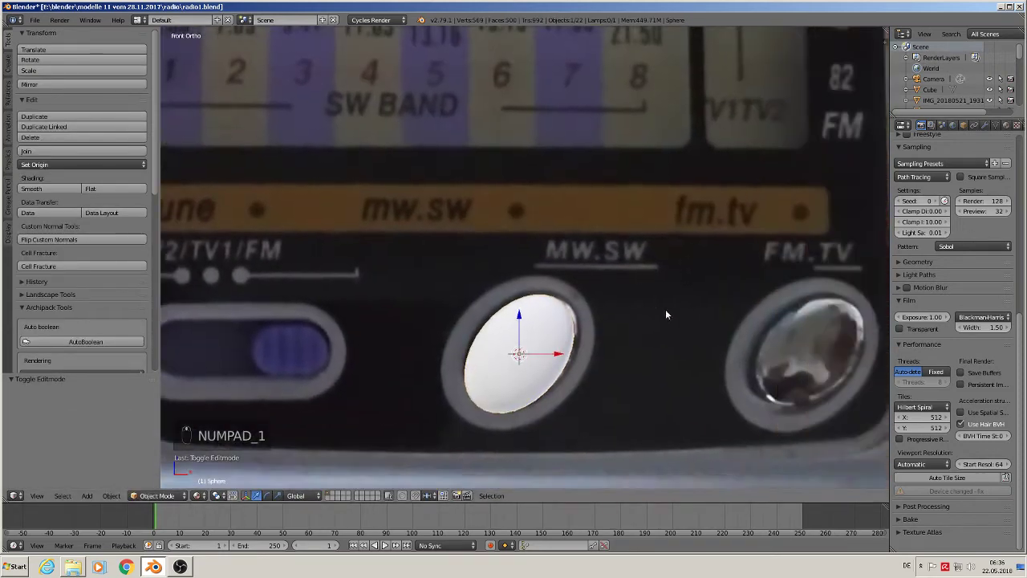
Create a 'silver' material on the knob with Metallic 1.0 and Roughness about 0.18, then duplicate the knob
left_click_drag(1006, 129, 961, 198)
key("/")
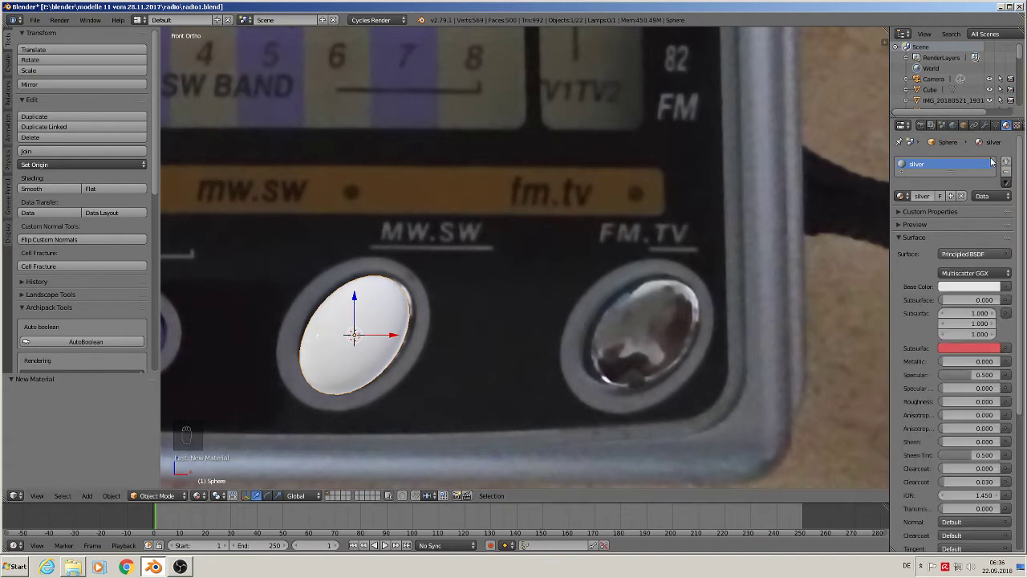
left_click_drag(898, 228, 476, 327)
middle_click(477, 331)
left_click_drag(476, 332, 559, 270)
key("shift+d")
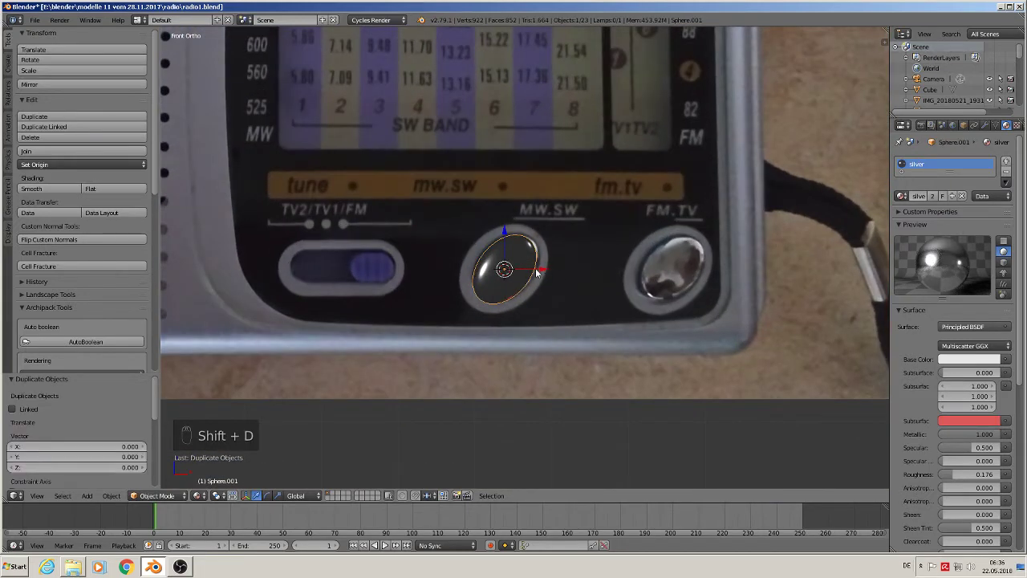
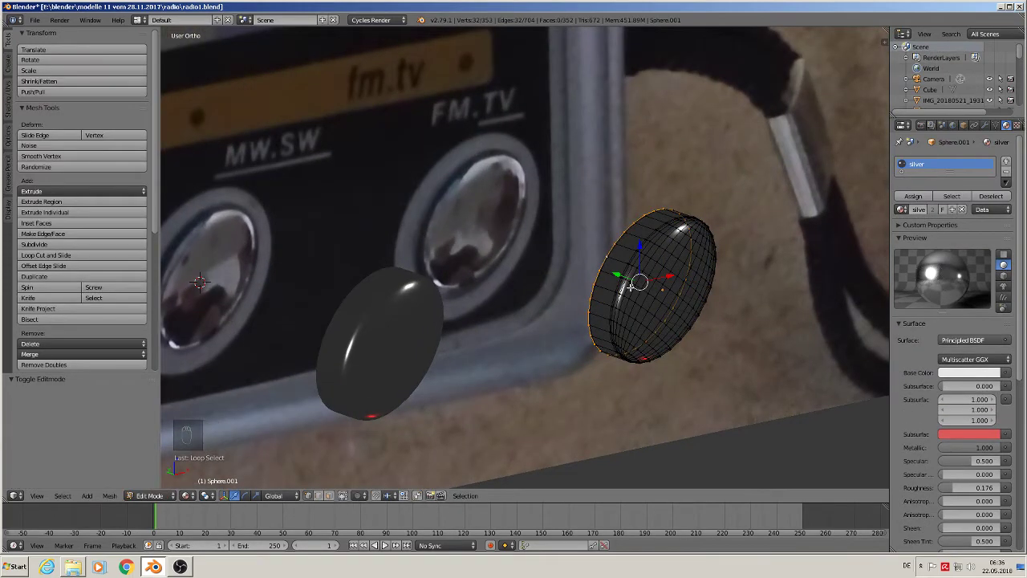
Separate the duplicate knob, rotate and move it over the FM.TV button and enlarge it to fill the ring
key("p")
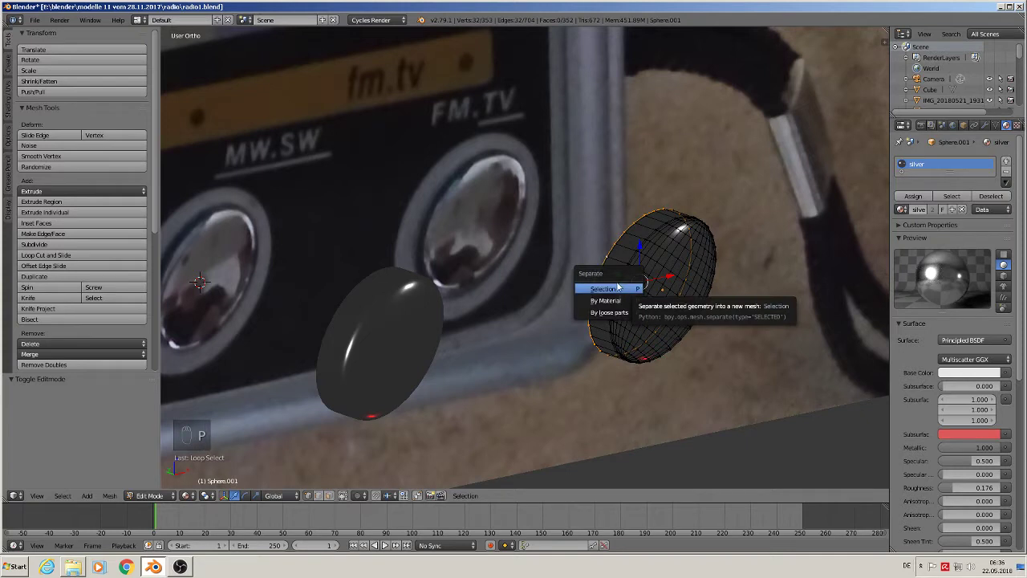
key("Tab")
left_click_drag(608, 256, 645, 285)
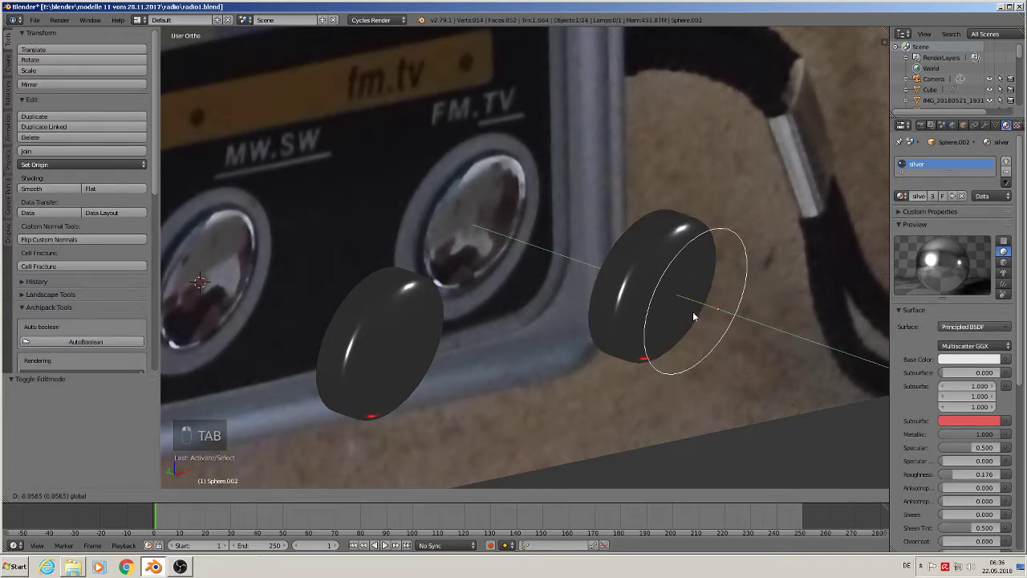
left_click_drag(677, 304, 694, 291)
key("KP_1")
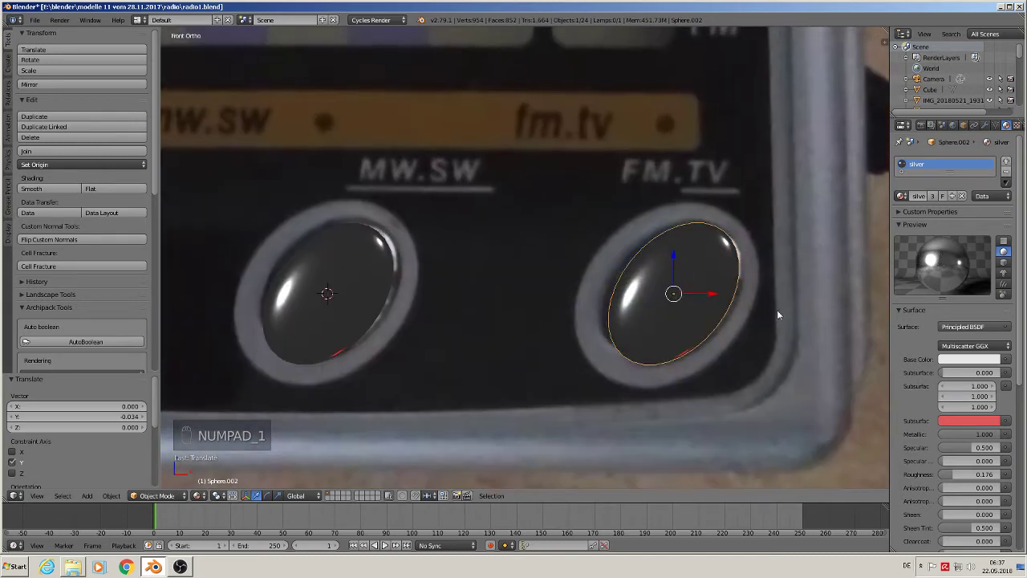
key("s")
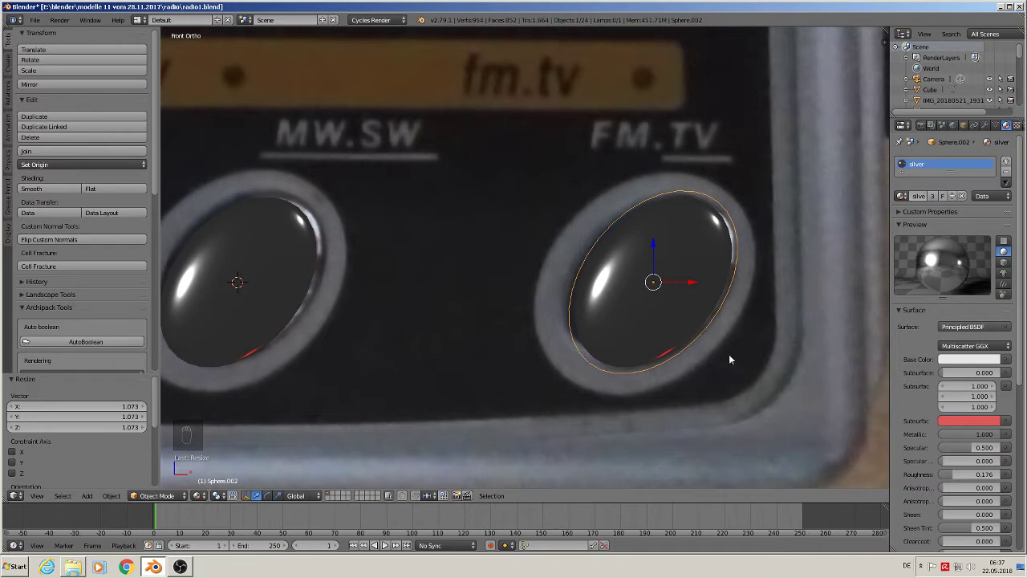
Extrude the FM.TV knob's rim loop into a longer shaft along its depth
left_click_drag(785, 358, 666, 296)
left_click_drag(665, 297, 632, 279)
left_click_drag(615, 276, 572, 258)
right_click(564, 253)
left_click(552, 241)
left_click_drag(614, 268, 633, 290)
key("Tab")
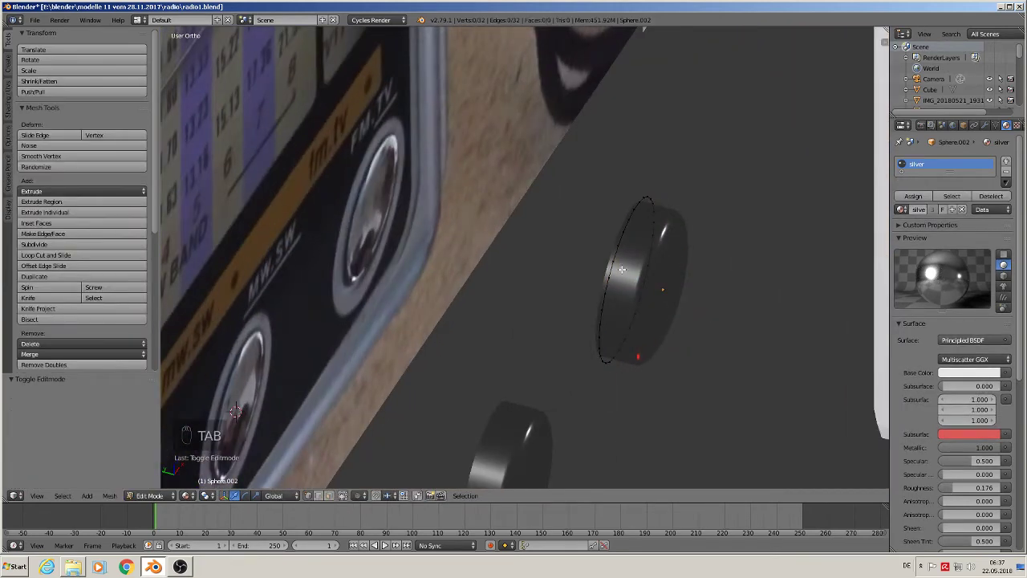
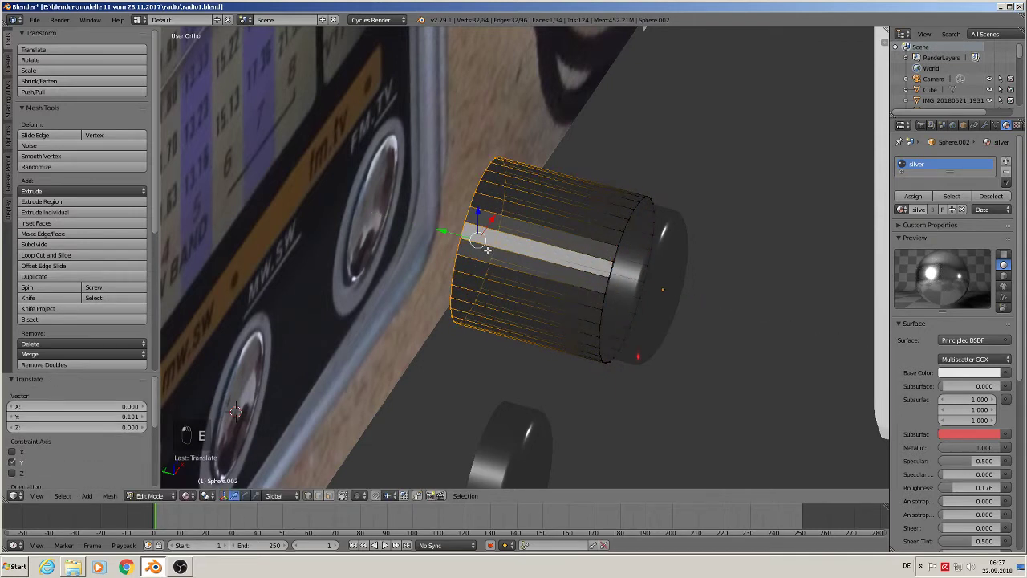
key("f")
key("Tab")
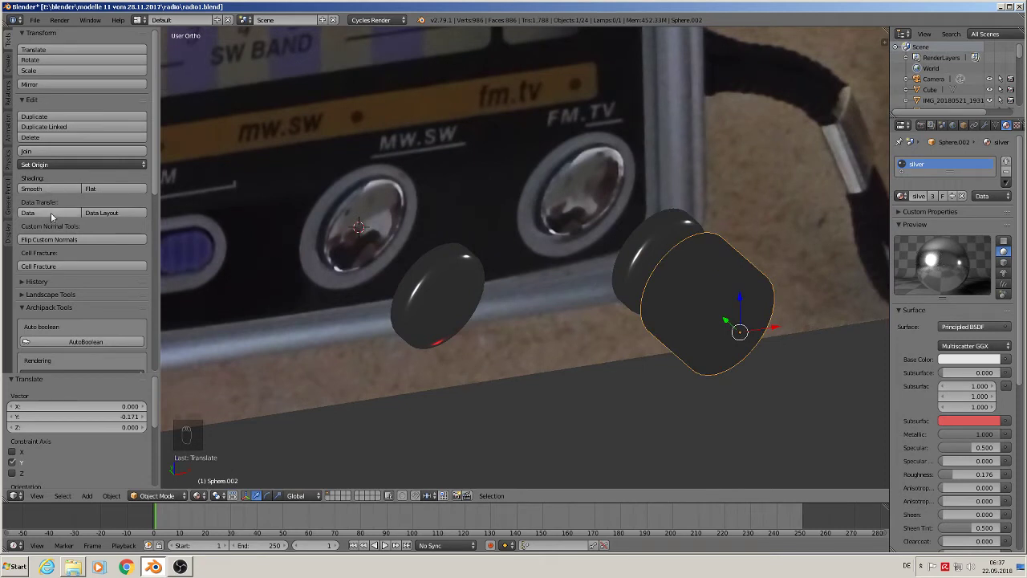
Give the FM.TV knob smooth shading and its own new red Diffuse material
left_click_drag(43, 192, 963, 171)
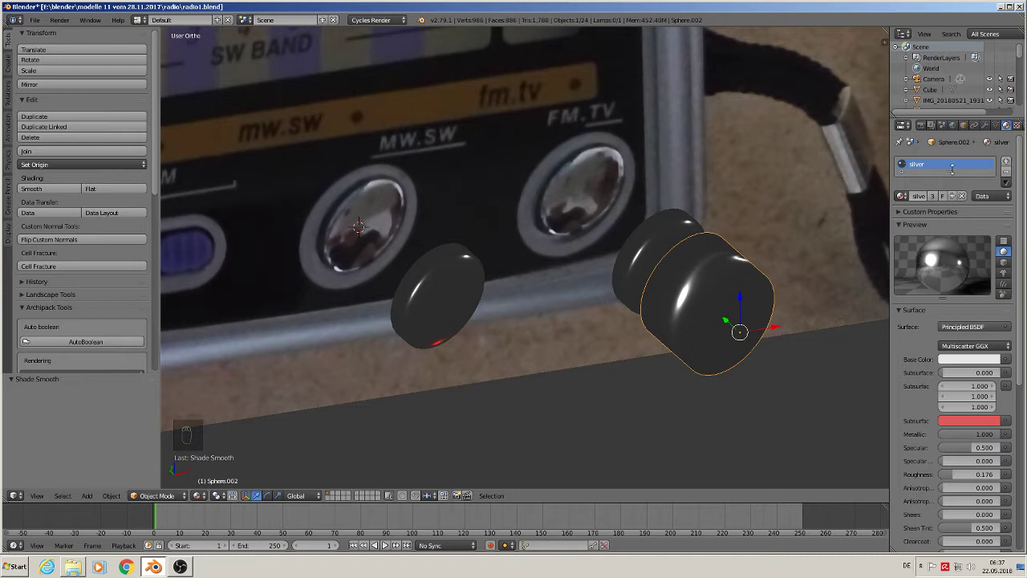
left_click_drag(1008, 174, 799, 250)
key("a")
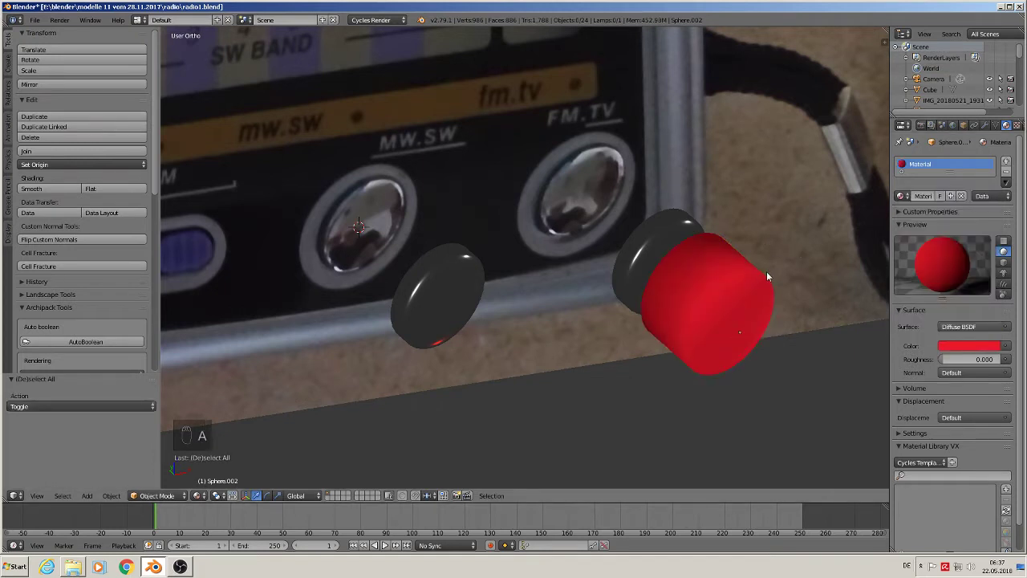
Add a circle over the TV2/TV1/FM switch, stand it upright 90° on X at the slider's end
key("KP_1")
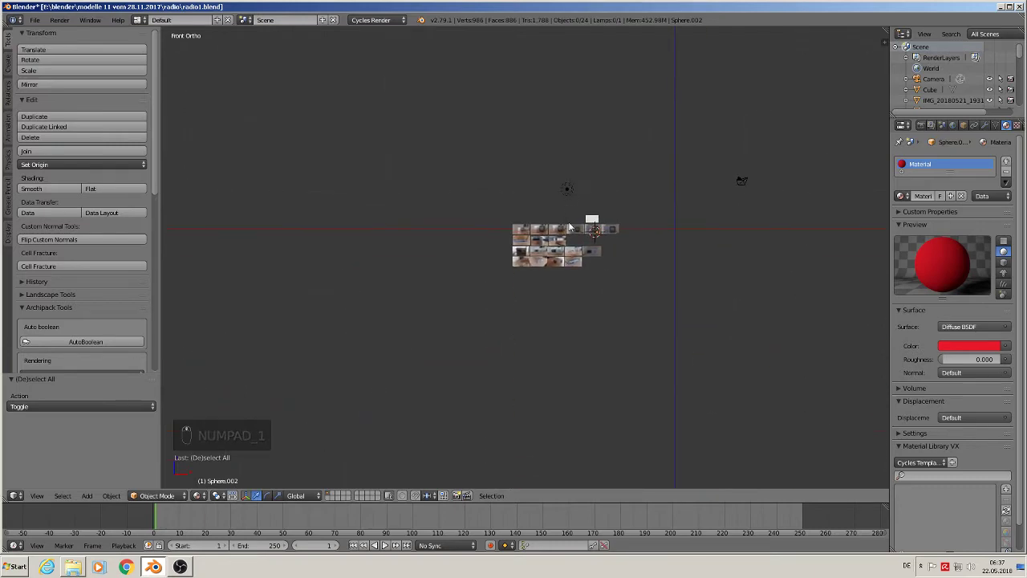
left_click_drag(582, 309, 622, 256)
left_click_drag(558, 312, 658, 333)
key("g")
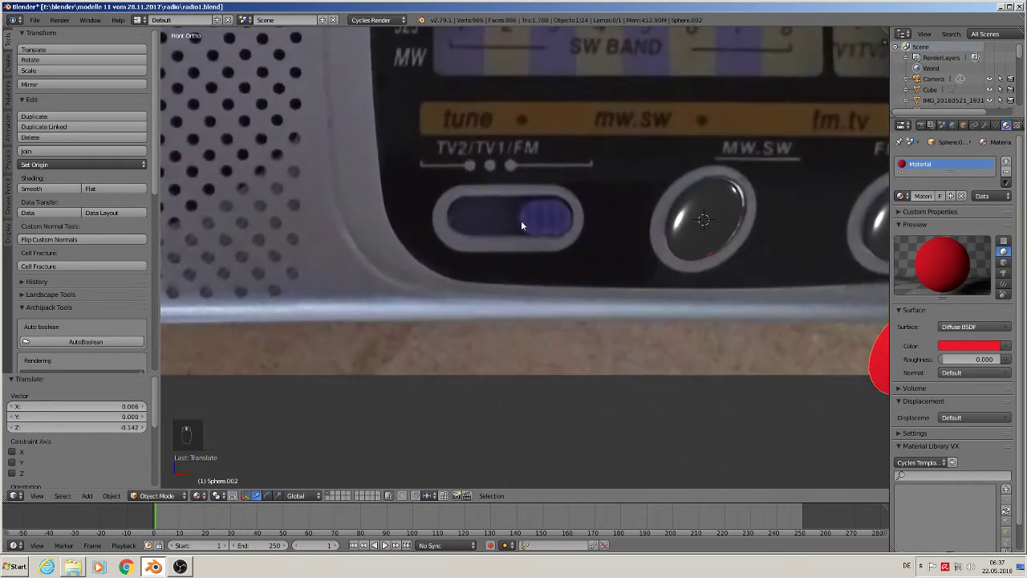
middle_click(532, 328)
left_click_drag(514, 351, 294, 444)
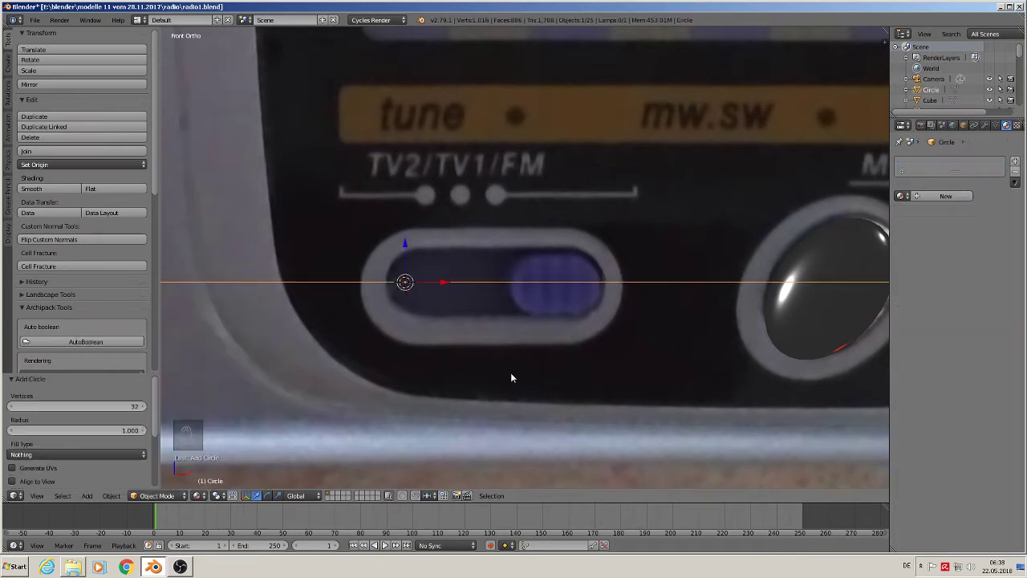
key("r")
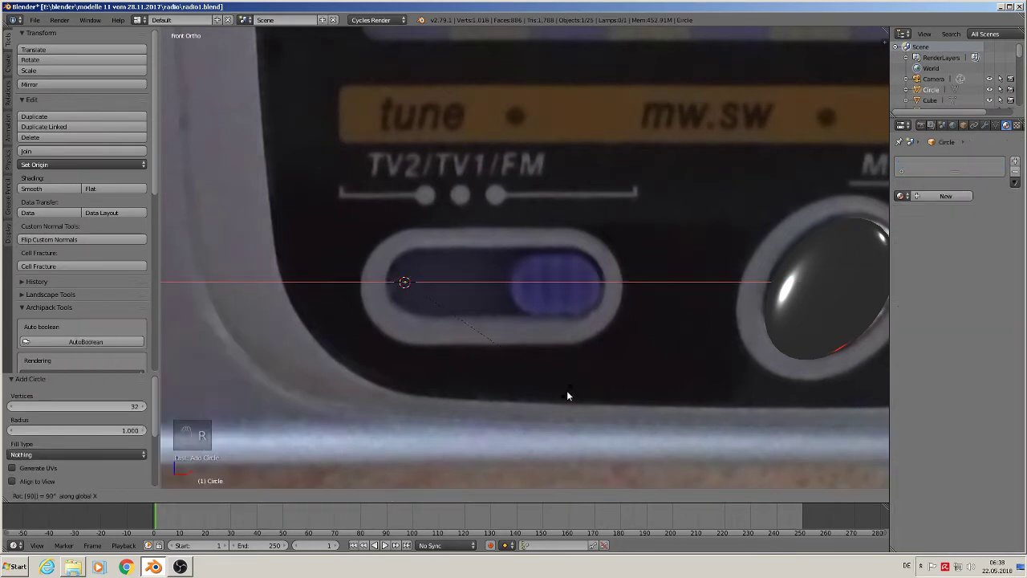
key("s")
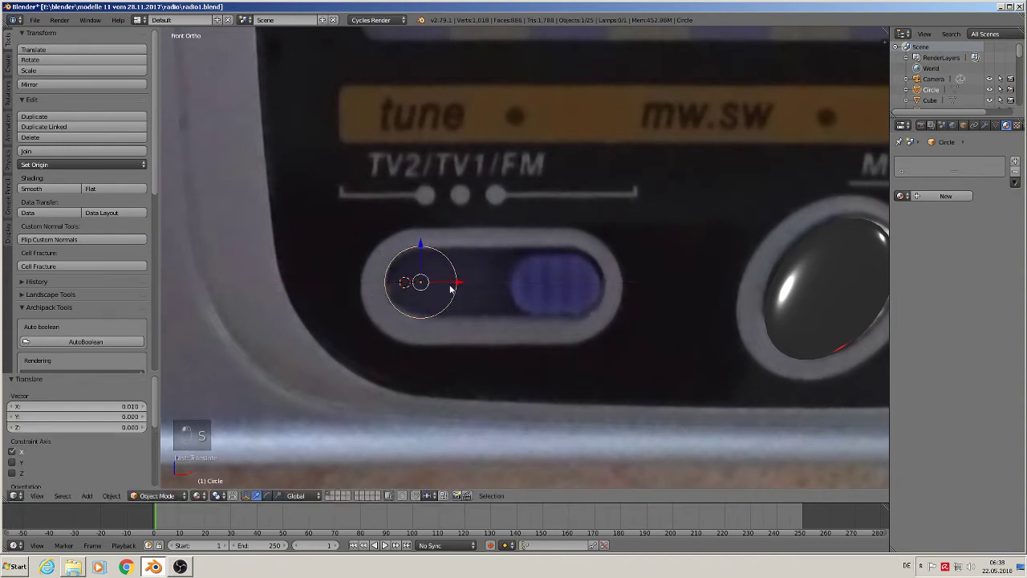
Delete half of the circle, duplicate the remaining arc and flip it 180° to face the other way
key("Tab")
key("a")
key("b")
key("x")
key("a")
key("shift+d")
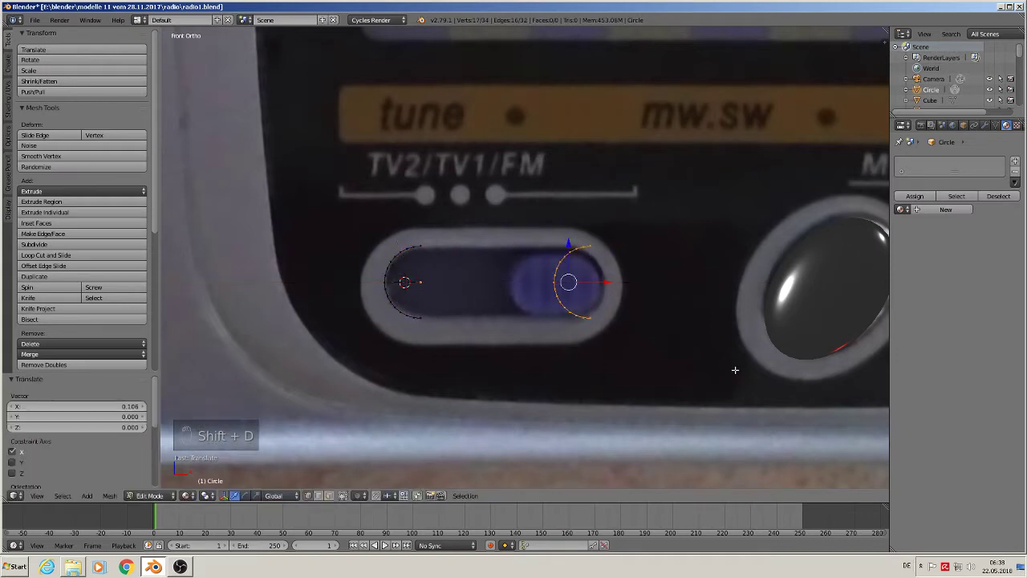
key("r")
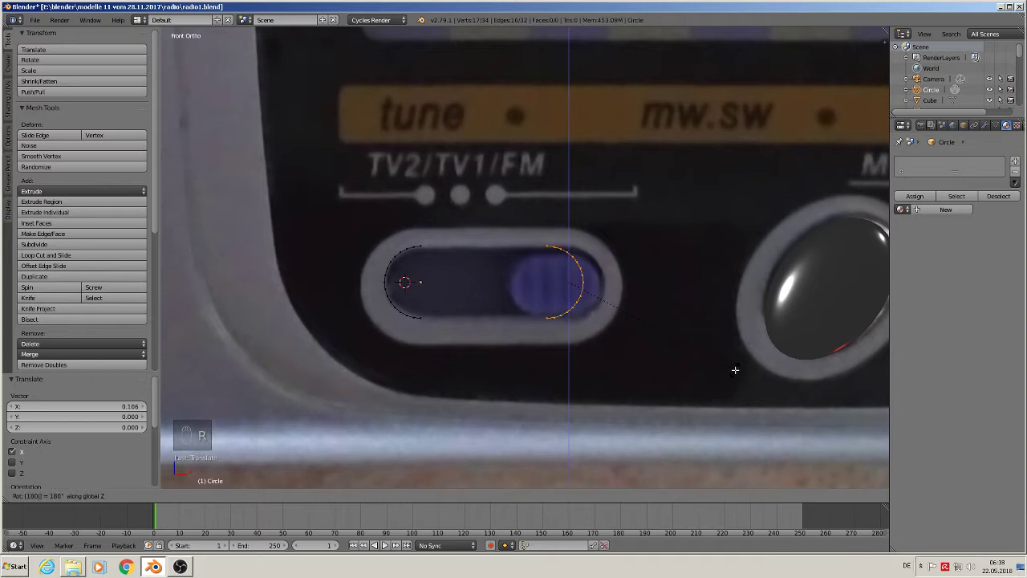
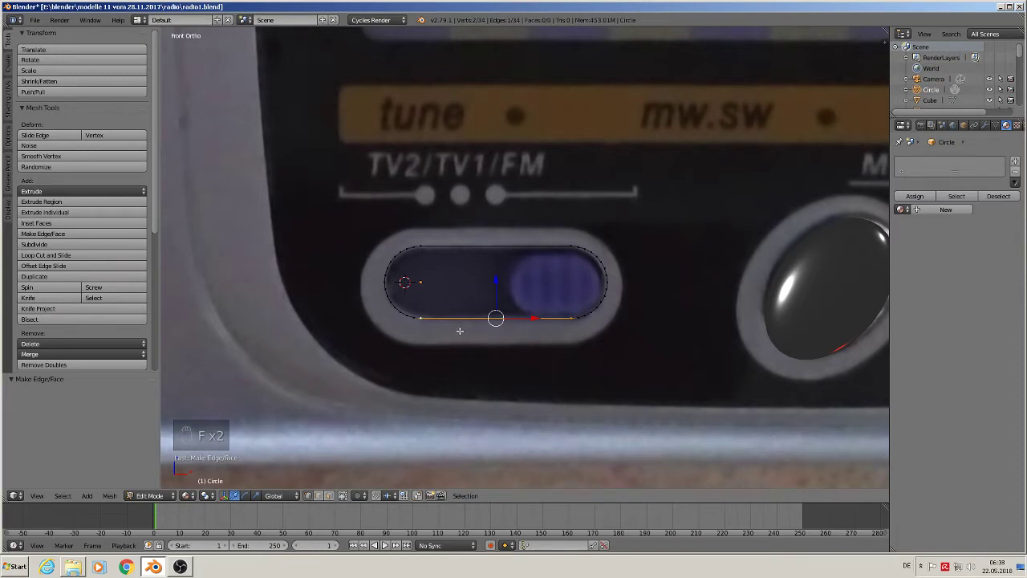
Bridge the arc ends with edges, fill the pill outline and extrude it into a solid block
key("Tab")
key("Tab")
key("a")
key("a")
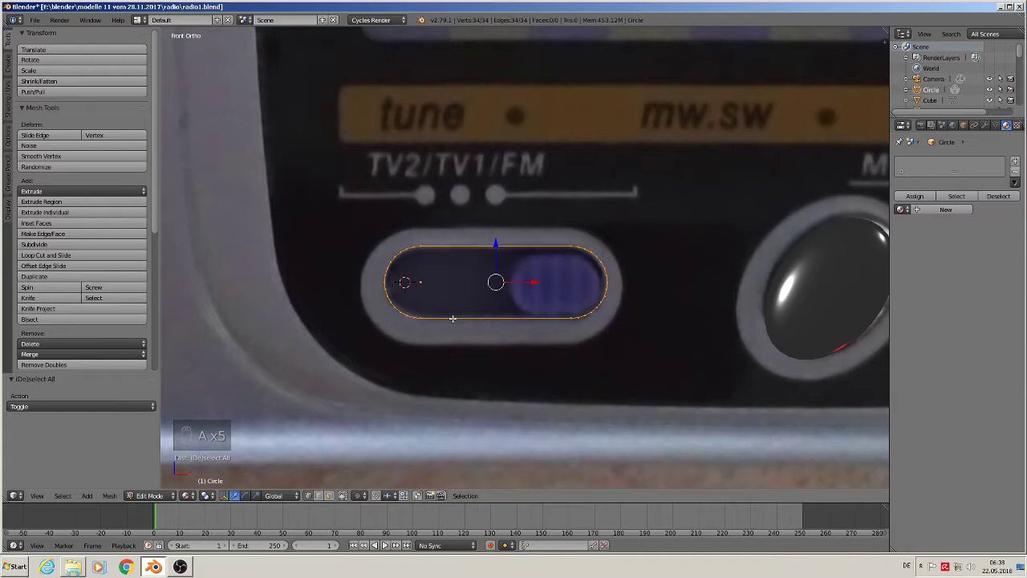
key("f")
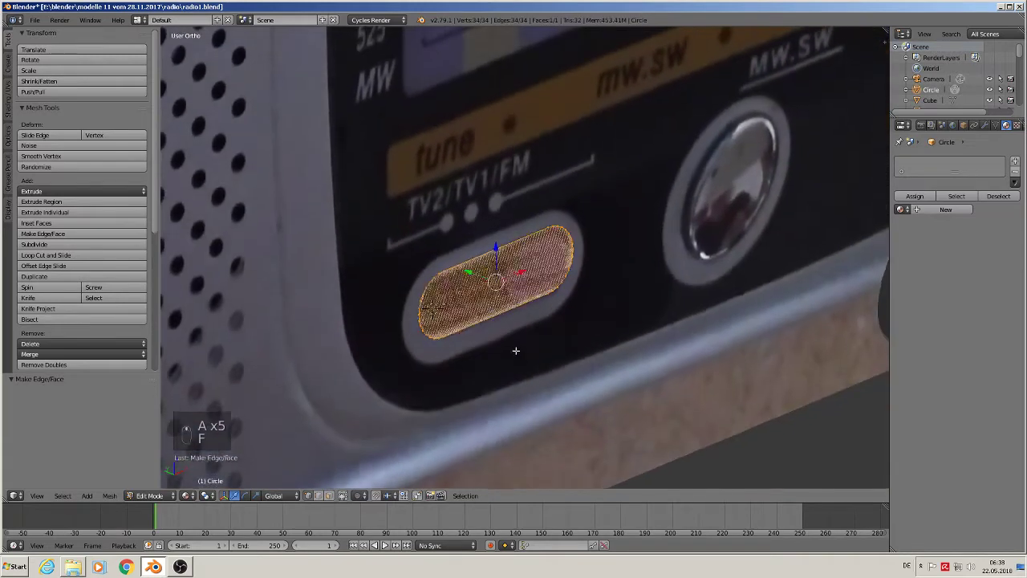
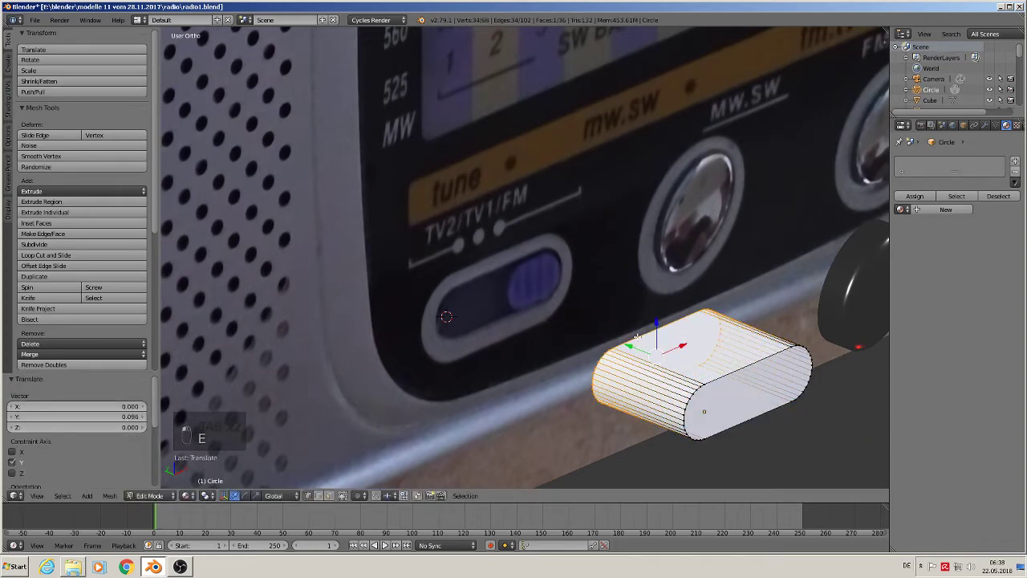
key("Tab")
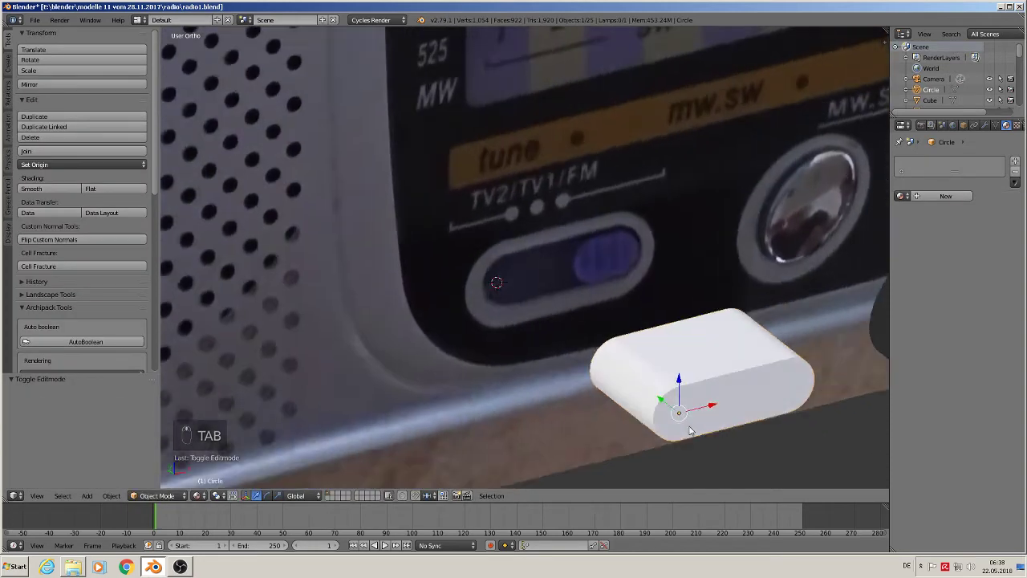
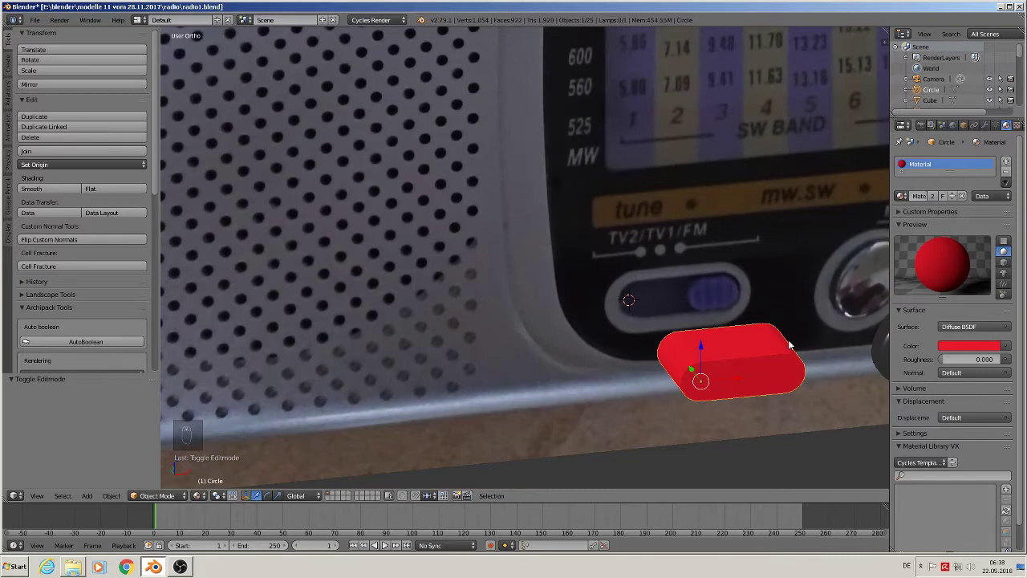
Duplicate the red pill and pull its right end inward to shorten it into a small knob
left_click_drag(710, 314, 537, 371)
left_click_drag(537, 371, 484, 388)
key("shift+d")
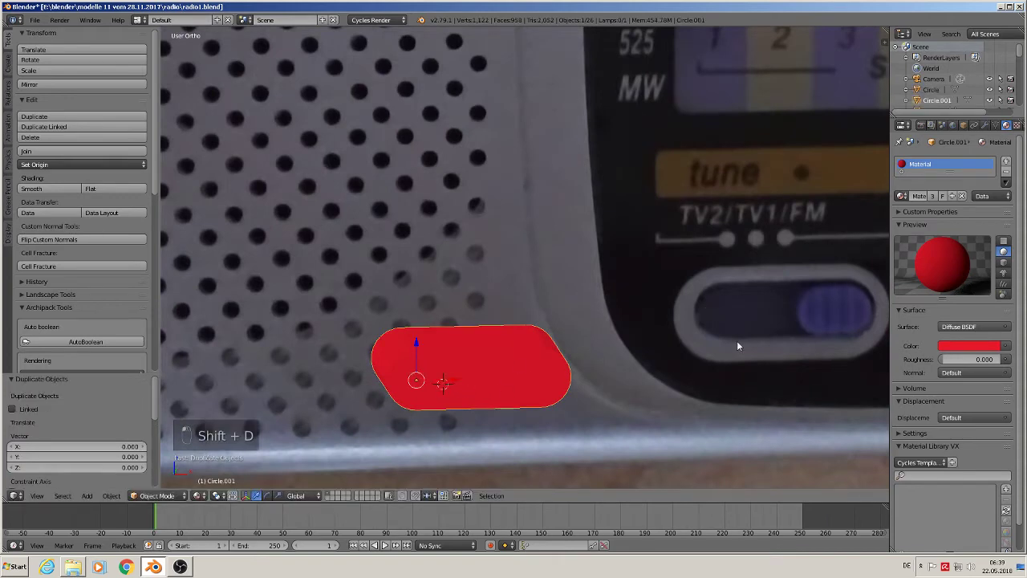
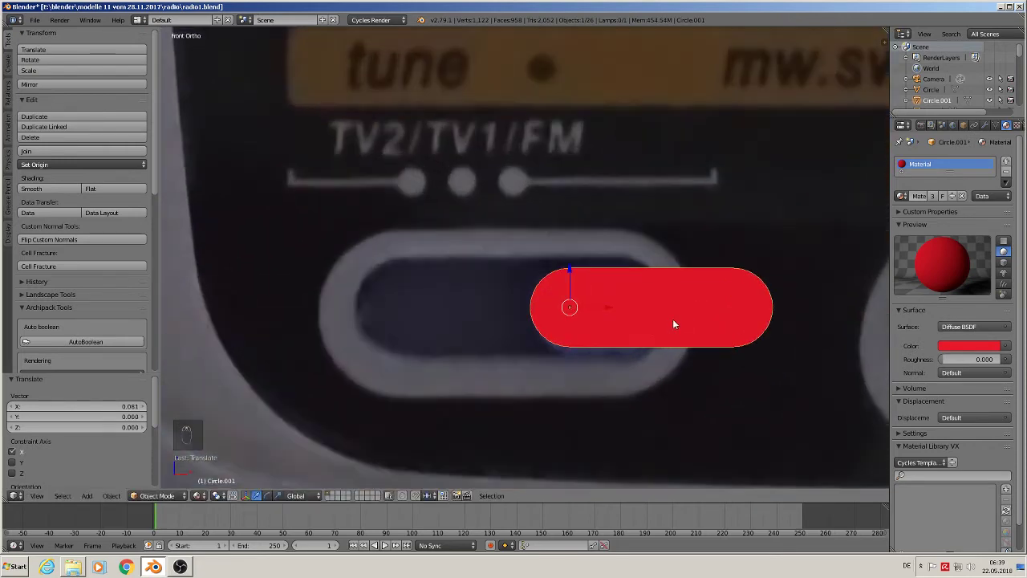
key("Tab")
key("a")
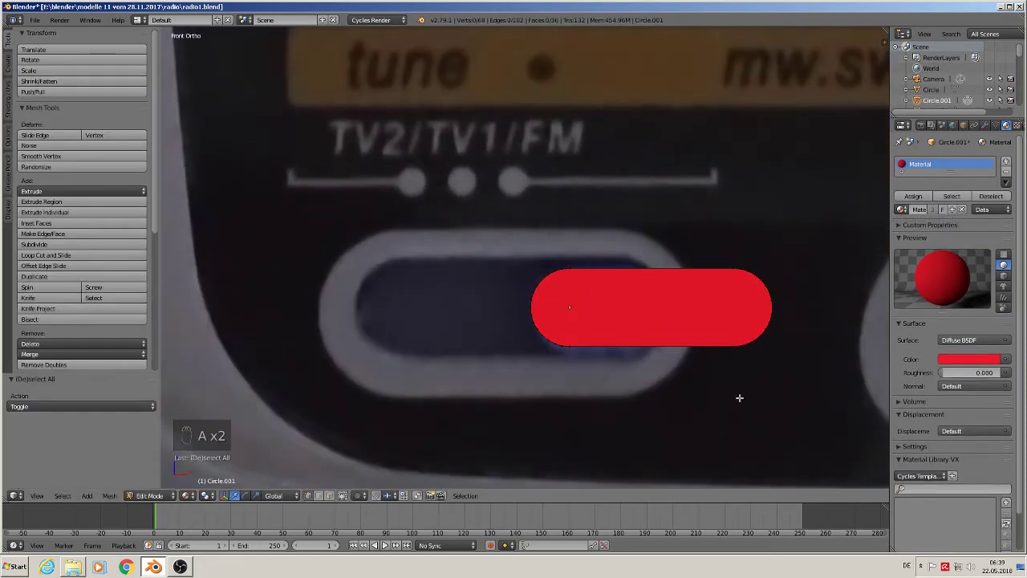
key("b")
key("b")
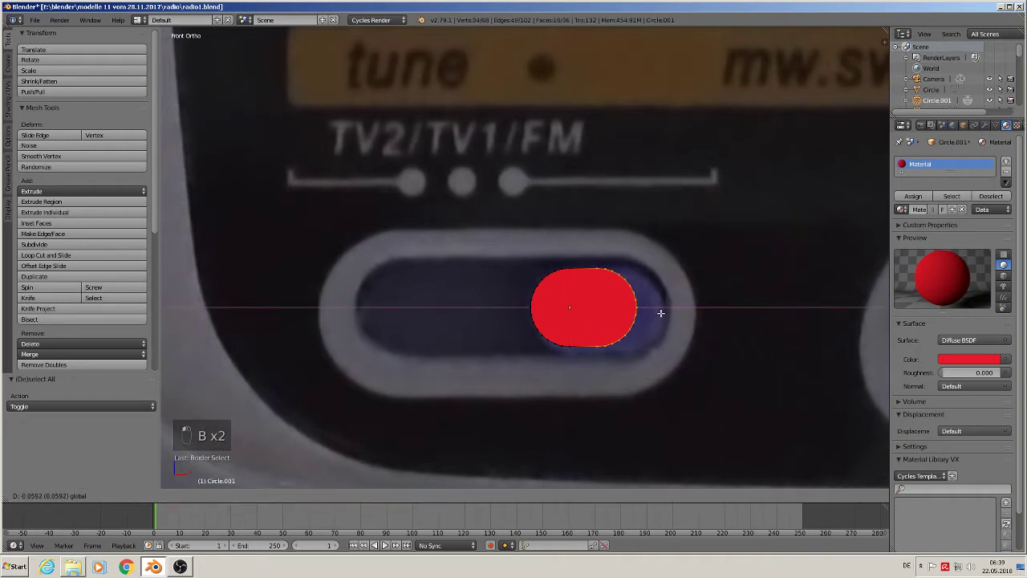
key("Tab")
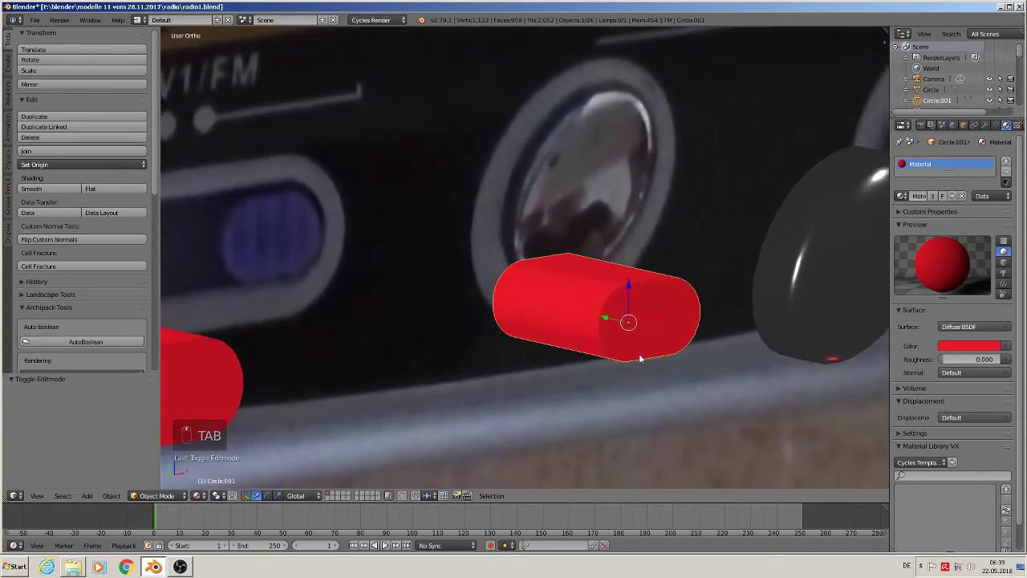
Thicken the knob's front face, bevel its front edges and give it smooth shading
key("Tab")
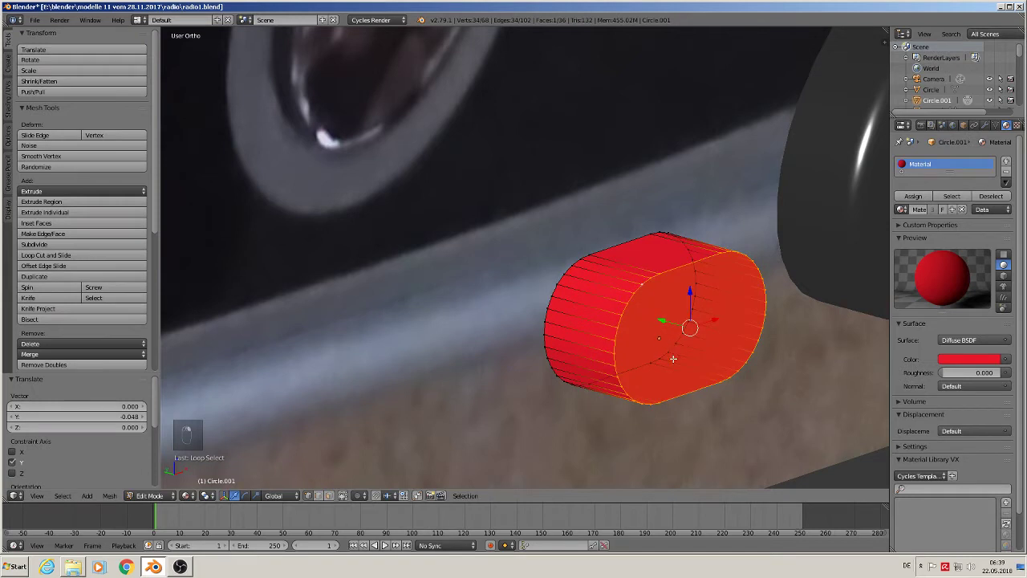
key("ctrl+b")
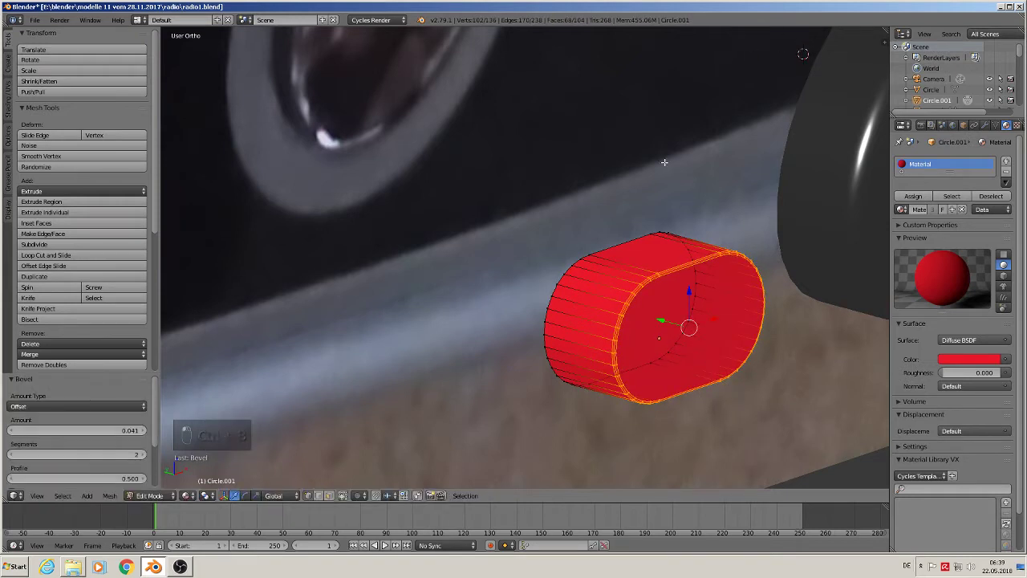
key("Tab")
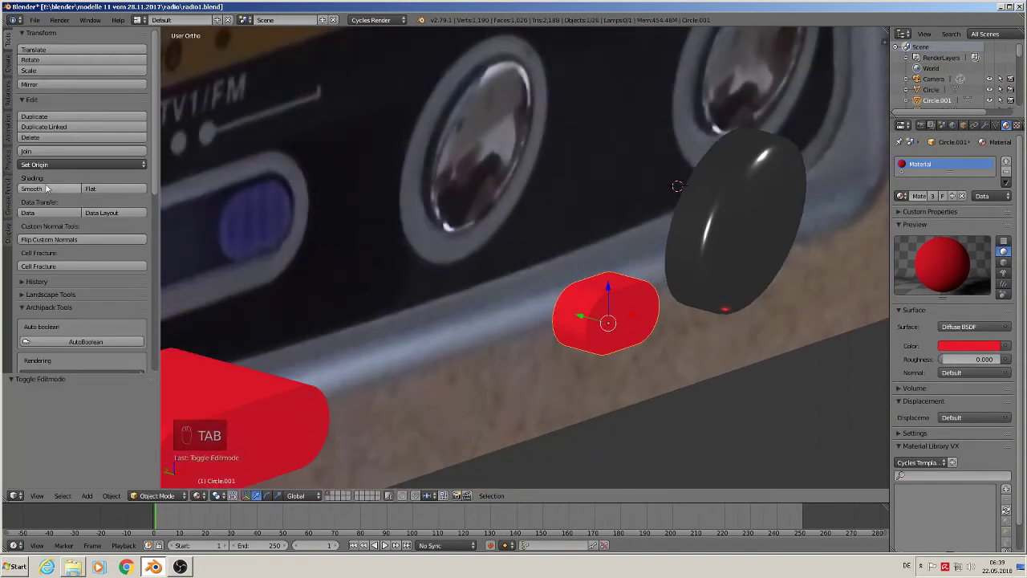
left_click_drag(389, 265, 529, 239)
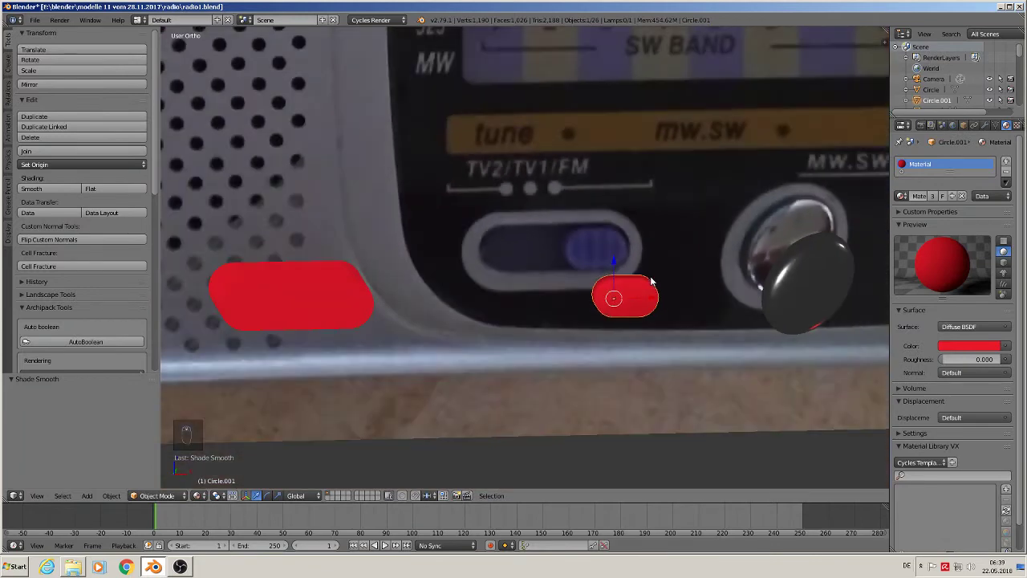
Give the slider knob a new blue Principled BSDF material and deselect it to check the colour
left_click_drag(638, 255, 646, 321)
key("KP_1")
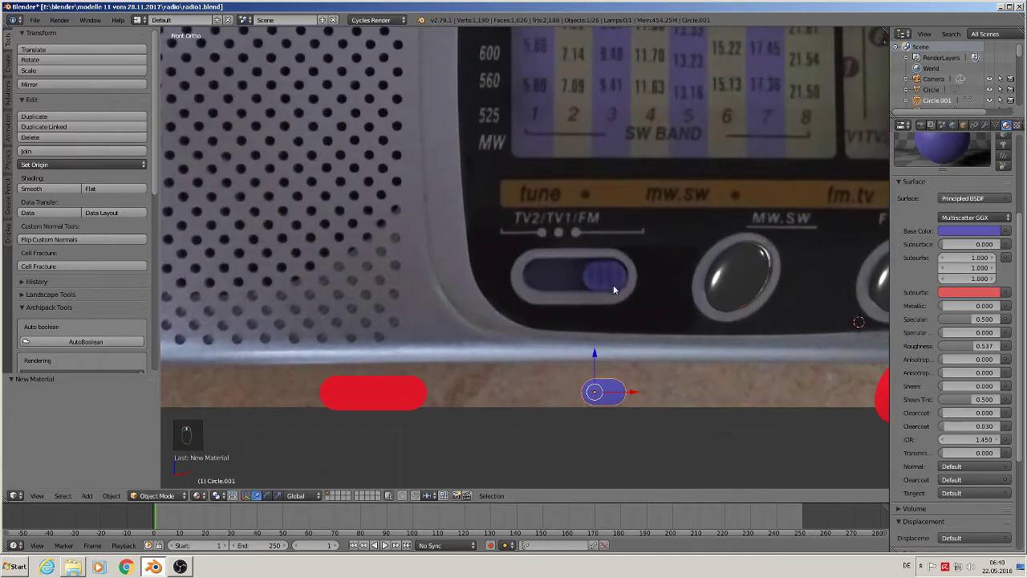
key("a")
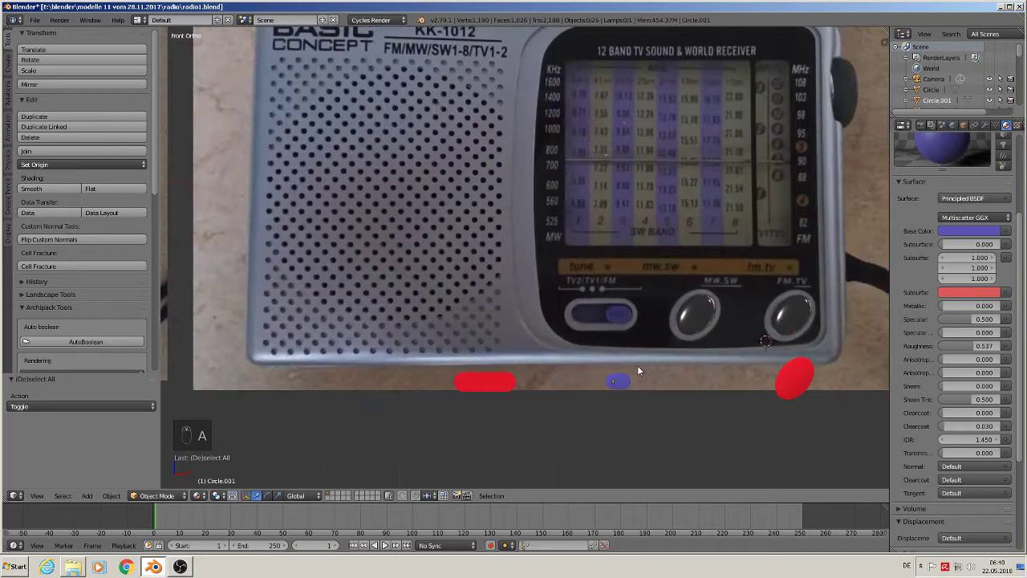
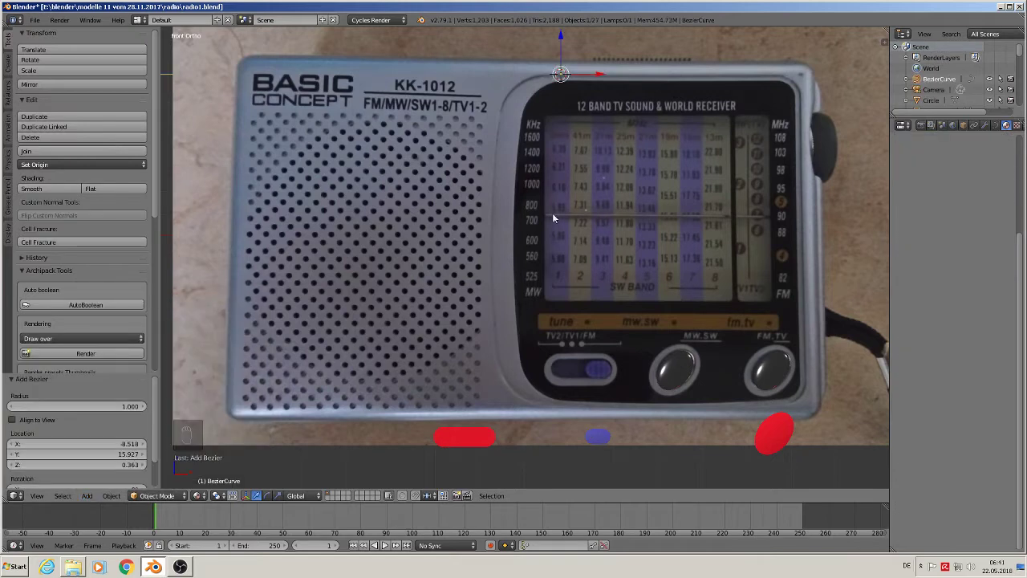
Stand the new Bezier curve upright, shrink it and place it on the radio's top edge
key("r")
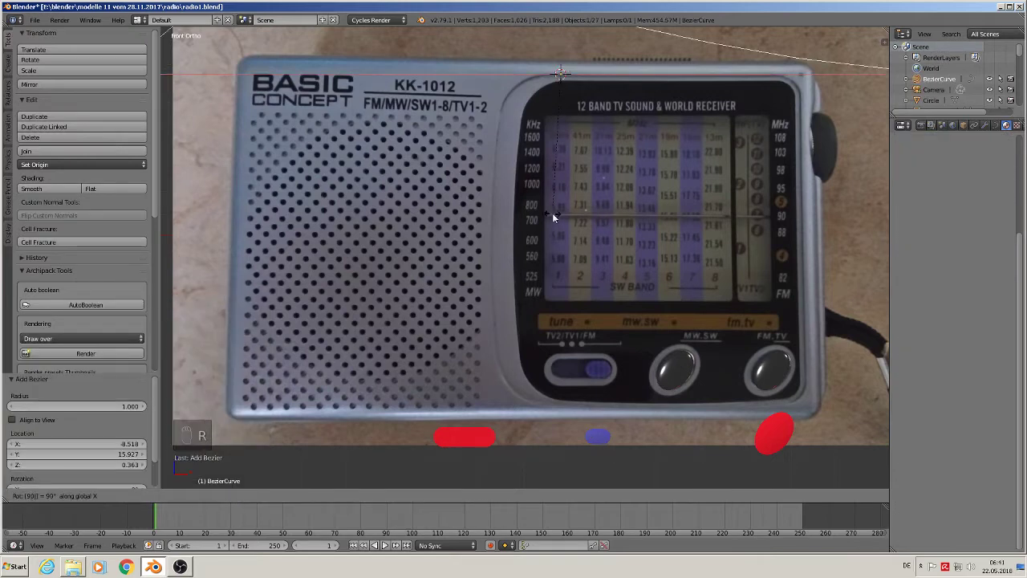
key("s")
middle_click(581, 89)
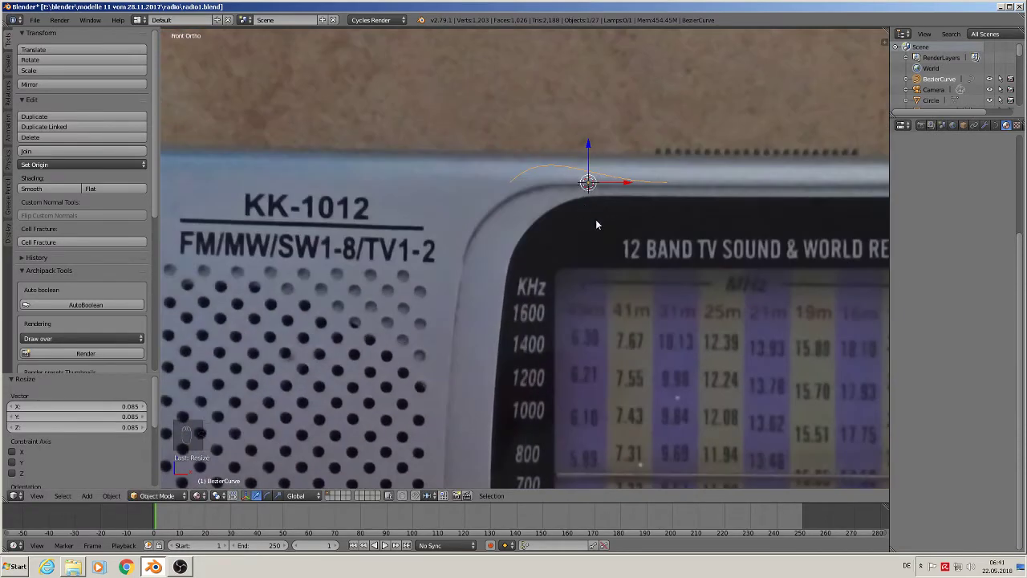
key("g")
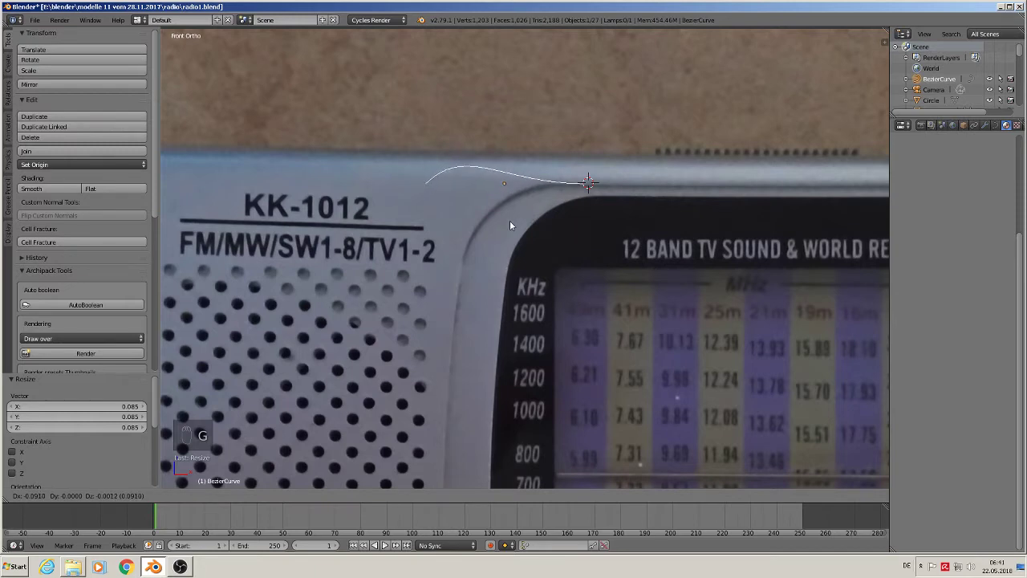
key("Tab")
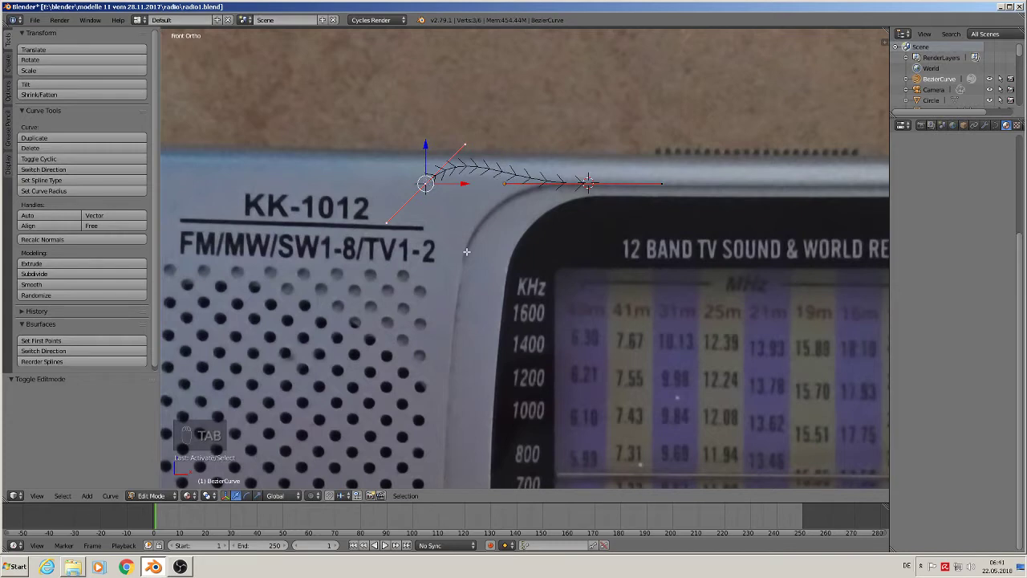
Shape the curve points along the top edge and around the top-left and top-right rounded corners
key("g")
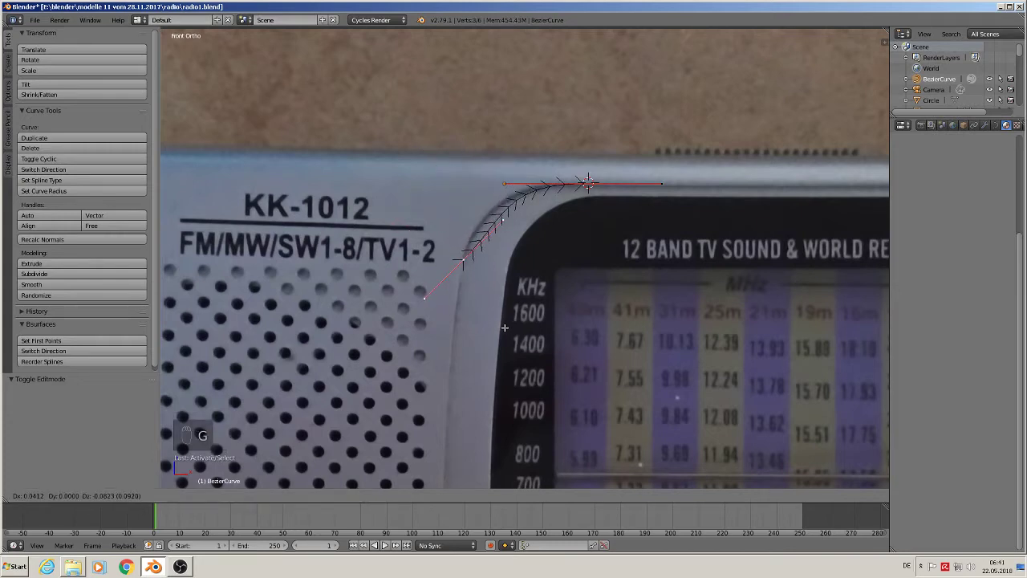
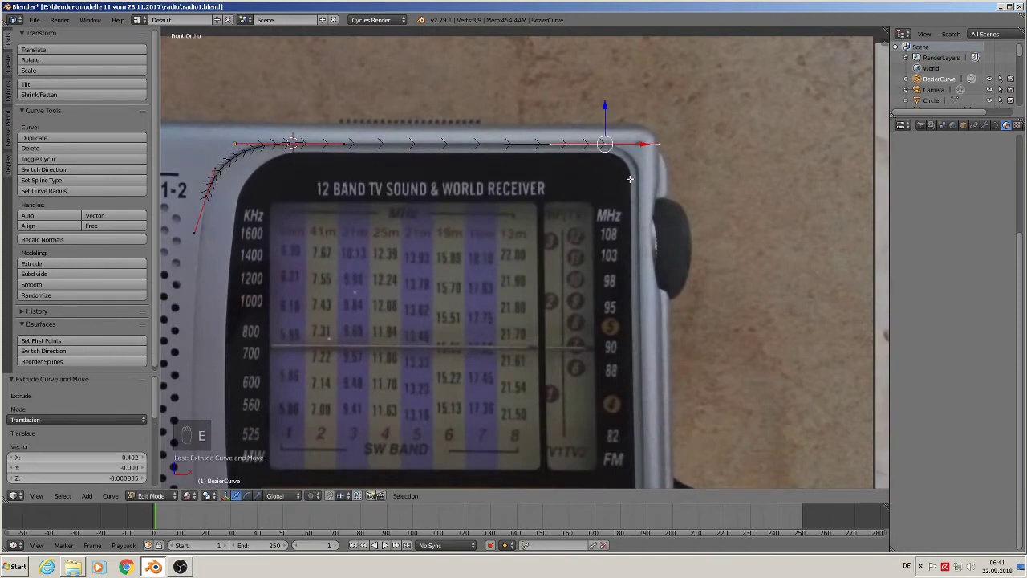
key("e")
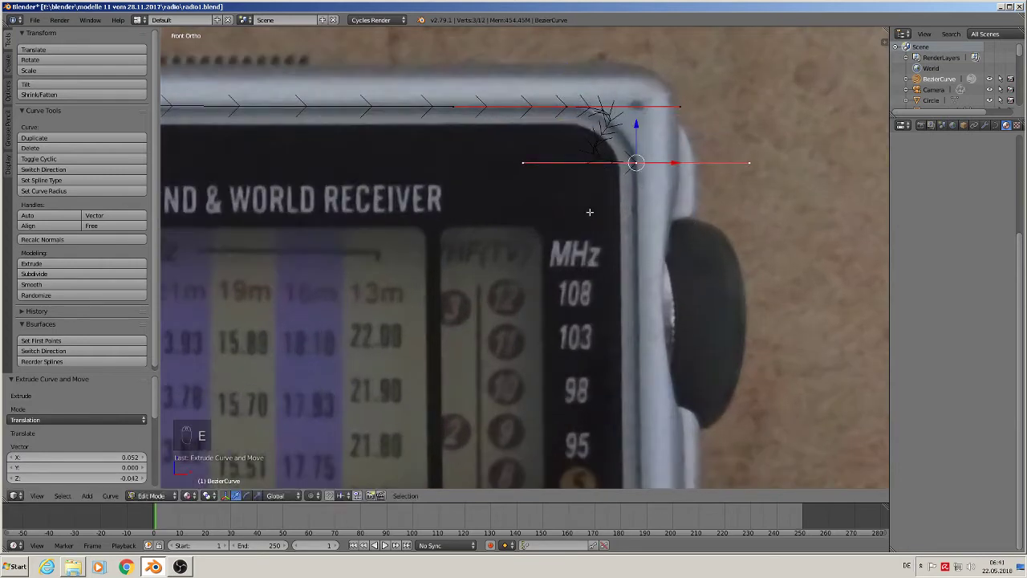
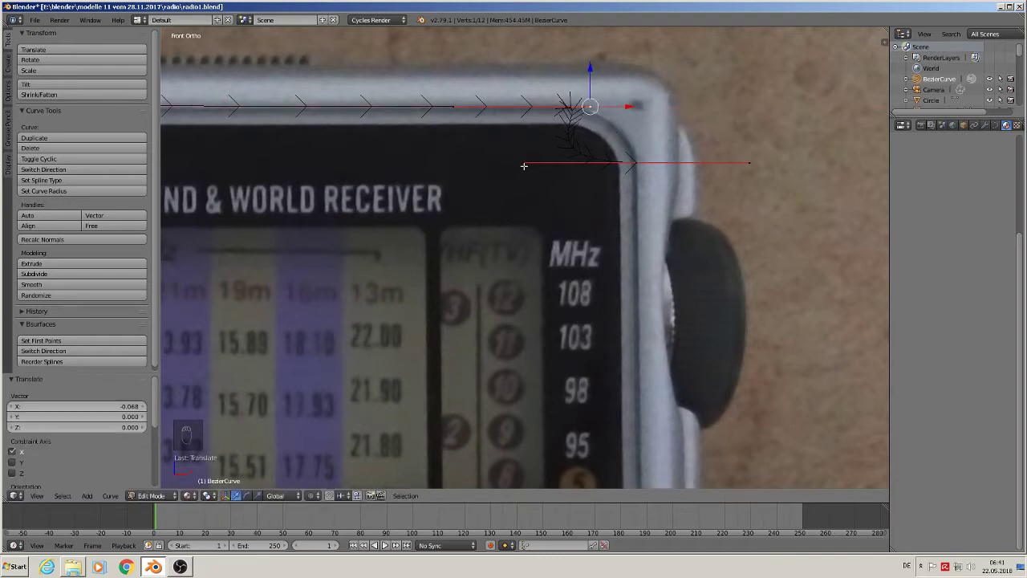
key("g")
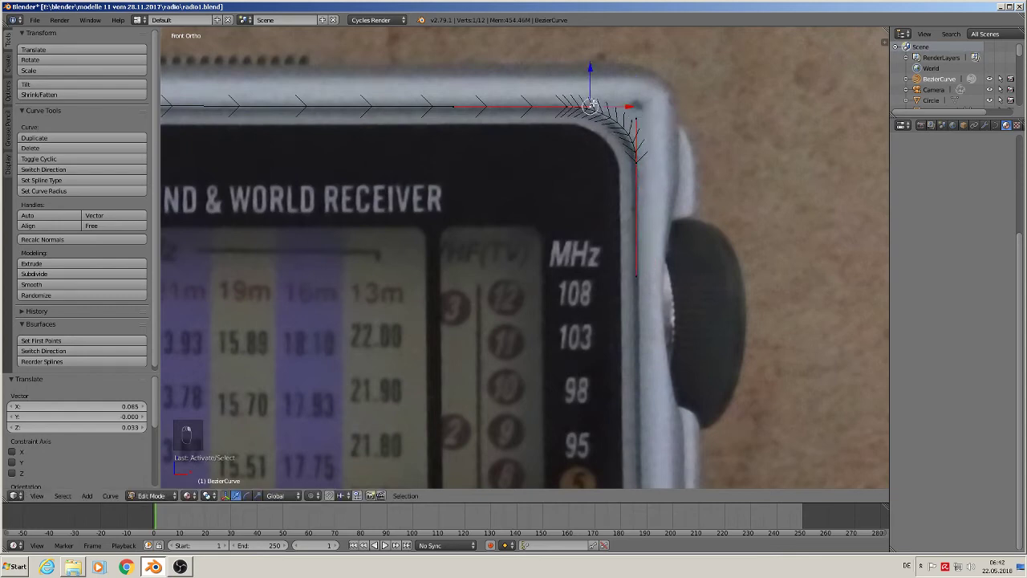
key("f")
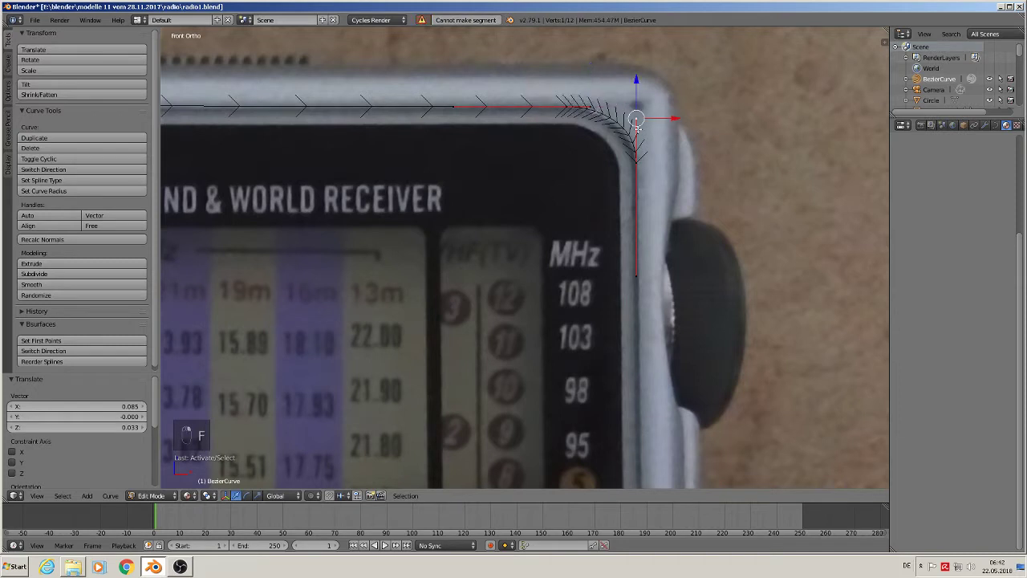
key("g")
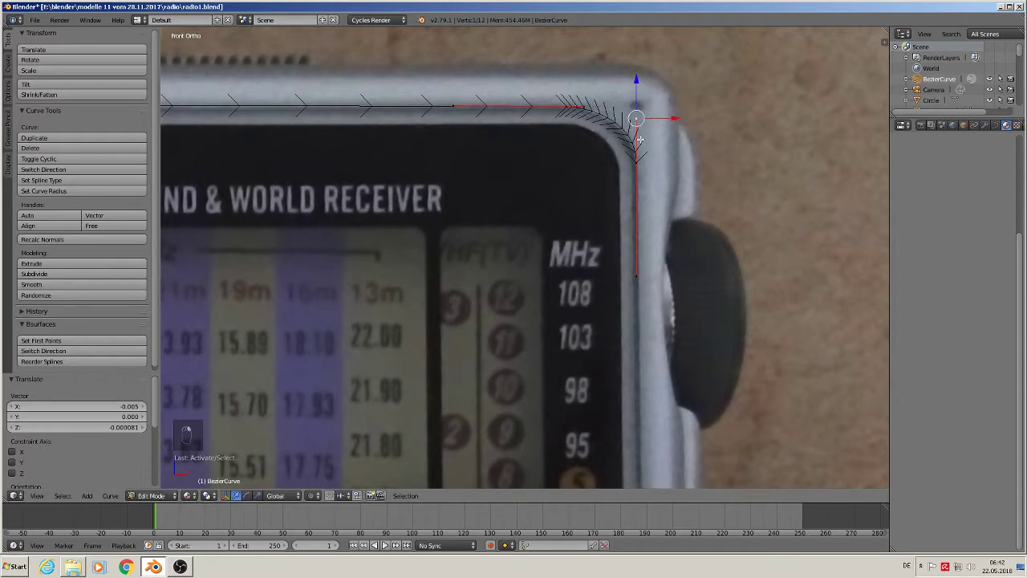
key("g")
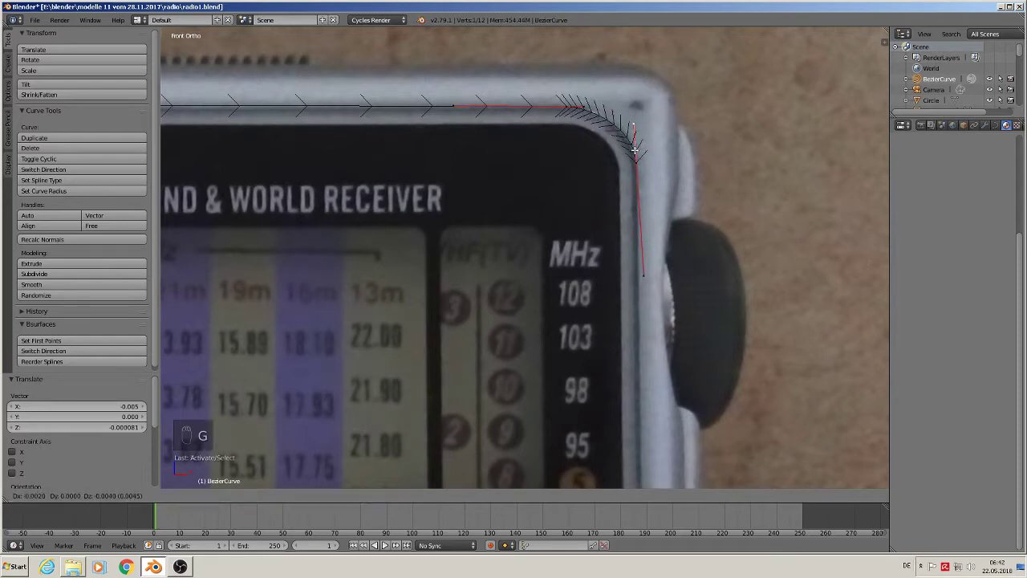
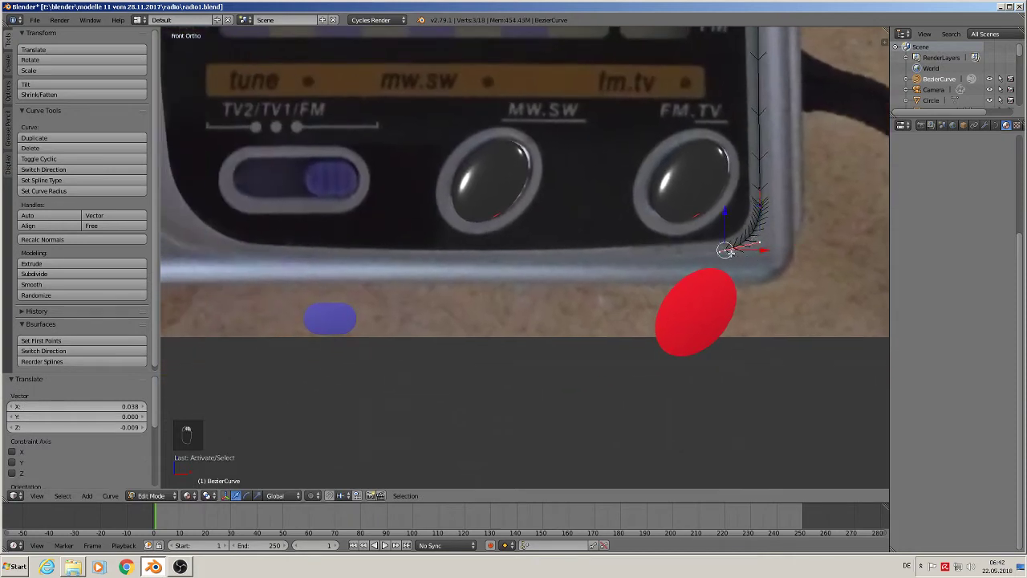
Extend the outline along the bottom edge and up the left side to close the display panel shape
key("e")
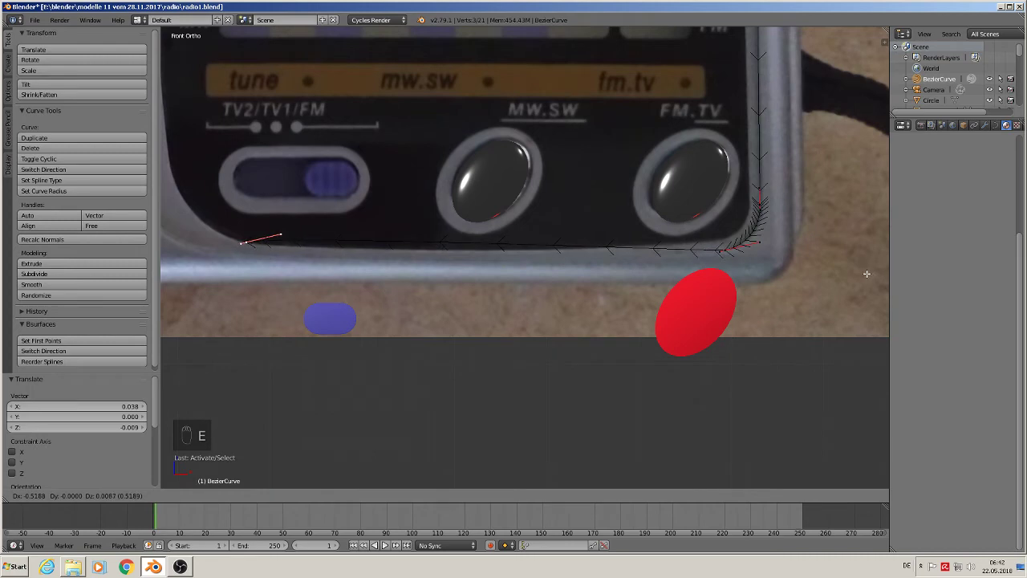
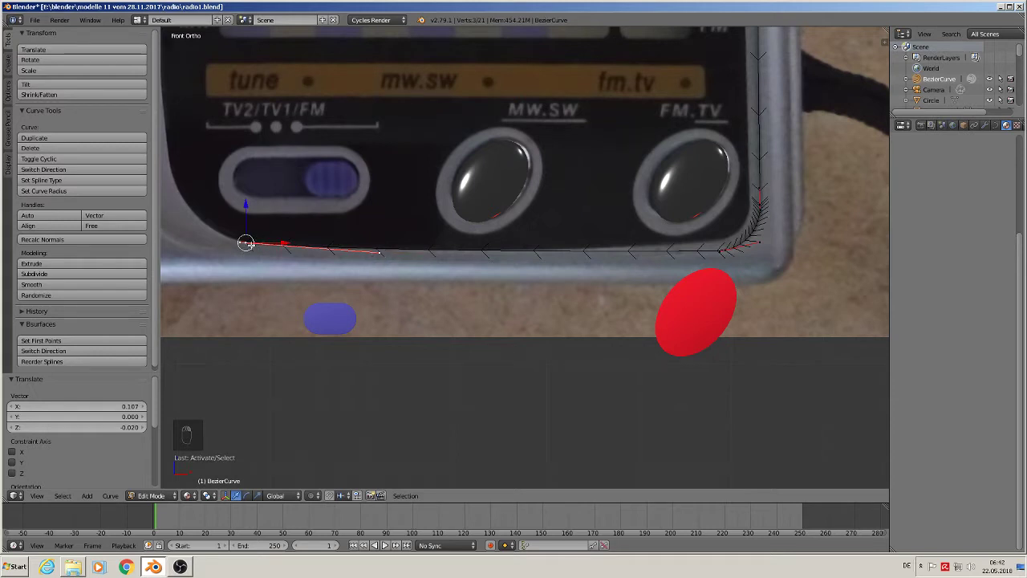
key("g")
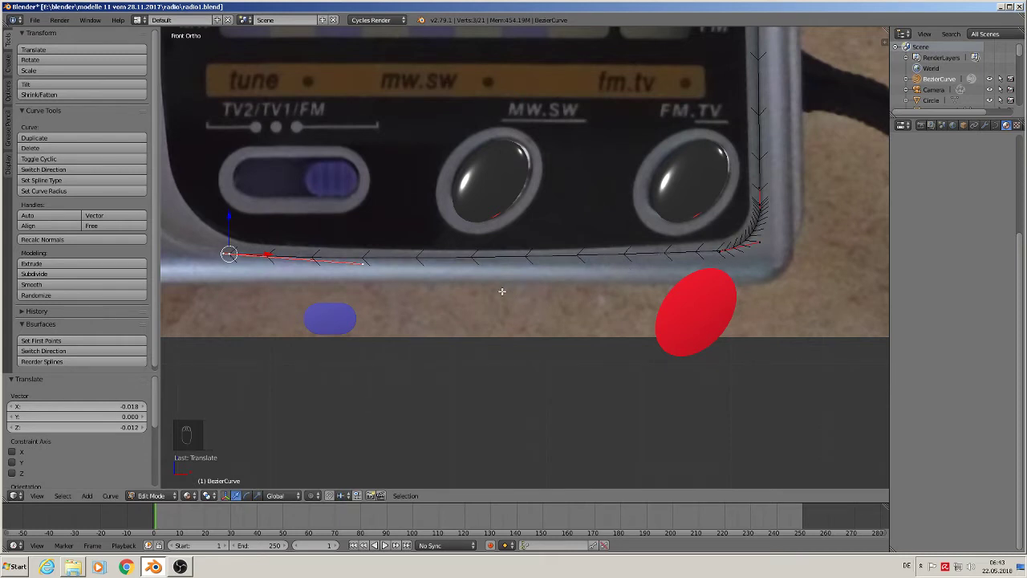
key("g")
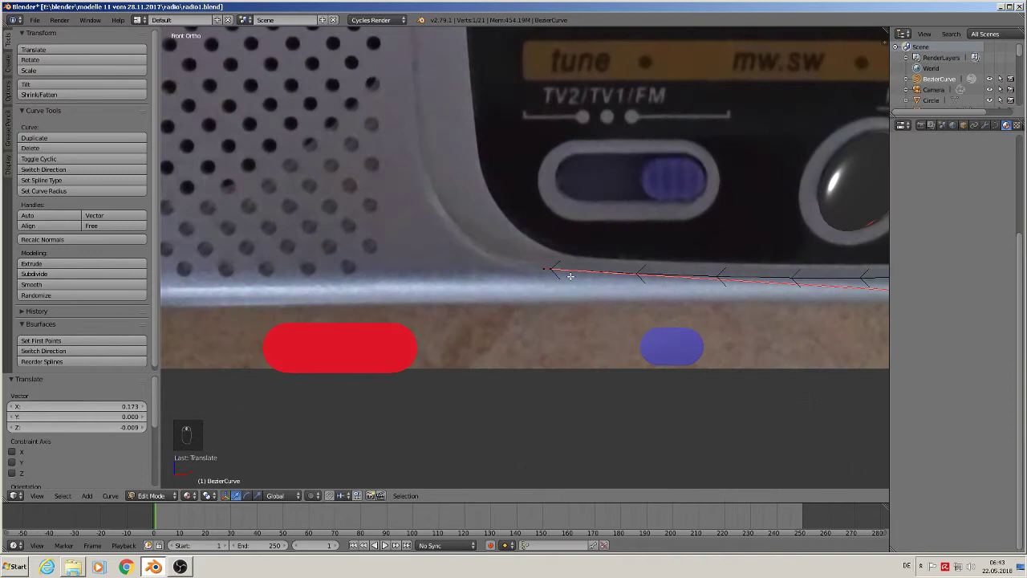
key("e")
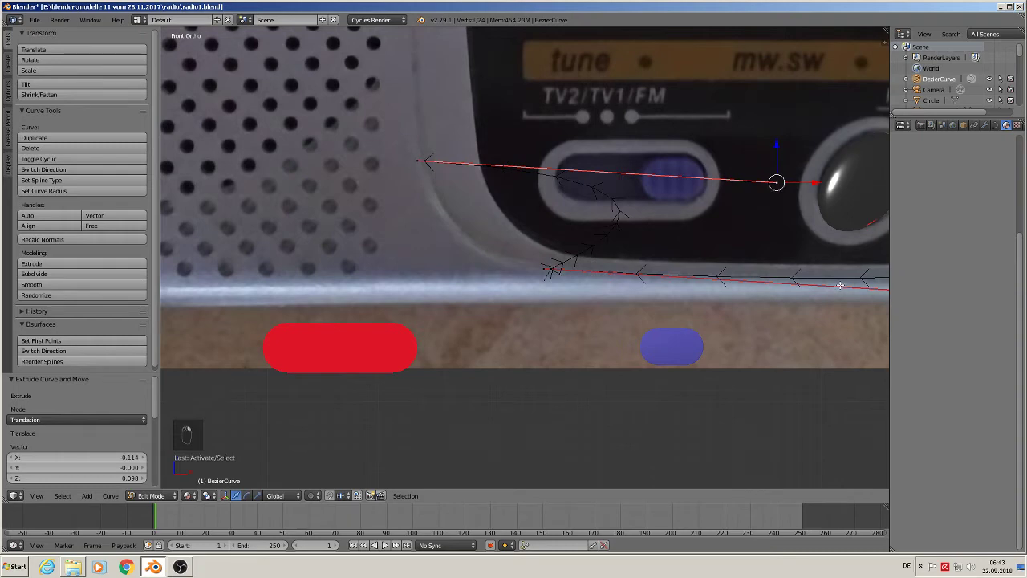
key("g")
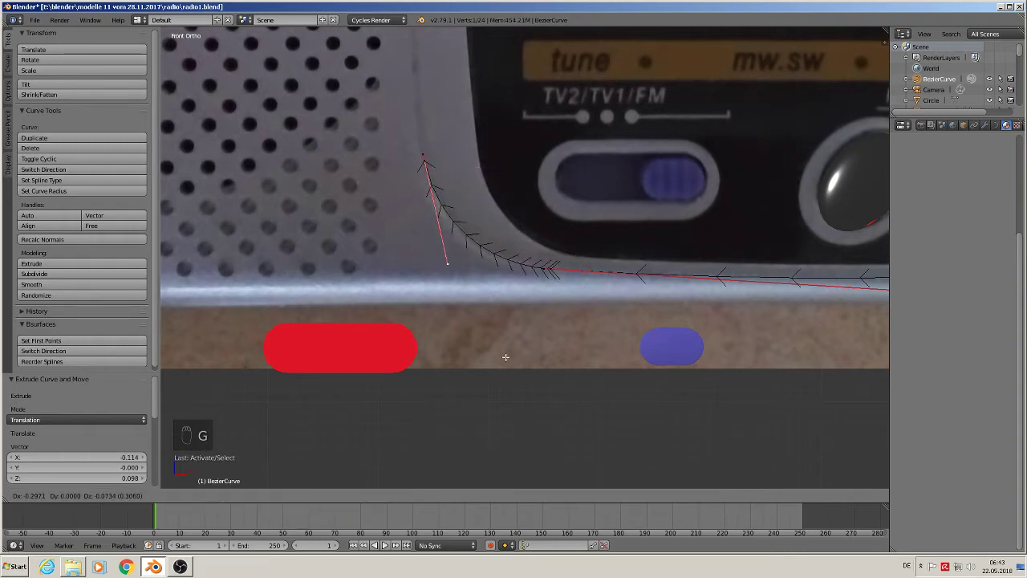
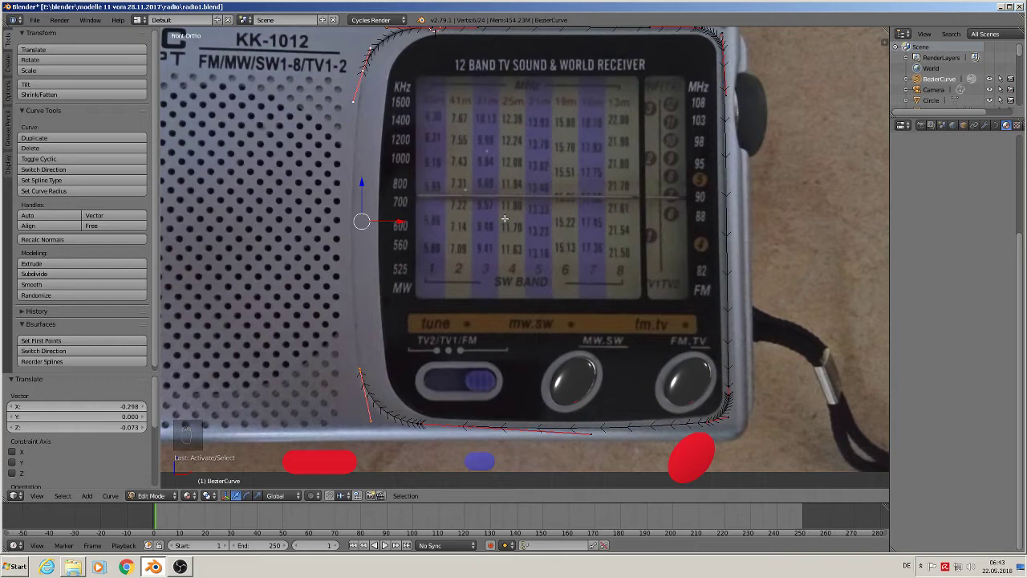
key("f")
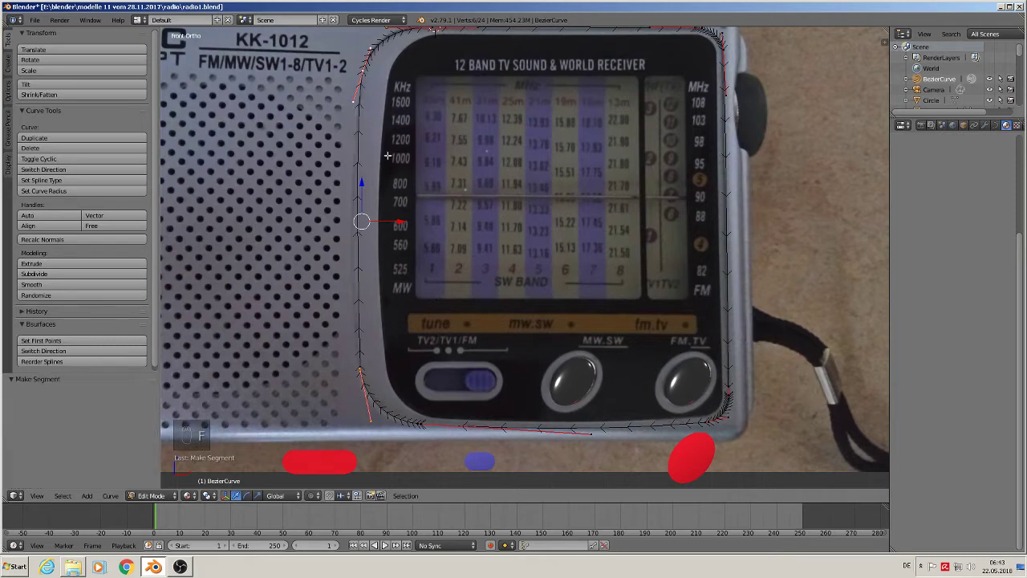
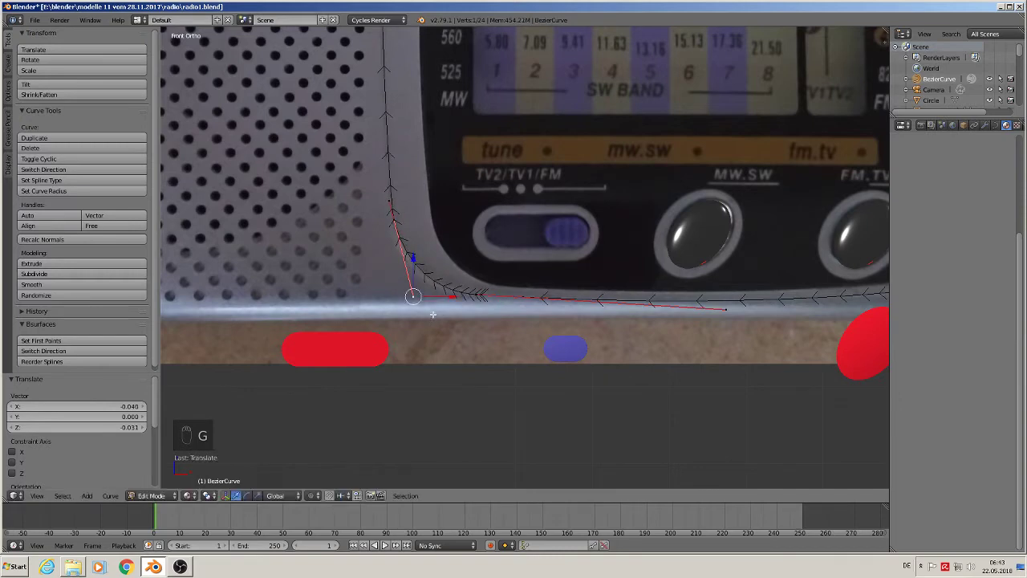
key("Tab")
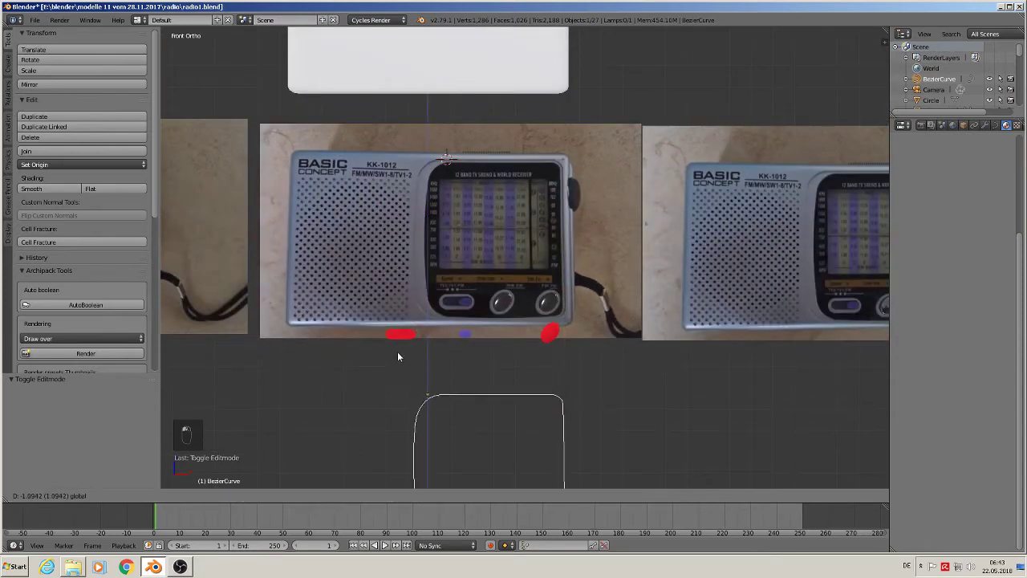
Duplicate the display outline curve and slide the copy sideways along X beside the radio
left_click_drag(458, 271, 407, 177)
left_click_drag(407, 177, 390, 225)
key("shift+d")
left_click_drag(389, 225, 542, 264)
left_click_drag(592, 224, 797, 179)
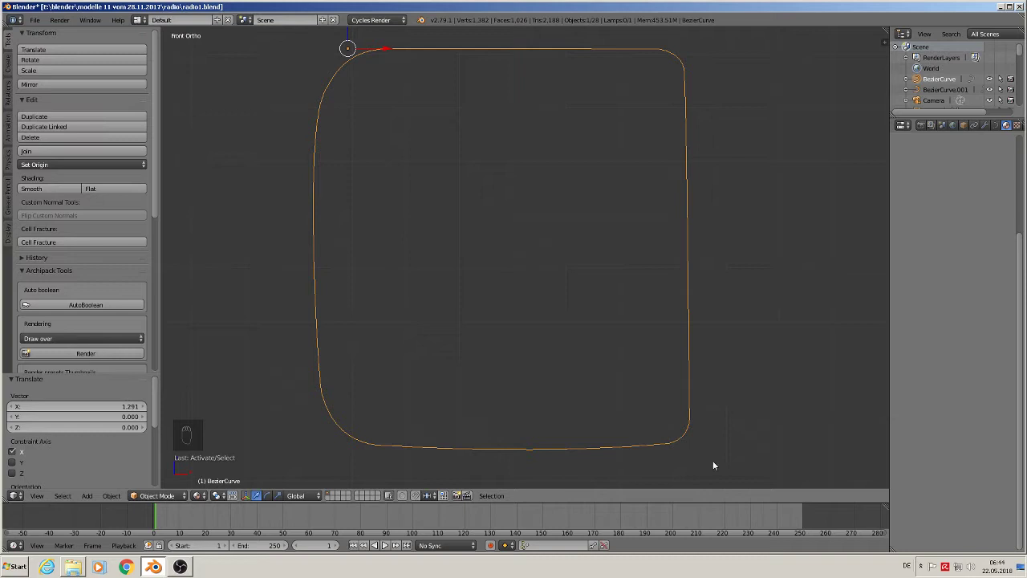
Tidy the copied outline's corner points into a closed rounded-rectangle loop, undoing stray moves
key("Tab")
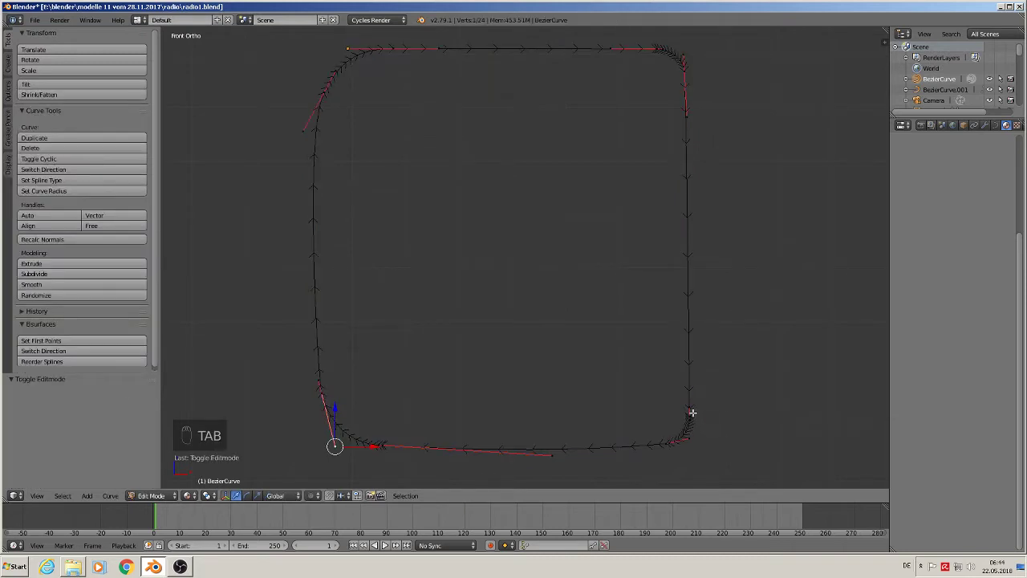
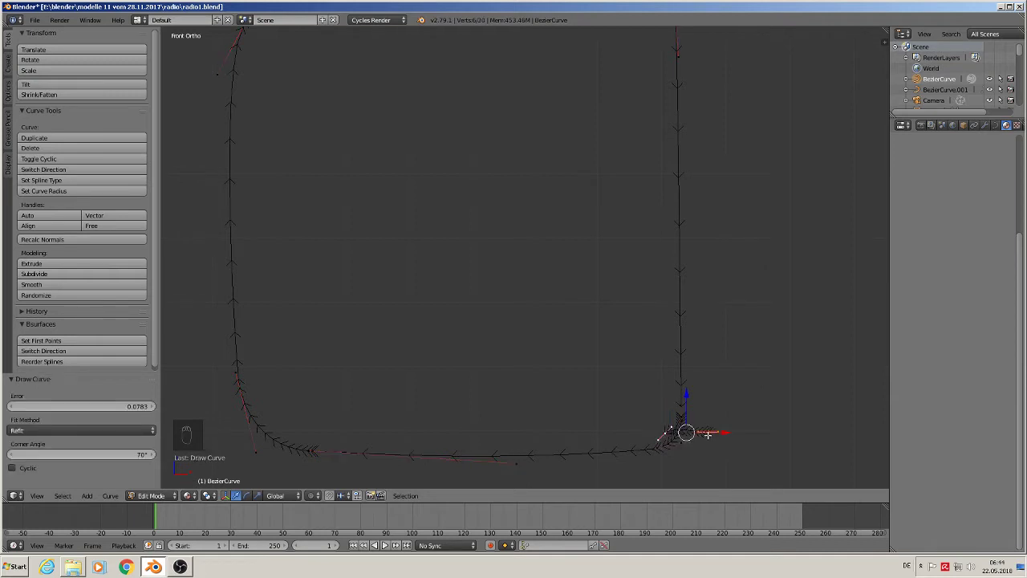
key("ctrl+z")
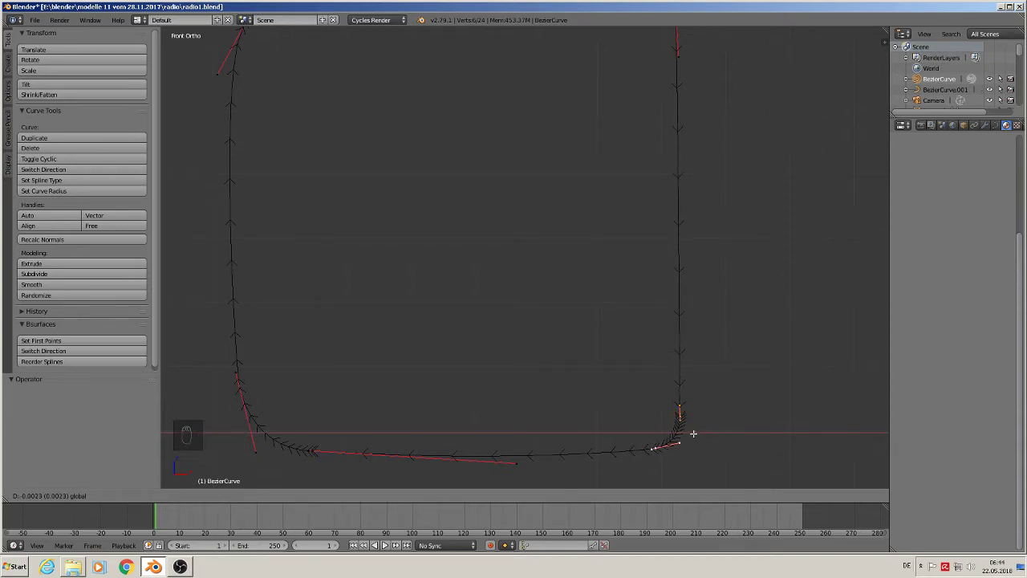
key("Tab")
key("Tab")
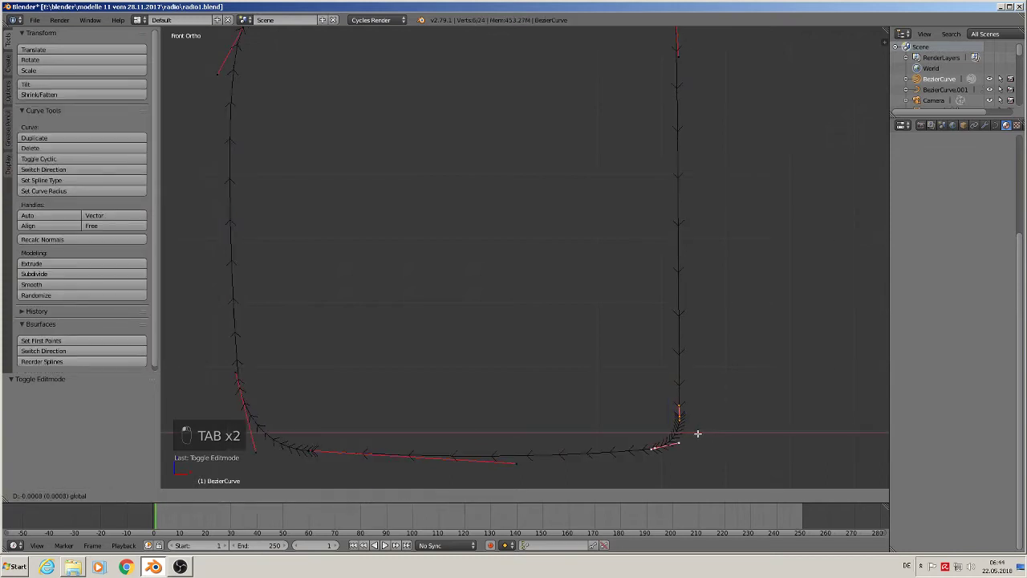
key("Tab")
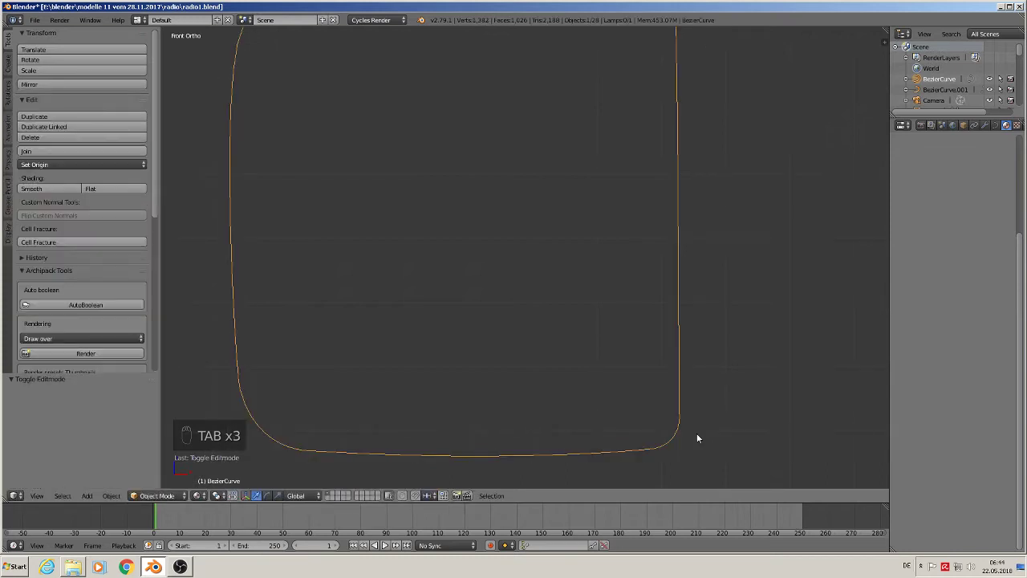
key("Tab")
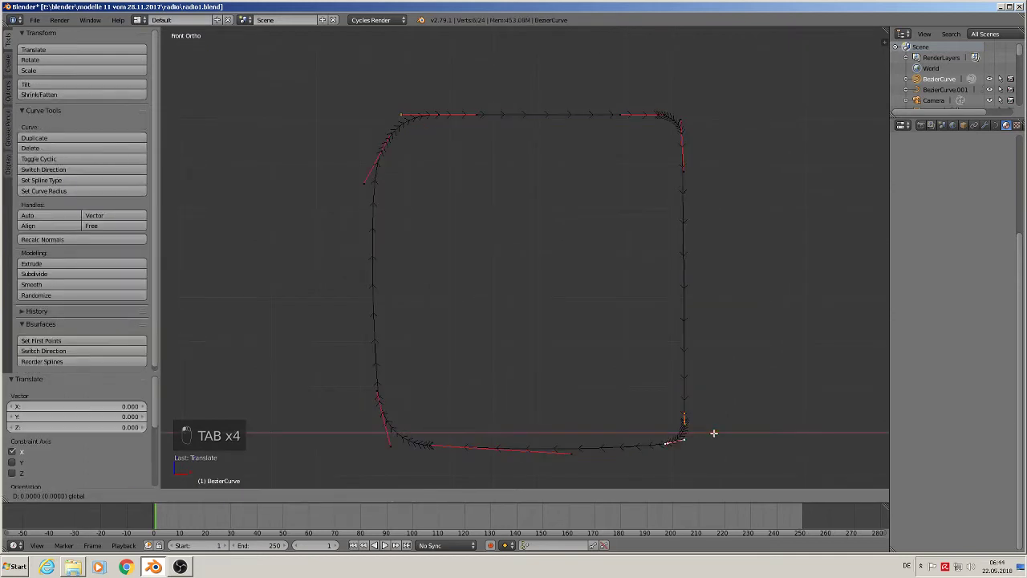
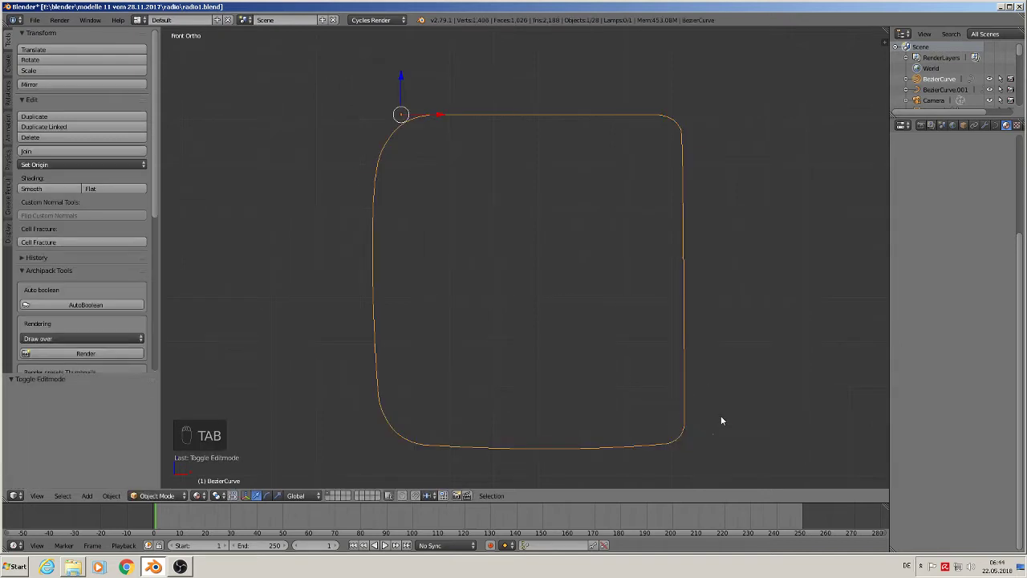
key("ctrl+z")
key("ctrl+z")
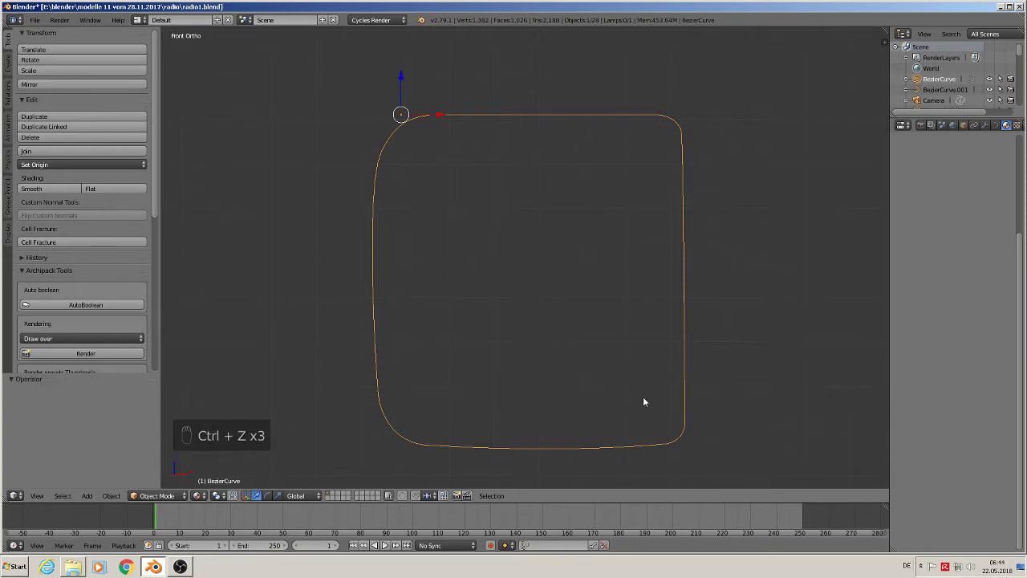
key("Tab")
key("Tab")
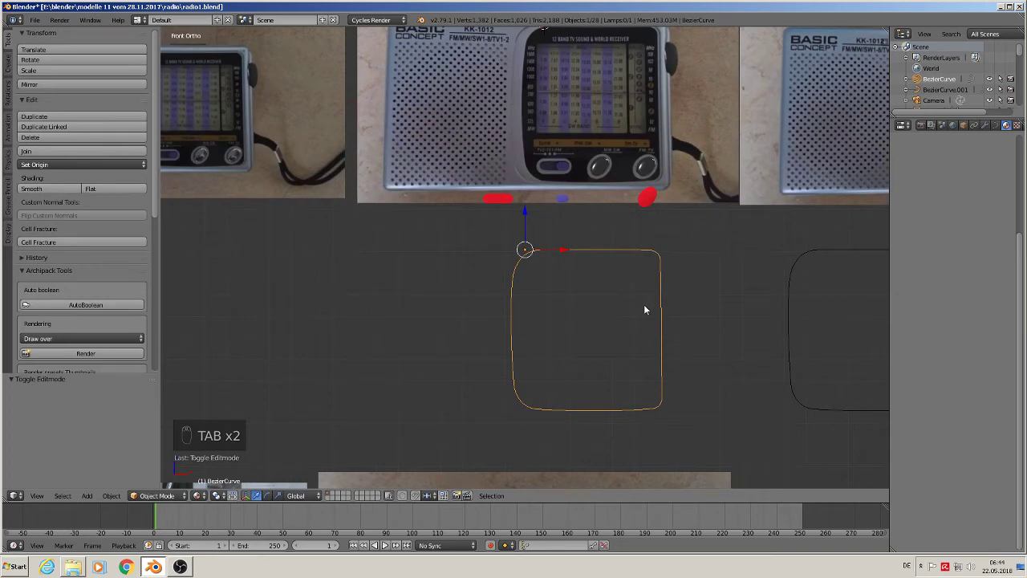
Convert the copied outline curve into a mesh
key("alt+c")
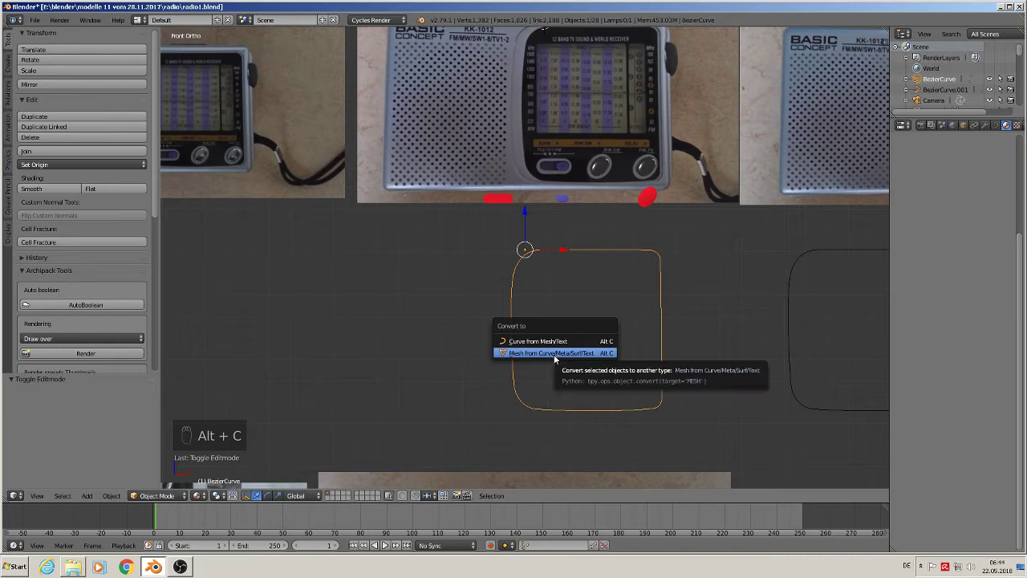
key("Tab")
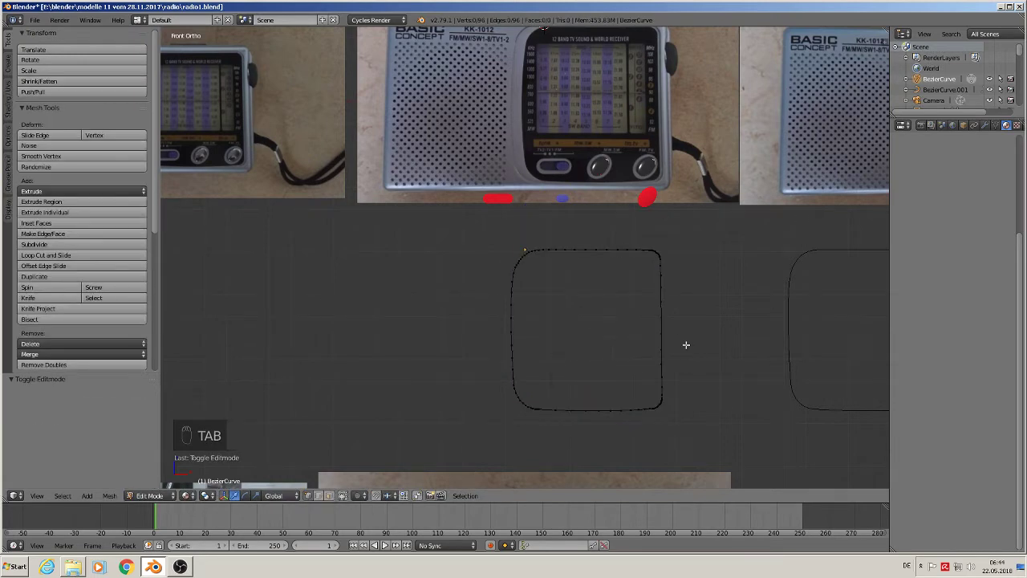
key("Tab")
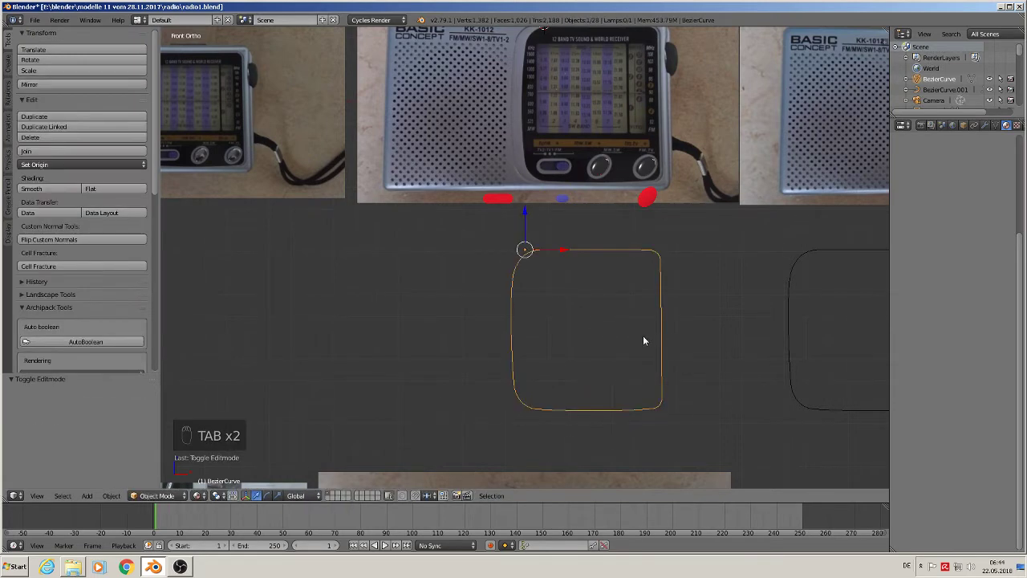
Fill the outline mesh with a single face to make a solid panel shape
key("Tab")
key("a")
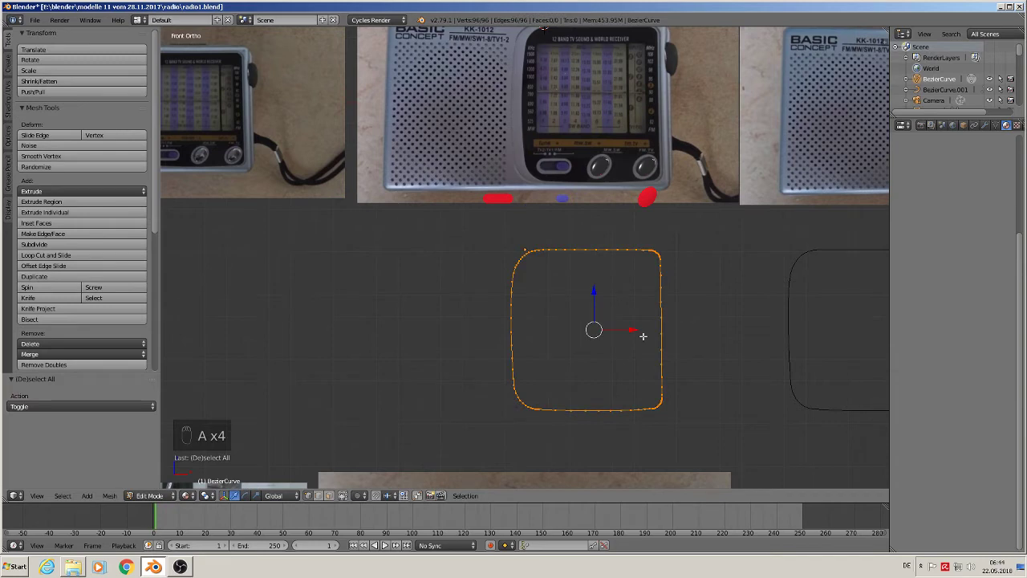
key("f")
key("Tab")
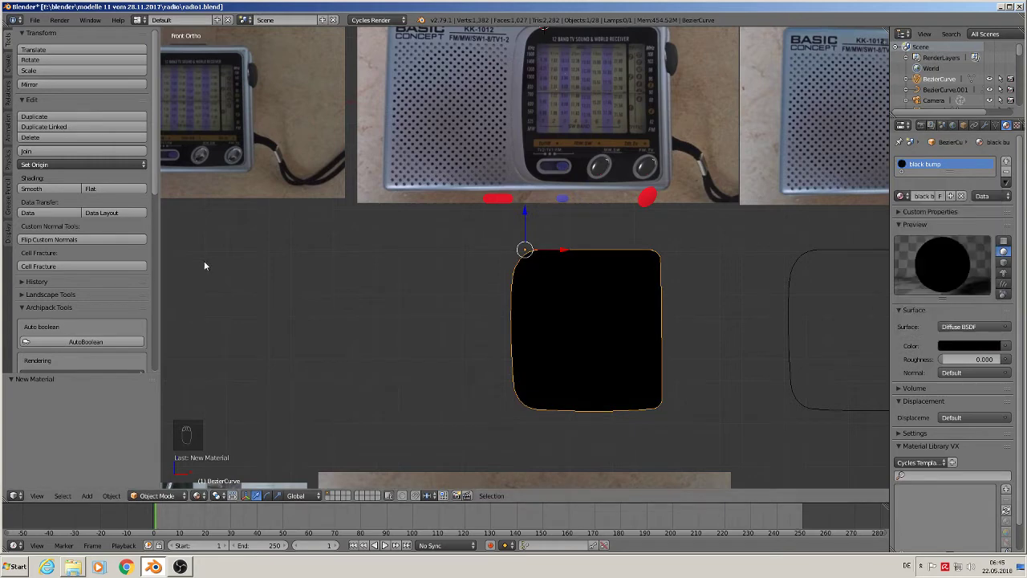
key("a")
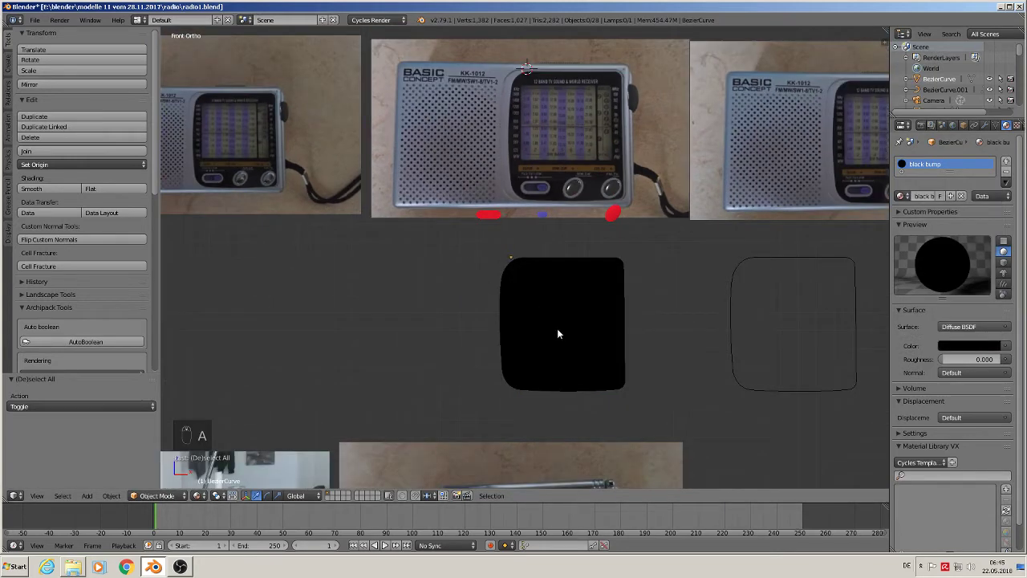
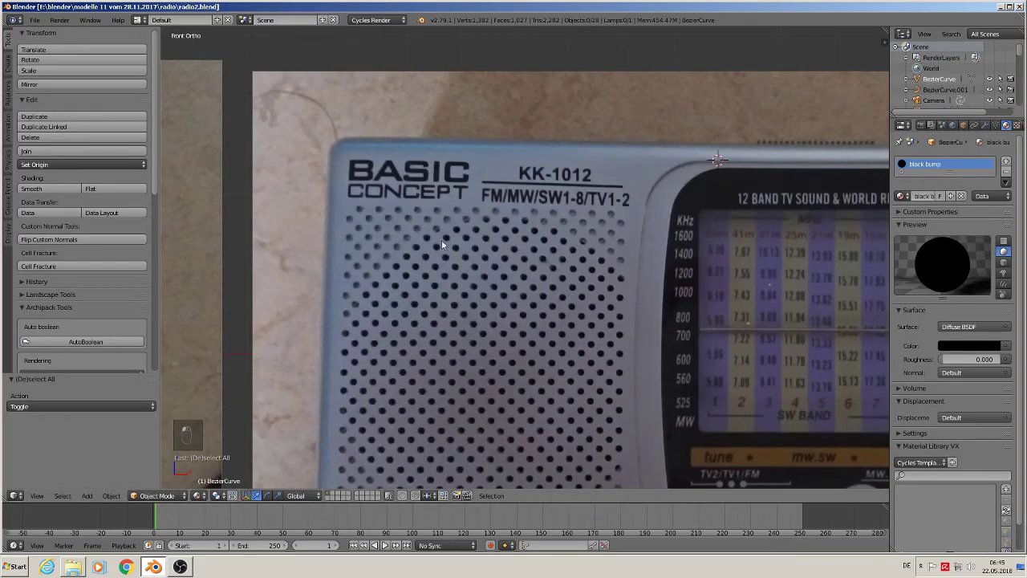
Shrink a new circle to 0.14 over the grille's top-left hole and fill it into a disc
left_click_drag(366, 232, 95, 498)
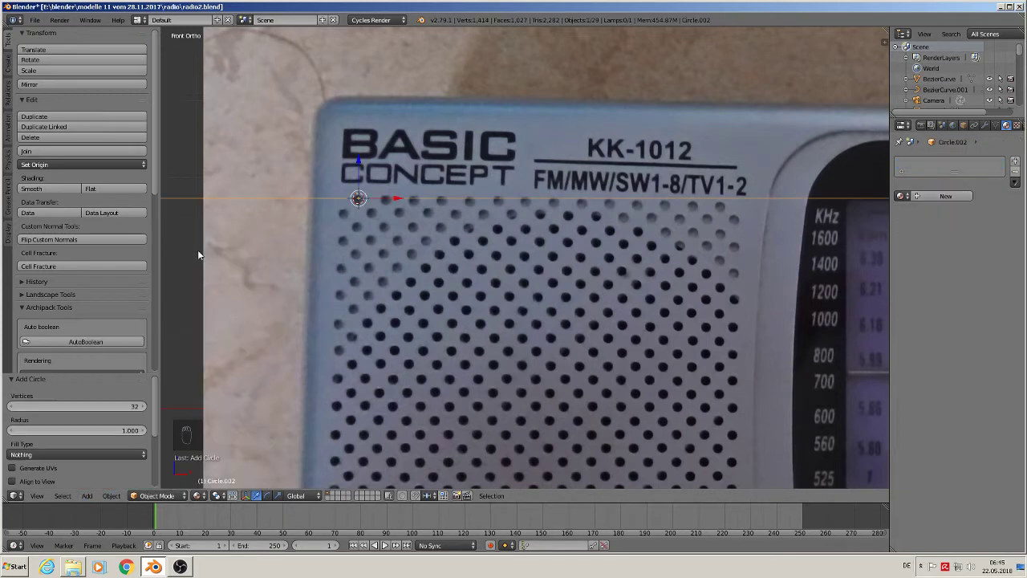
key("r")
key("s")
key("s")
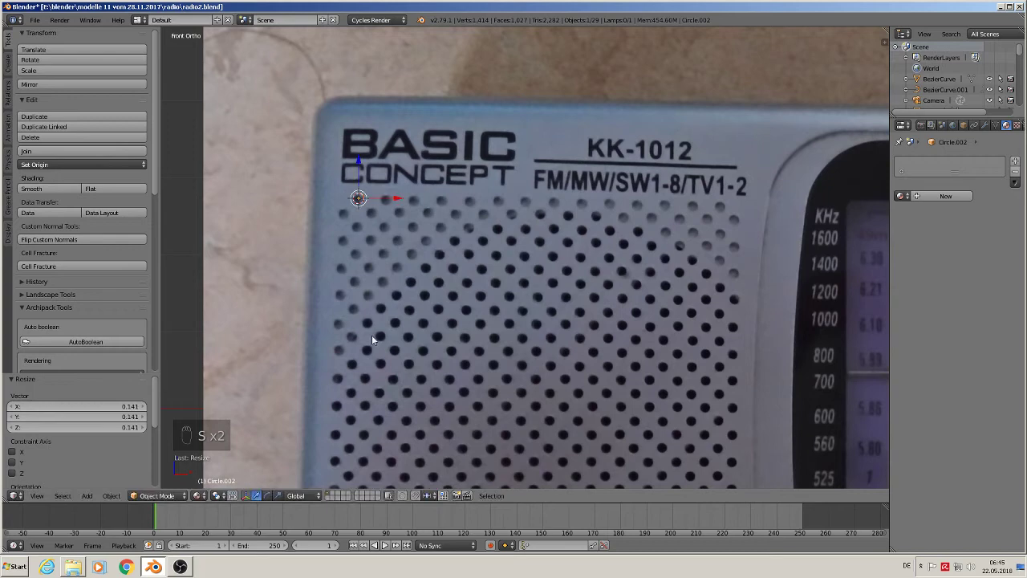
key("Tab")
key("f")
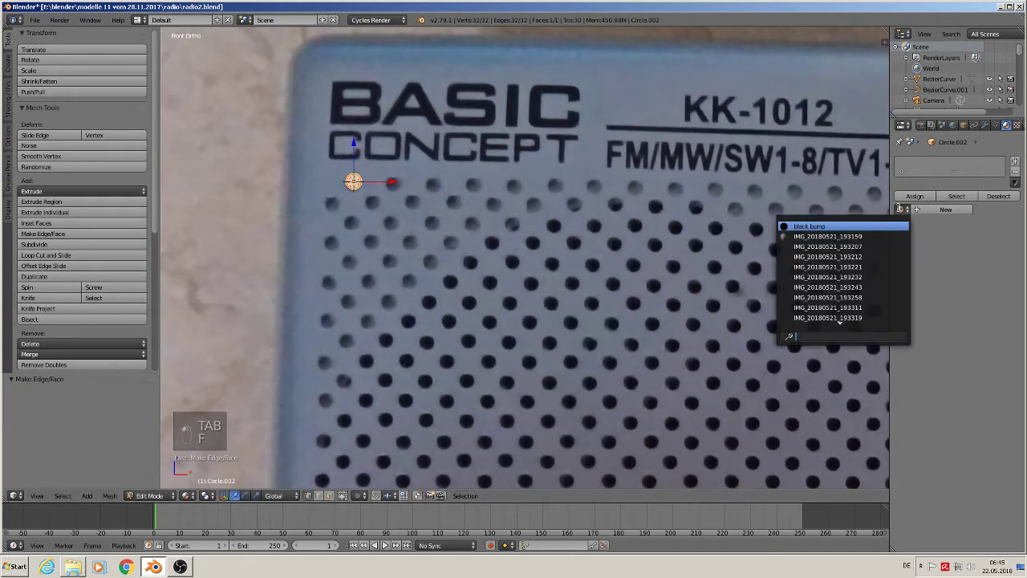
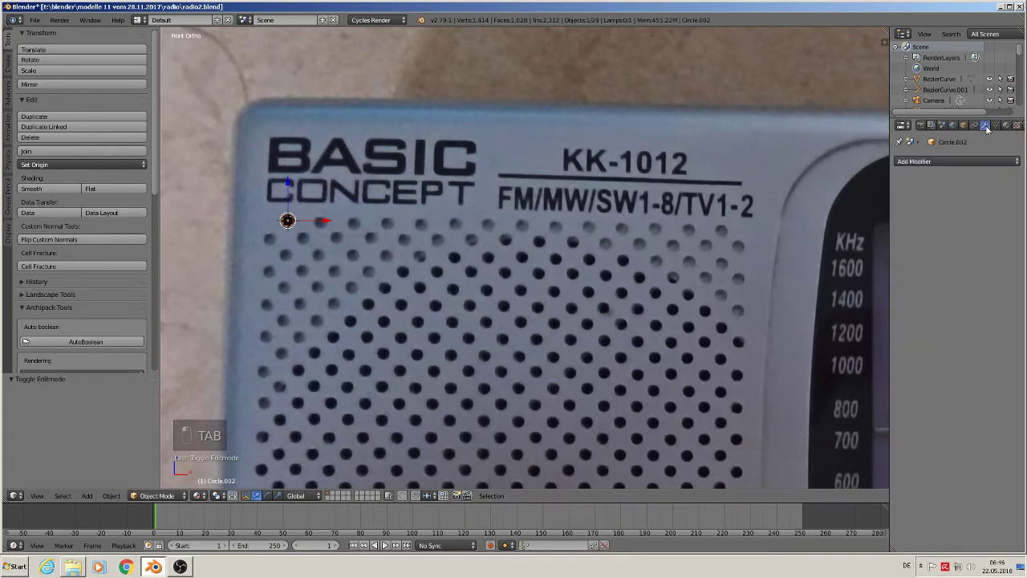
Set the disc's Array modifier to Count 15 with Relative Offset X 2.43 matching the hole row
left_click_drag(950, 164, 703, 319)
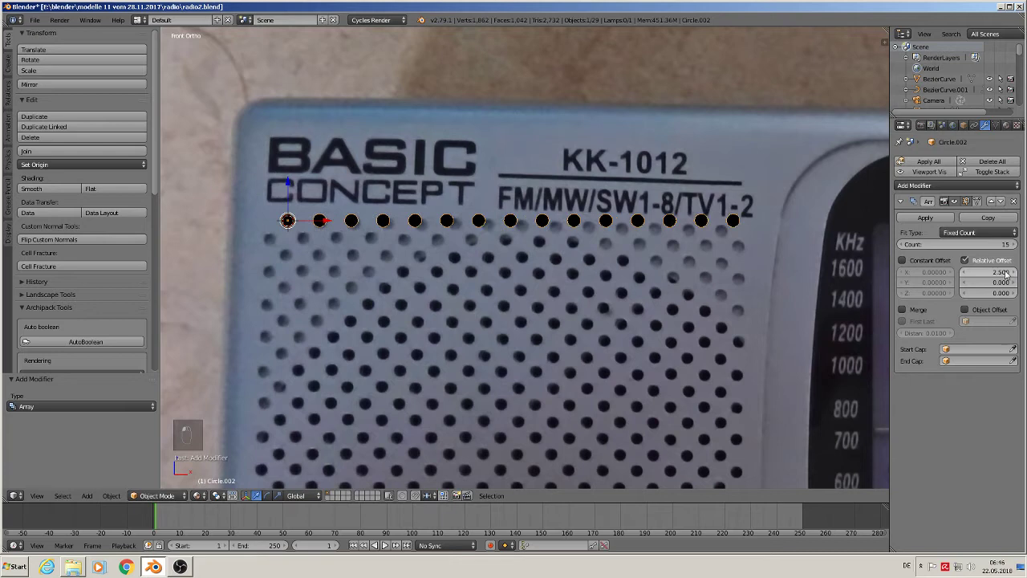
left_click_drag(965, 267, 552, 392)
left_click_drag(551, 391, 546, 366)
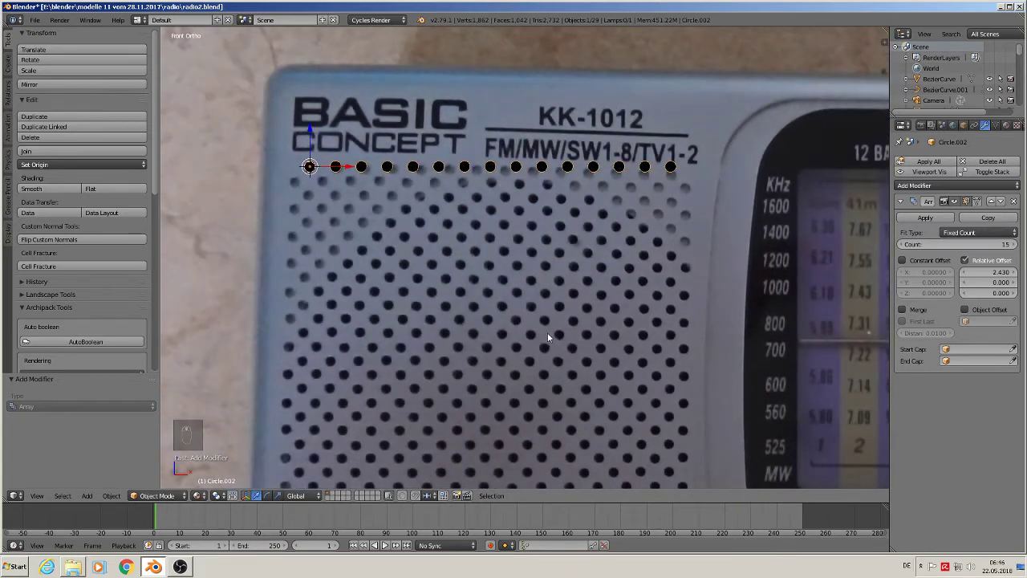
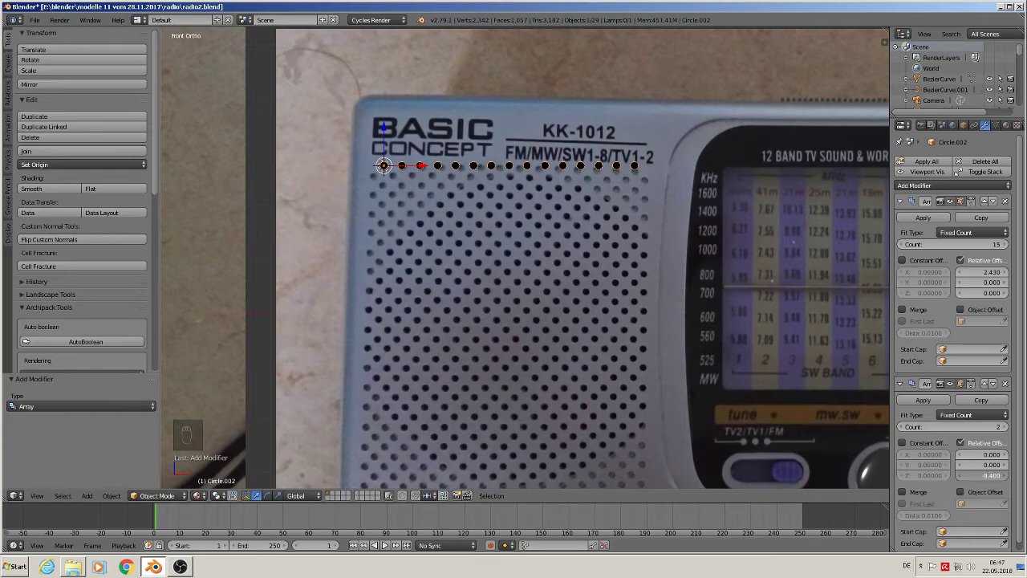
Set the second Array to Count 20, Offset Y -2.5, then duplicate the dot grid for the staggered holes
middle_click(757, 363)
left_click(757, 363)
middle_click(755, 371)
middle_click(754, 374)
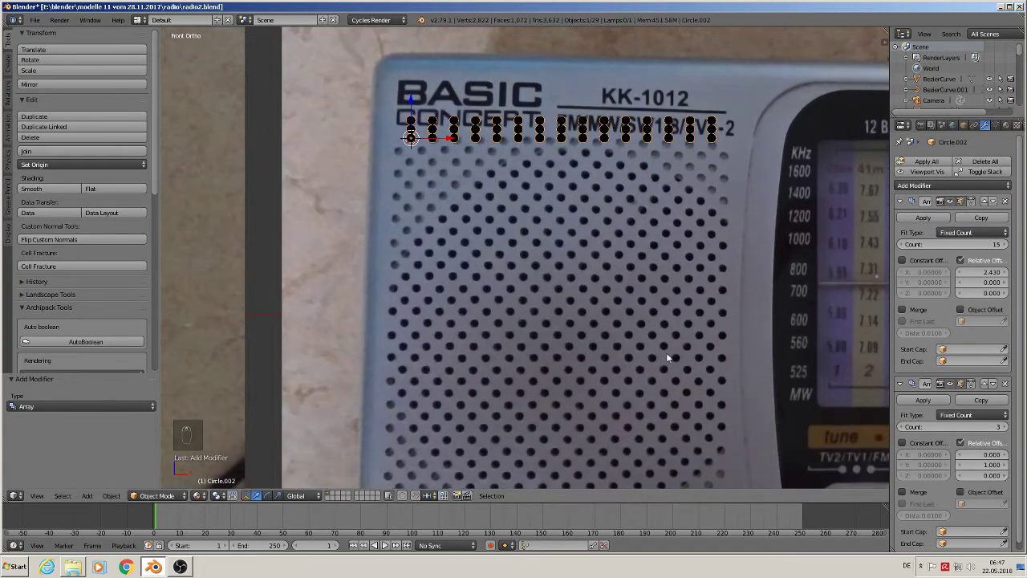
key("KP_1")
key("KP_1")
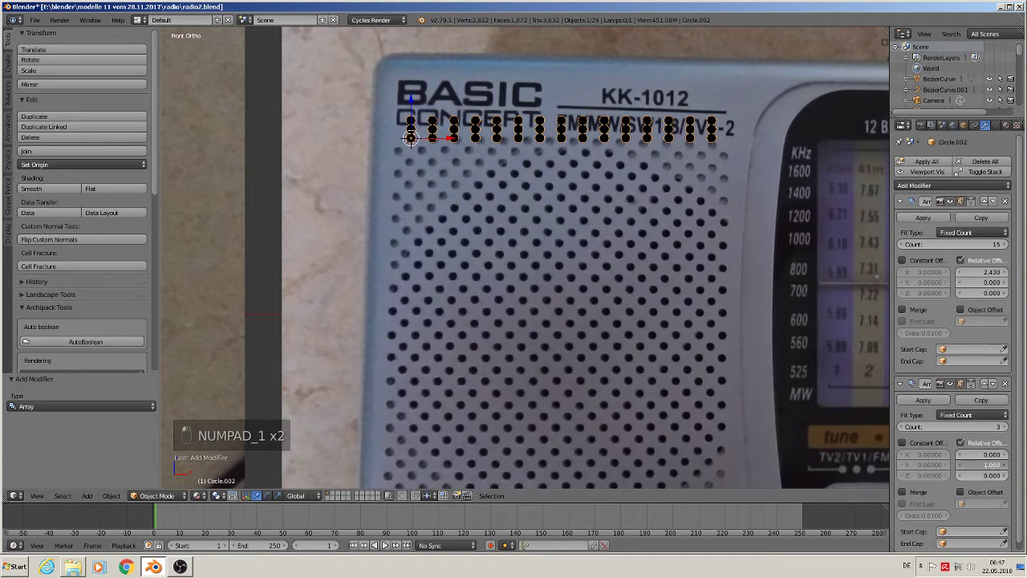
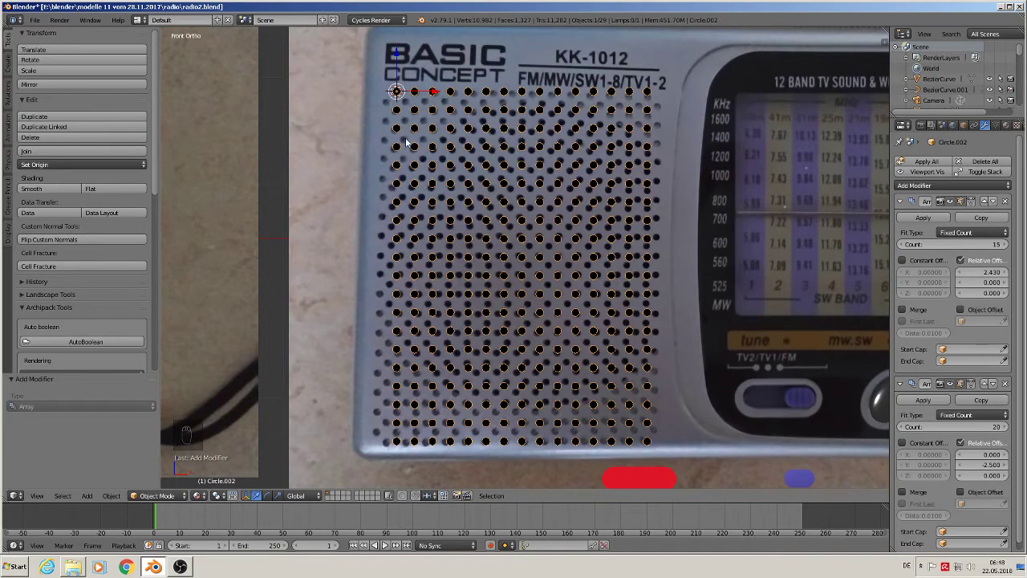
key("shift+d")
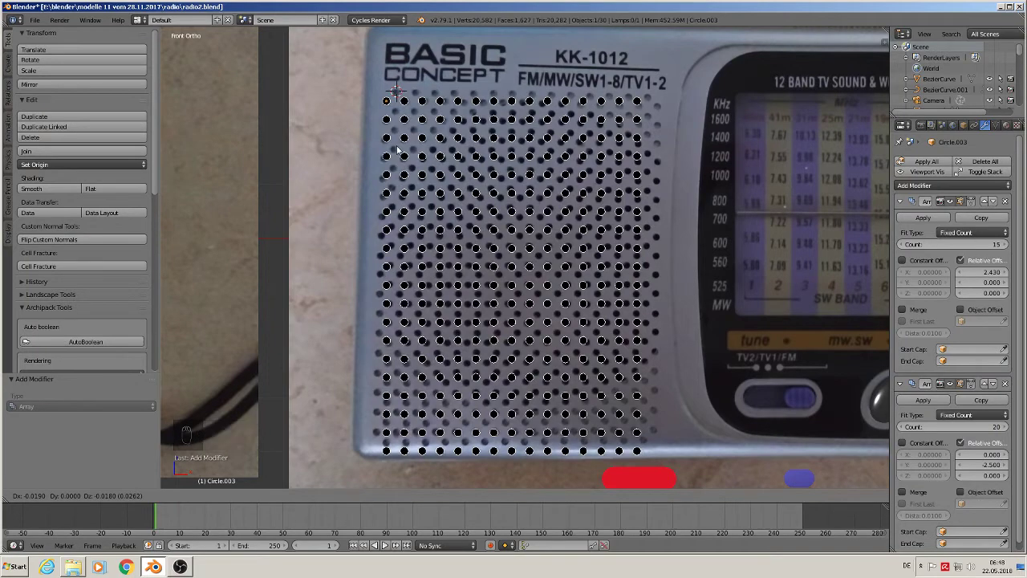
Select the dot grille copy in front view and bring it down beside the black screen shape
left_click_drag(475, 200, 474, 66)
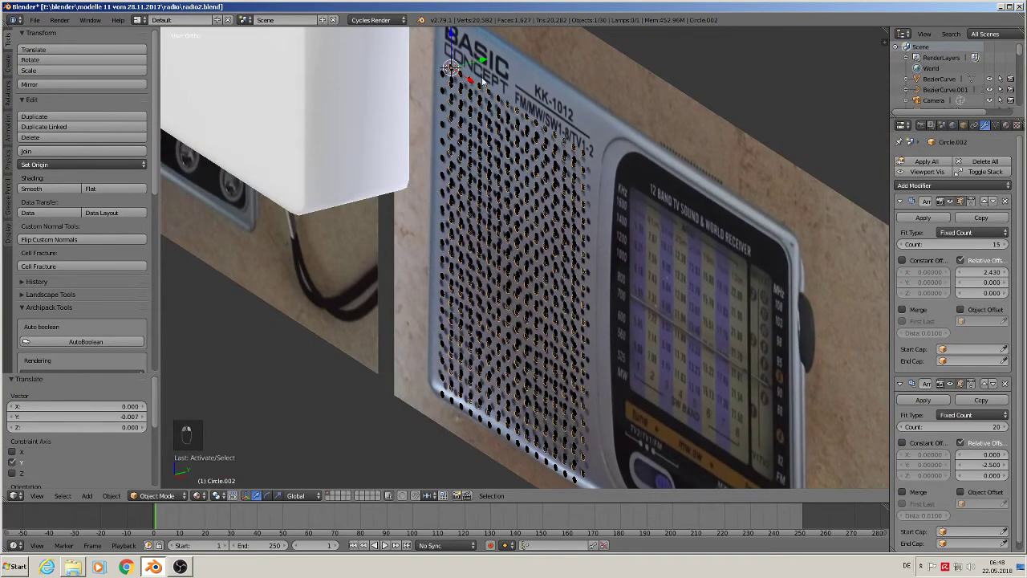
key("KP_1")
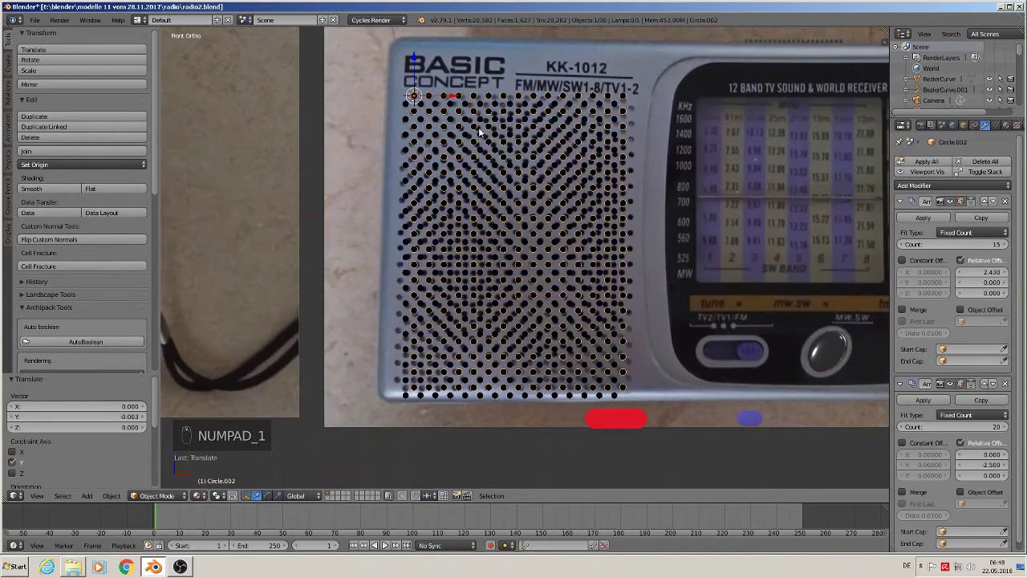
right_click(438, 105)
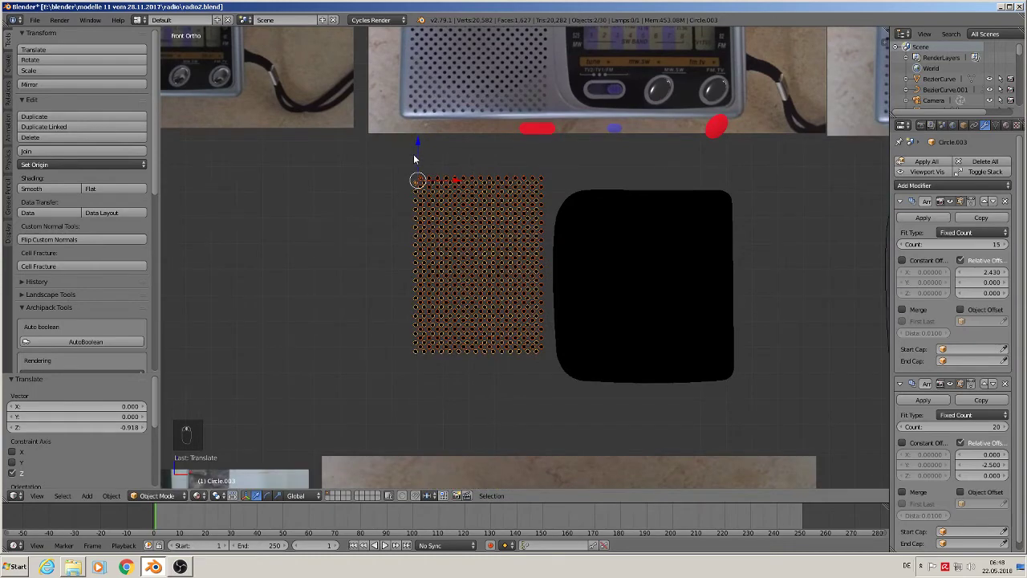
left_click_drag(423, 152, 423, 169)
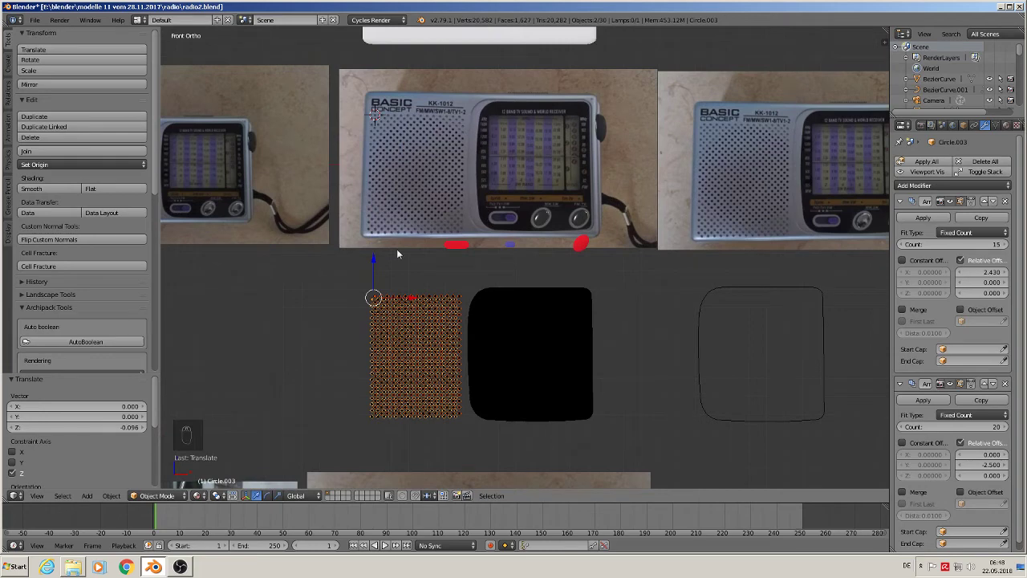
left_click_drag(377, 261, 441, 345)
Box-select the grille and screen shape and move them right, clear of the reference photos
key("a")
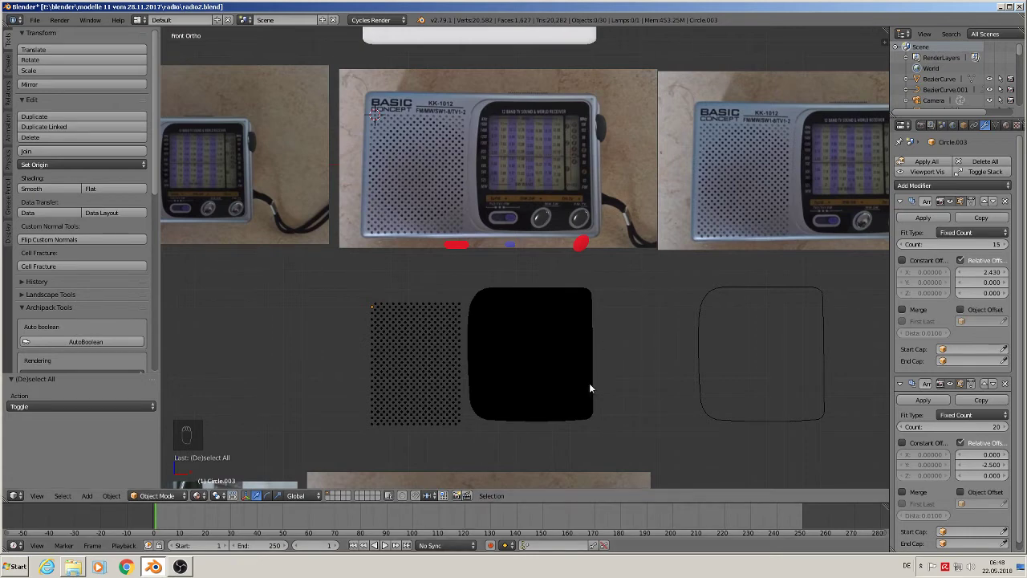
key("b")
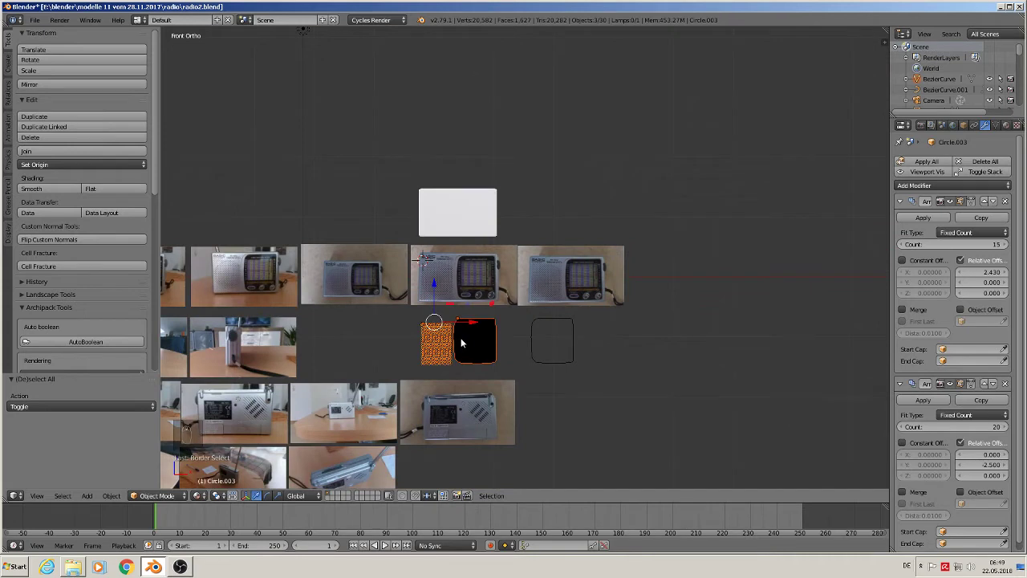
key("g")
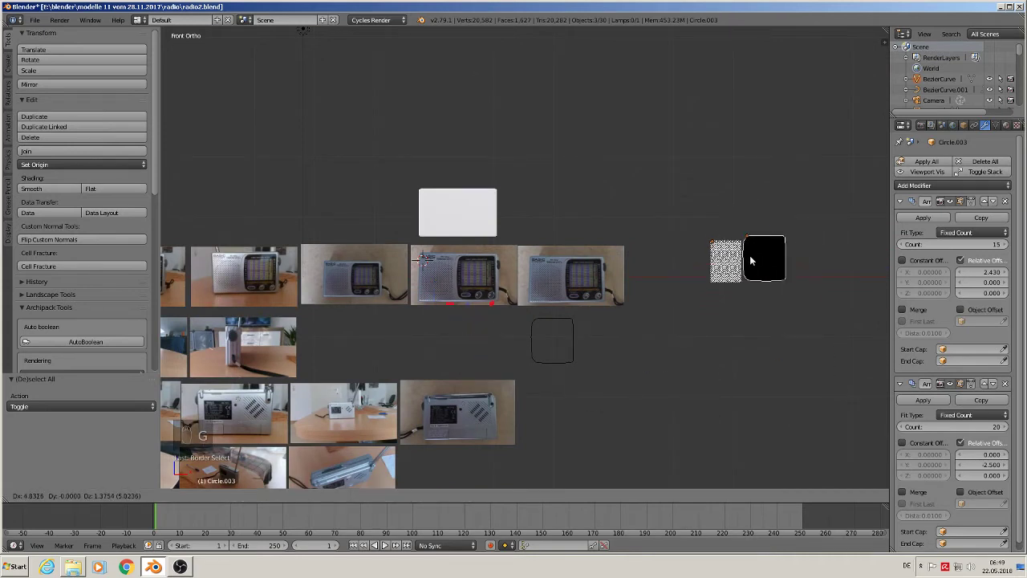
key("a")
left_click_drag(719, 410, 748, 426)
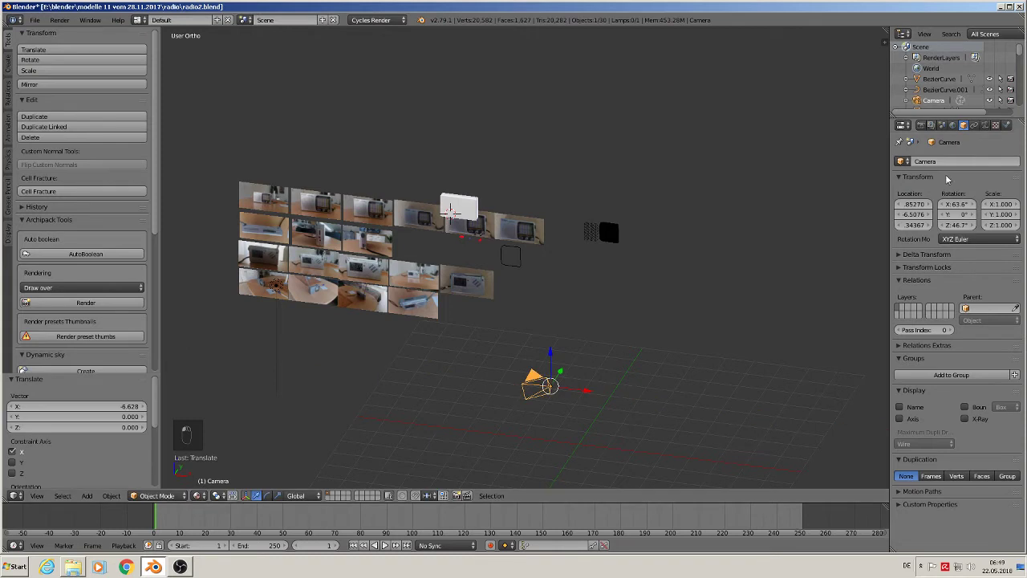
Set the camera rotation to X 90°, Z 0° so it faces straight forward
key("n")
key("n")
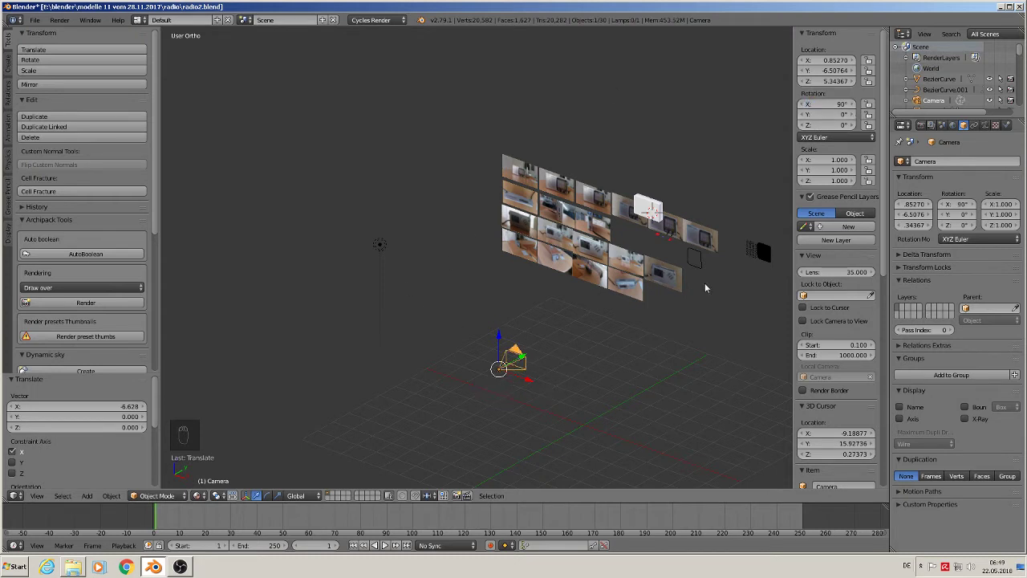
key("KP_1")
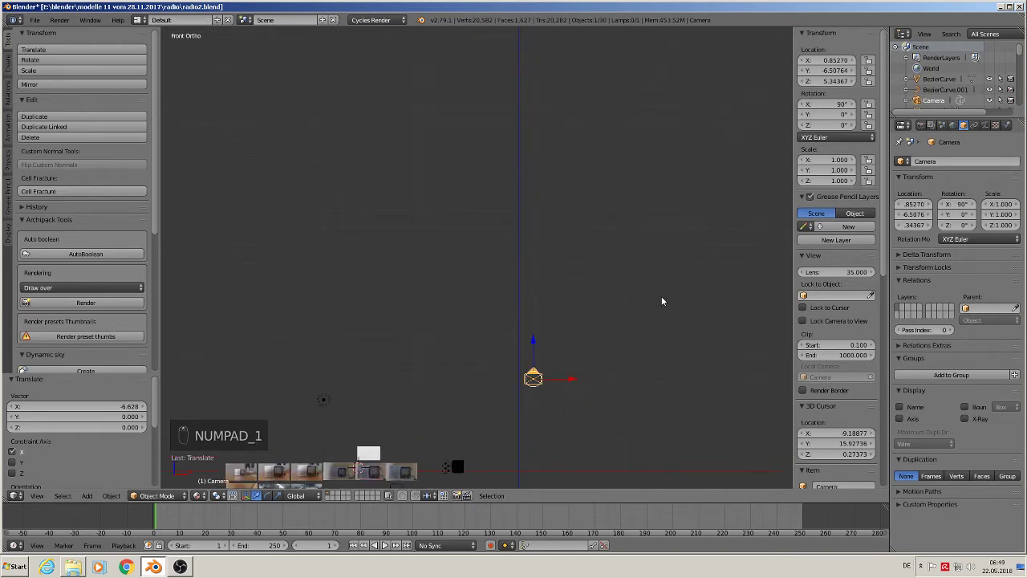
key("n")
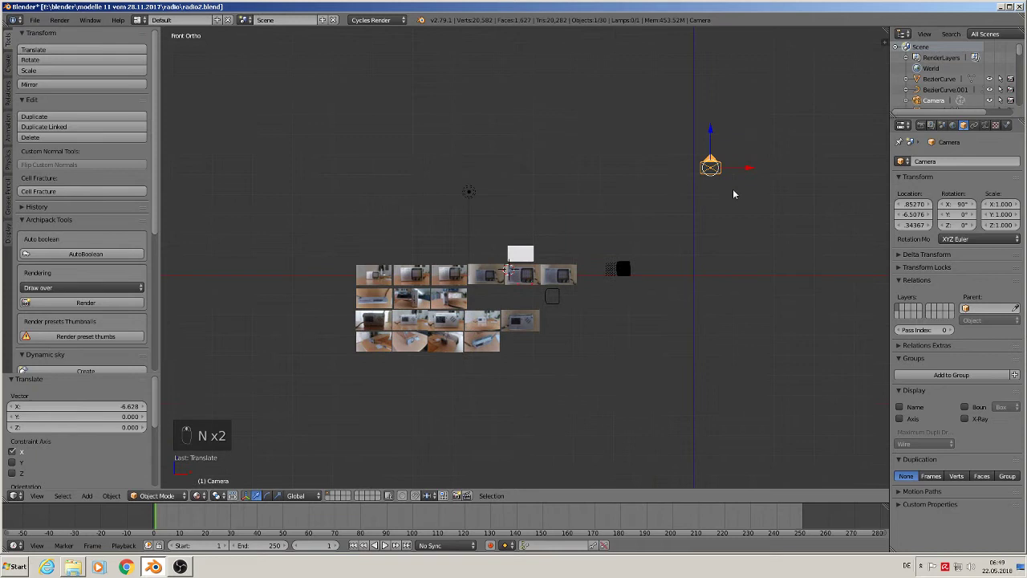
Move the camera directly in front of the icon pieces and look through it
key("g")
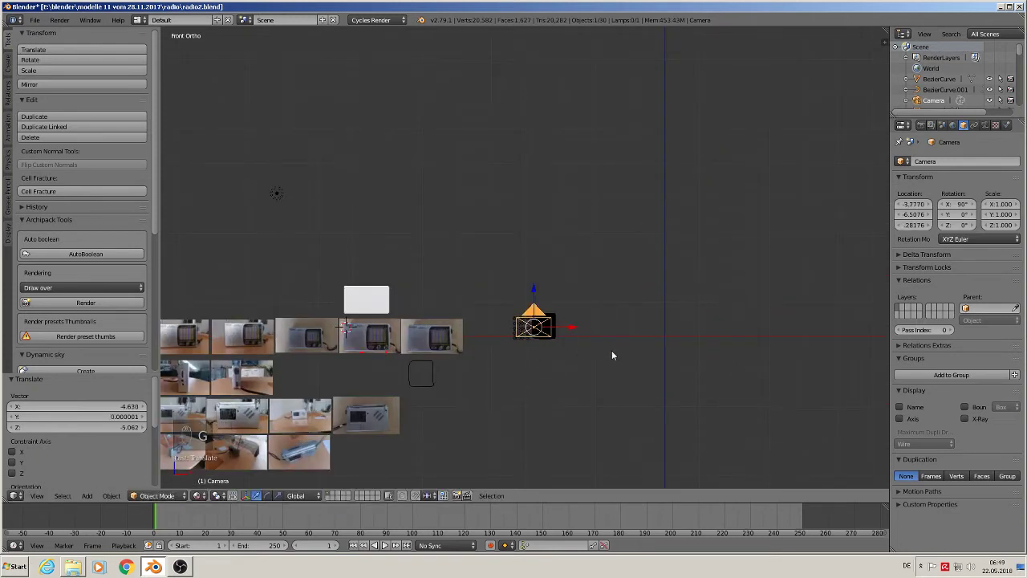
key("KP_0")
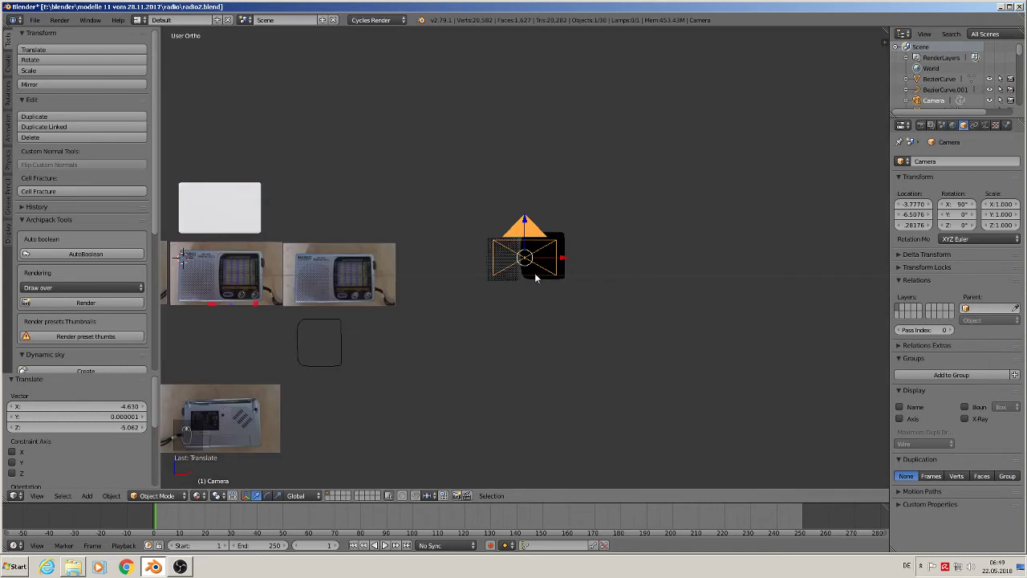
key("KP_0")
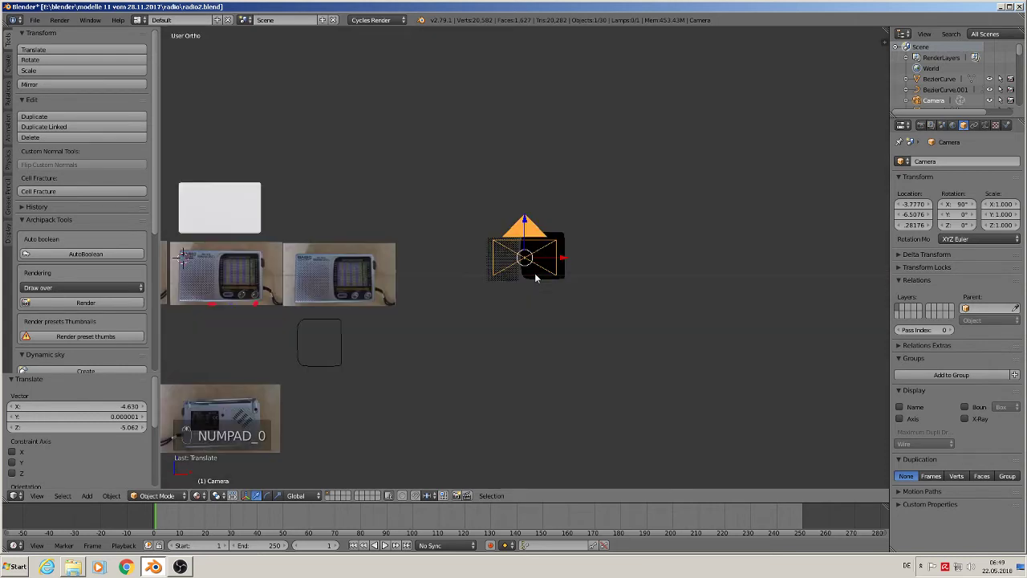
key("KP_0")
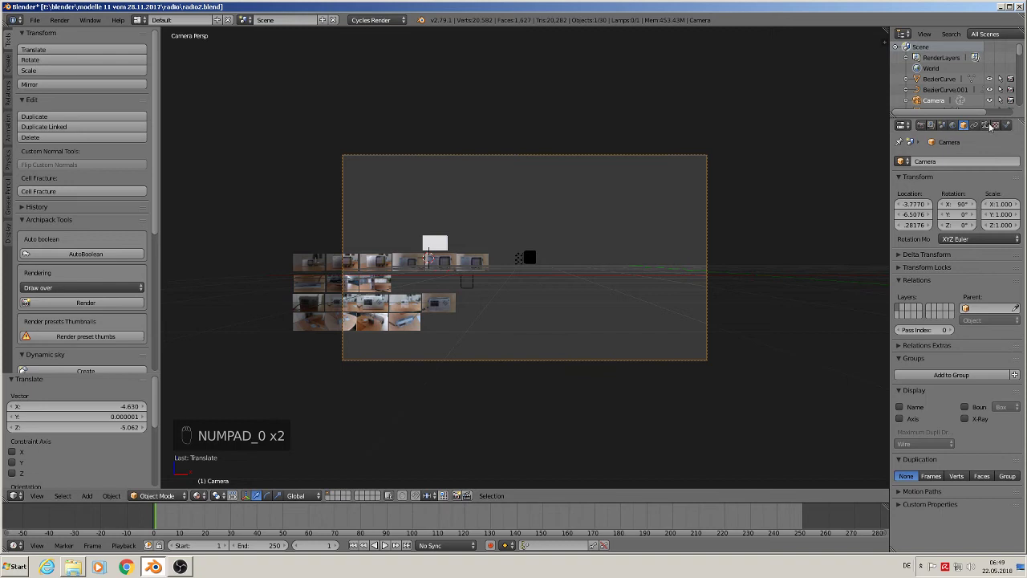
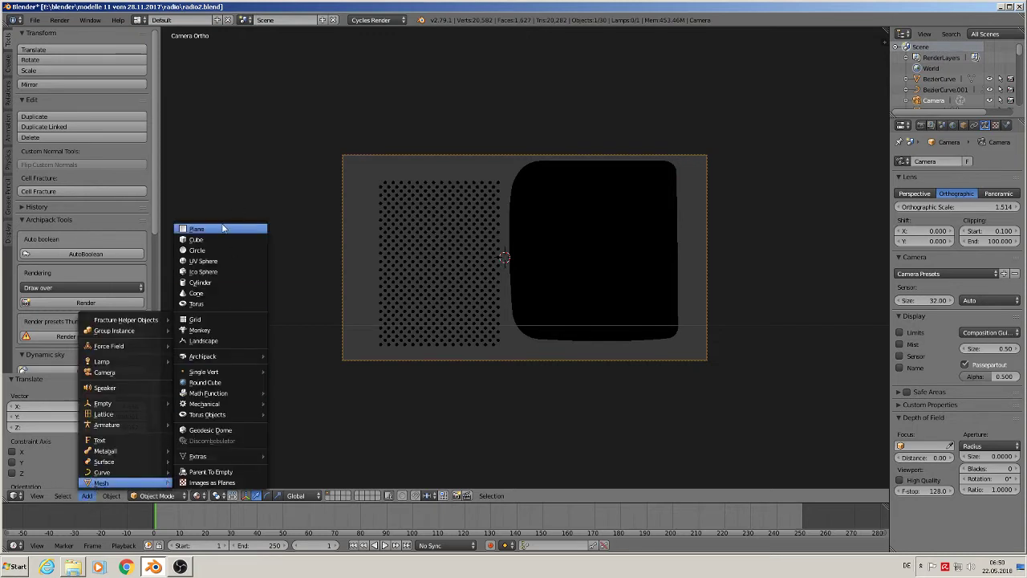
Stand a backdrop plane upright behind the icon pieces in camera view and select it for a material
key("r")
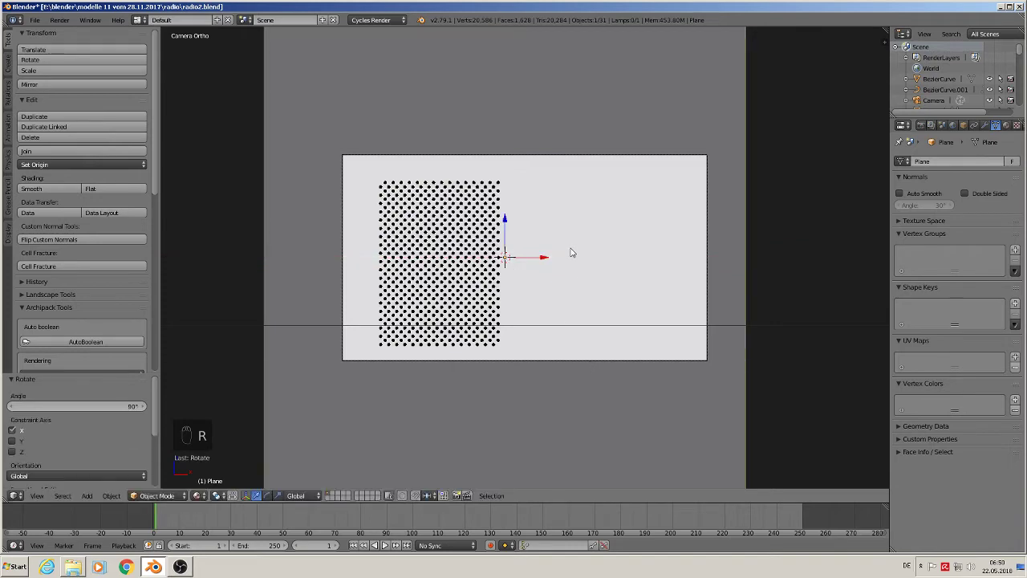
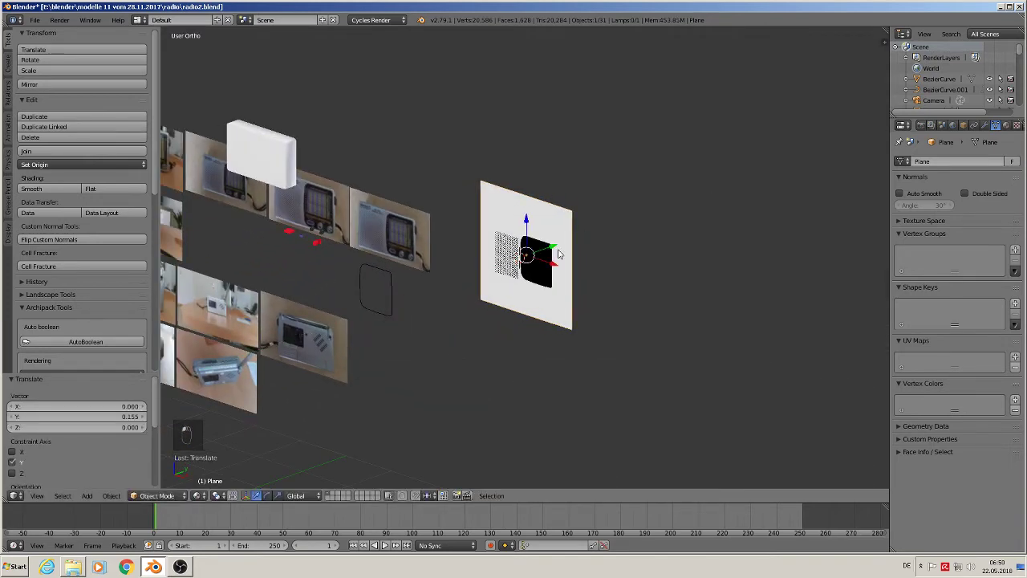
key("KP_1")
key("KP_0")
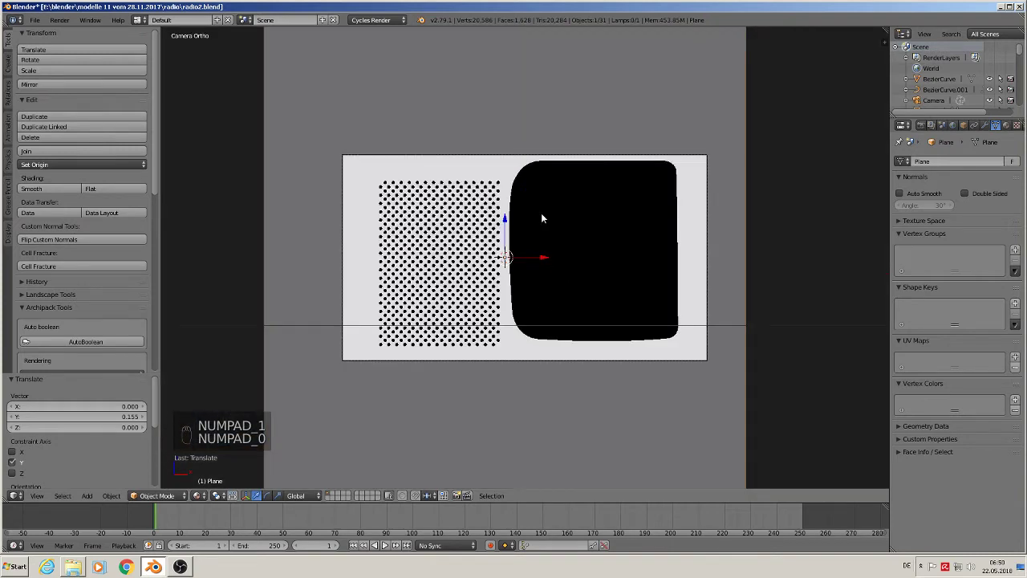
key("y")
key("a")
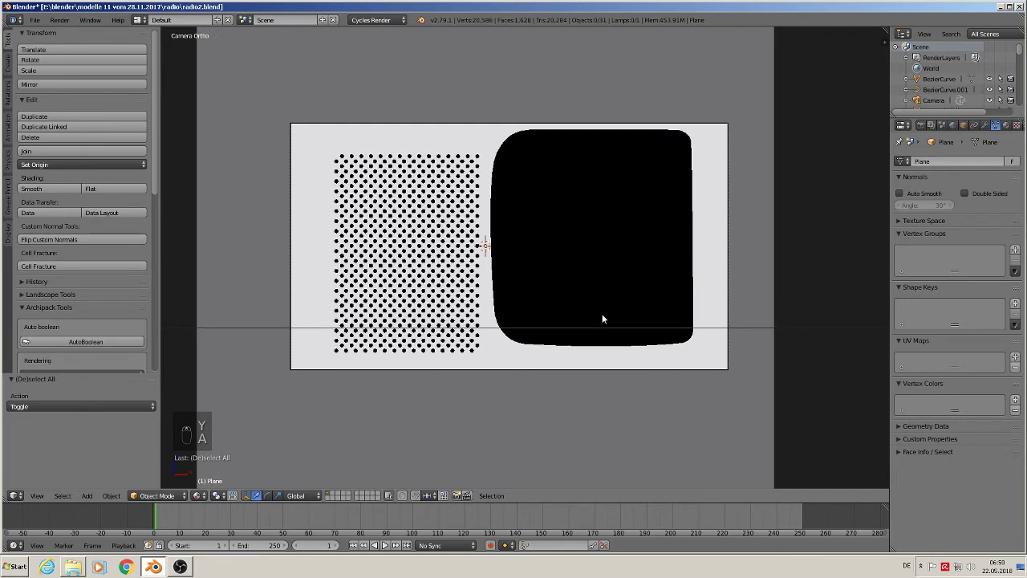
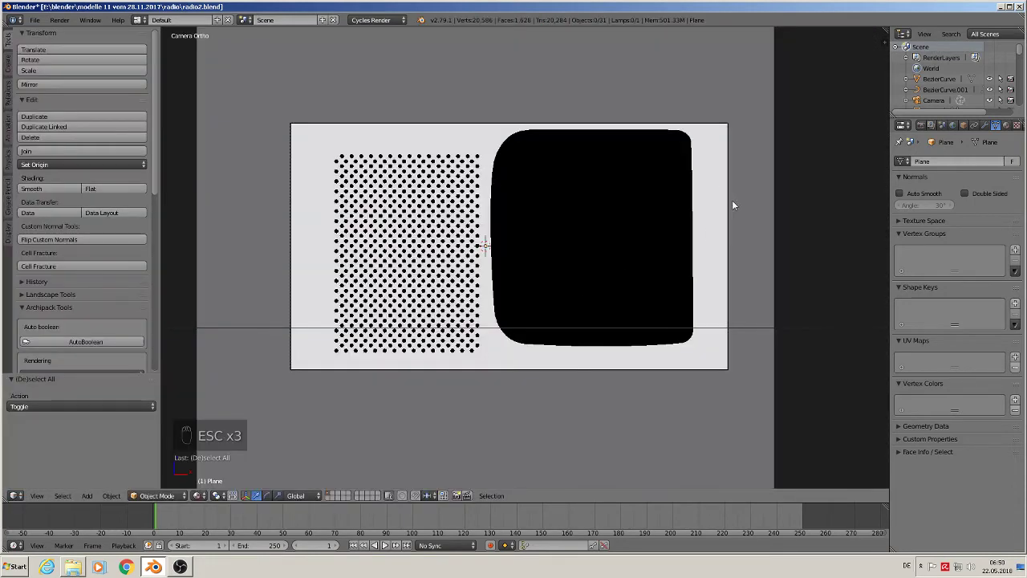
left_click(720, 185)
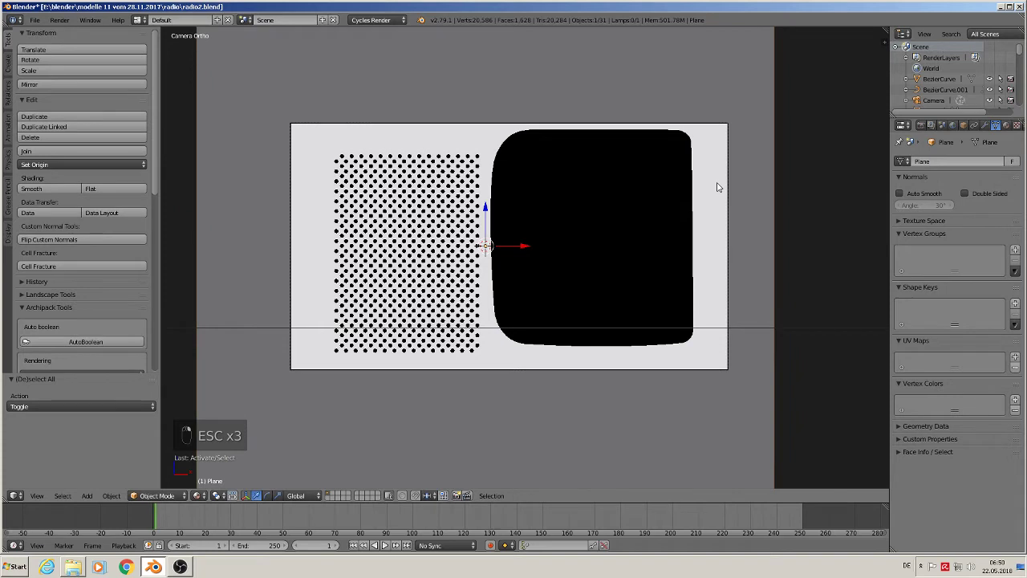
Switch the backdrop material's surface from Diffuse BSDF to white Emission, strength 1
left_click_drag(1006, 126, 916, 153)
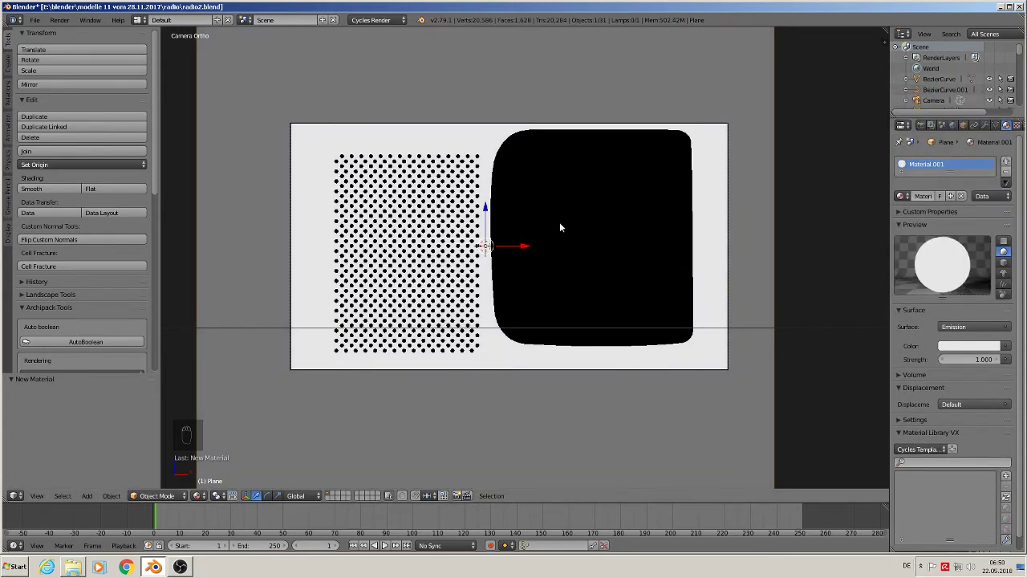
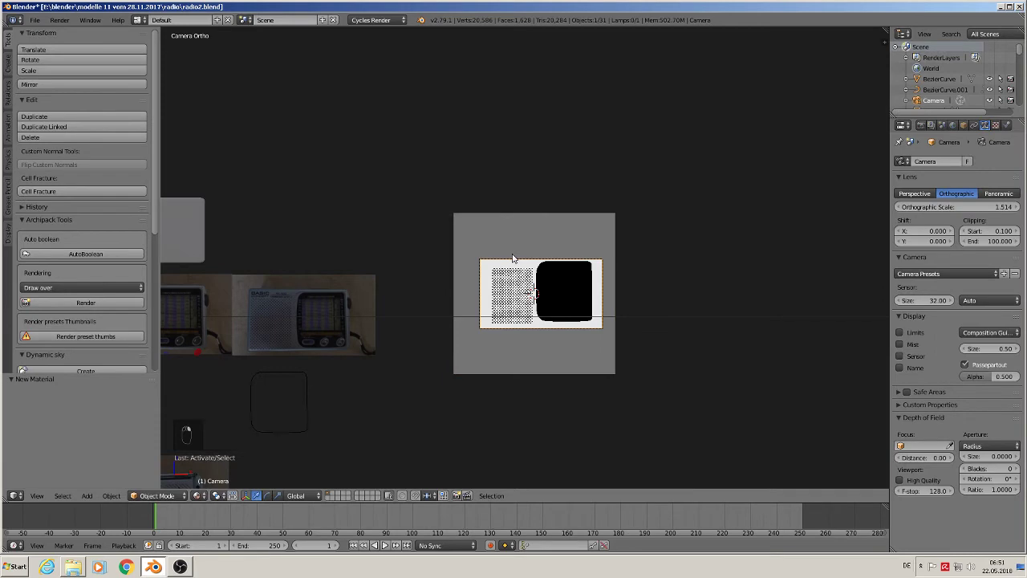
Send the selected grille, screen, plane and camera icon objects to an empty layer
key("KP_0")
left_click_drag(332, 321, 411, 287)
middle_click(626, 240)
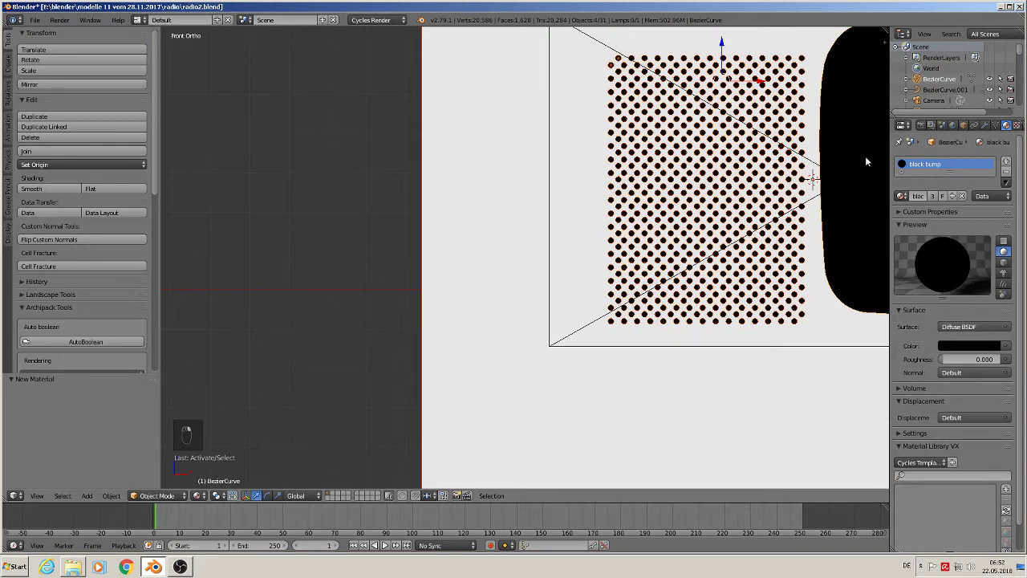
key("m")
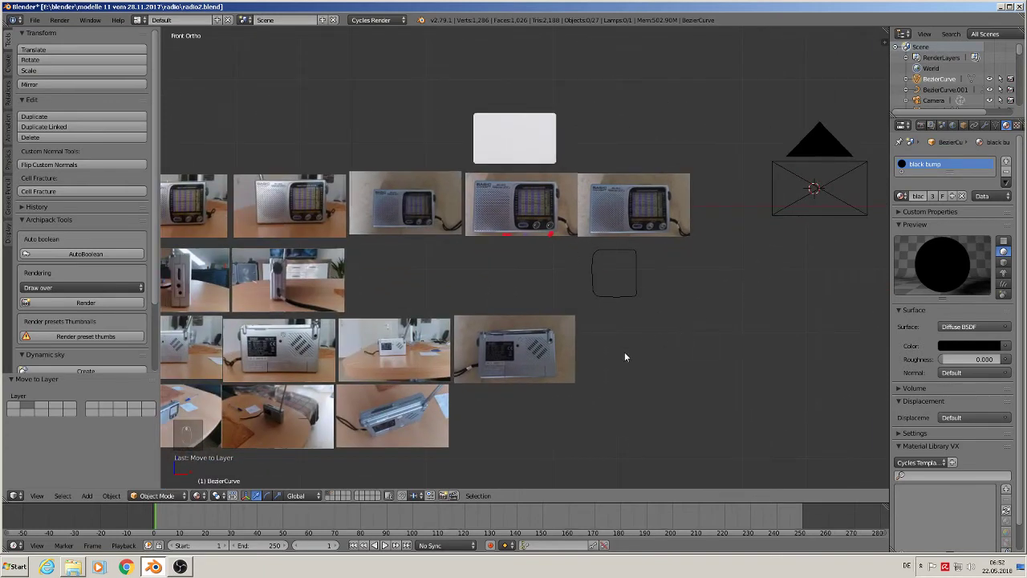
Send the screen outline curve to the other layer and return to the front radio photo
left_click_drag(621, 250, 651, 296)
key("m")
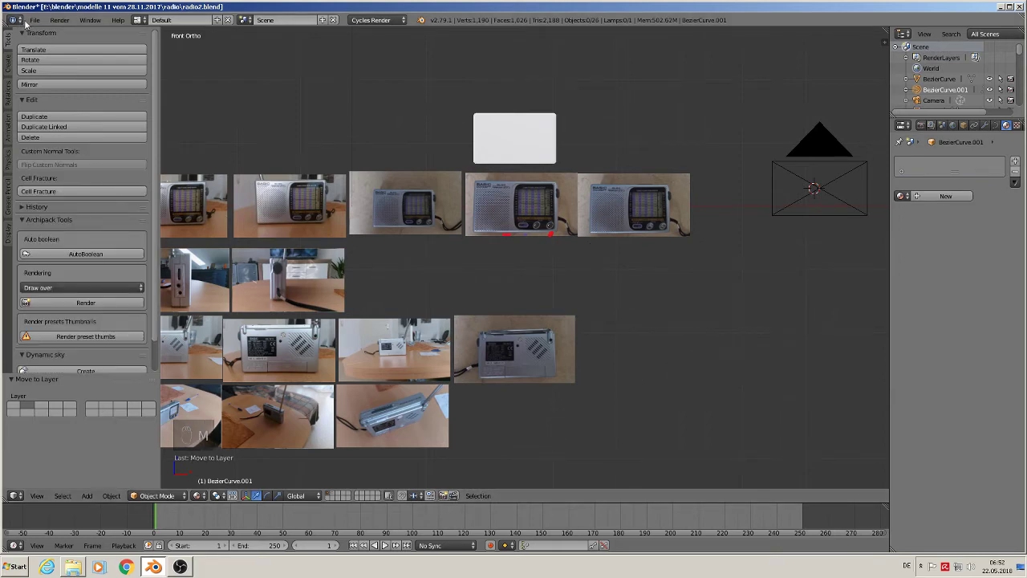
left_click_drag(40, 24, 515, 220)
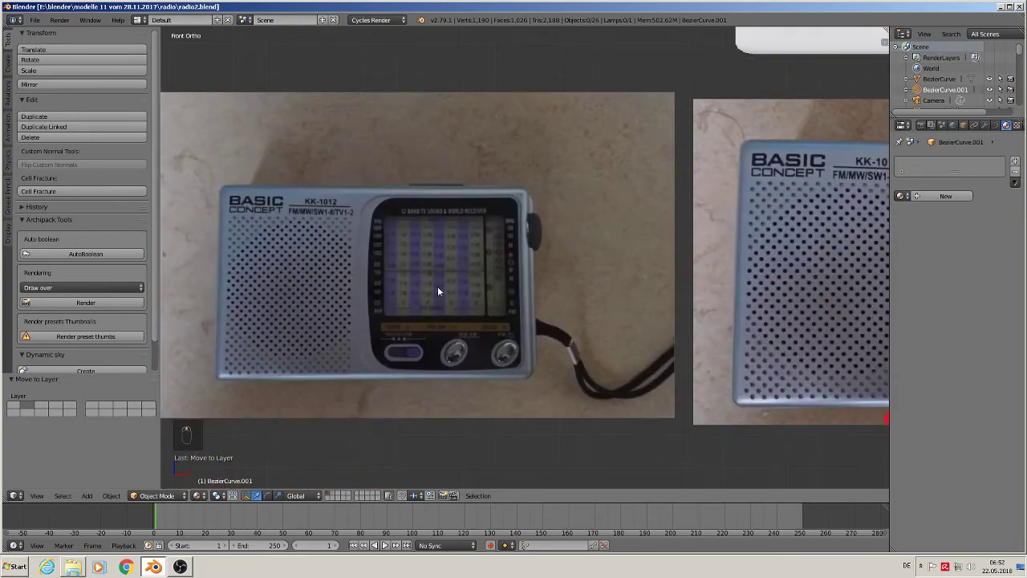
middle_click(468, 337)
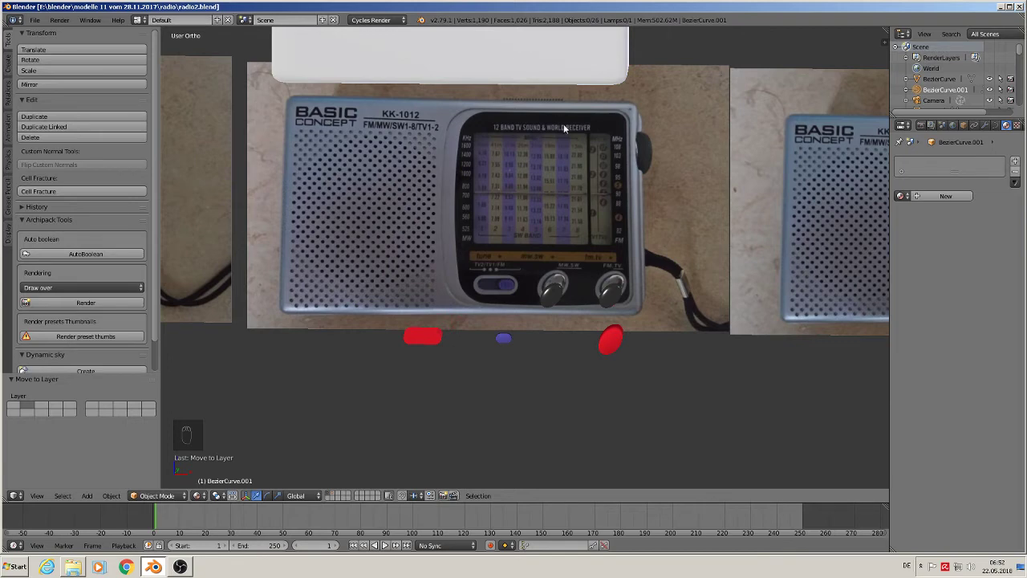
Duplicate the white radio body block and place the copy over the front radio photo
key("KP_1")
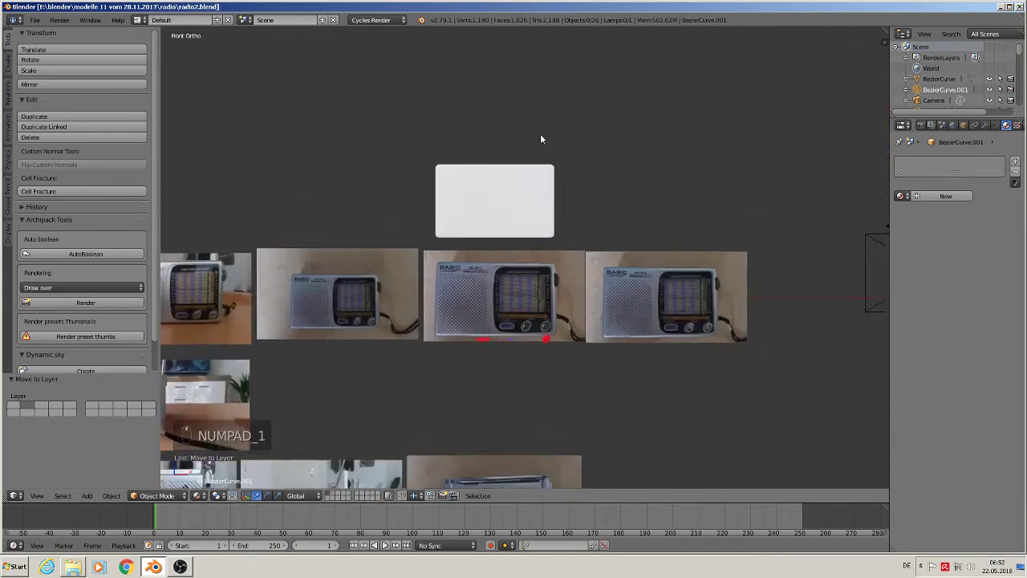
right_click(491, 125)
key("shift+d")
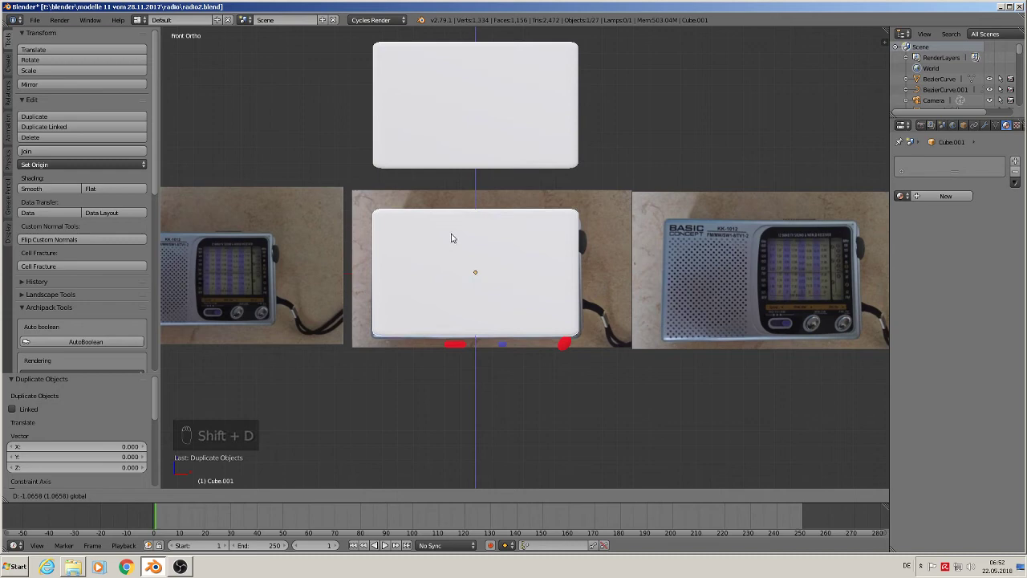
left_click_drag(493, 268, 575, 219)
key("KP_1")
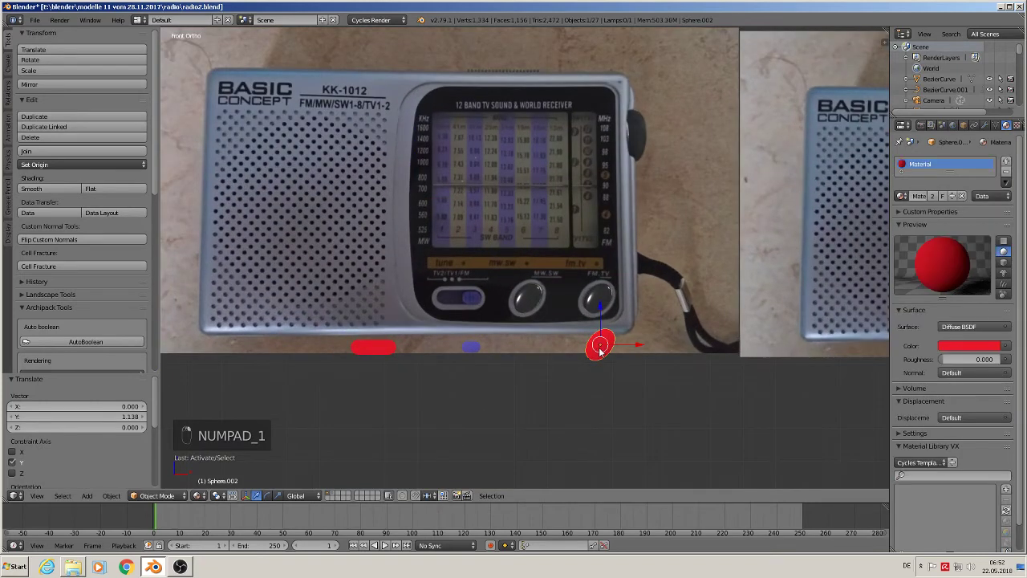
Move the red circle onto the right knob and duplicate it onto the other knob
key("g")
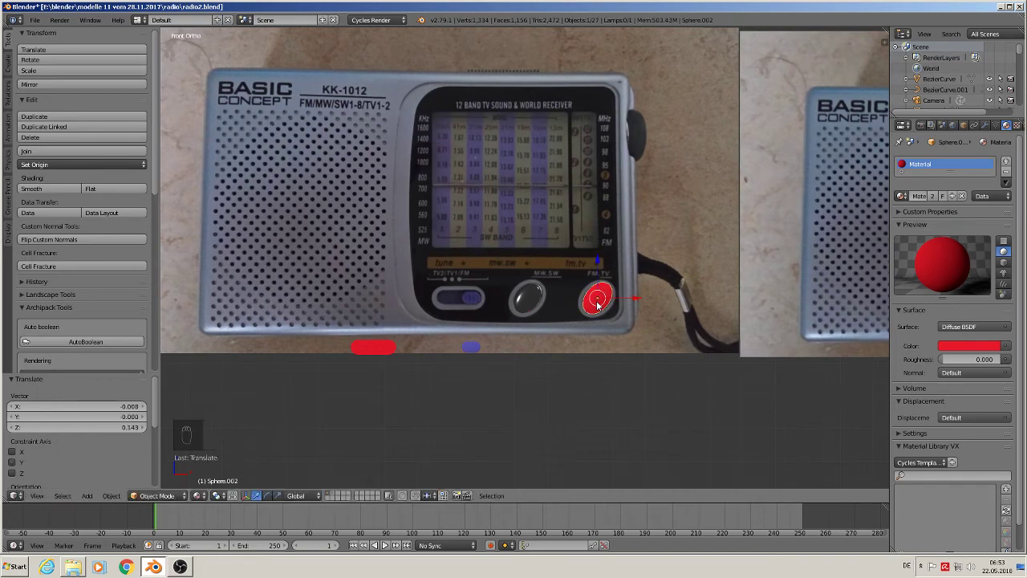
key("shift+d")
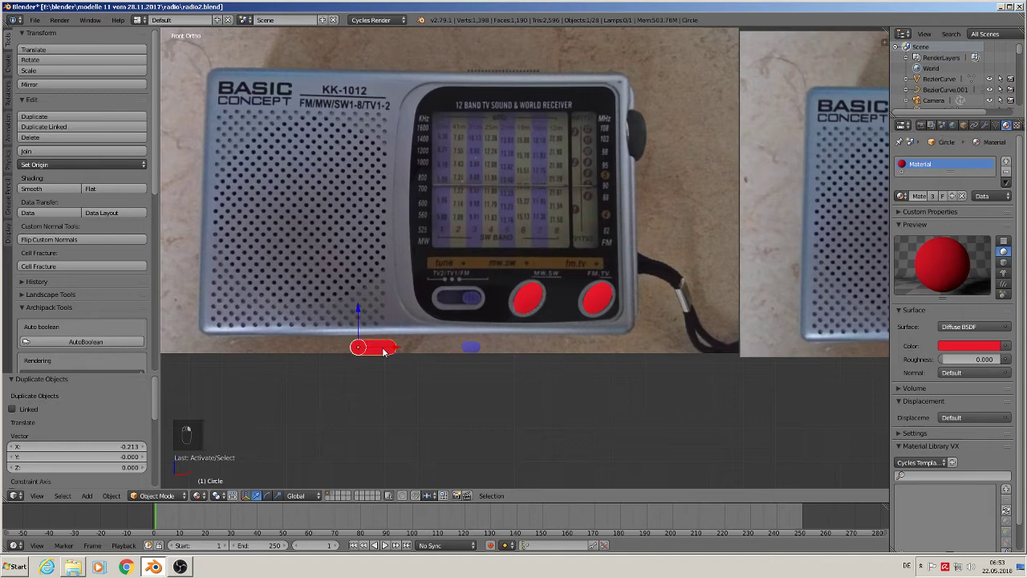
key("g")
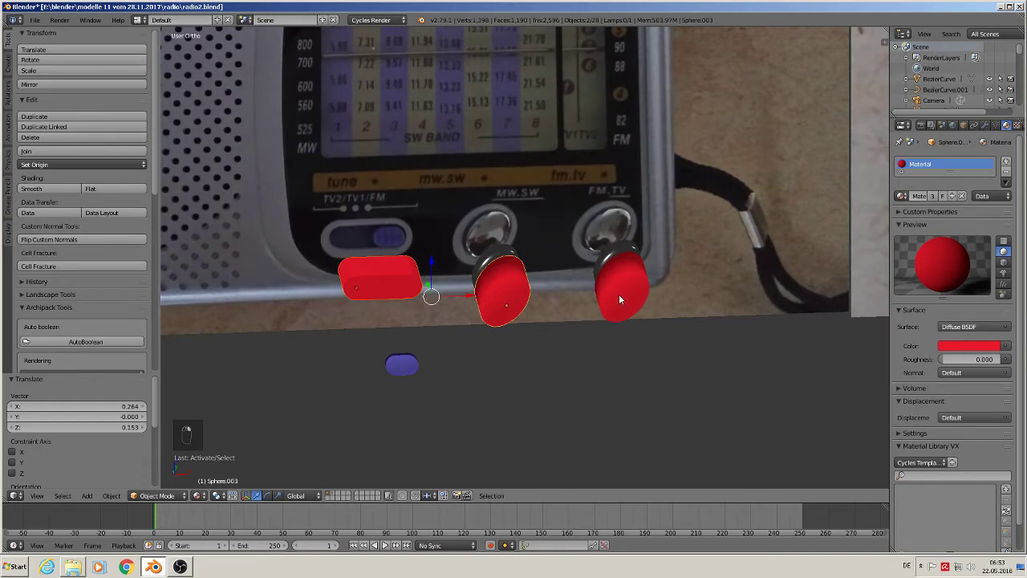
middle_click(52, 155)
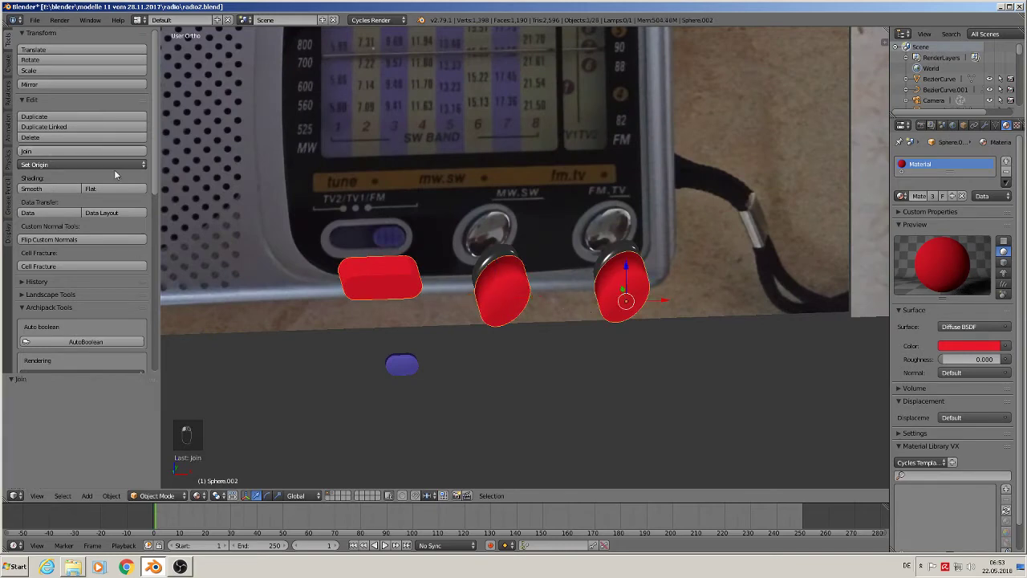
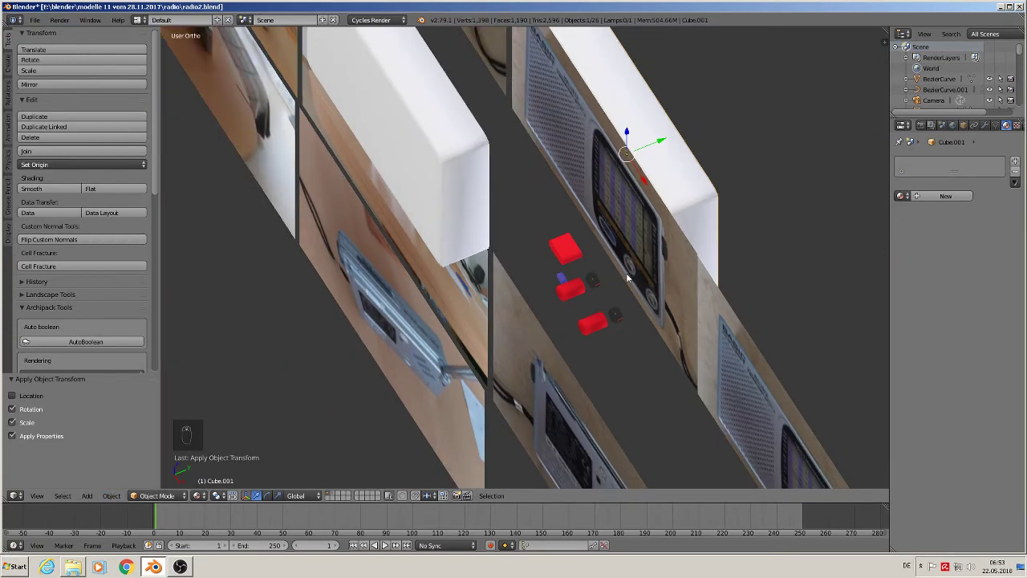
Select the knob cutter's linked geometry from the top view and move it inside the housing
left_click_drag(576, 251, 601, 306)
key("Tab")
key("a")
key("l")
key("KP_7")
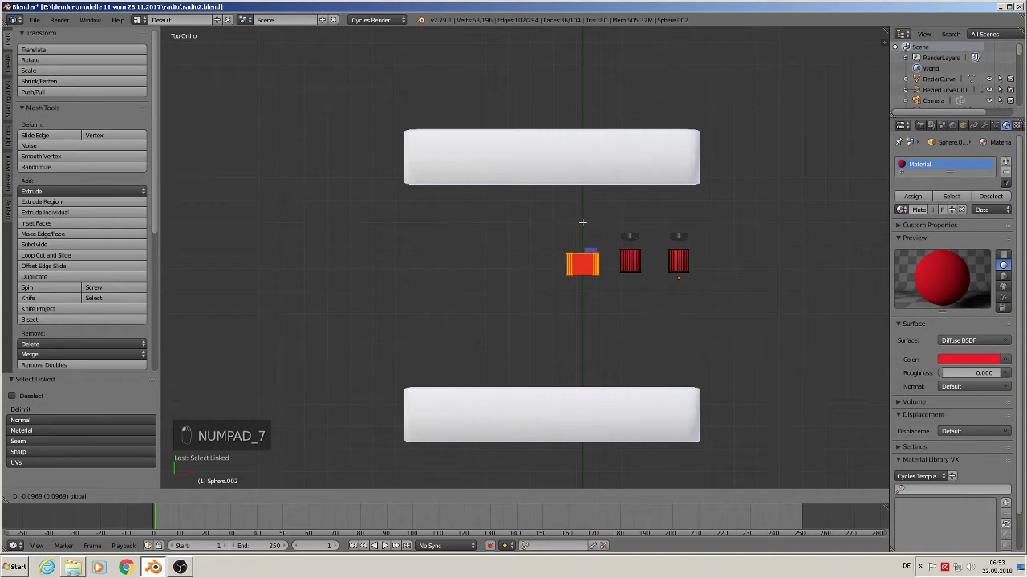
key("Tab")
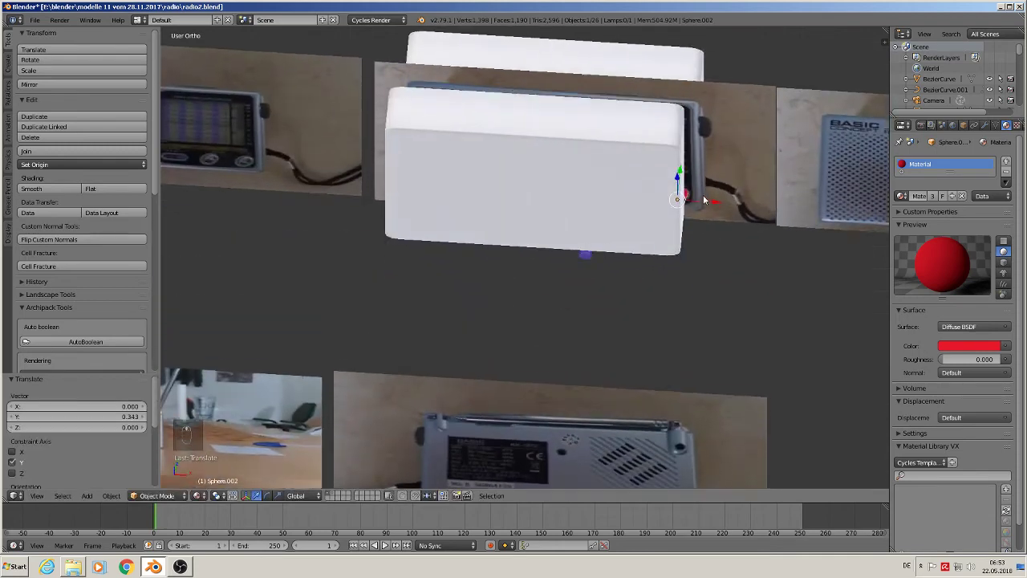
left_click_drag(690, 208, 495, 332)
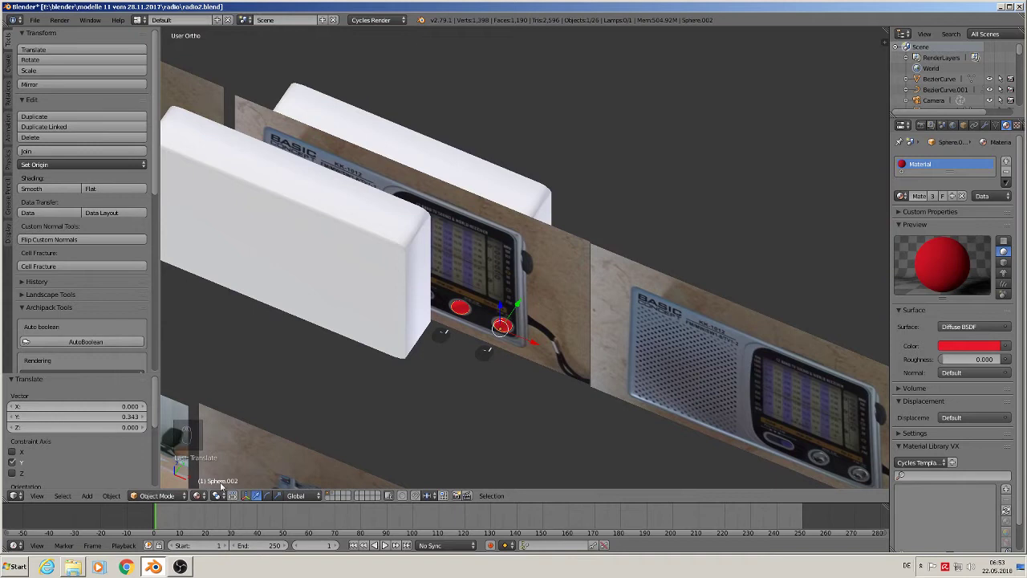
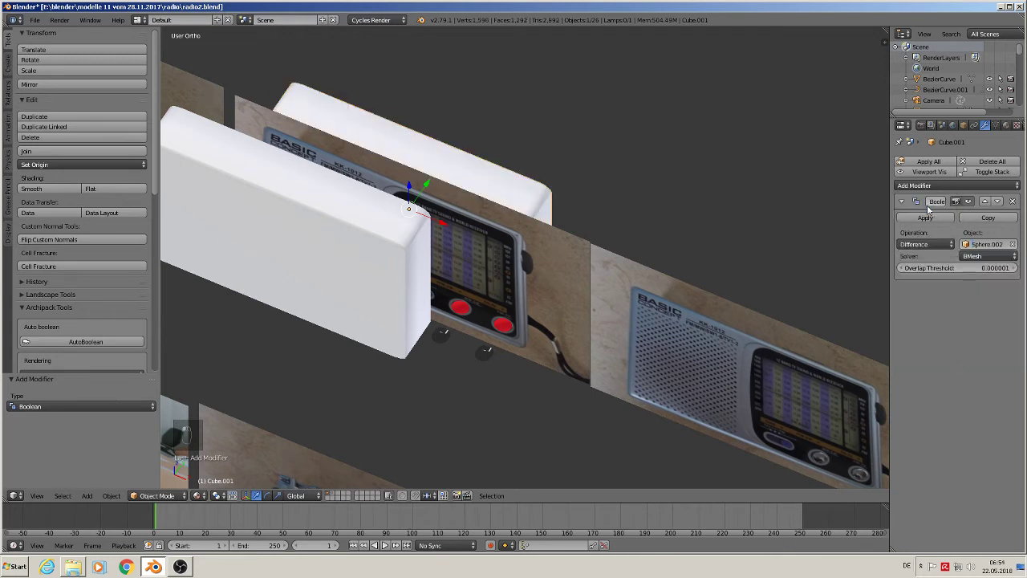
Apply the Boolean cut to the housing and move it clear of the cutter shapes
left_click_drag(927, 222, 547, 111)
middle_click(548, 111)
left_click(541, 110)
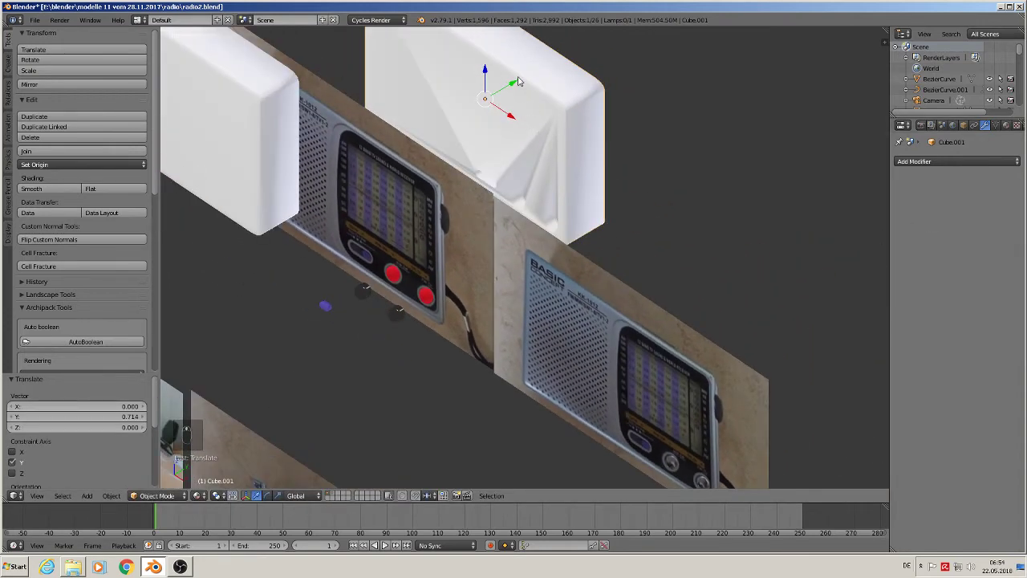
left_click_drag(516, 85, 514, 162)
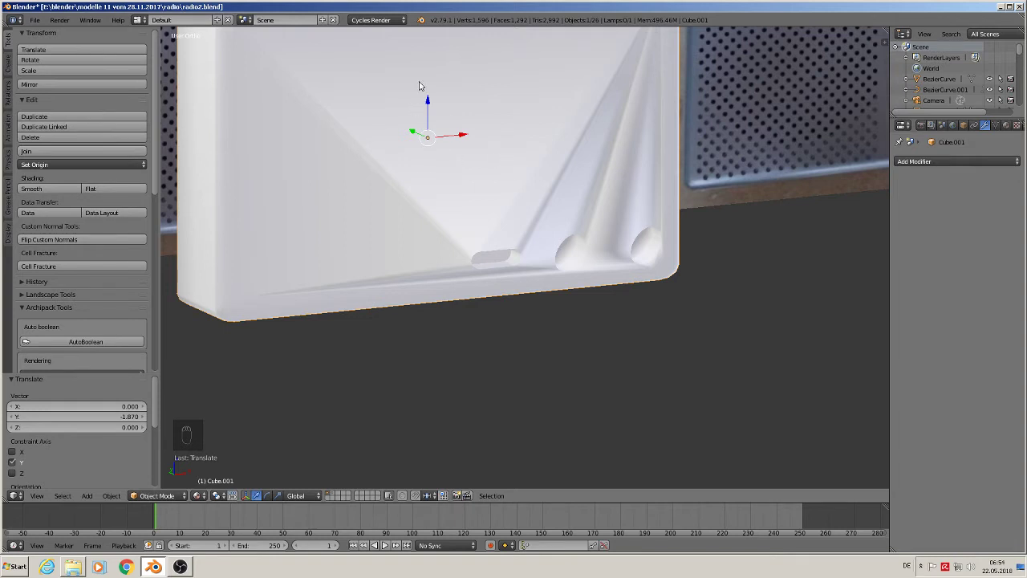
key("Tab")
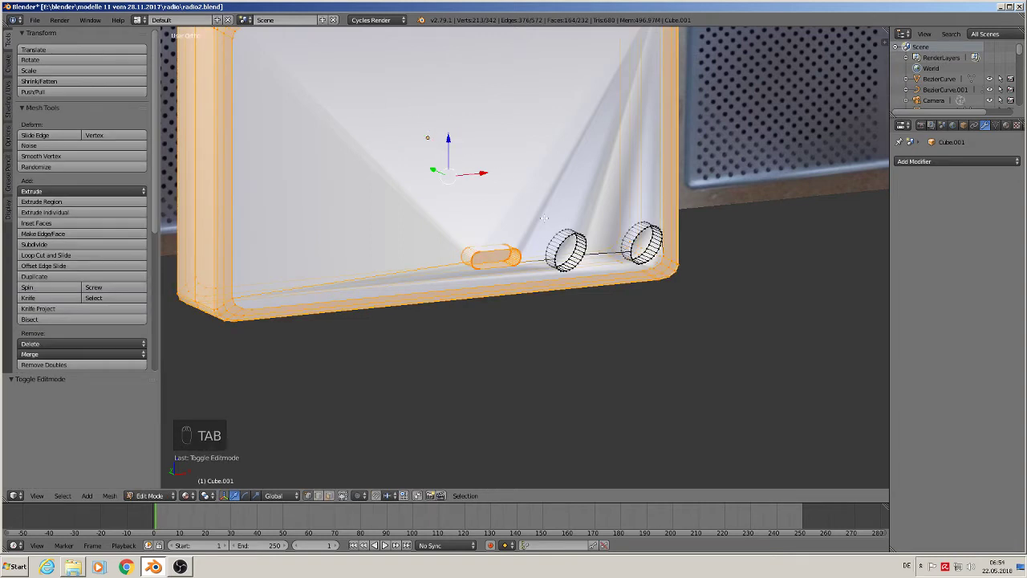
key("a")
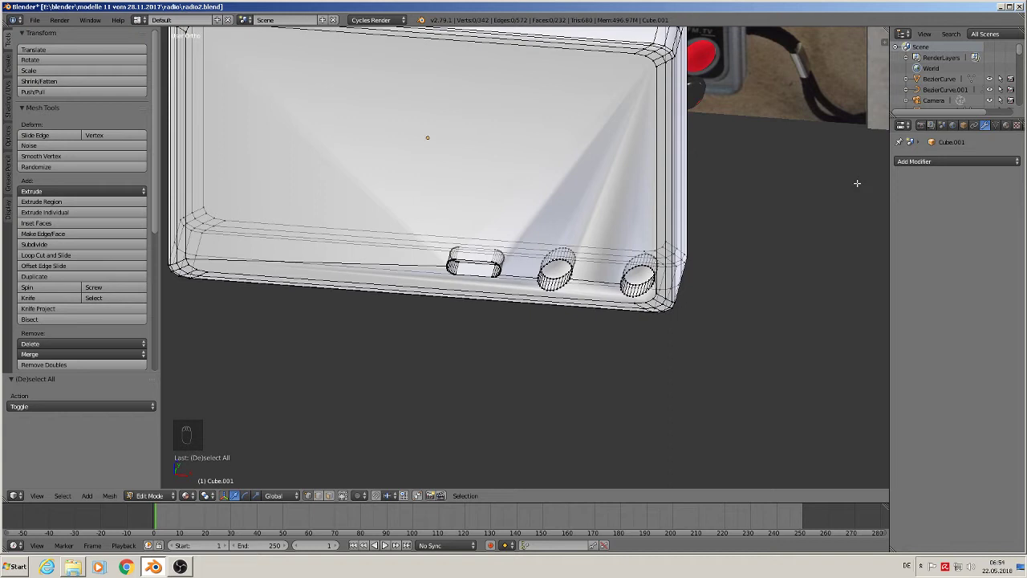
key("Tab")
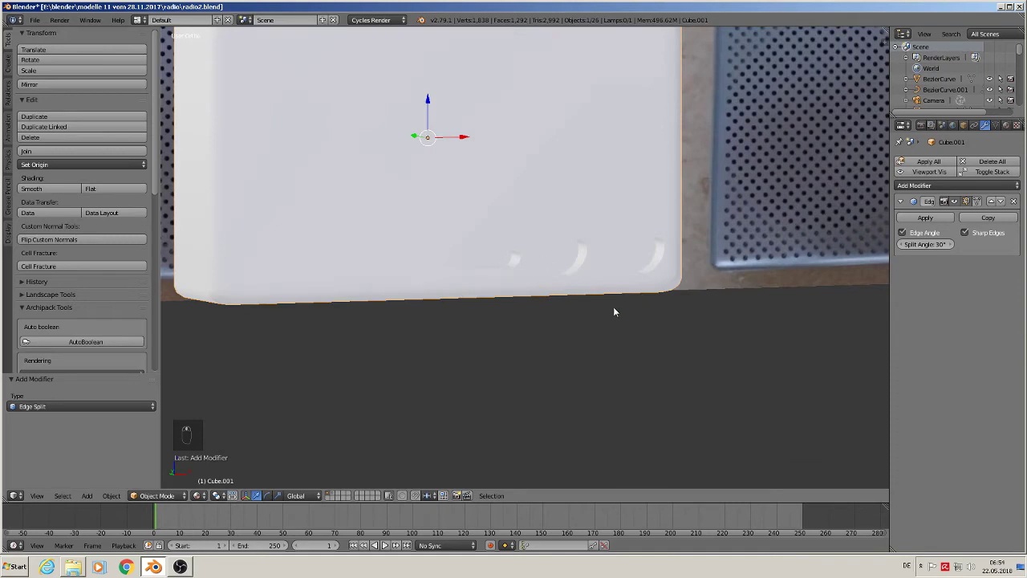
Seat the dark domed knob in one hole and a duplicate in the second hole from the front view
key("KP_7")
key("KP_1")
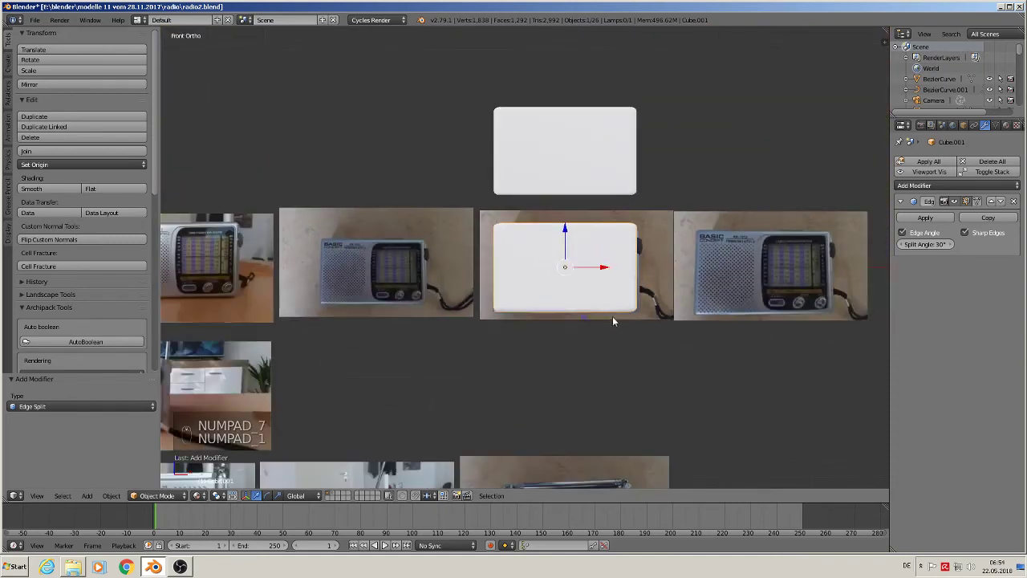
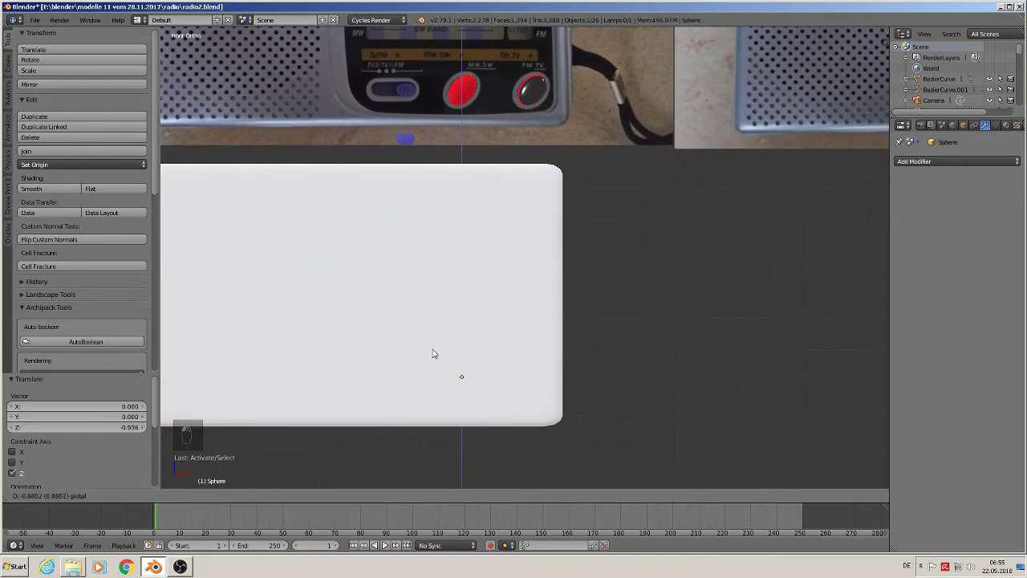
left_click_drag(637, 203, 416, 306)
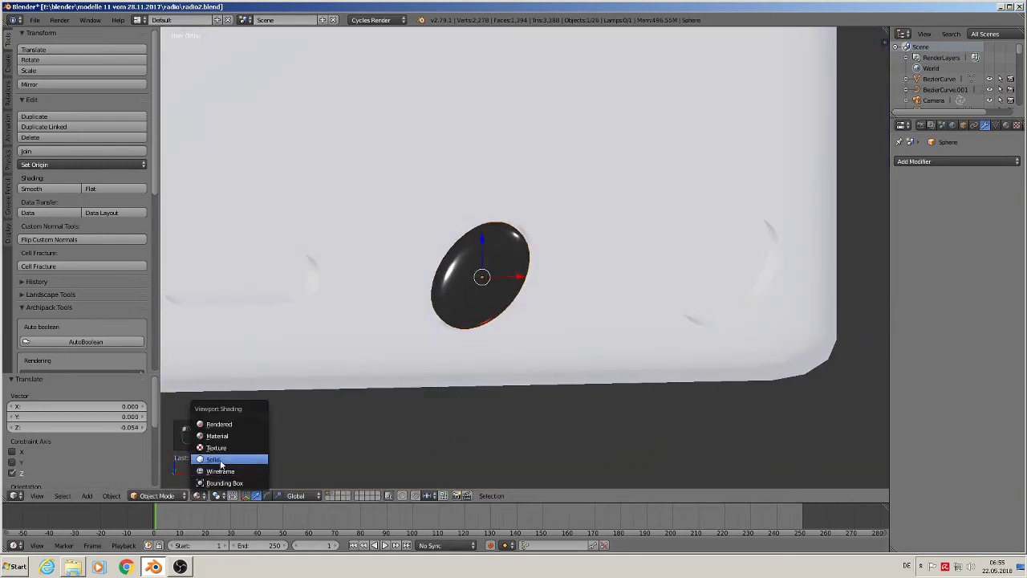
left_click(302, 382)
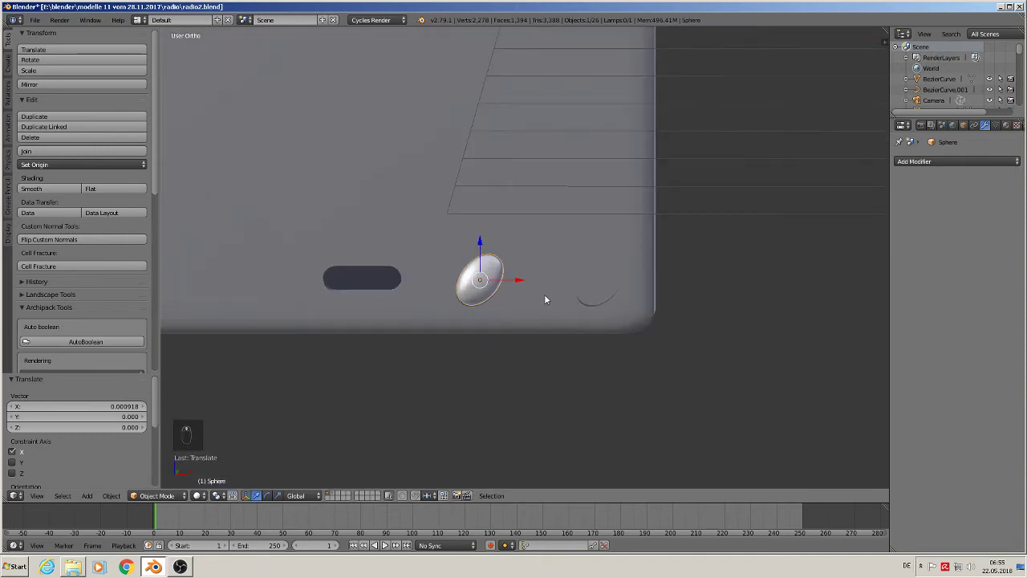
key("shift+d")
left_click_drag(515, 281, 636, 291)
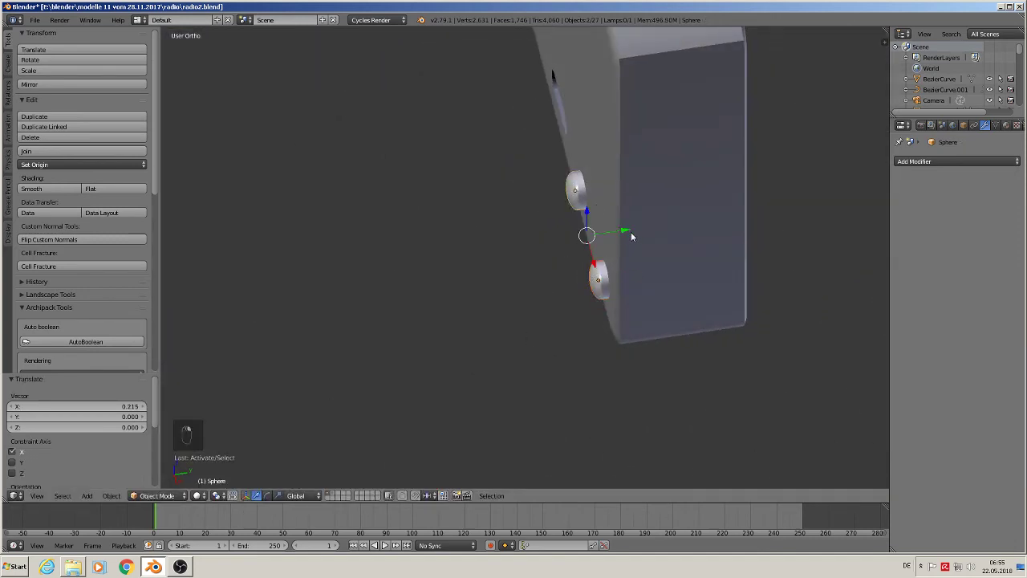
left_click_drag(634, 233, 635, 233)
left_click(635, 233)
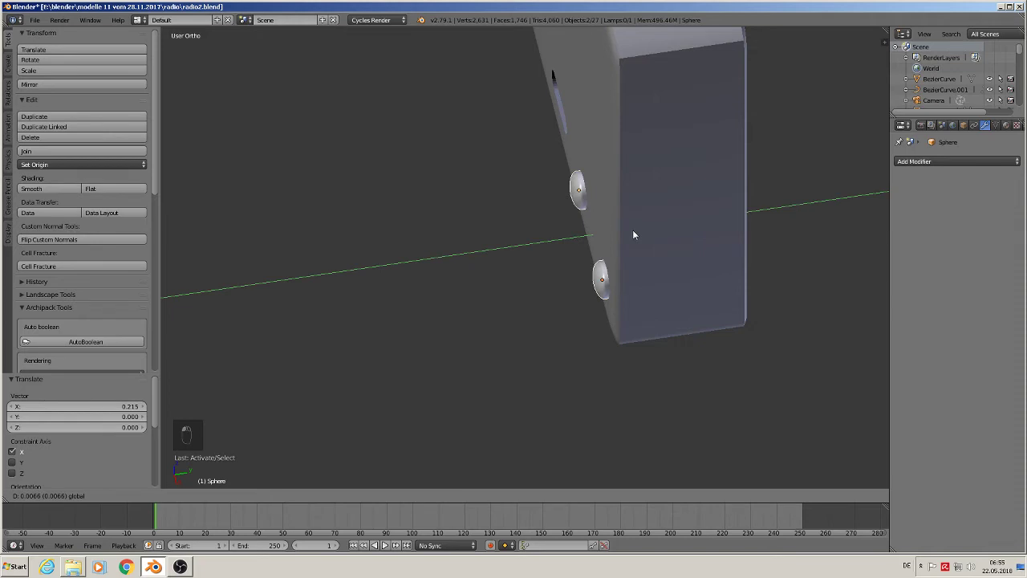
Move the slider piece down to the housing and bring its switch slot into close view
key("a")
left_click_drag(593, 151, 590, 205)
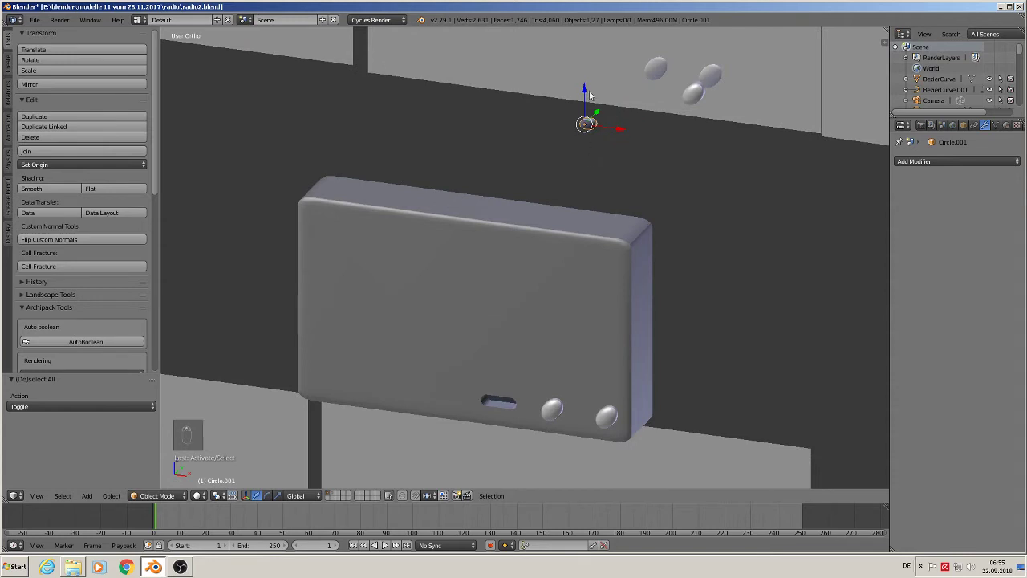
left_click_drag(612, 113, 386, 333)
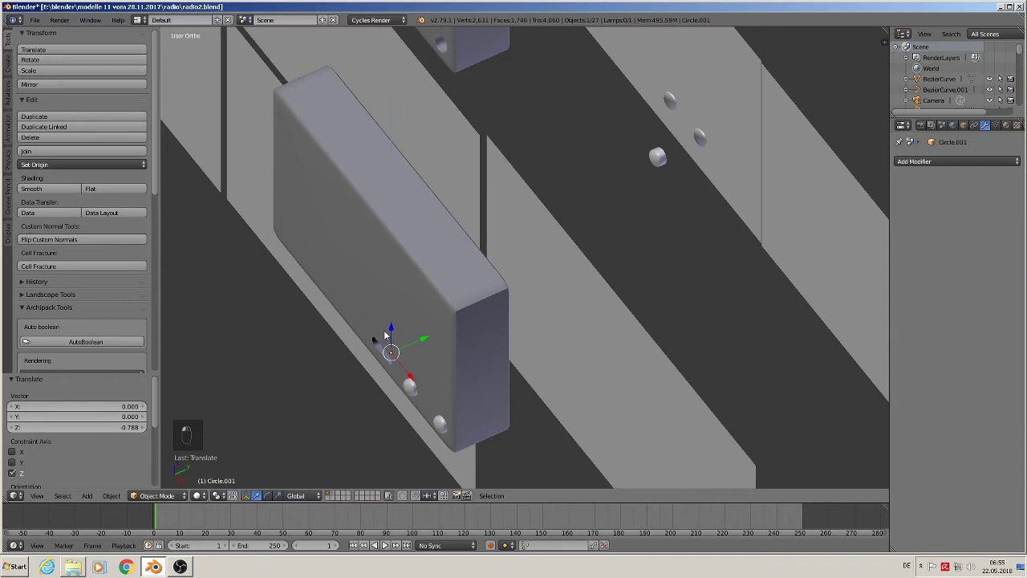
left_click_drag(401, 317, 544, 188)
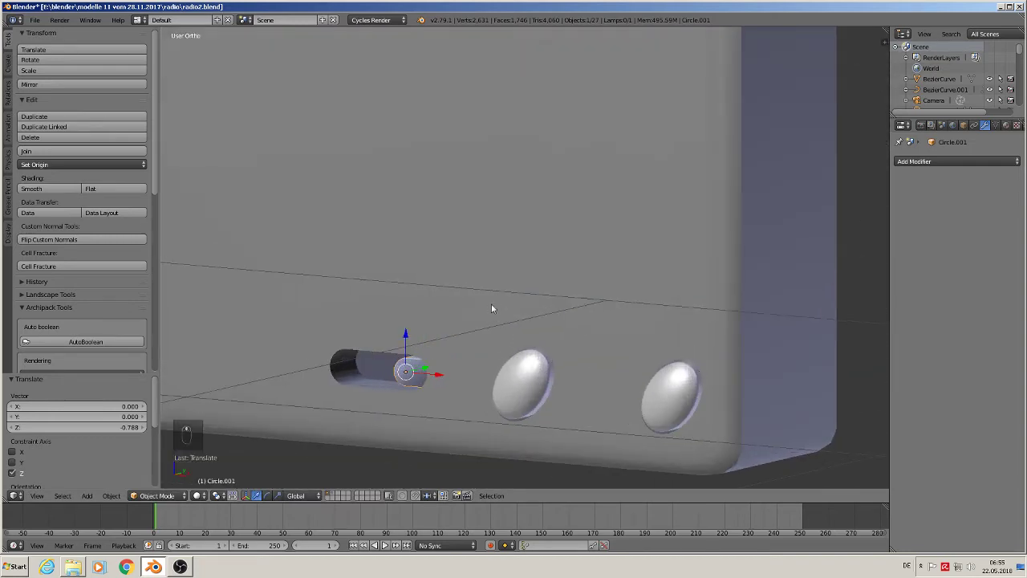
middle_click(498, 236)
left_click_drag(453, 268, 439, 283)
left_click_drag(439, 283, 482, 321)
Scale the slider piece down, slide it along the slot and select all of its mesh for editing
key("s")
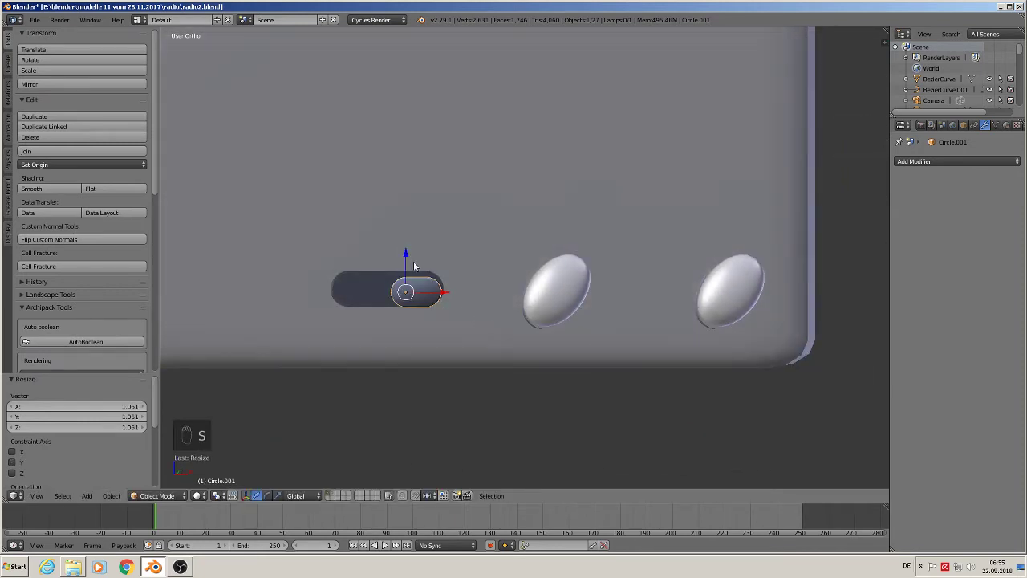
left_click(408, 255)
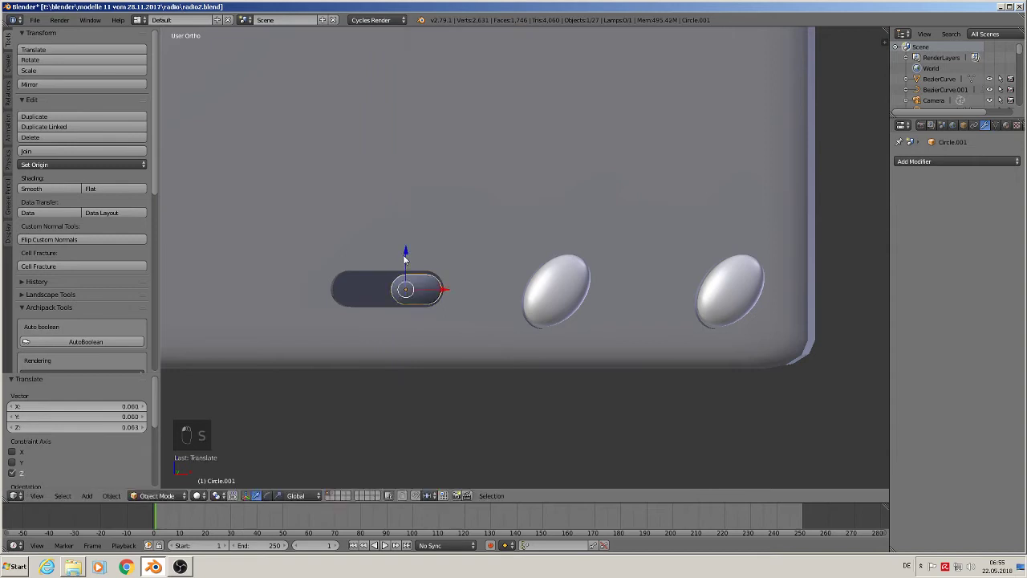
left_click_drag(448, 288, 409, 319)
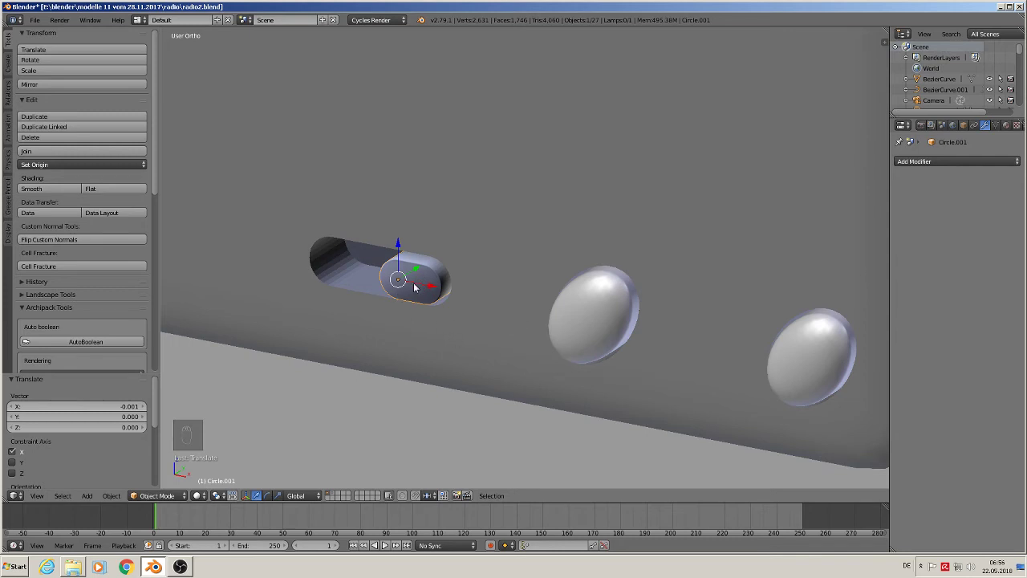
key("a")
key("a")
right_click(410, 277)
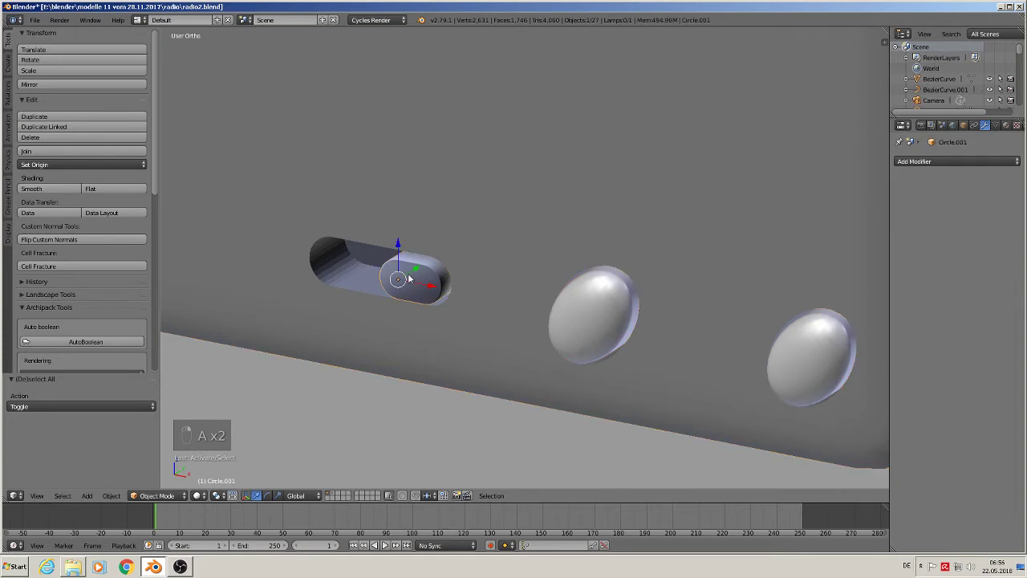
key("Tab")
key("a")
key("a")
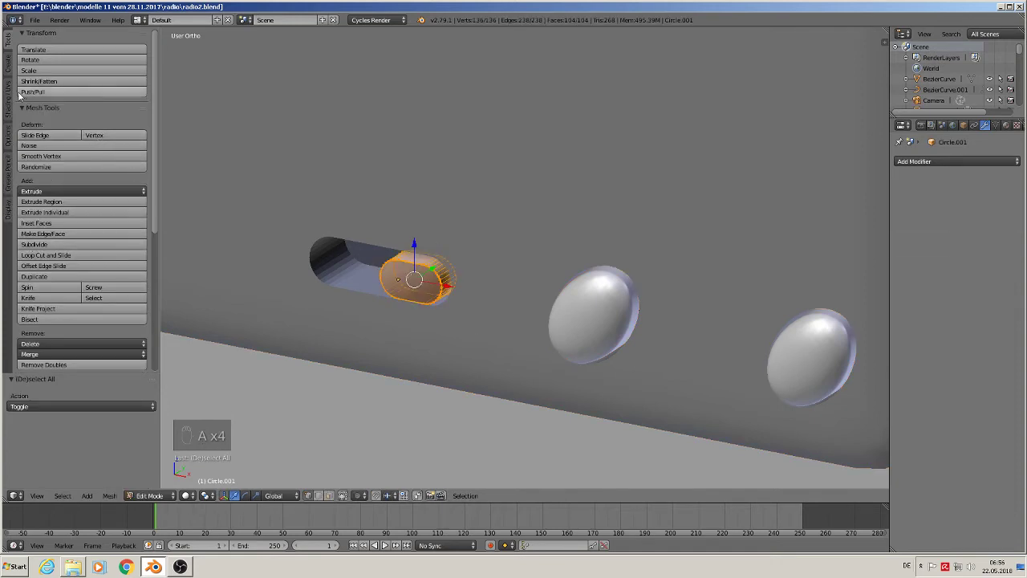
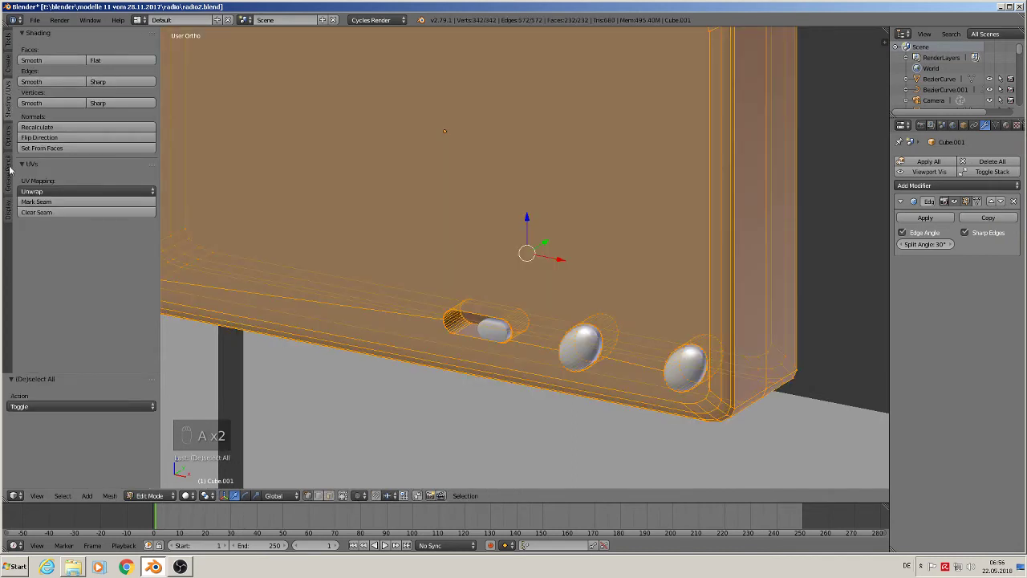
Leave mesh editing and show the housing with slider and knobs in front ortho view
key("Tab")
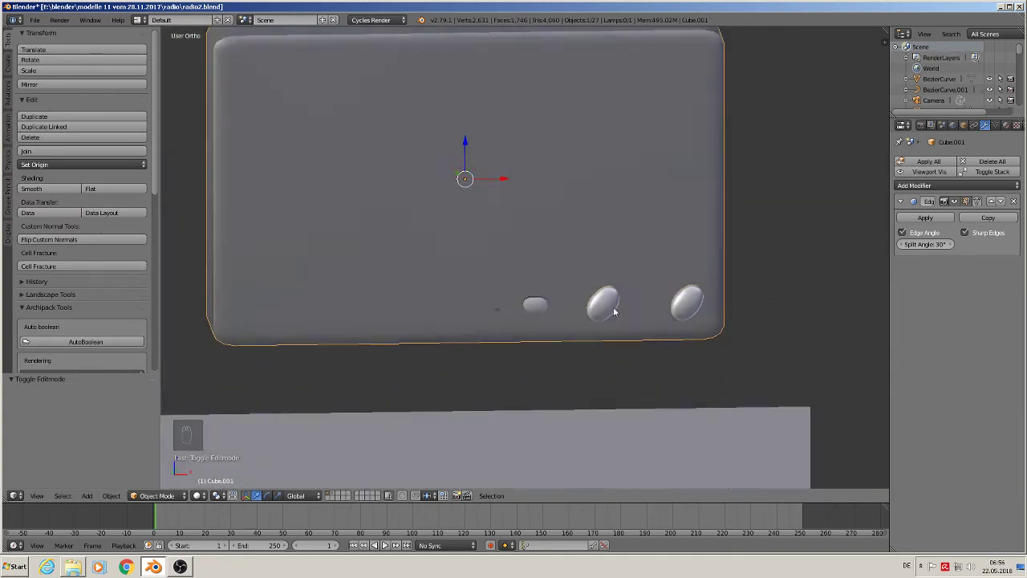
key("KP_1")
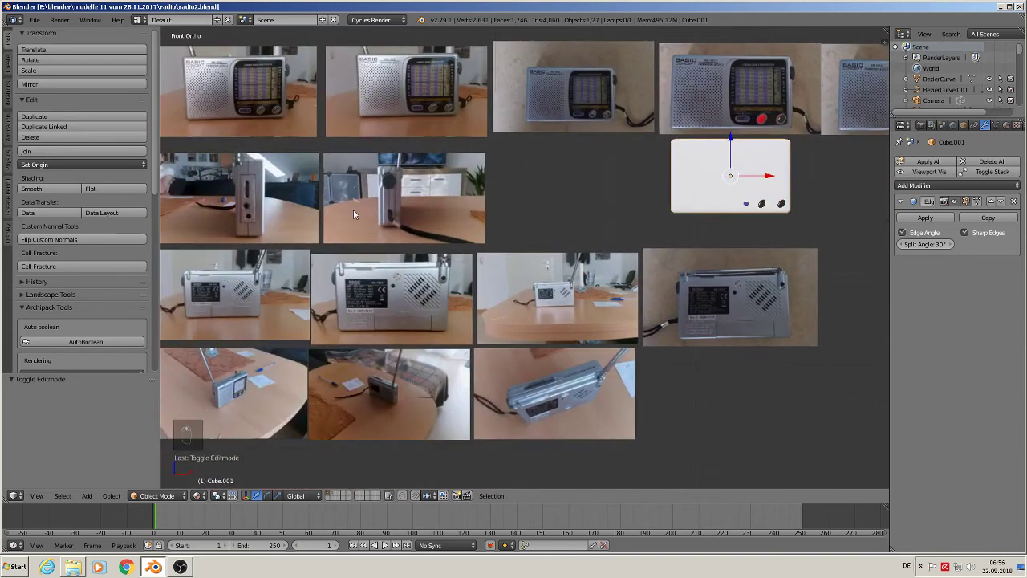
Pan and zoom the viewport onto the side-view photo showing the slot and two jacks
left_click_drag(376, 212, 586, 242)
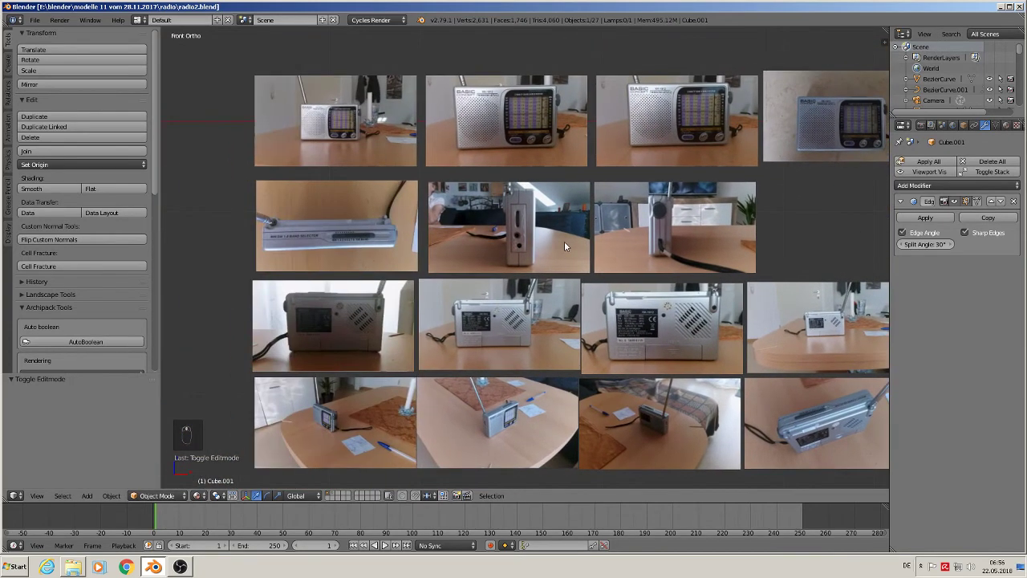
middle_click(525, 254)
left_click_drag(523, 229, 531, 225)
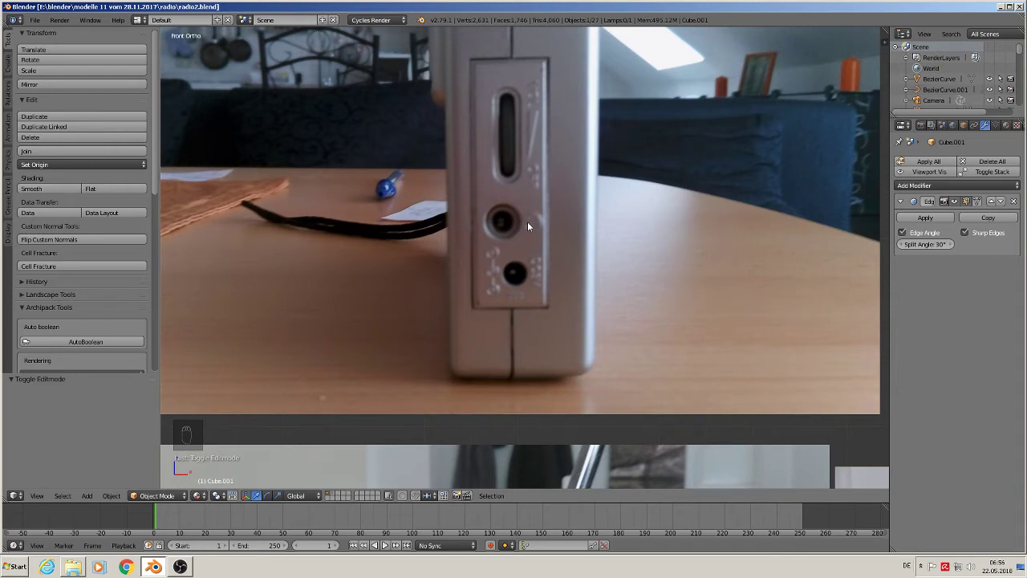
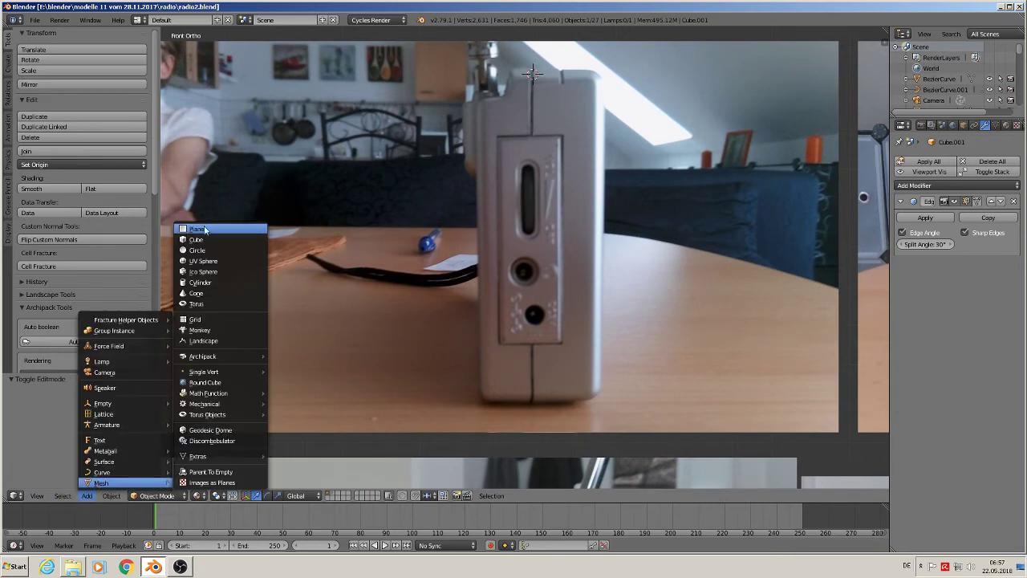
Add a plane, shrink it to a tiny square and stretch it into a thin vertical strip
key("r")
key("s")
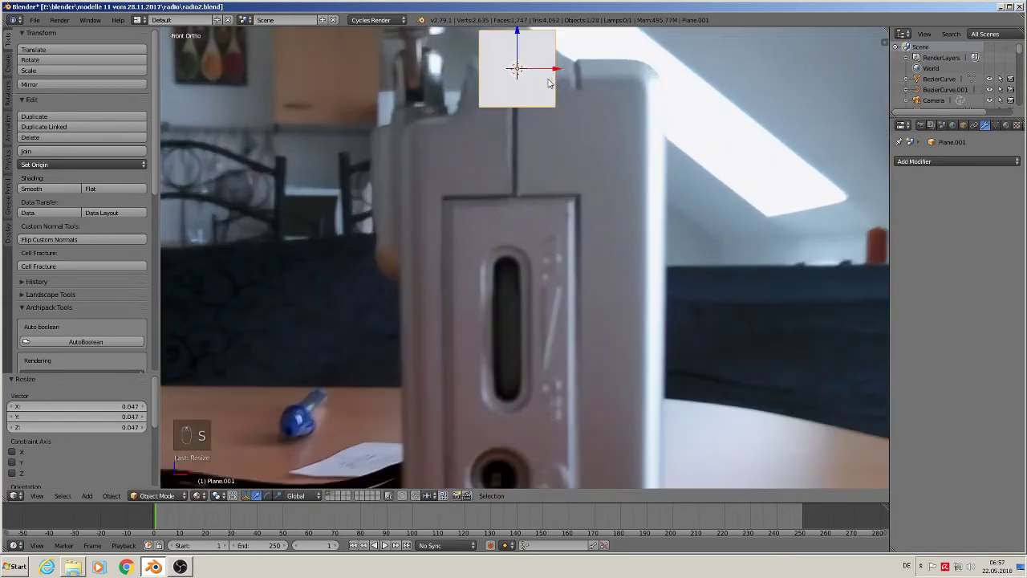
key("s")
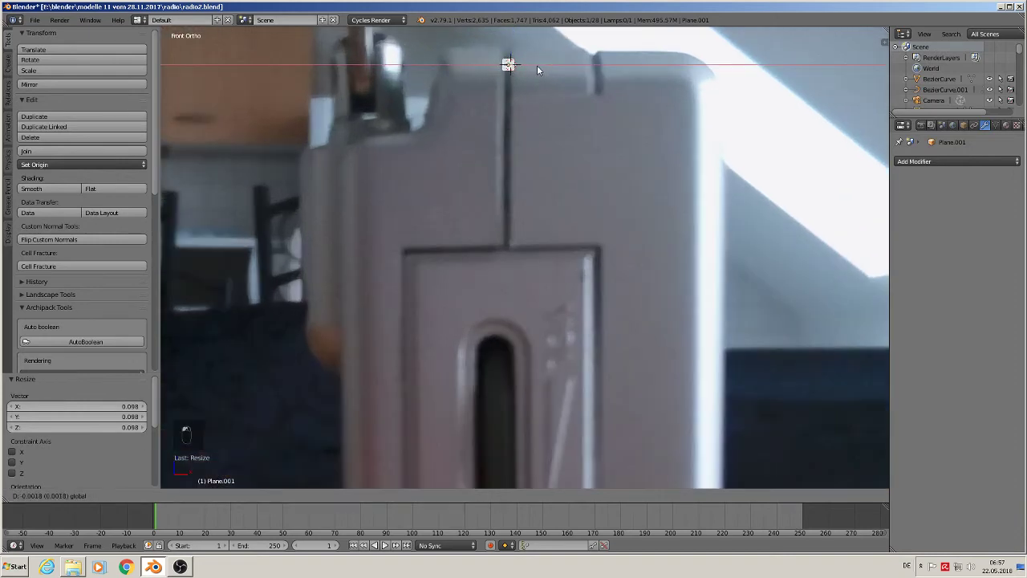
key("s")
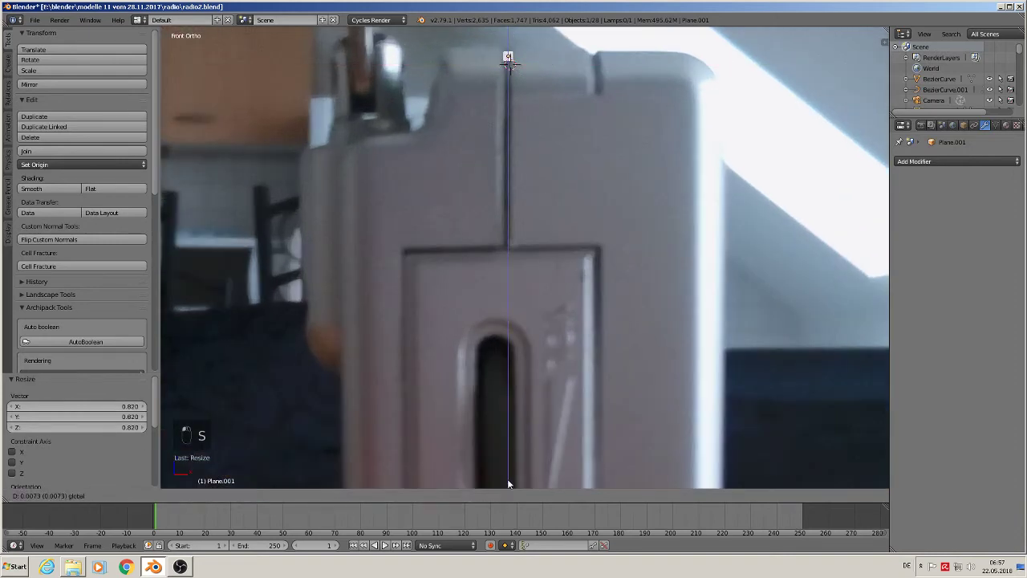
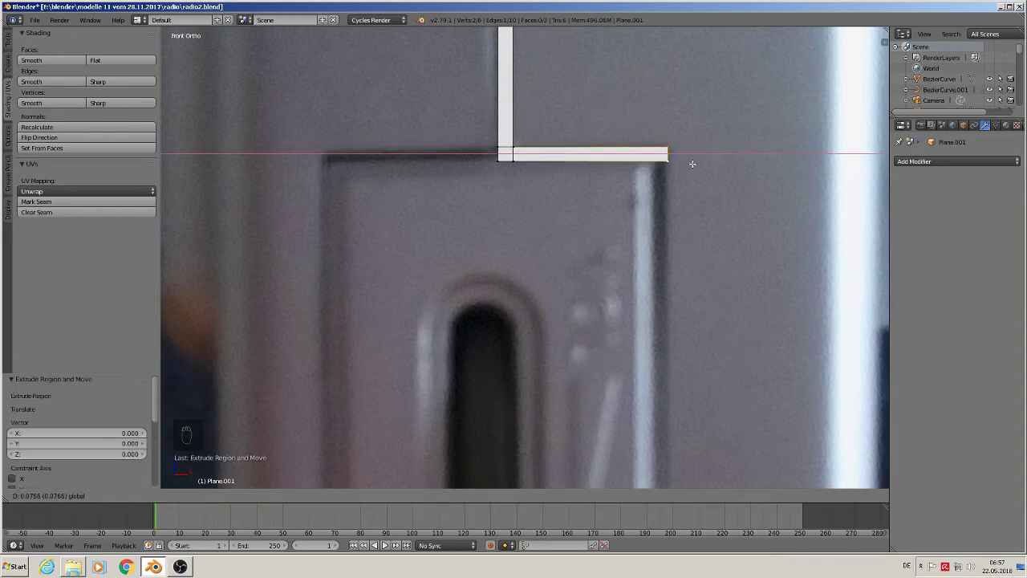
Extrude and loop-cut the strips down the panel edge to frame the jack panel
key("ctrl+r")
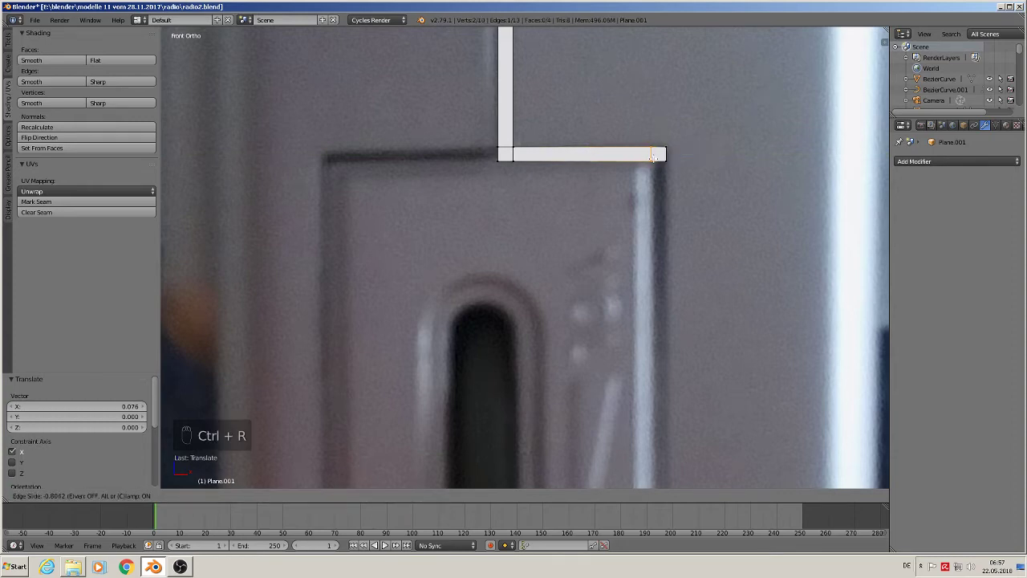
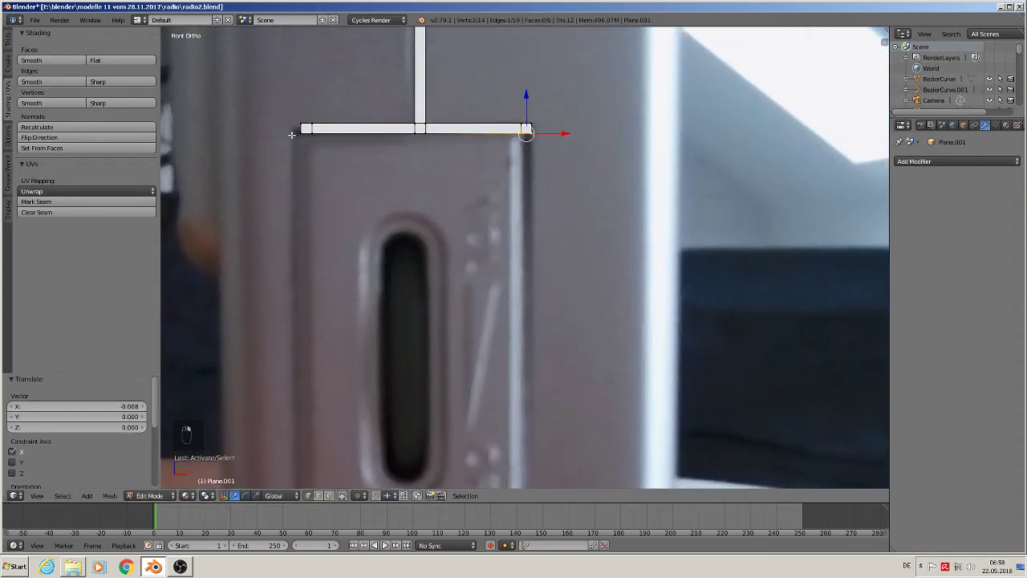
key("e")
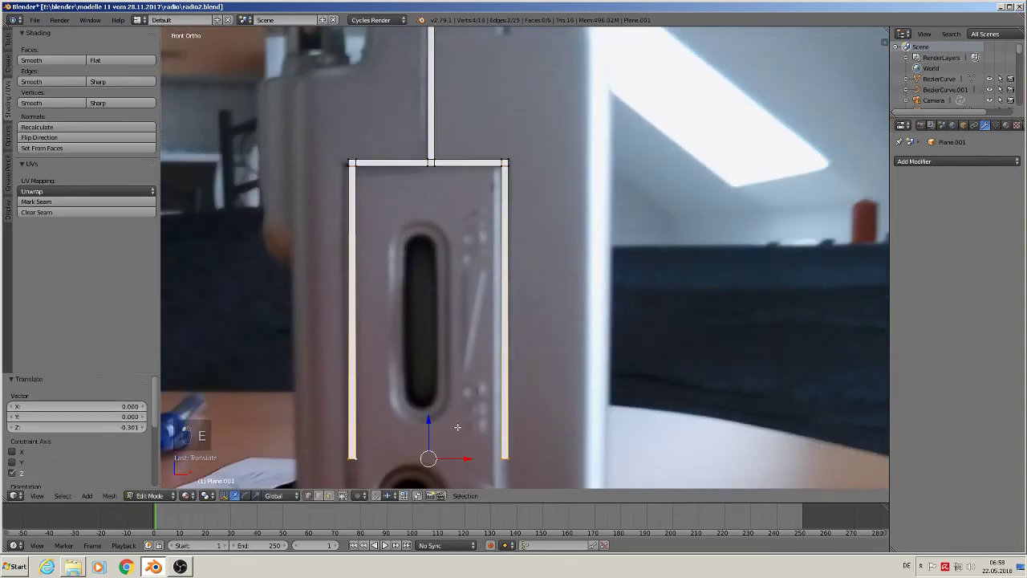
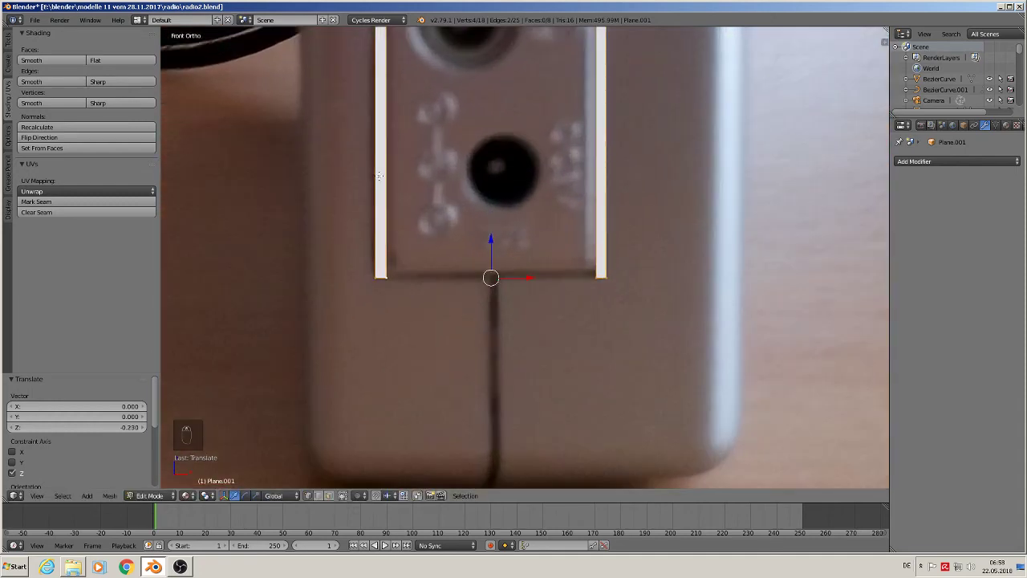
key("ctrl+r")
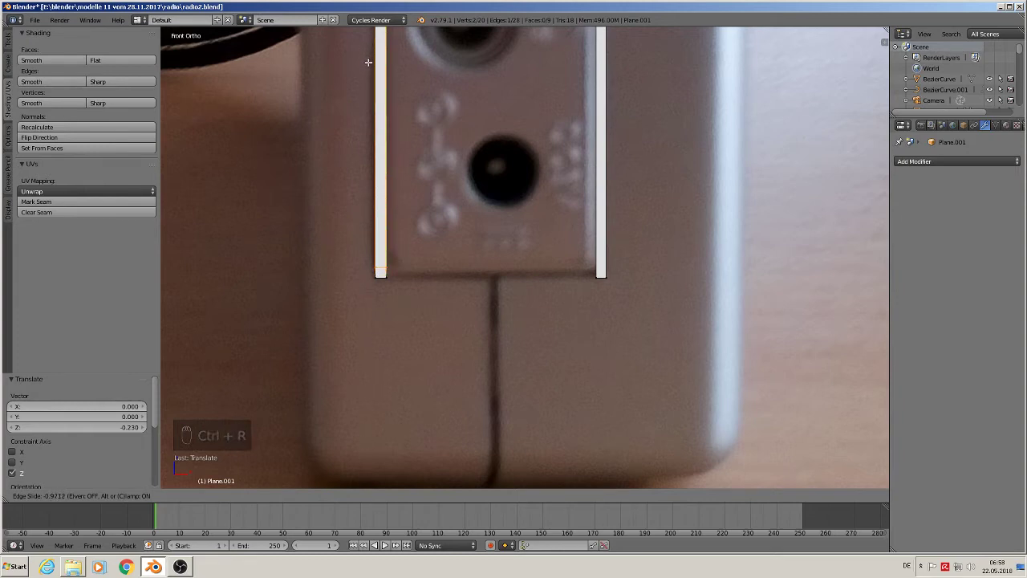
key("ctrl+r")
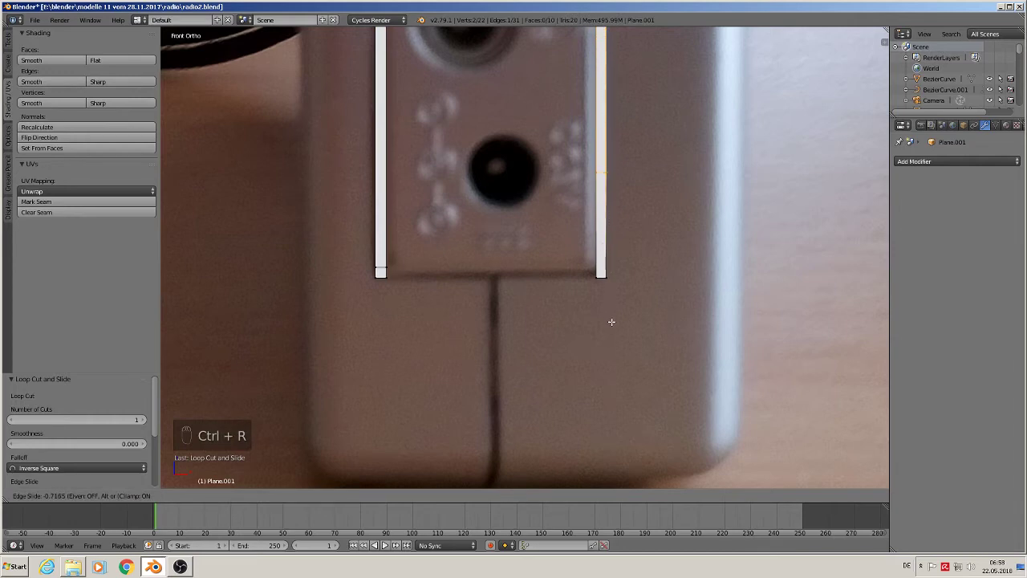
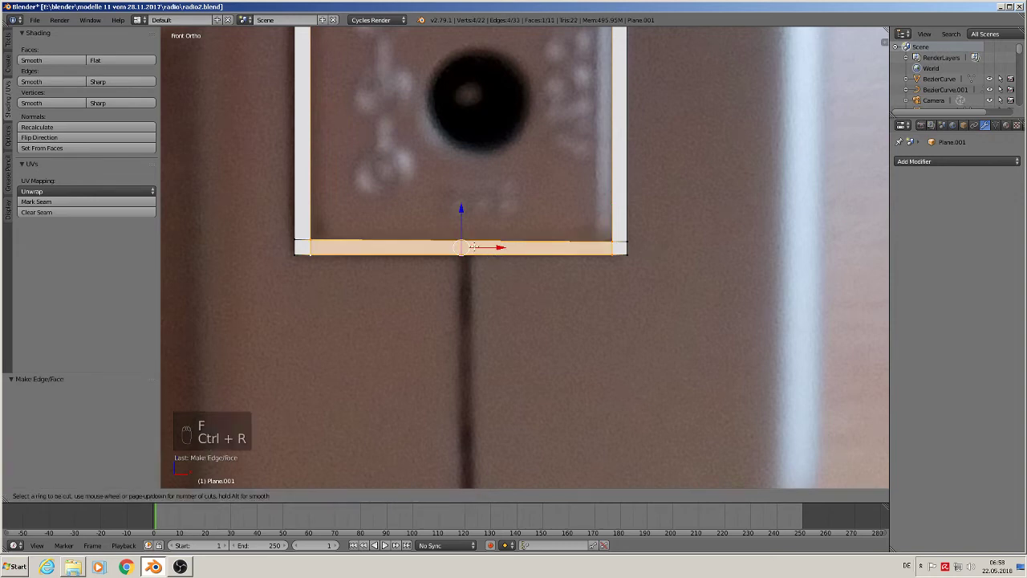
Cut the bottom bar where the cable leaves, extrude the cable line downward and finish editing
key("ctrl+r")
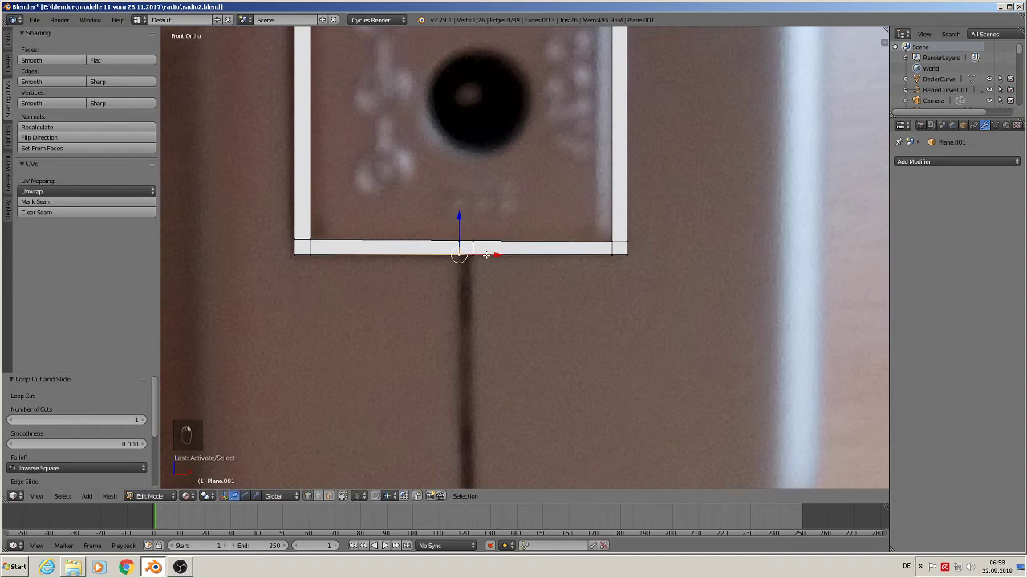
key("e")
key("Tab")
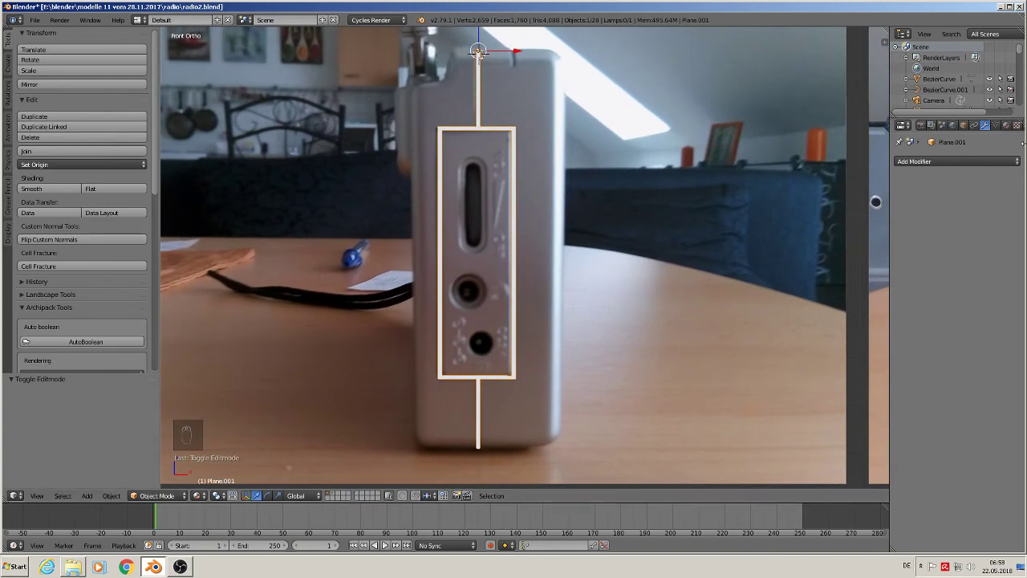
Move the outline to the icon layer and frame it through the orthographic camera
left_click_drag(1008, 125, 633, 268)
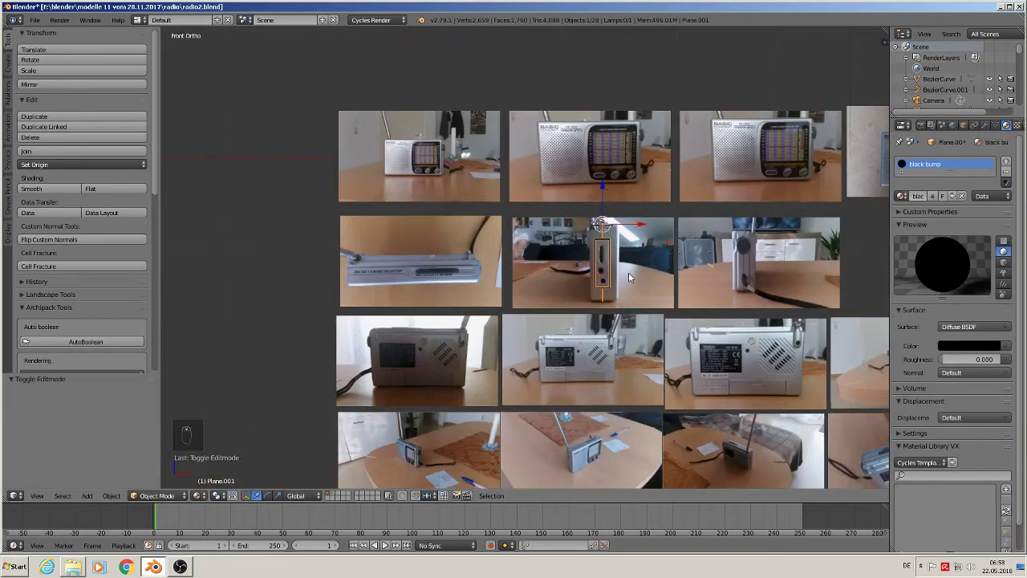
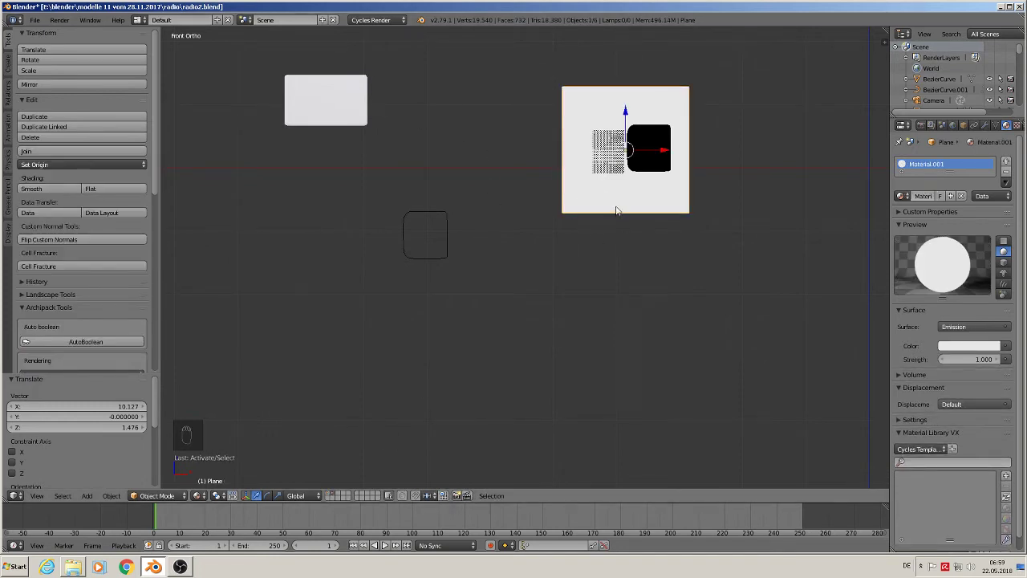
key("m")
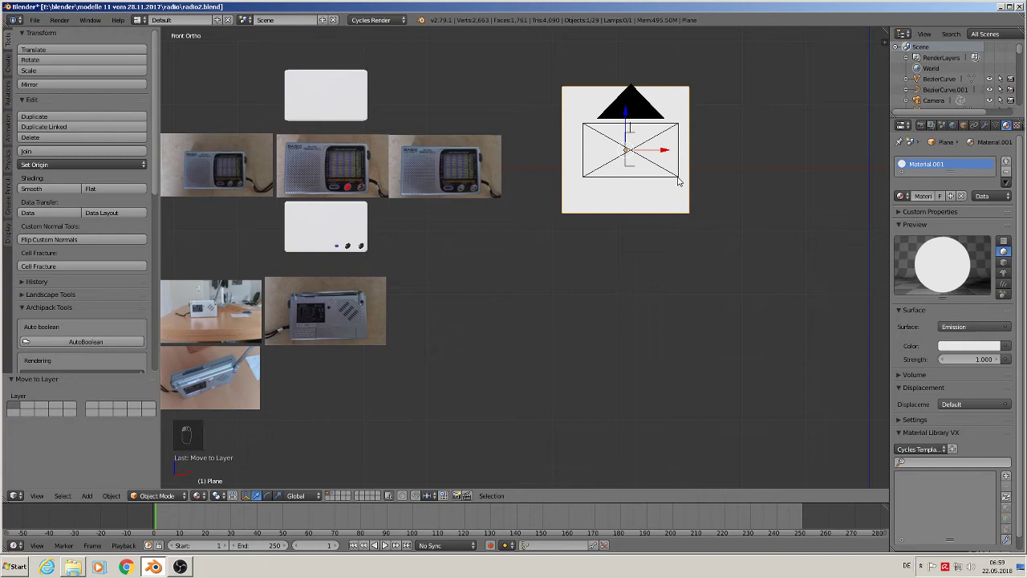
middle_click(677, 178)
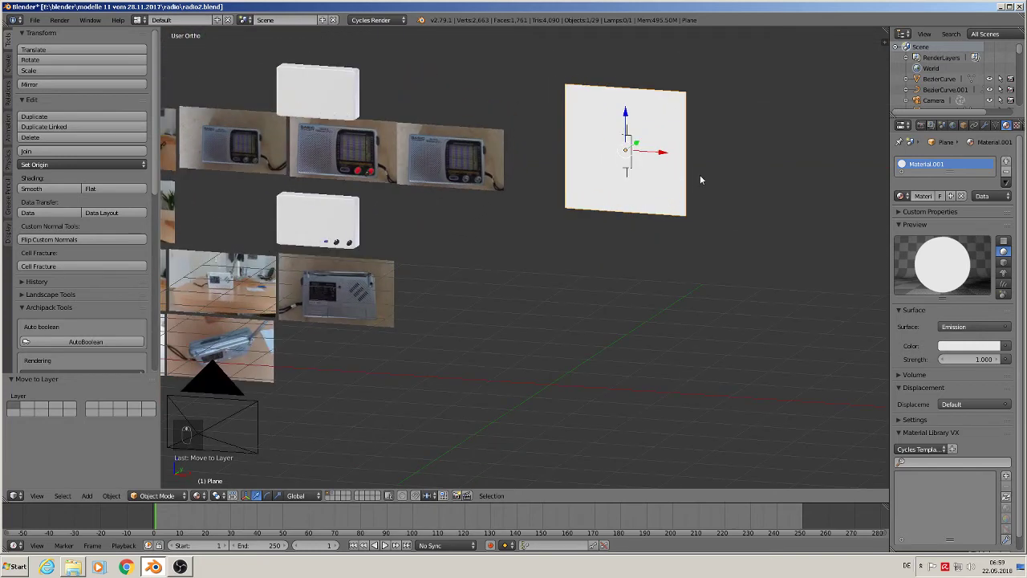
key("KP_0")
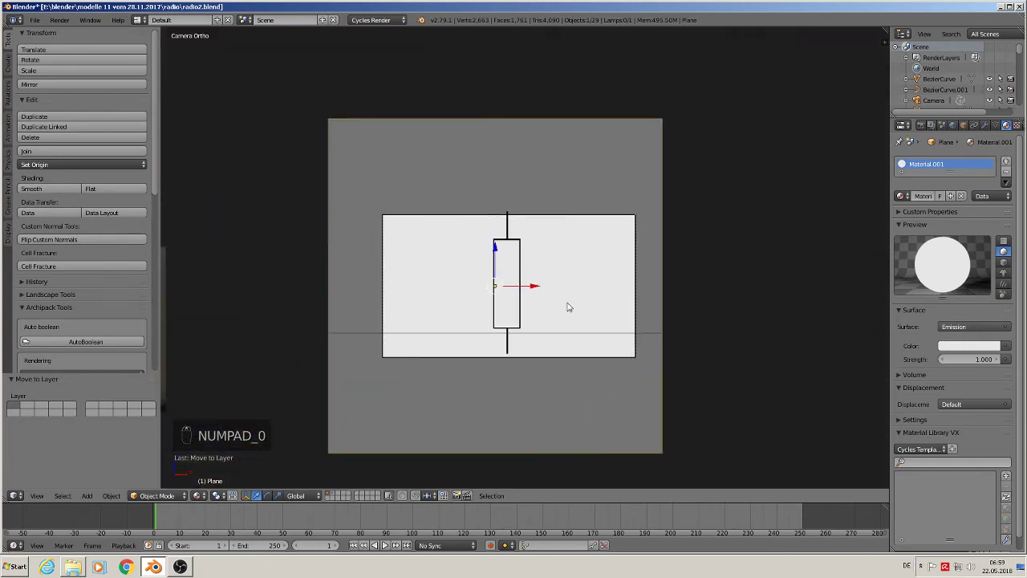
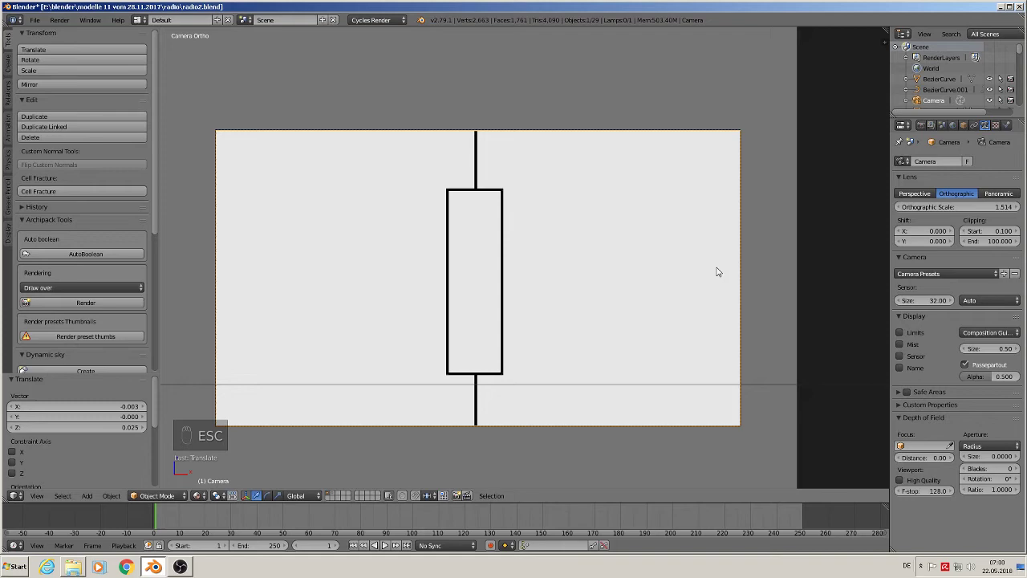
Leave the camera view to see the whole scene again
key("KP_0")
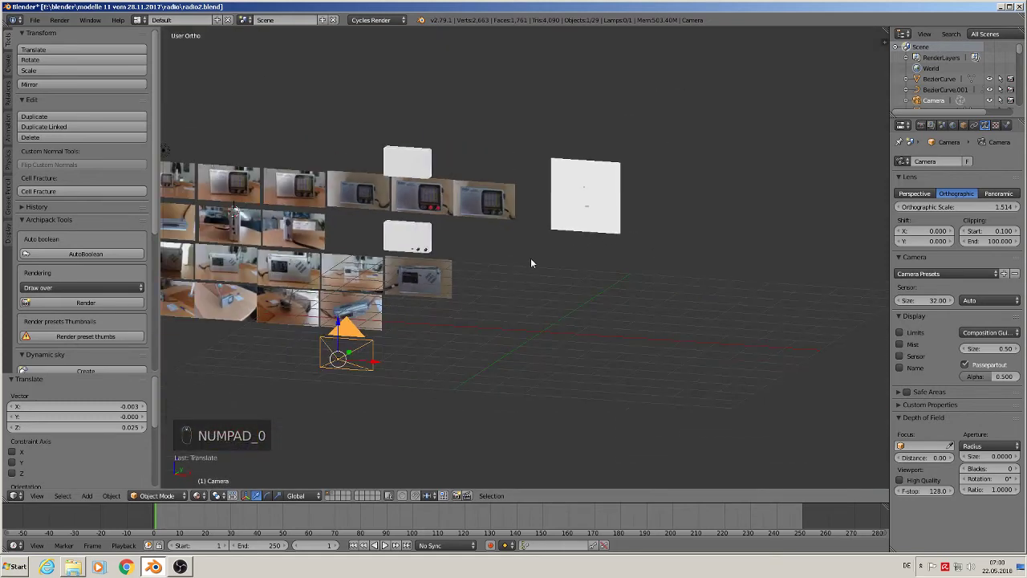
Move the knob-and-cable outline to another layer and zoom onto the side photo's slot and jacks
key("a")
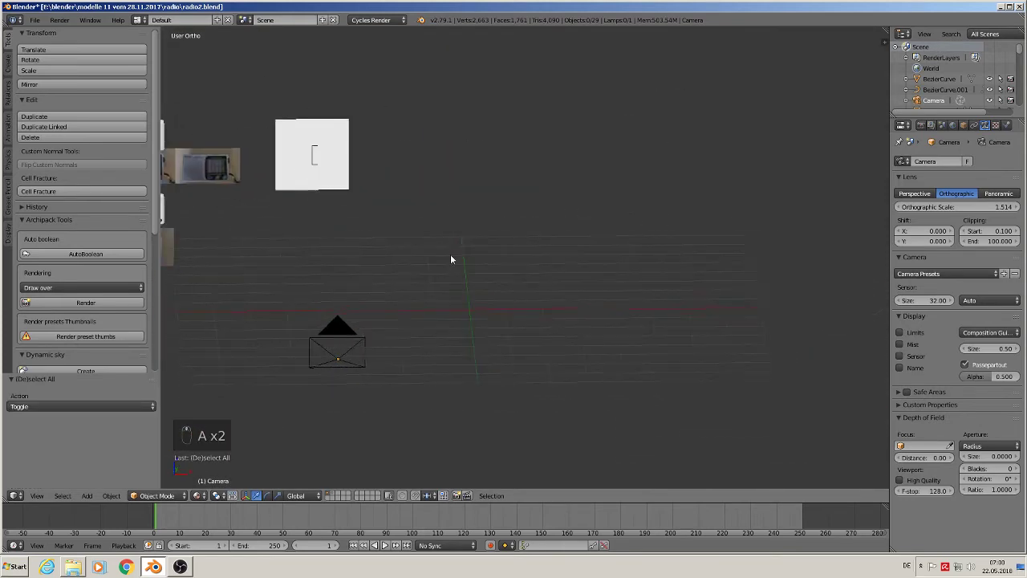
right_click(476, 160)
key("m")
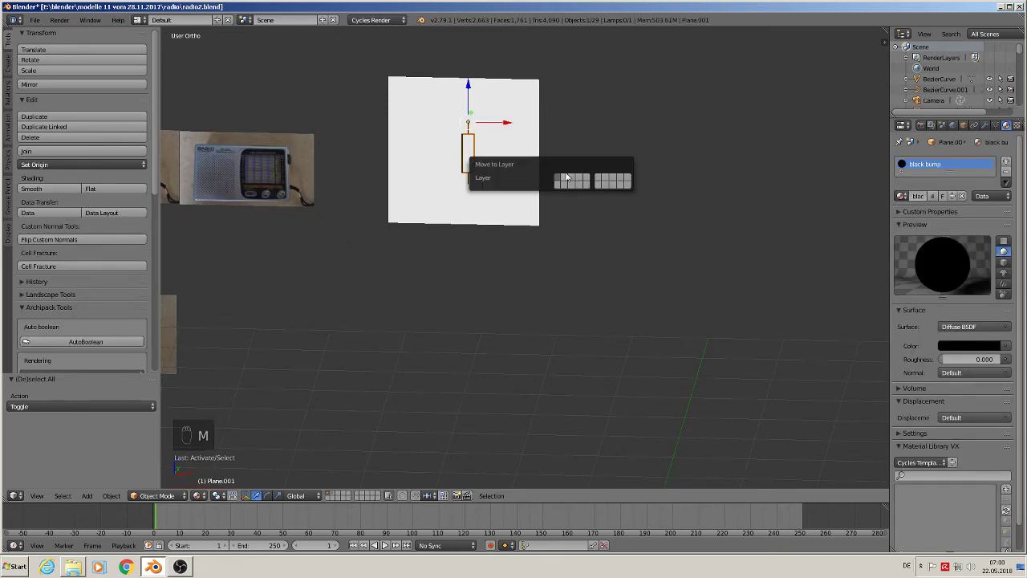
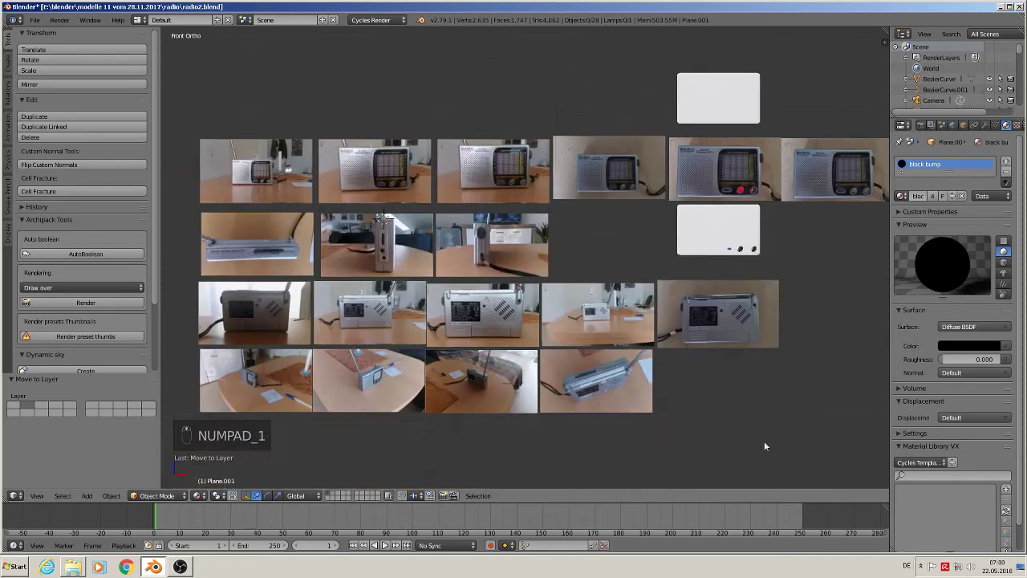
left_click_drag(406, 150, 492, 247)
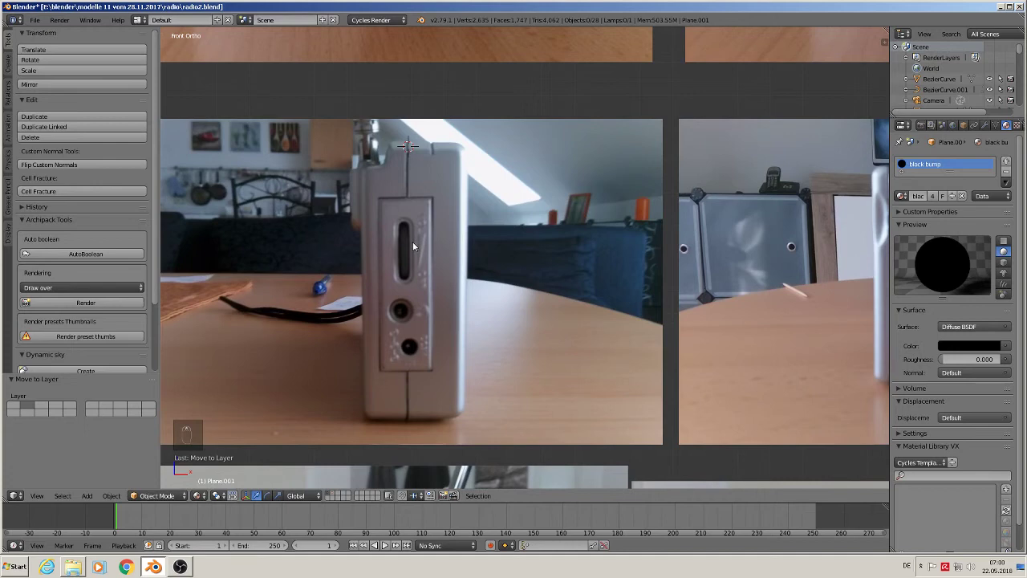
left_click_drag(509, 224, 498, 232)
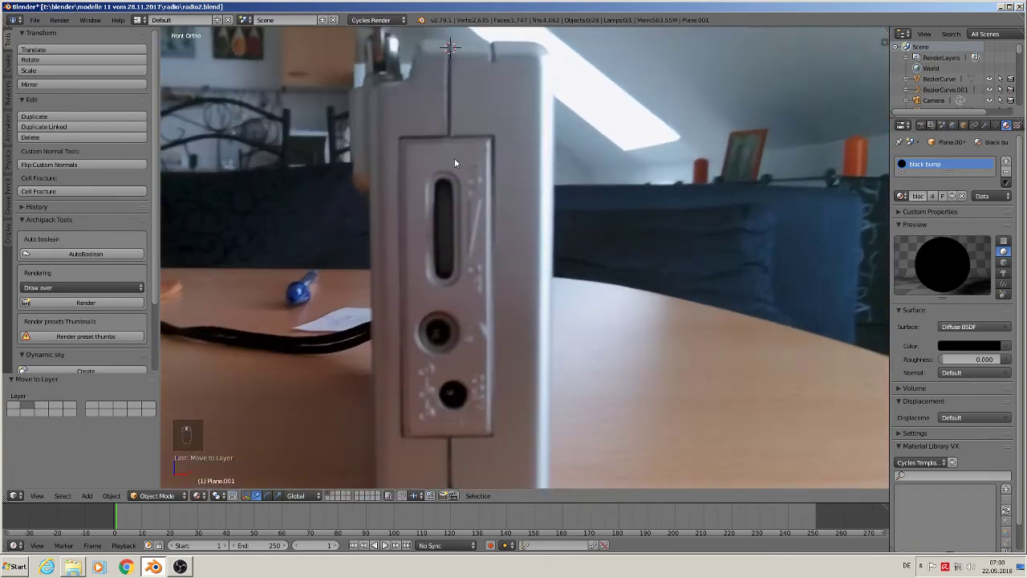
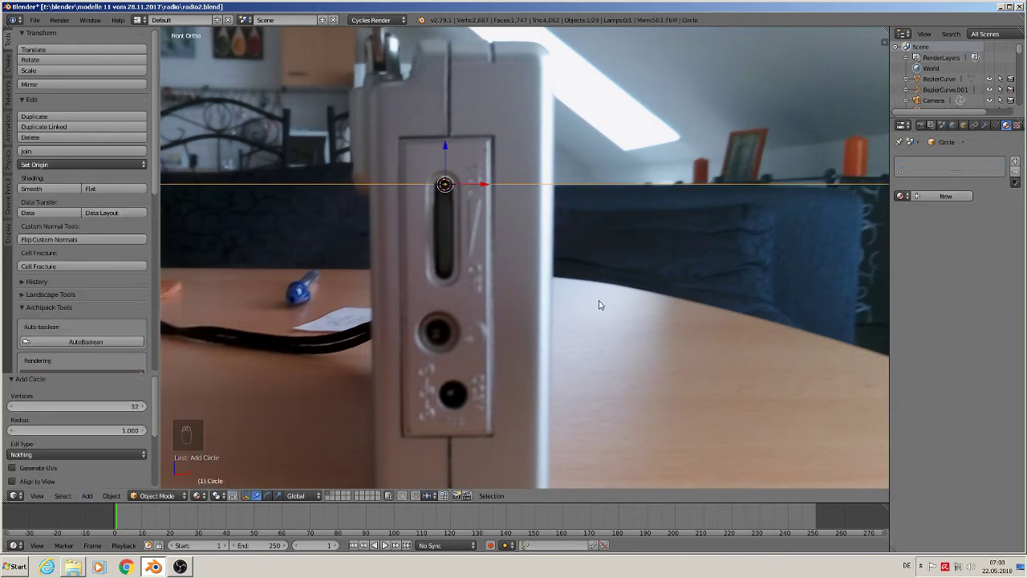
Stand the small circle upright facing front and shrink it to the slot's width
key("r")
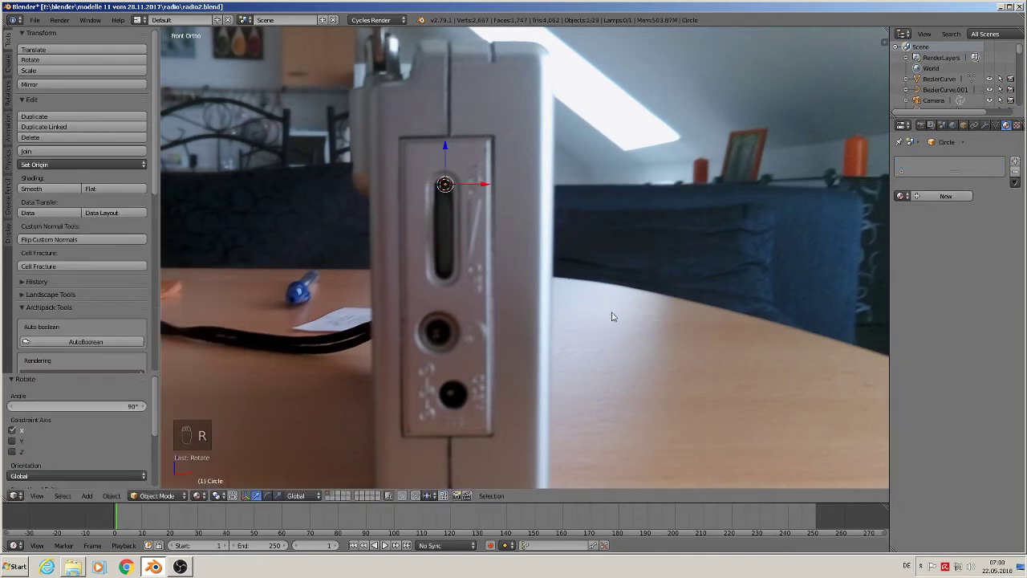
key("s")
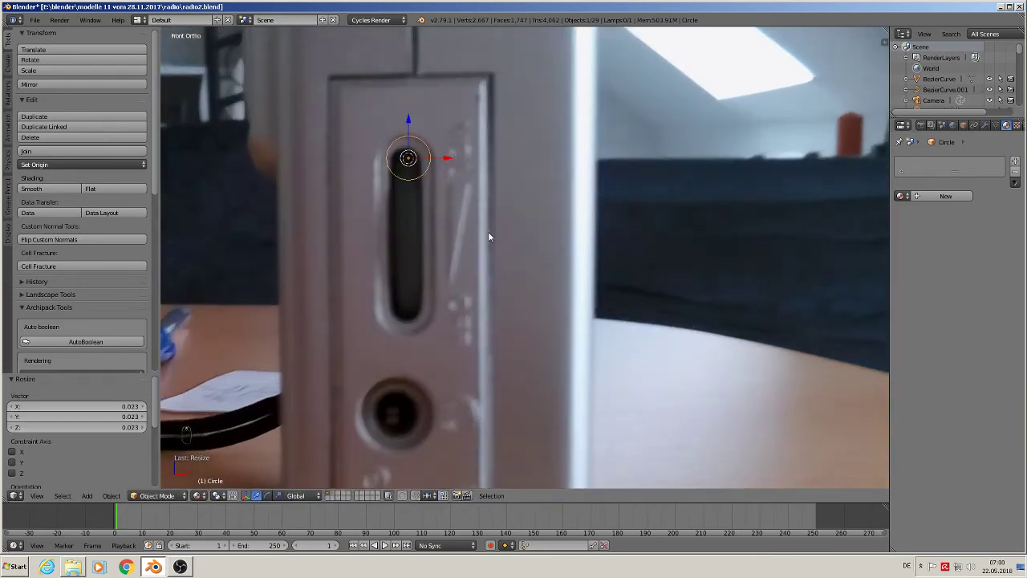
key("g")
key("s")
left_click_drag(407, 141, 467, 202)
Pull the circle's bottom half straight down to stretch it into the long tuning-slot shape
key("Tab")
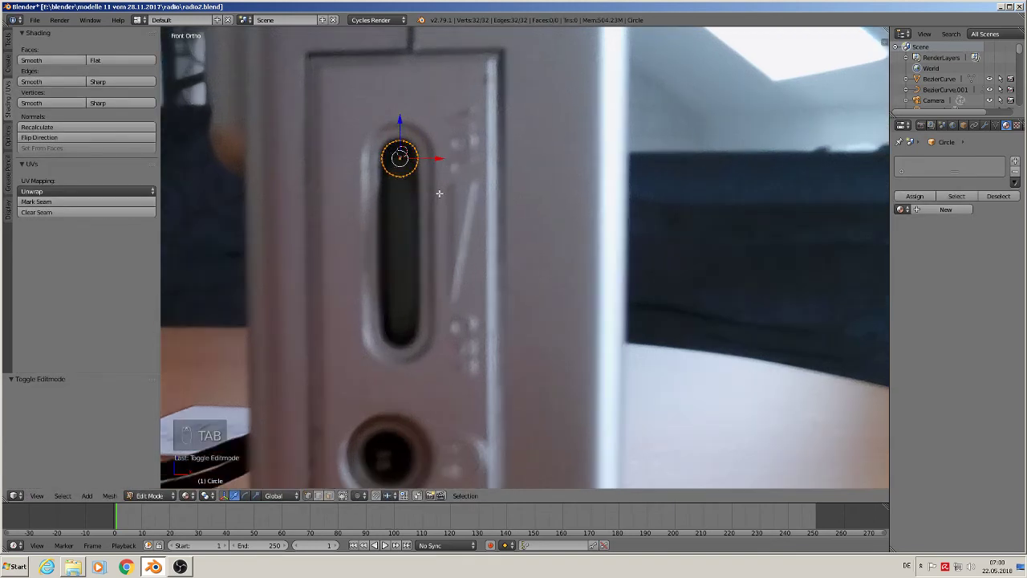
key("a")
key("b")
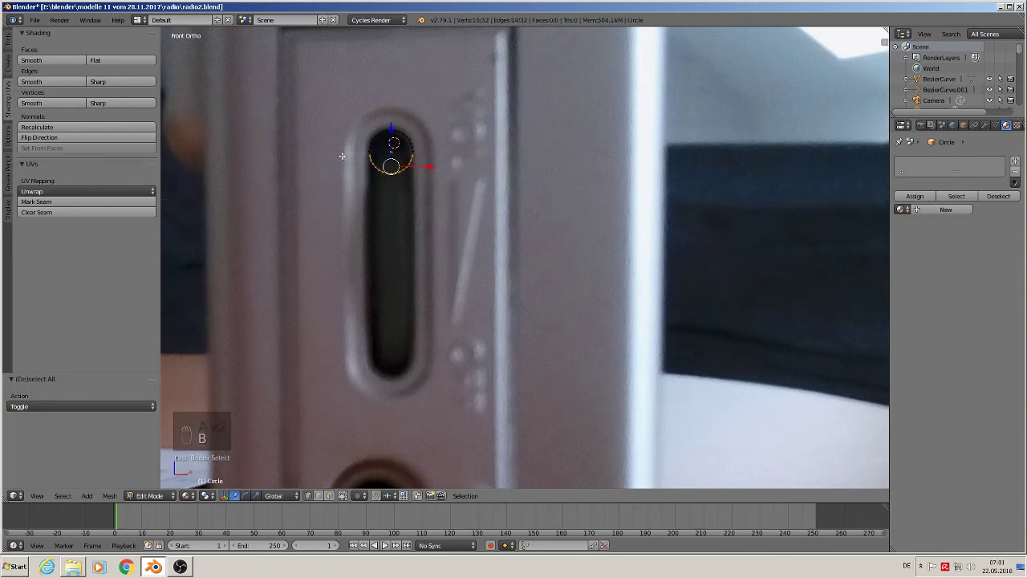
key("x")
key("a")
key("shift+d")
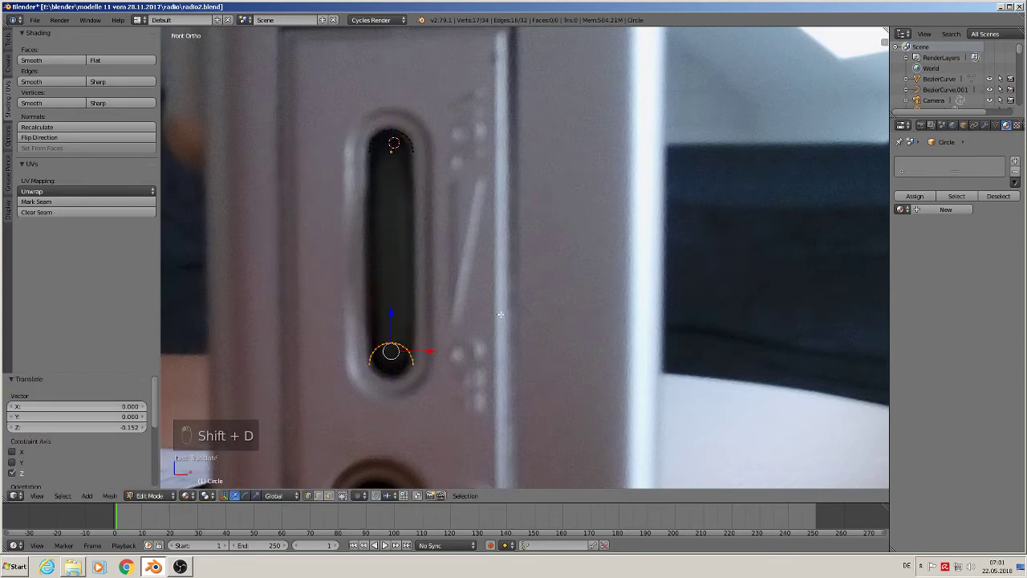
key("e")
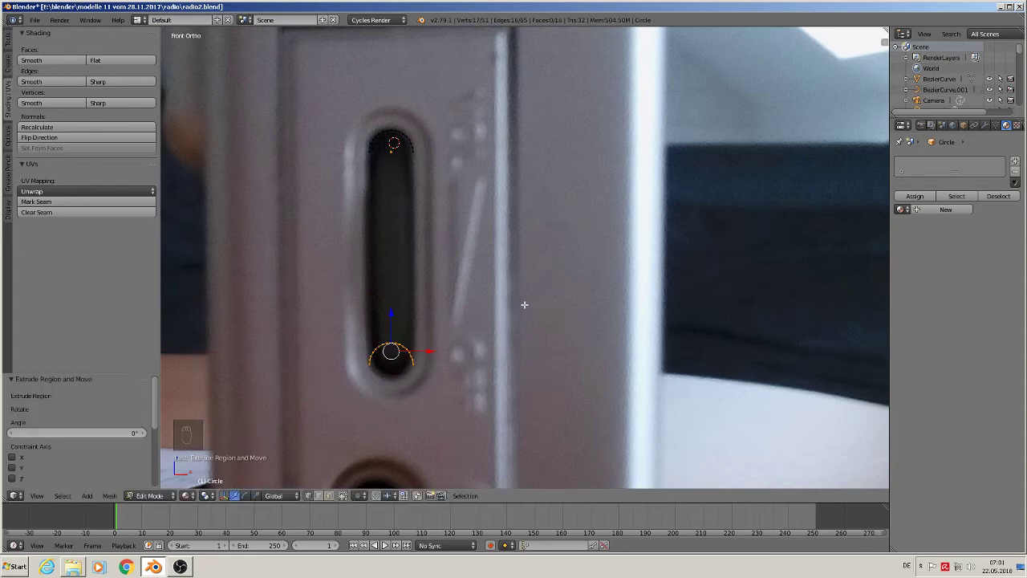
key("ctrl+z")
key("ctrl+z")
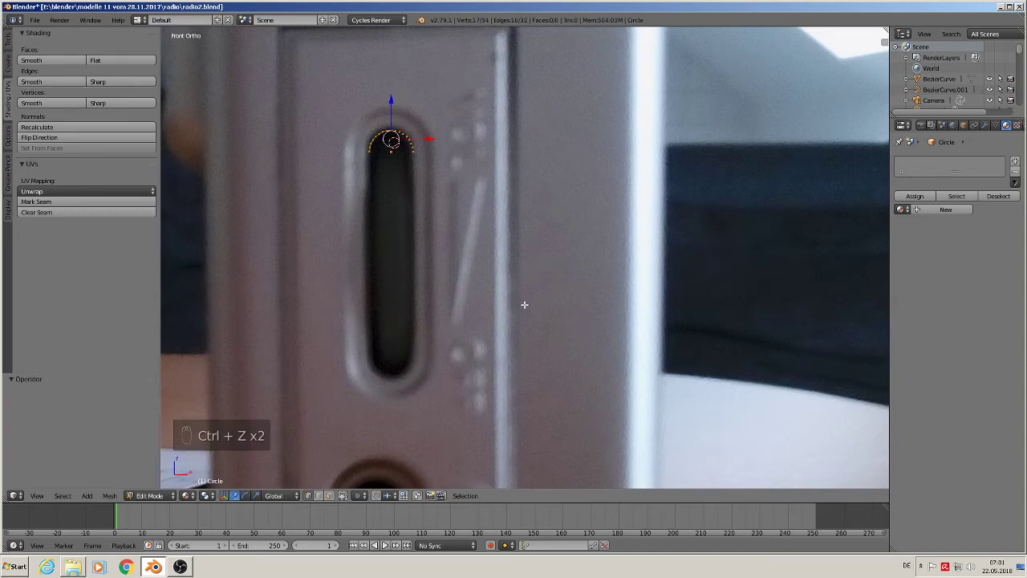
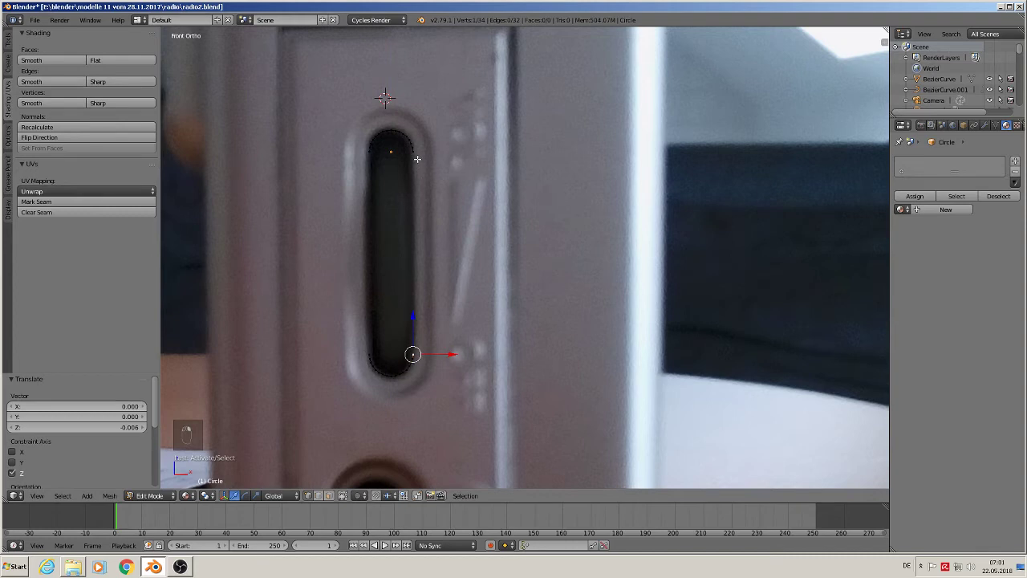
Close both sides of the slot outline with new faces and add a circle for the round knob
key("f")
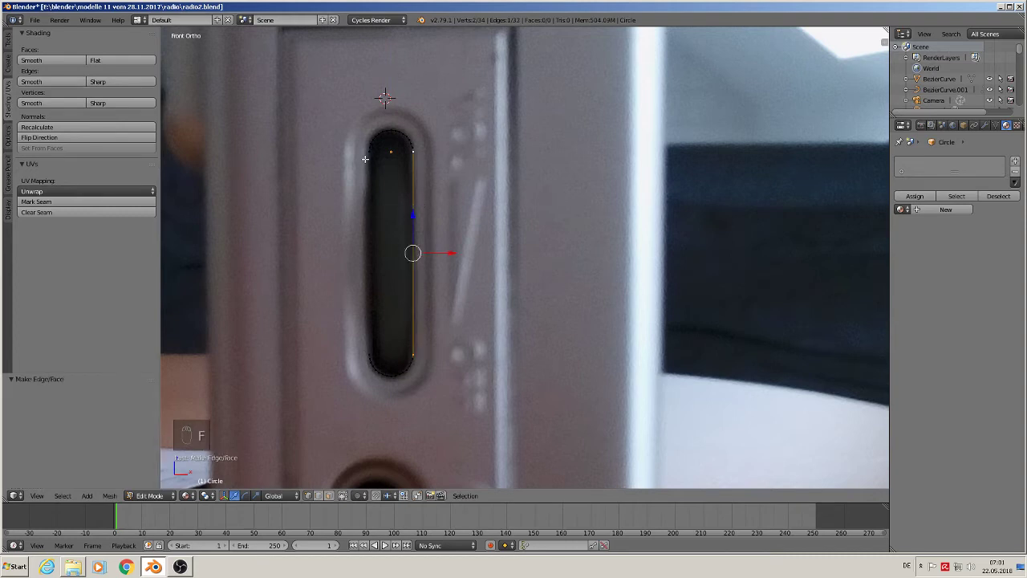
key("f")
key("a")
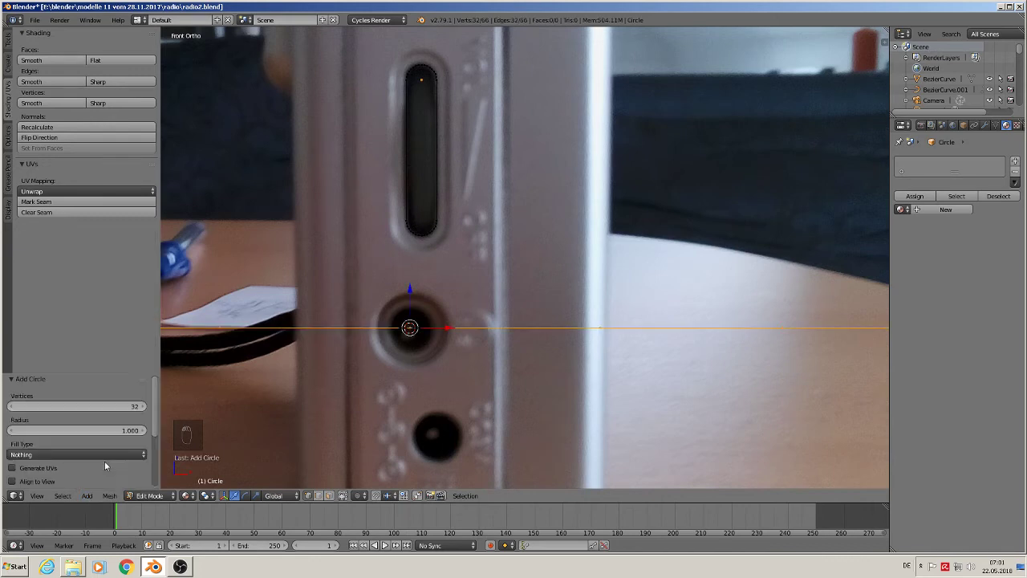
Size the circle to the first knob, copy and shrink it onto the smaller knob, and finish editing
key("r")
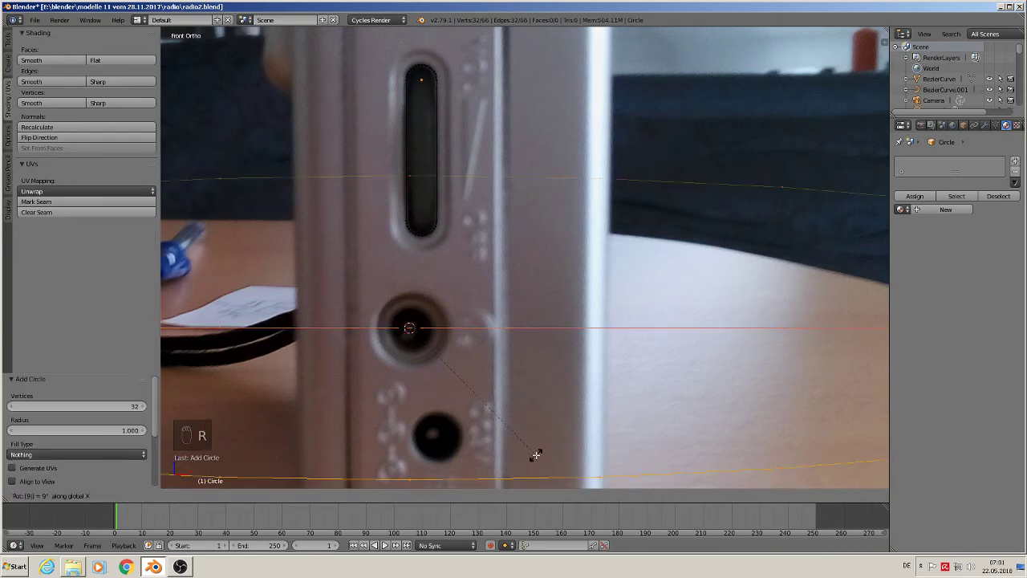
key("s")
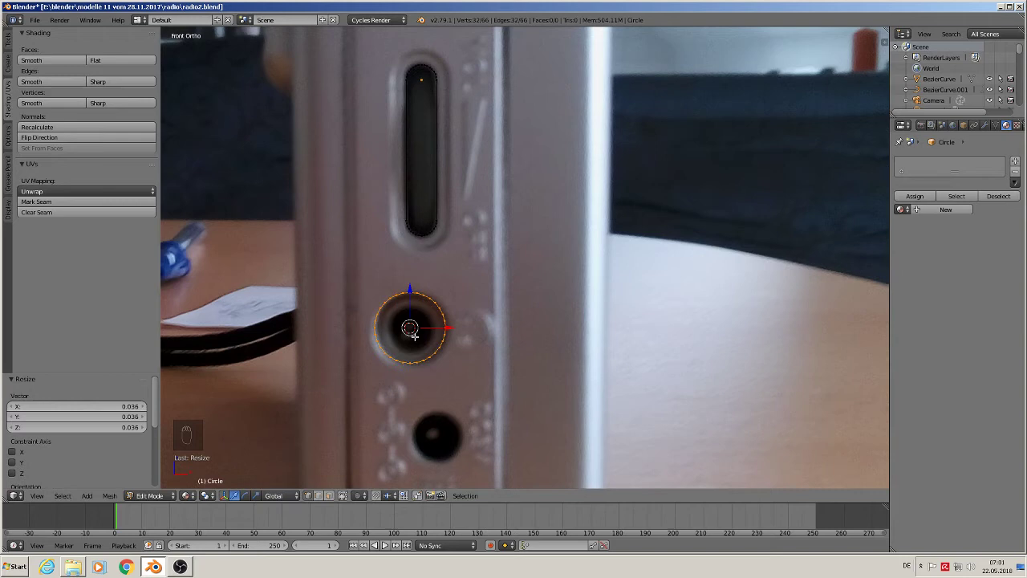
key("shift+d")
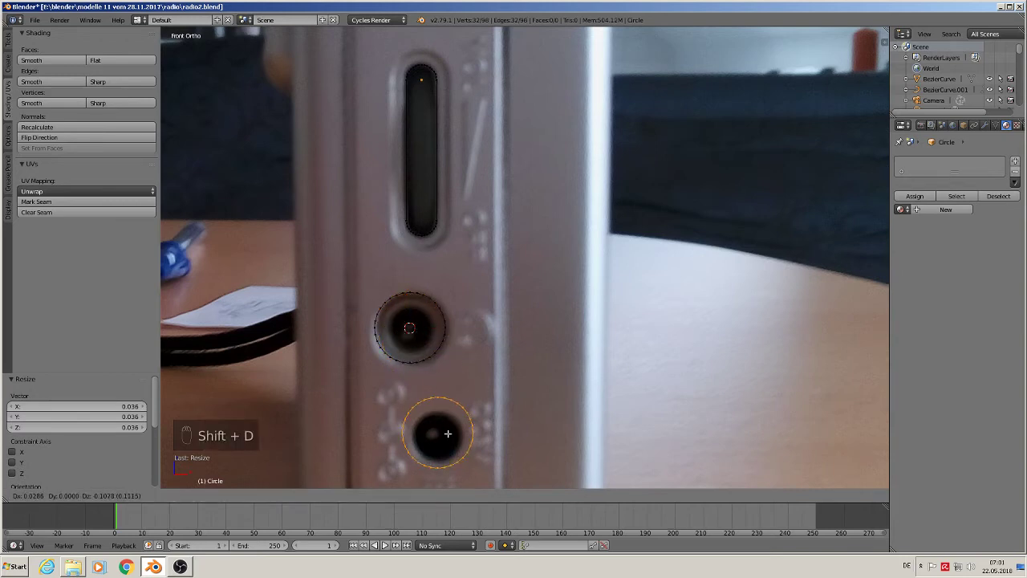
key("s")
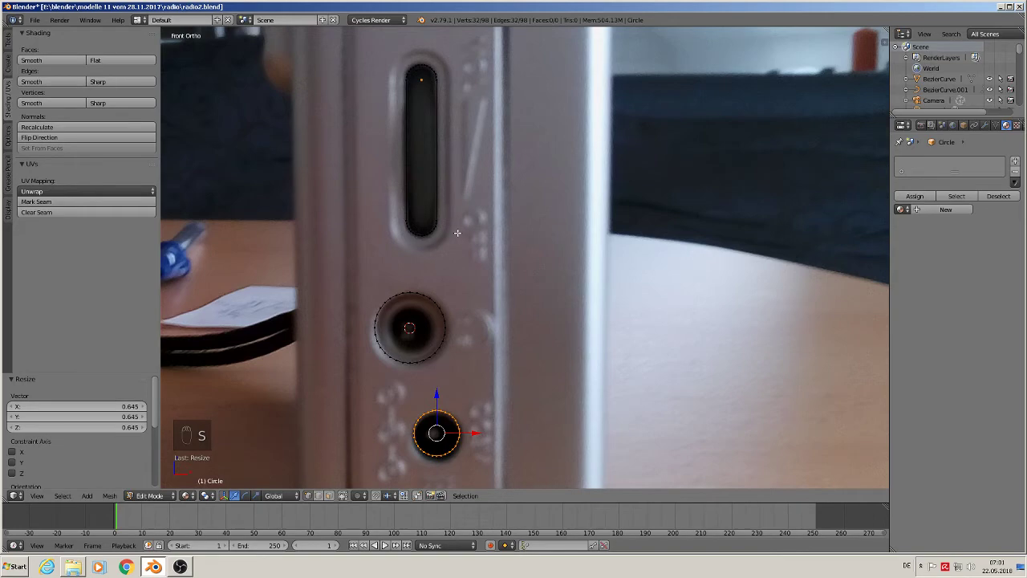
key("Tab")
left_click_drag(465, 290, 551, 329)
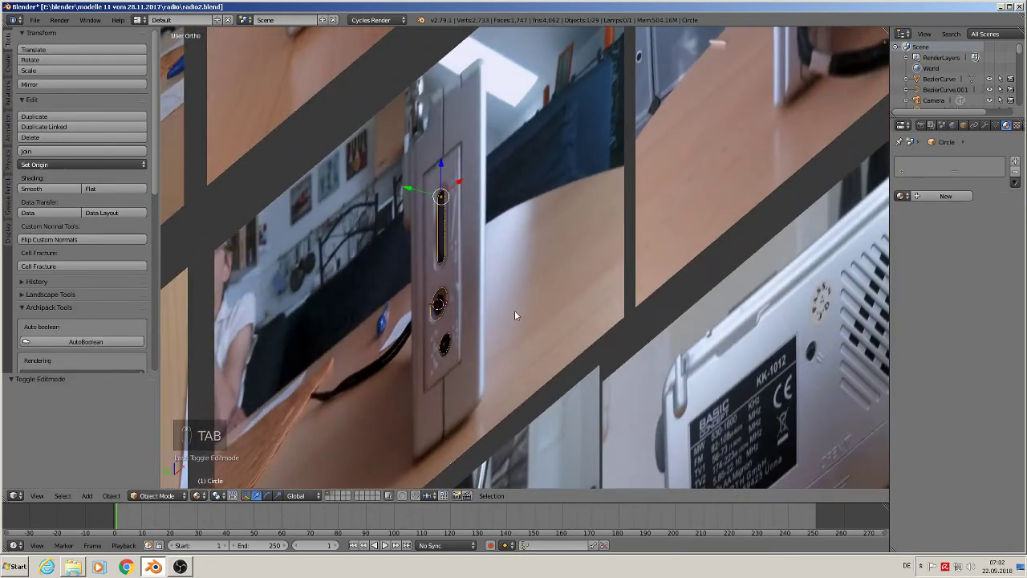
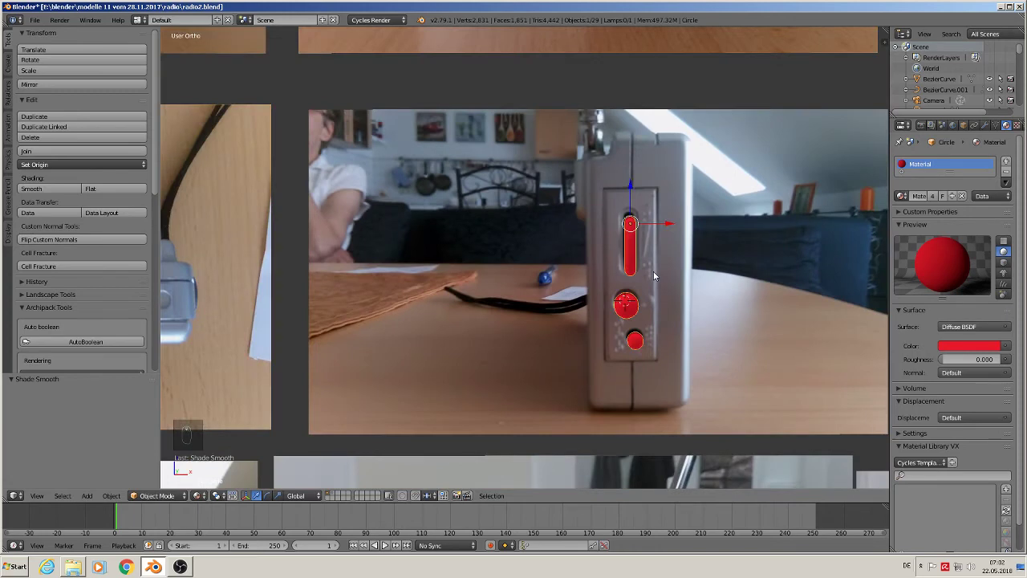
Duplicate the white radio body and rotate the copy a quarter turn onto the side-view photo
key("KP_1")
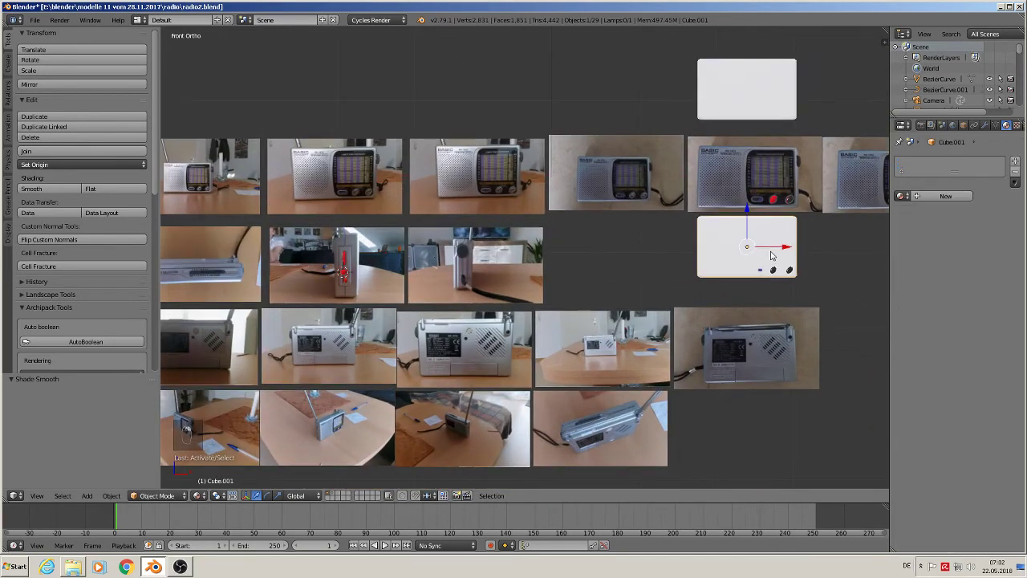
key("shift+d")
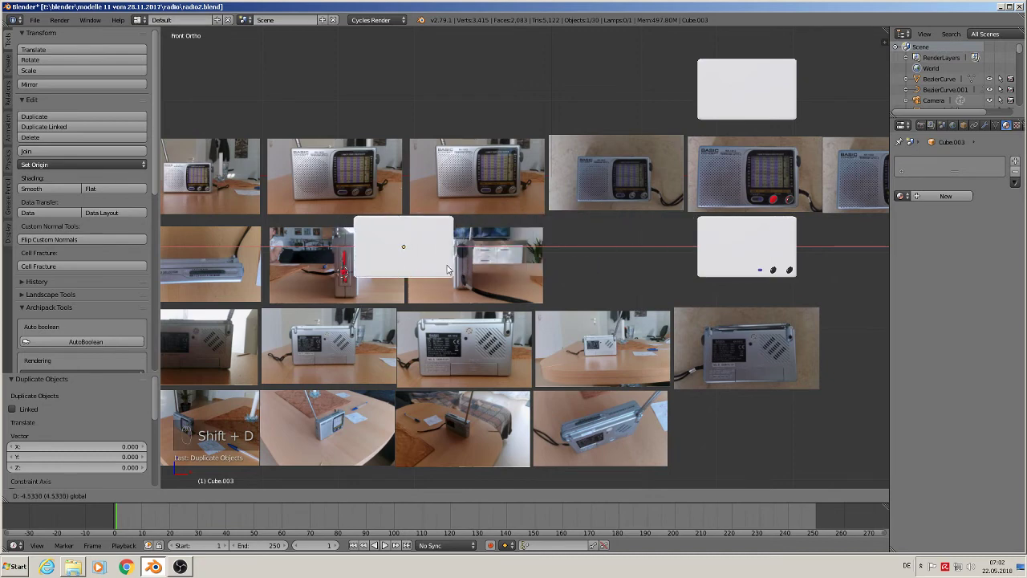
key("r")
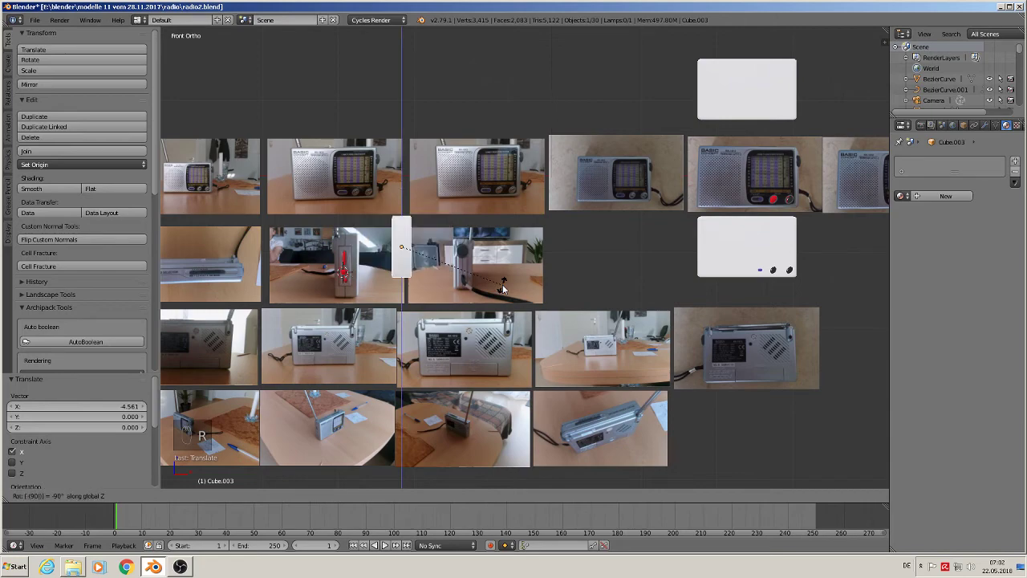
left_click_drag(526, 270, 468, 265)
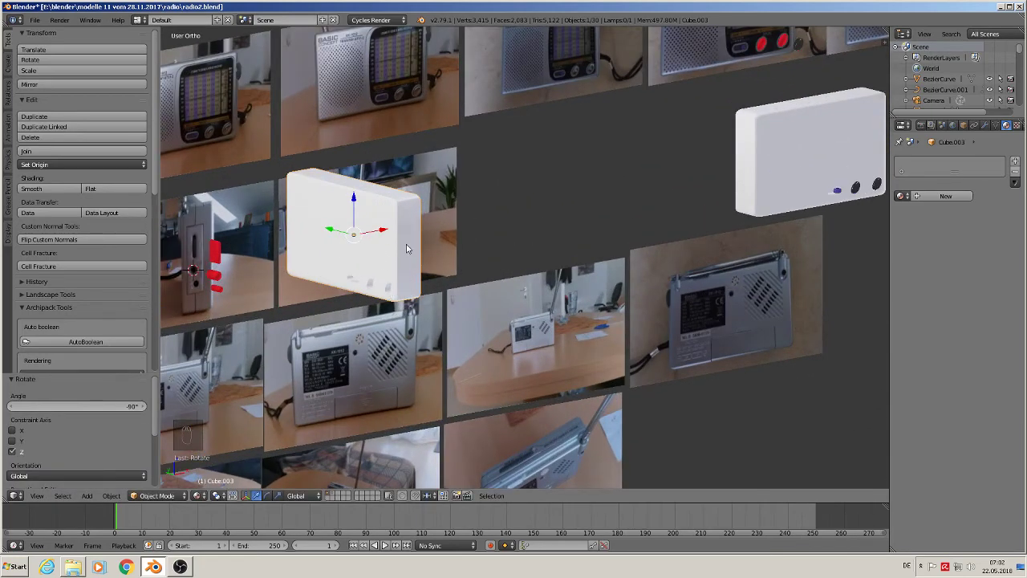
key("KP_1")
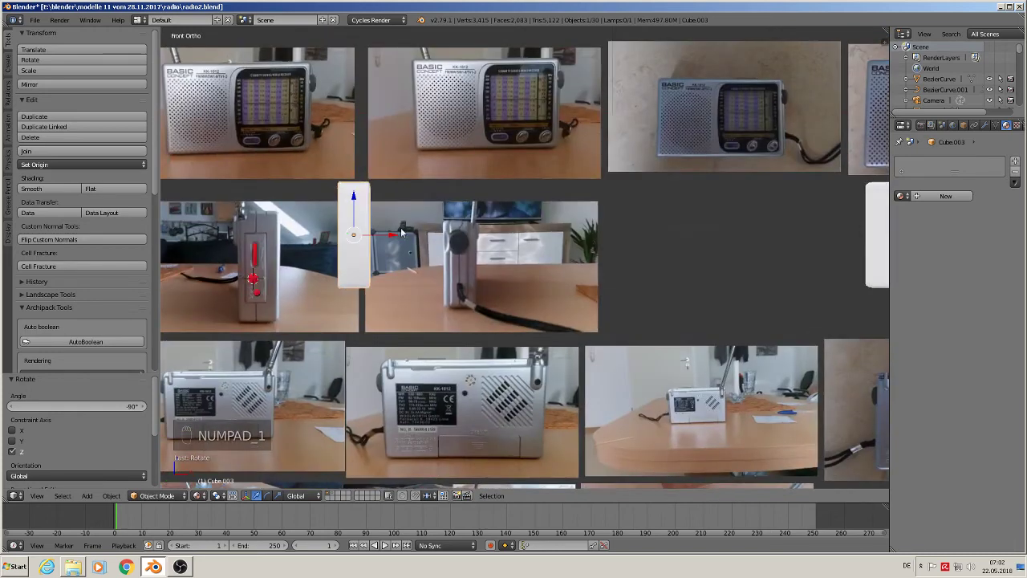
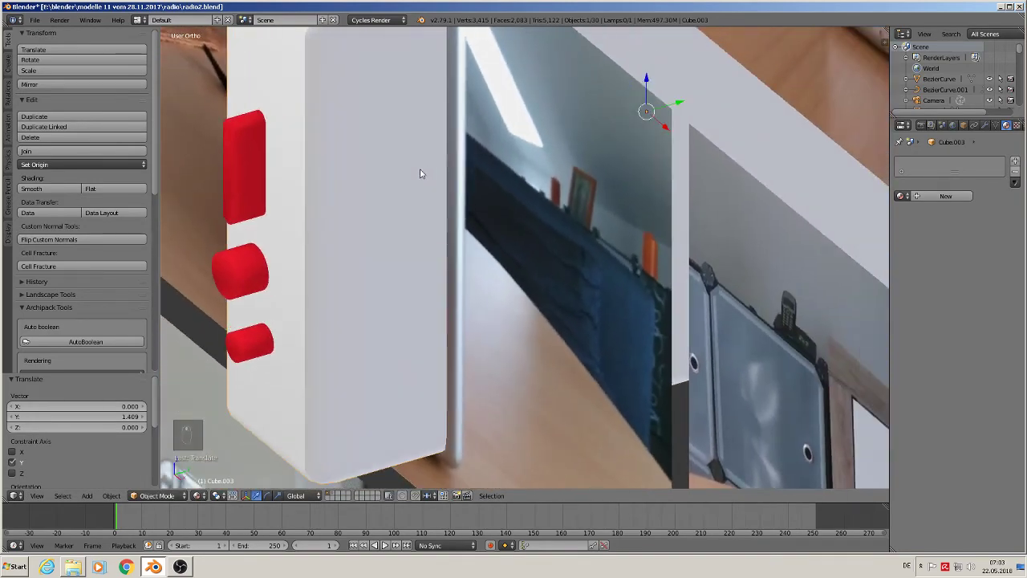
Boolean-cut the red slot and jack shapes into the side-facing body copy and nudge the side photo up
left_click_drag(681, 102, 492, 179)
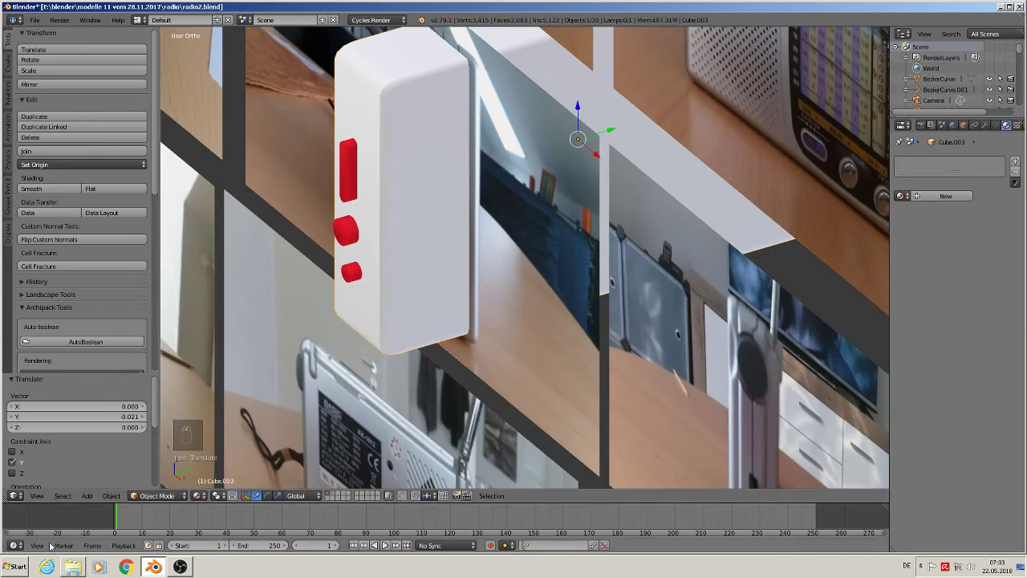
middle_click(418, 292)
middle_click(503, 285)
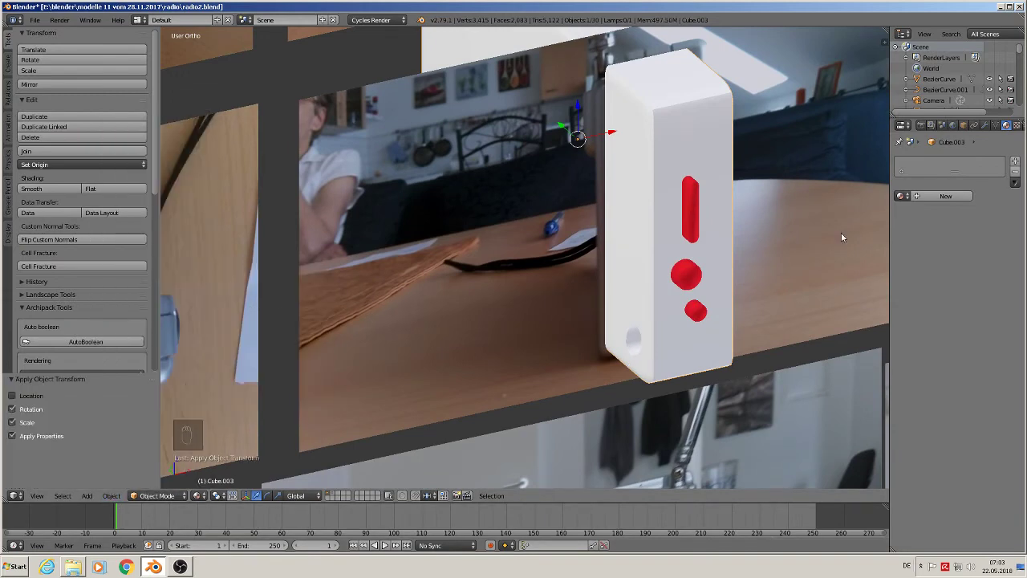
left_click_drag(696, 199, 94, 499)
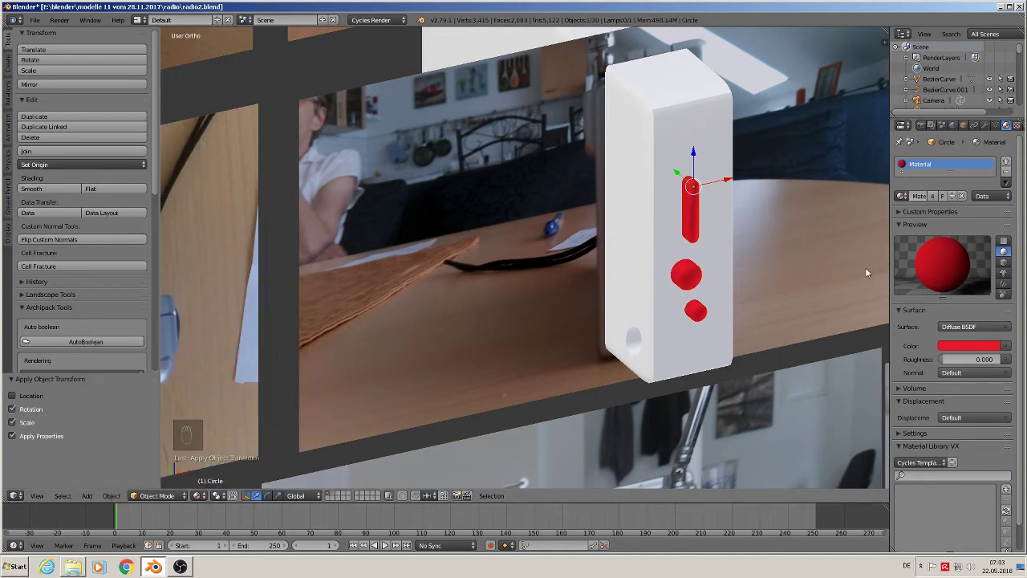
left_click_drag(737, 284, 615, 422)
left_click_drag(648, 123, 693, 165)
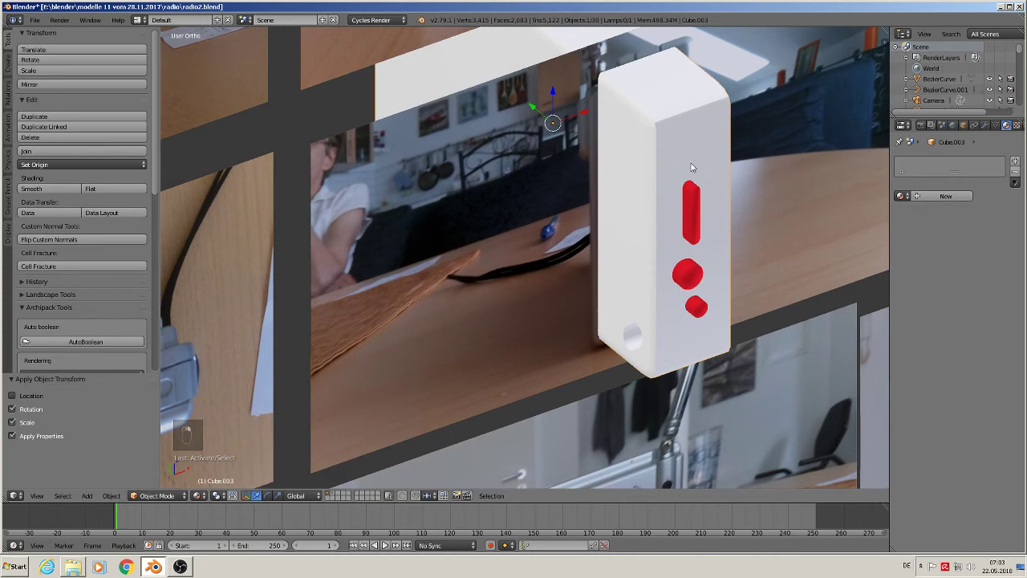
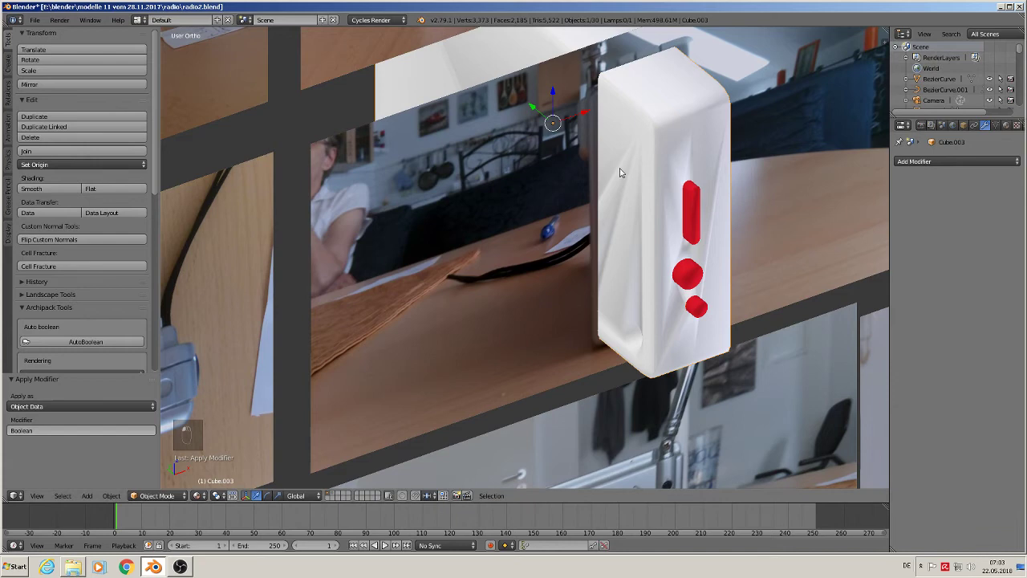
left_click_drag(665, 212, 634, 163)
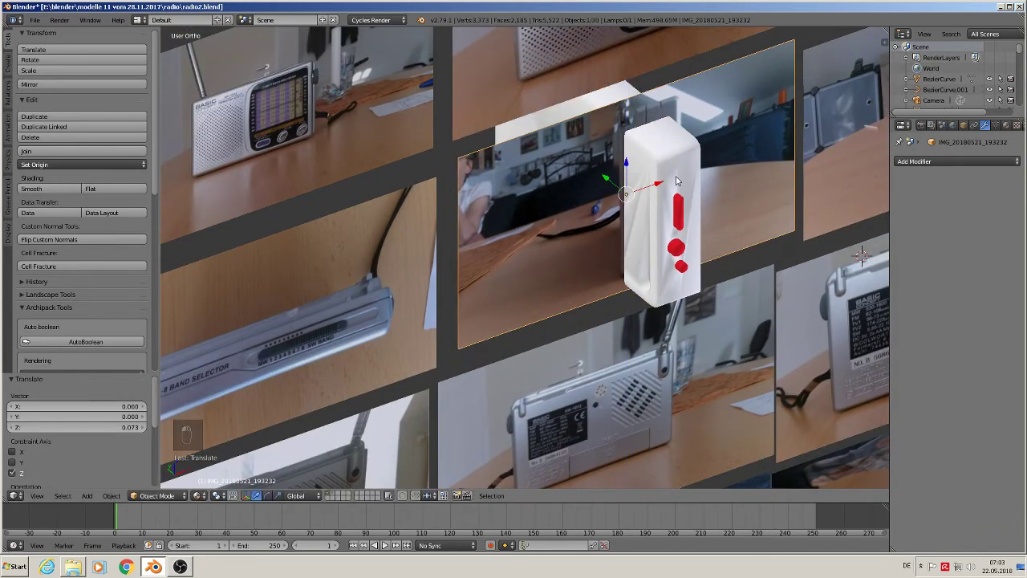
Pull the red cutter shapes out below the body, send them to another layer and frame the scene
left_click_drag(598, 135, 610, 68)
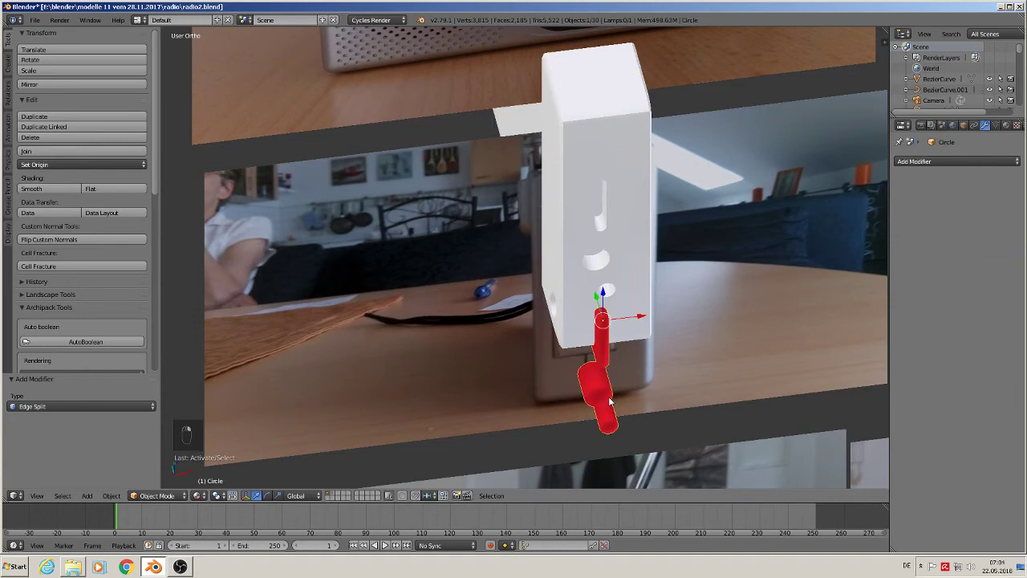
key("m")
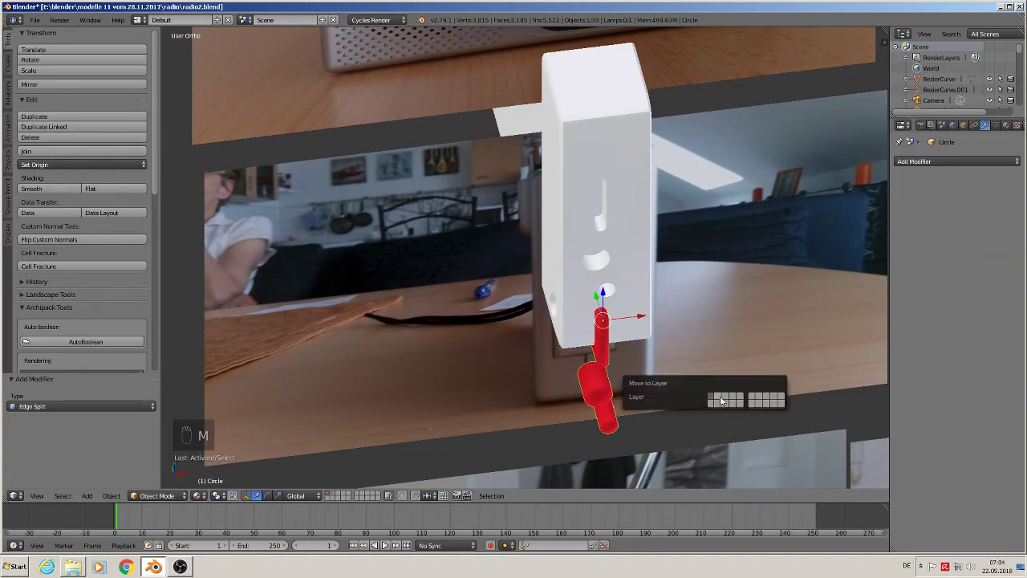
key("KP_1")
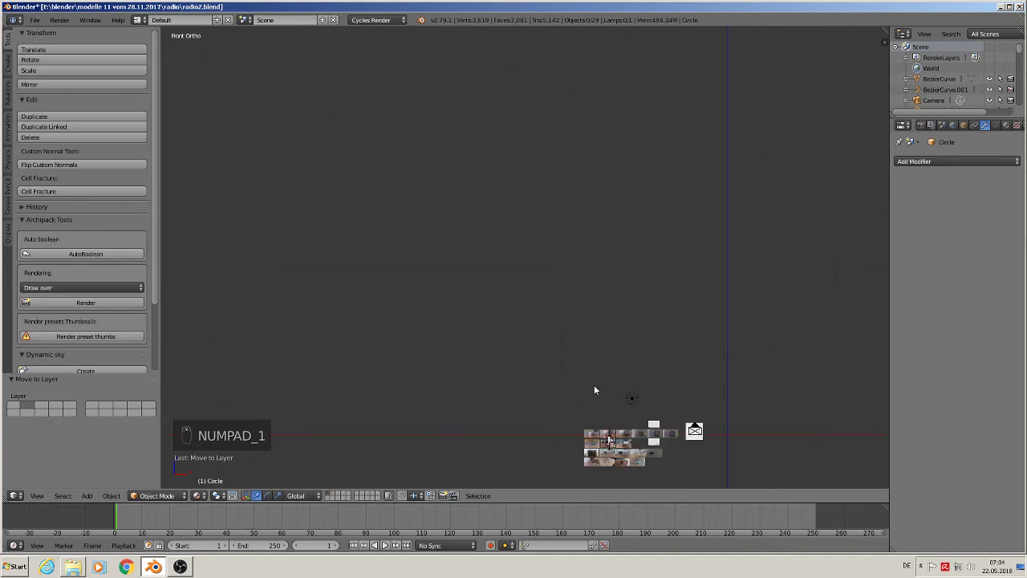
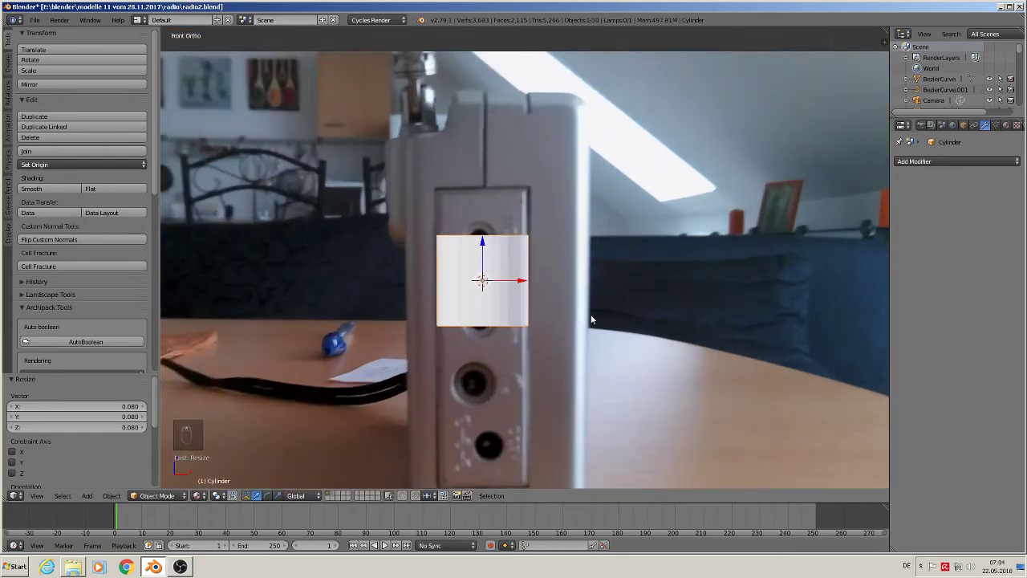
Turn and flatten the new cylinder into a thin upright disc sized for the tuning slot
key("r")
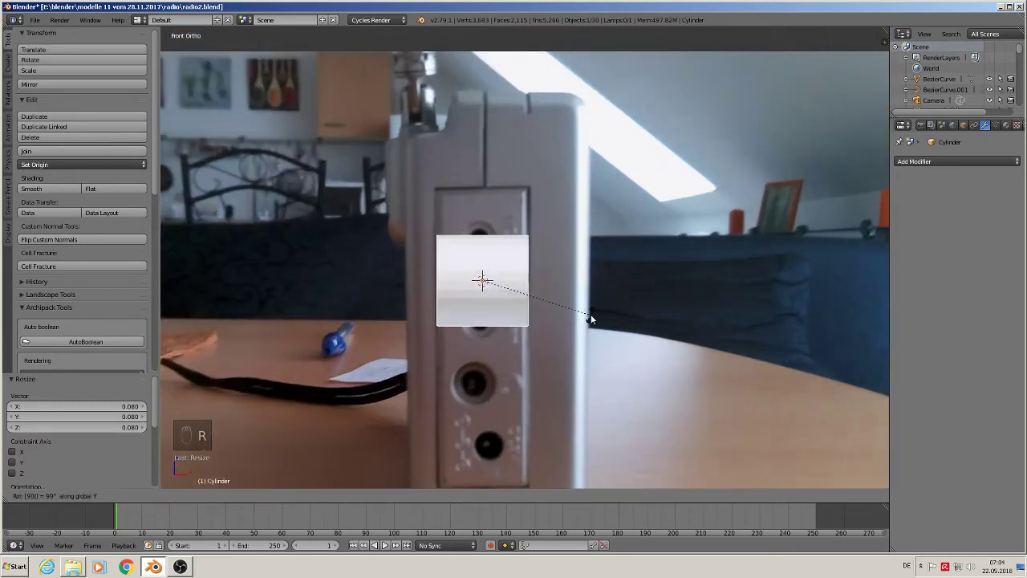
key("s")
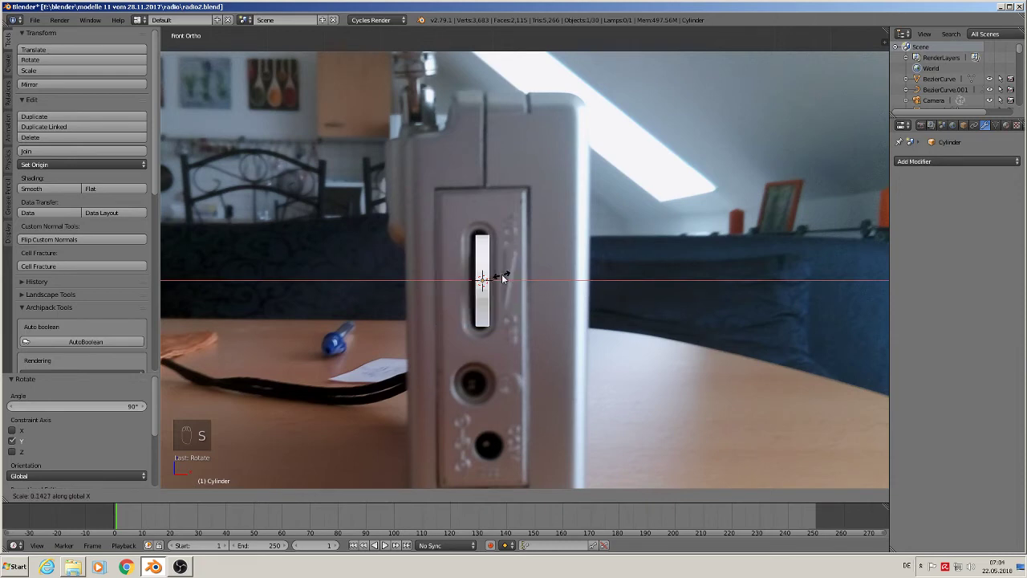
left_click_drag(516, 283, 498, 156)
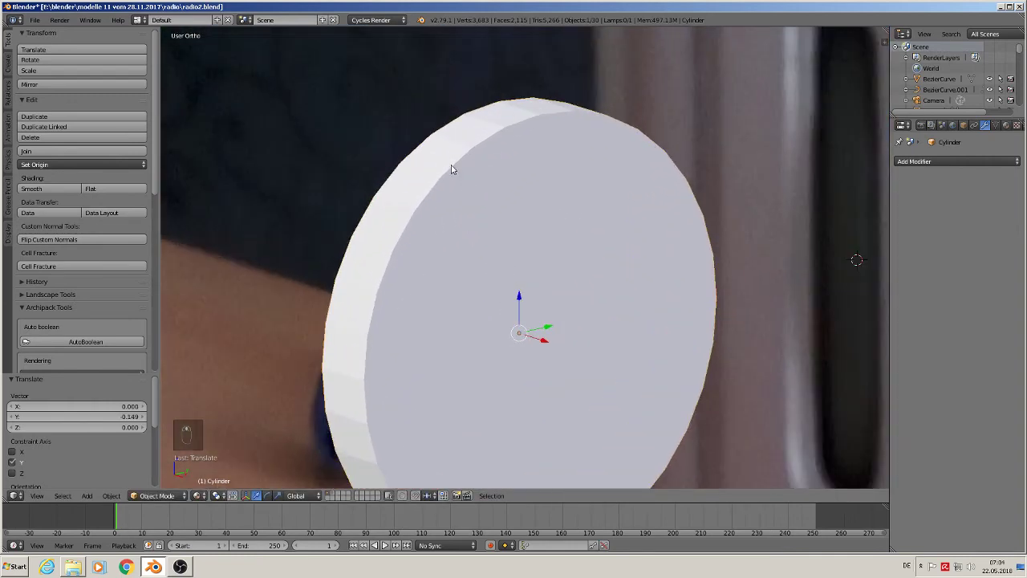
Add an edge loop around the disc's rim
key("Tab")
key("ctrl+r")
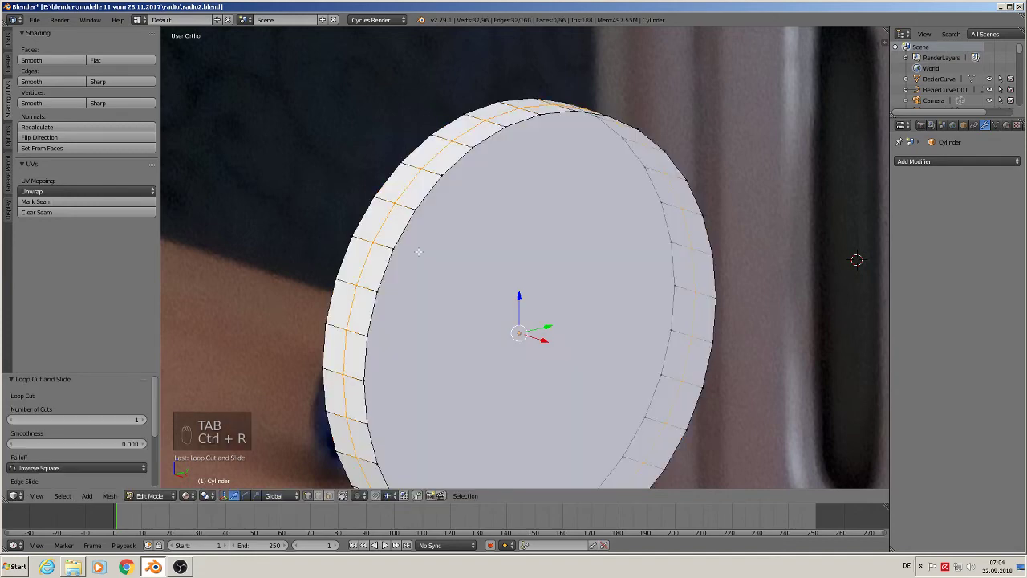
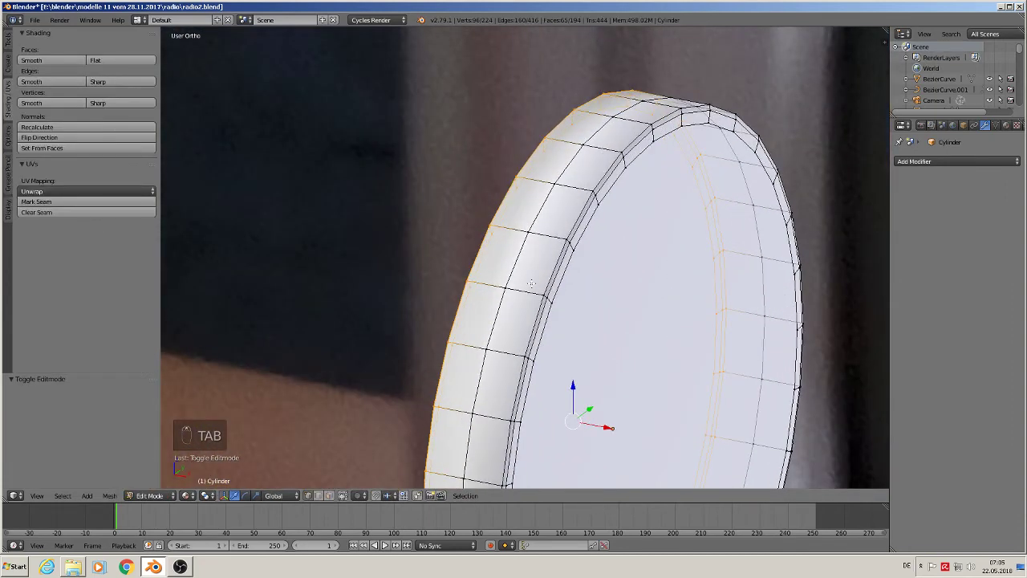
key("a")
key("a")
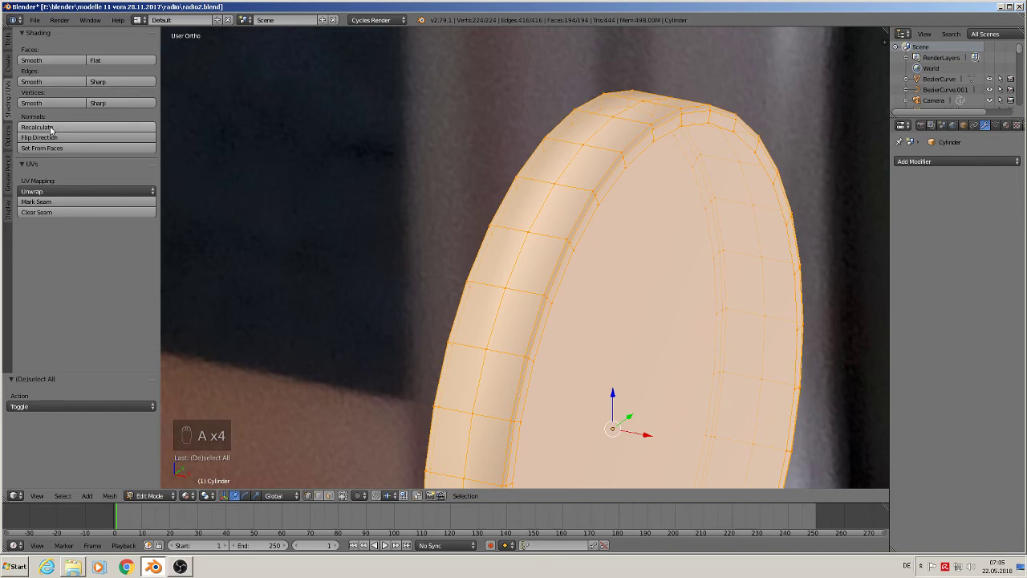
key("Tab")
Add further edge loops near the rim and on the front face, then view the disc among the reference photos
key("Tab")
key("ctrl+r")
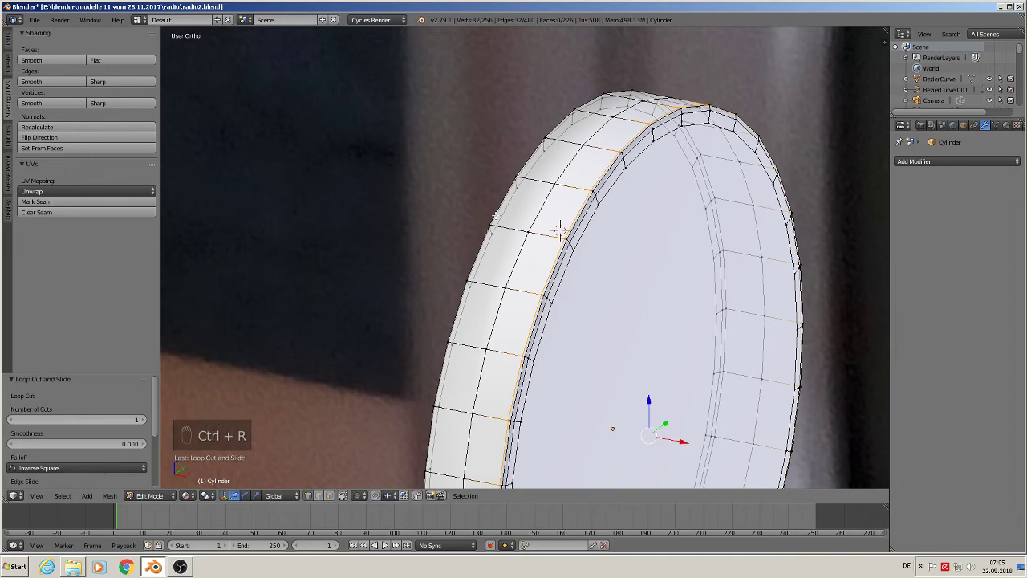
key("ctrl+r")
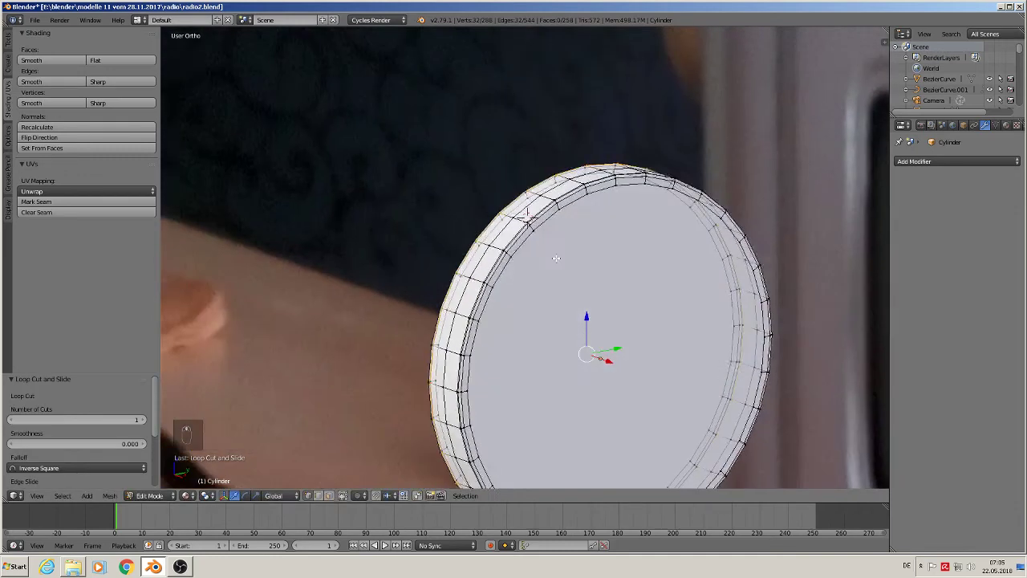
key("Tab")
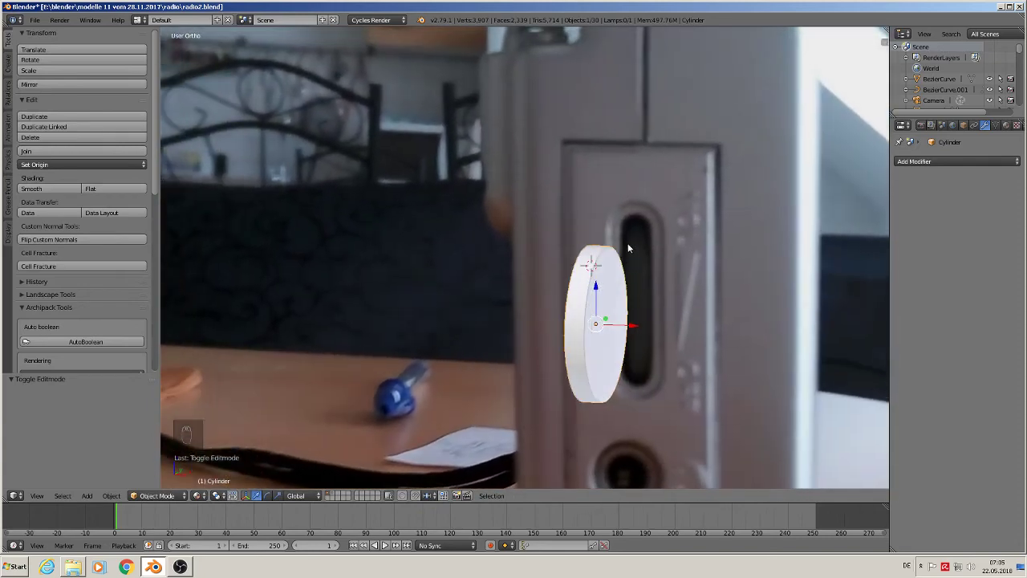
key("KP_1")
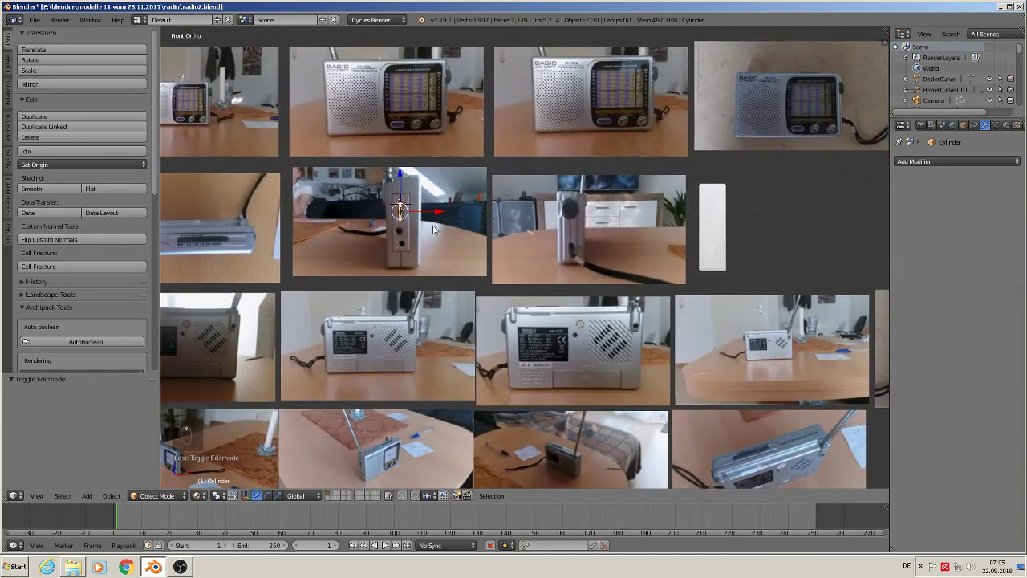
Assign the grey plastic material with roughness about 0.57 to the disc and deselect everything
key("g")
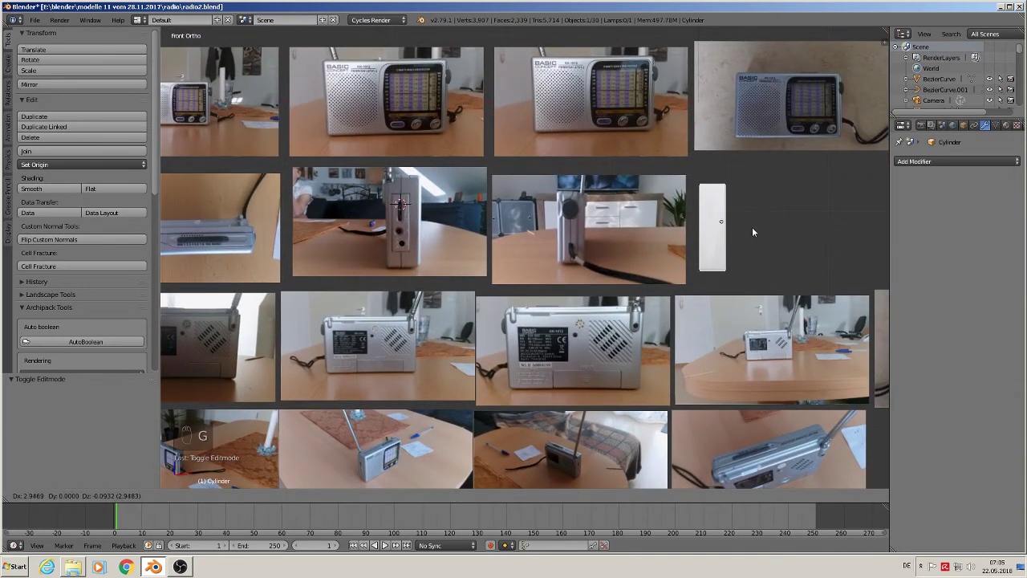
key("g")
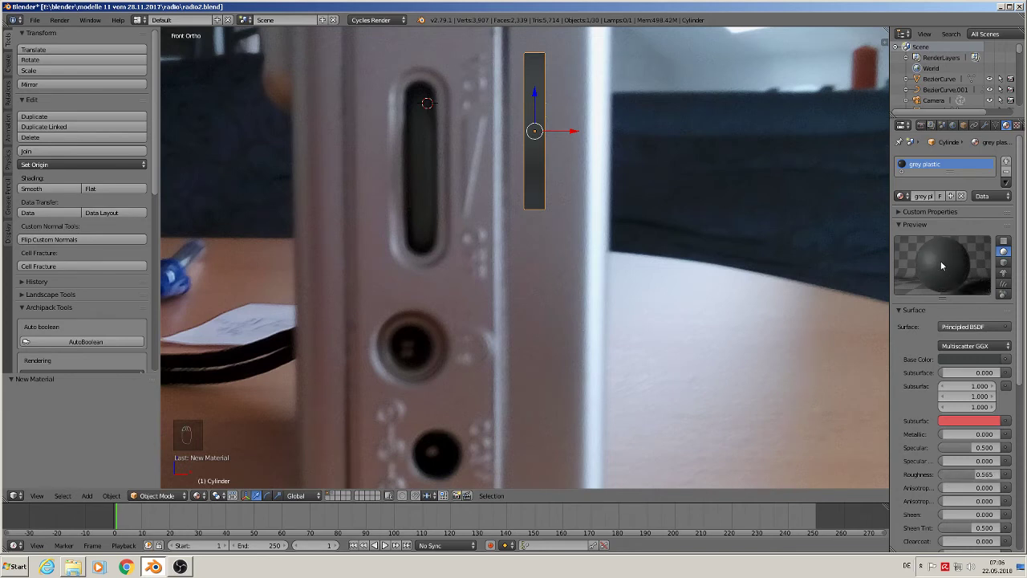
right_click(807, 320)
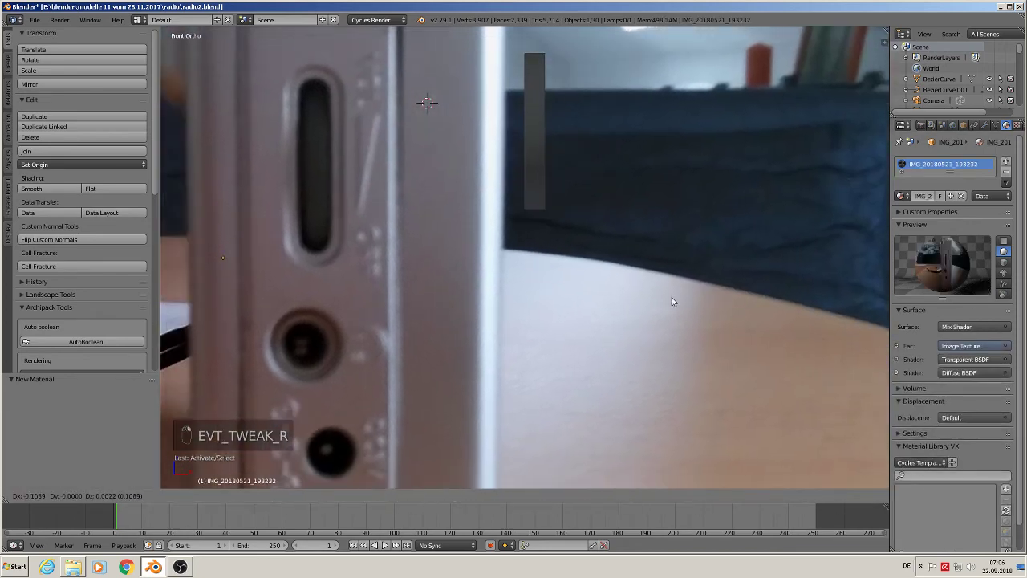
left_click_drag(664, 295, 595, 211)
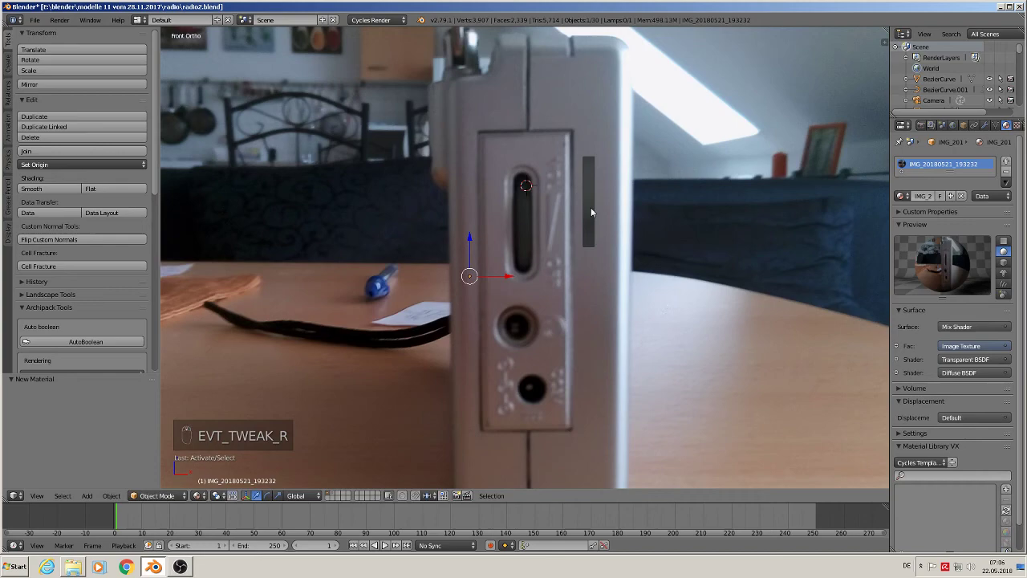
left_click_drag(593, 215, 657, 302)
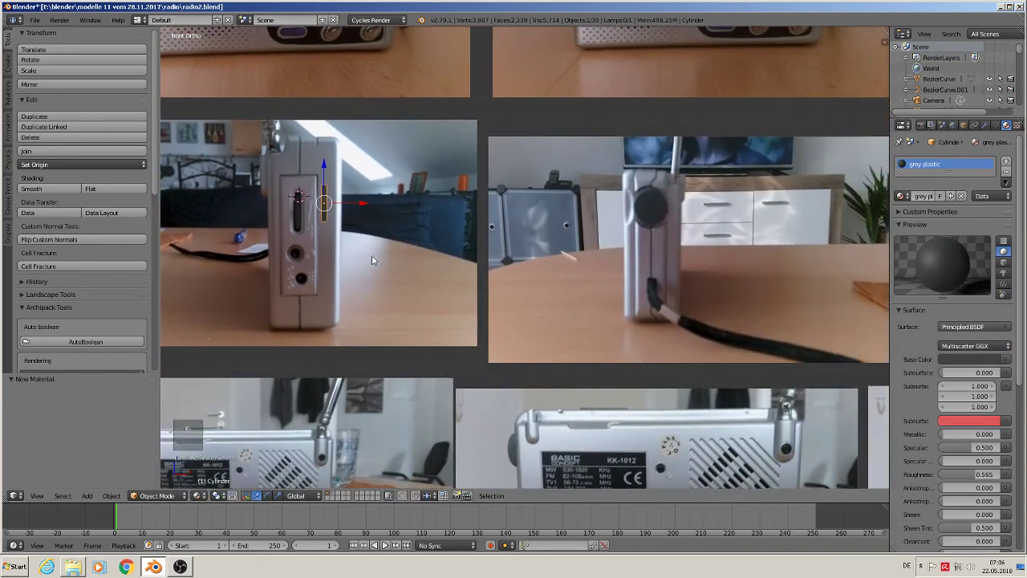
key("g")
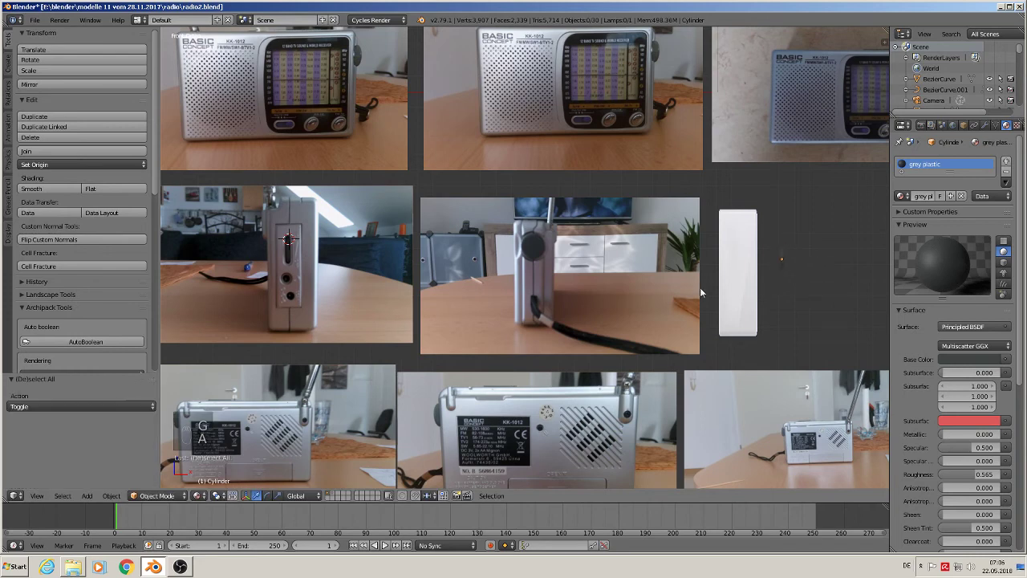
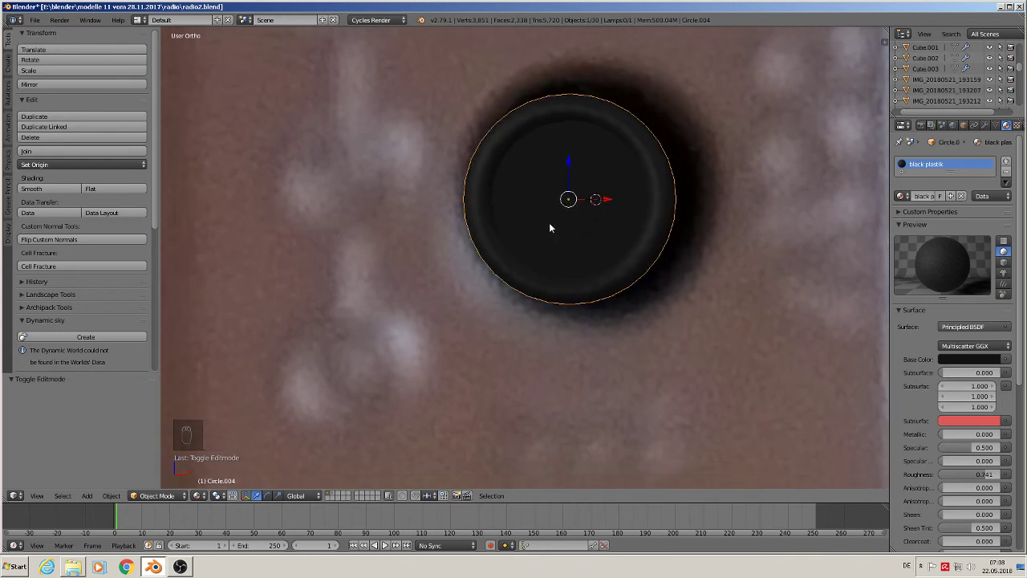
Duplicate the knob's front face, shrink it to a small circle and extrude it into a slim centre pin
key("Tab")
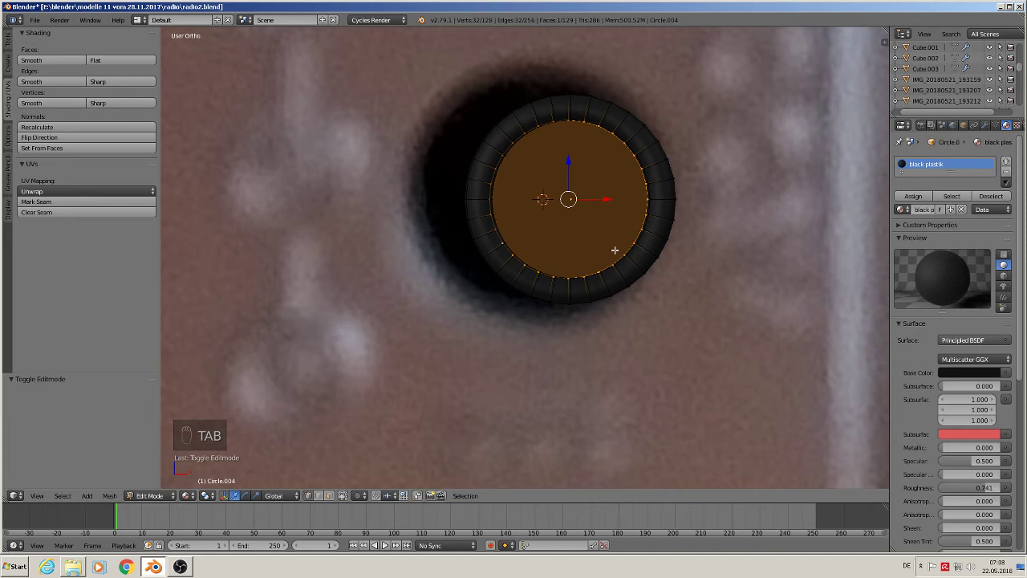
key("shift+d")
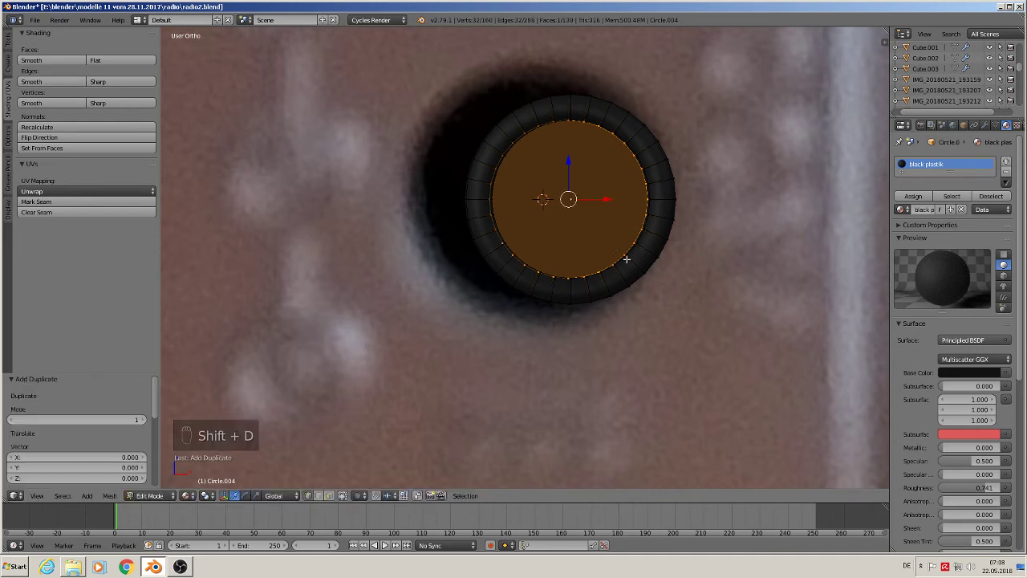
key("s")
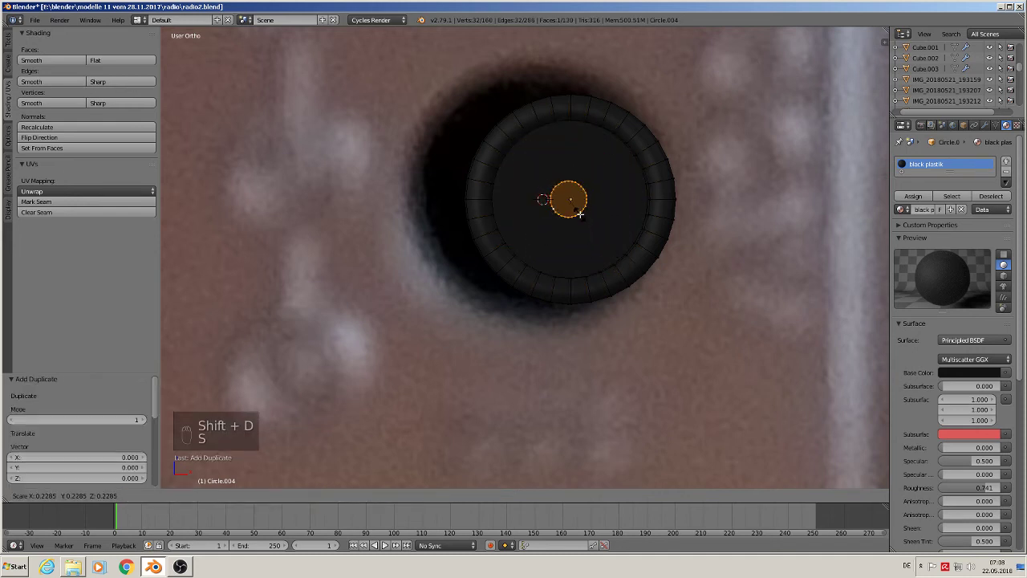
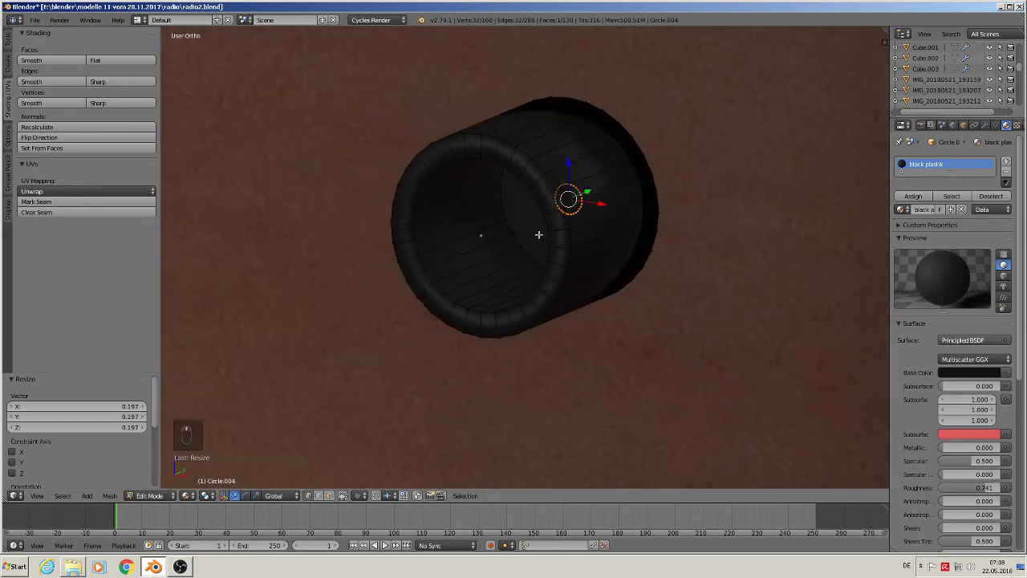
key("e")
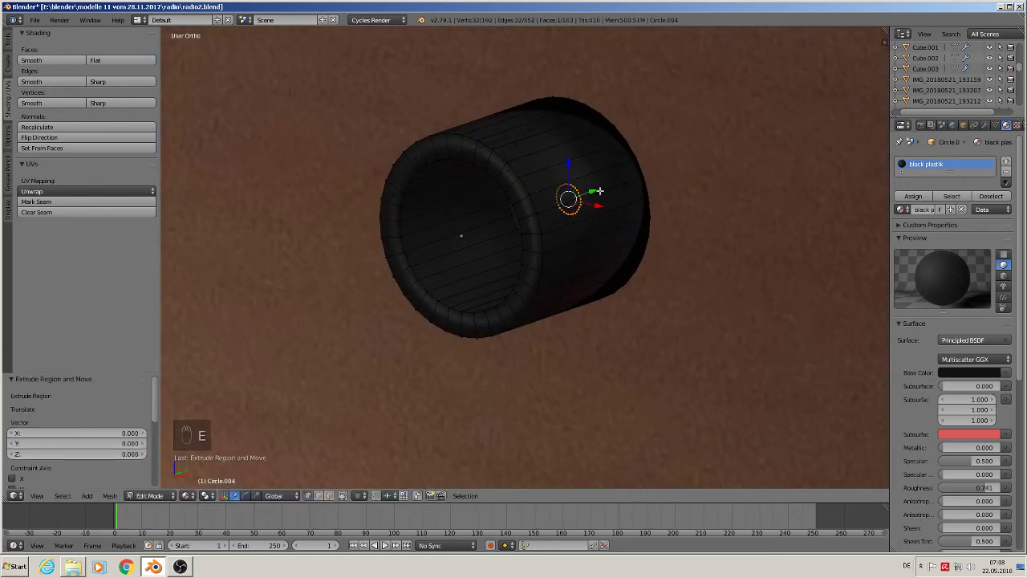
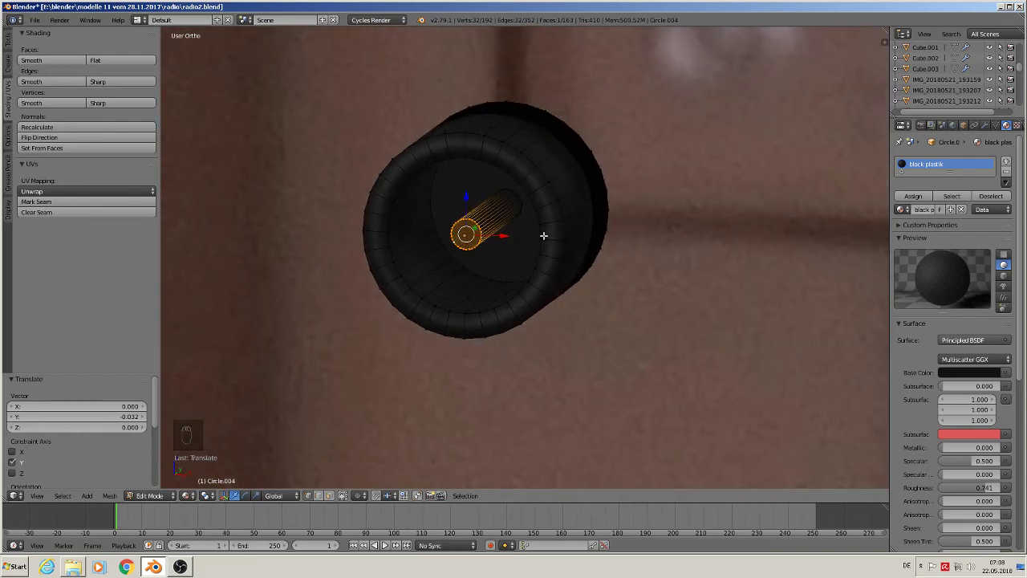
key("f")
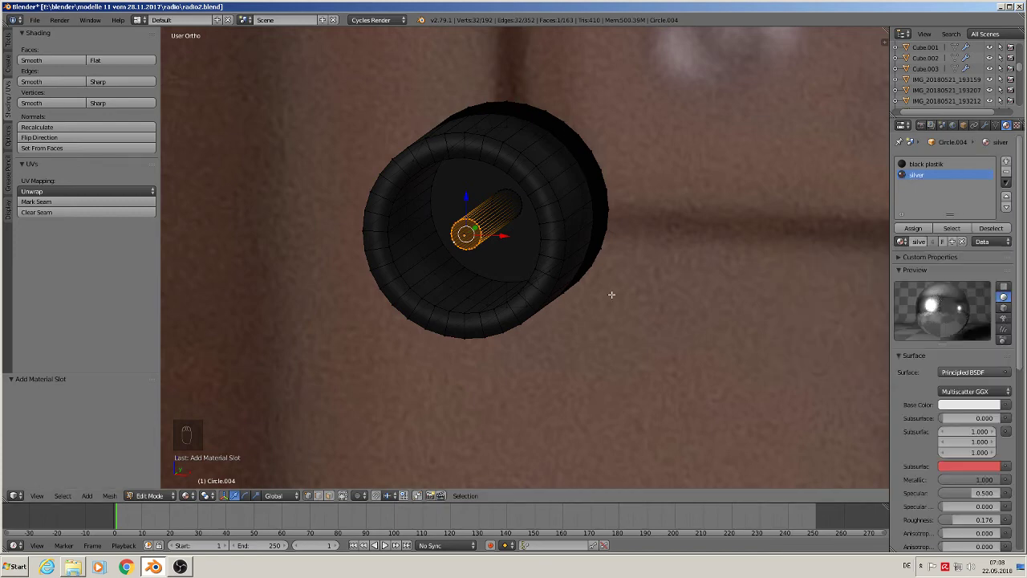
Select all of the pin's linked geometry ready for the silver material assignment
key("Tab")
key("Tab")
key("a")
key("l")
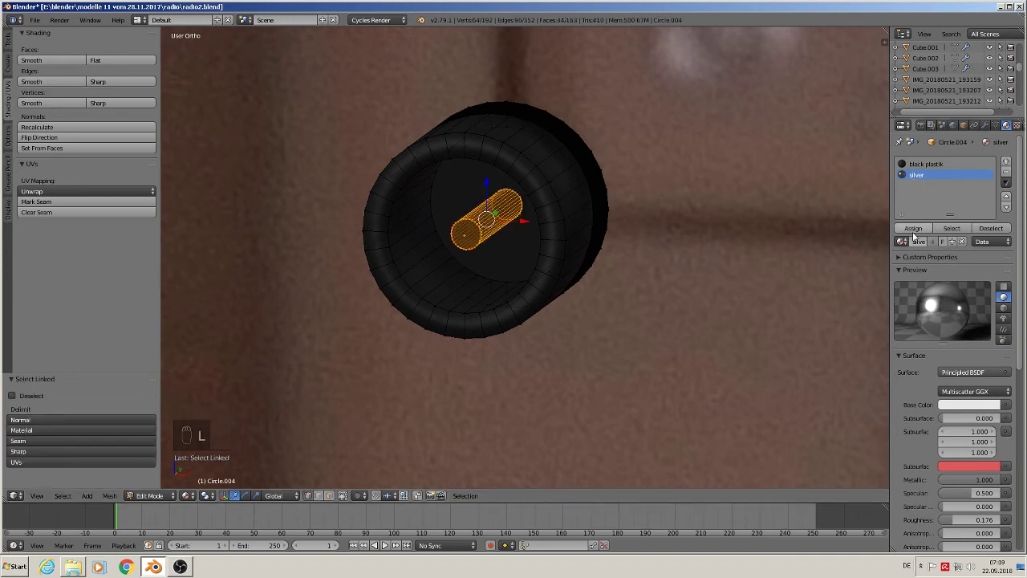
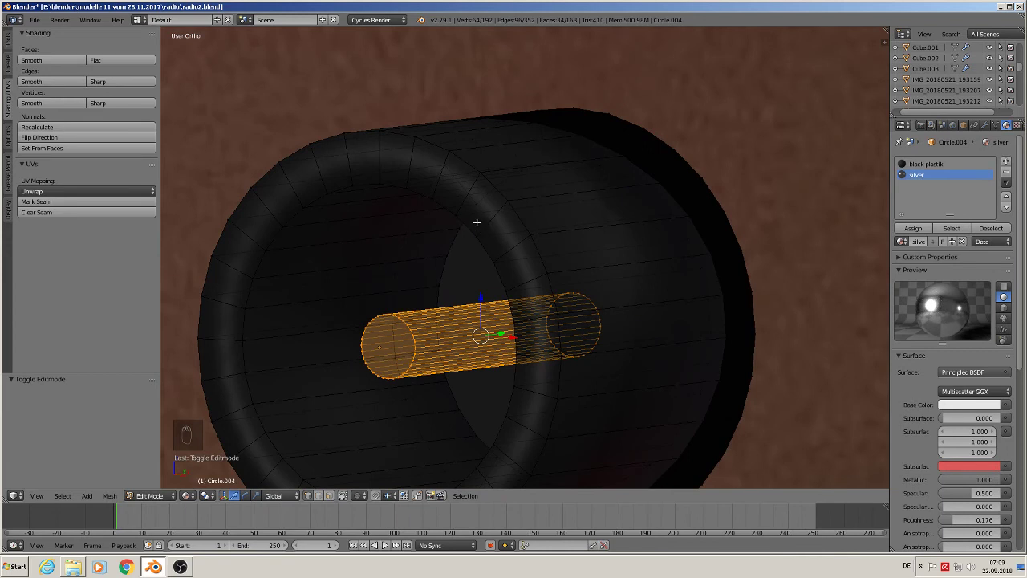
Bevel the knob's front edge and slide several new edge loops toward its rims and recess
key("ctrl+r")
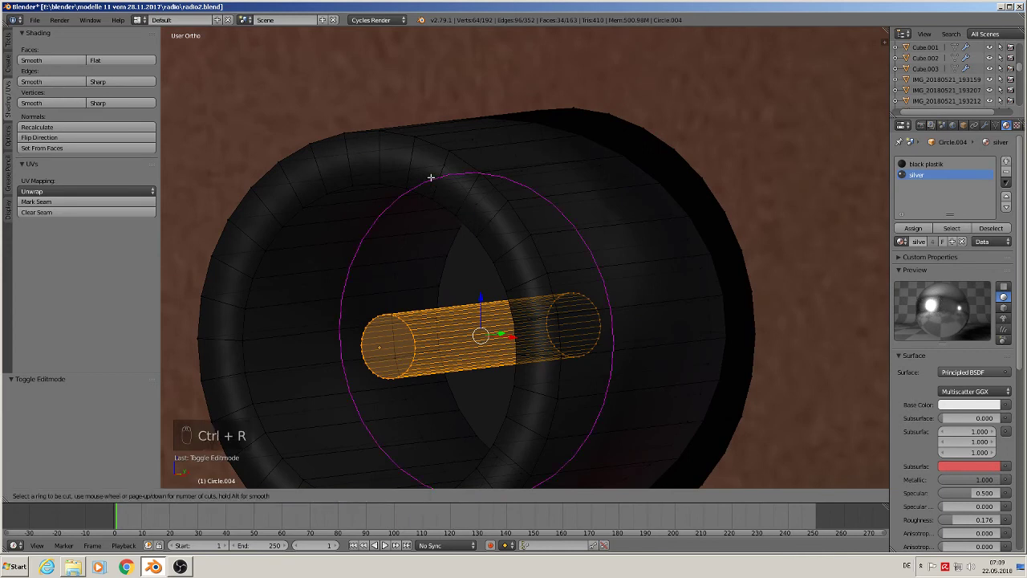
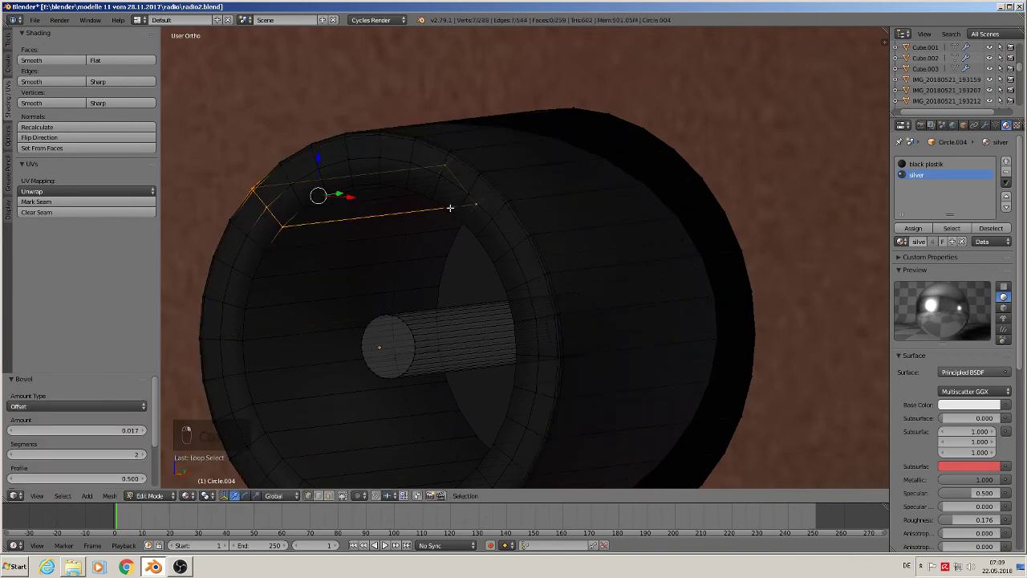
key("ctrl+b")
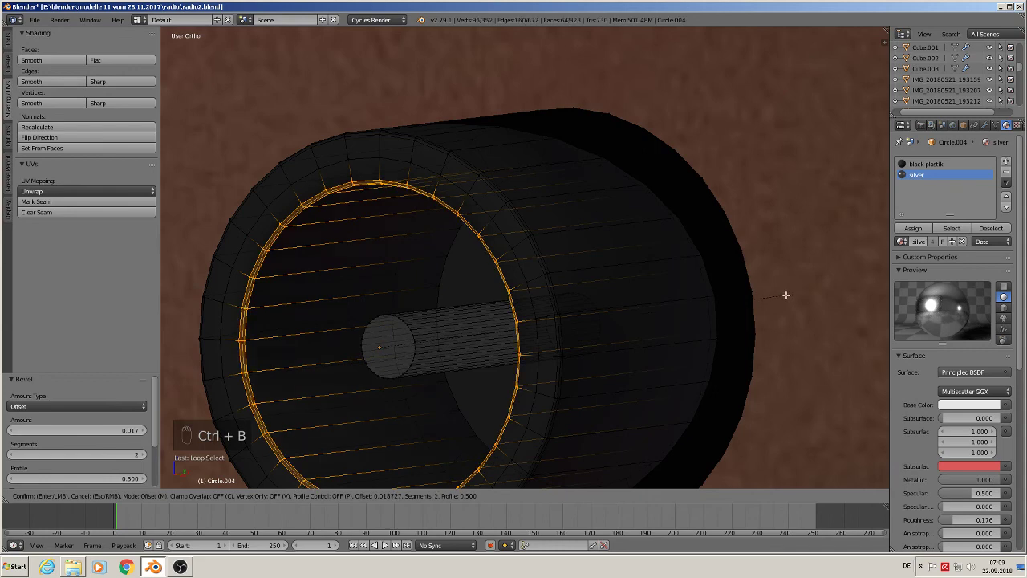
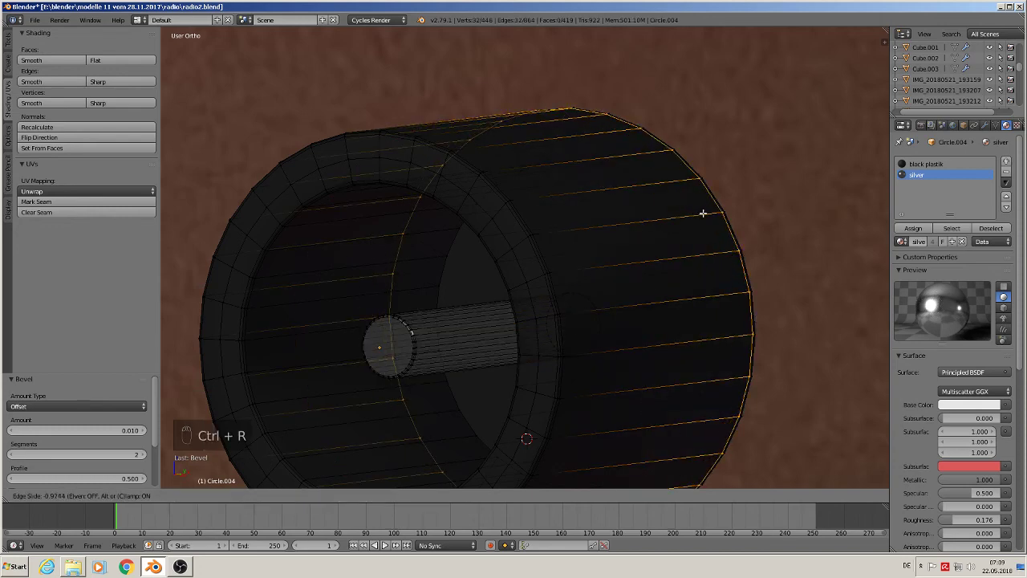
key("ctrl+r")
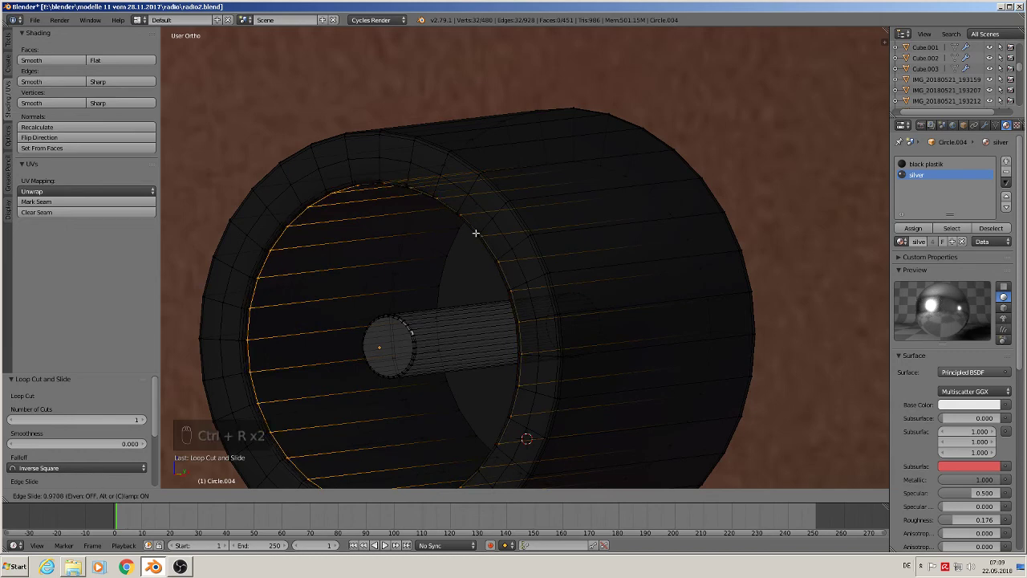
key("ctrl+r")
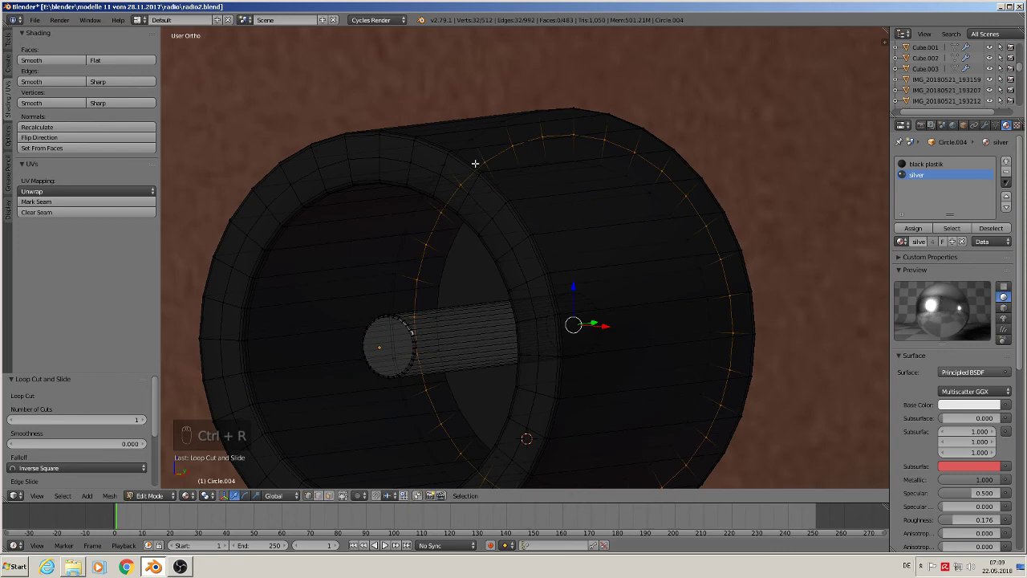
key("ctrl+r")
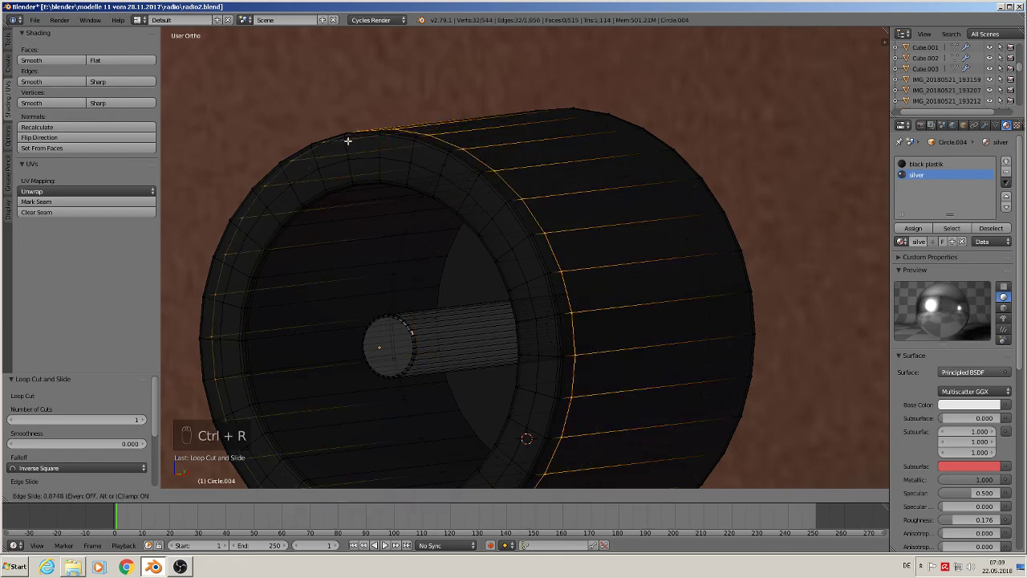
key("Tab")
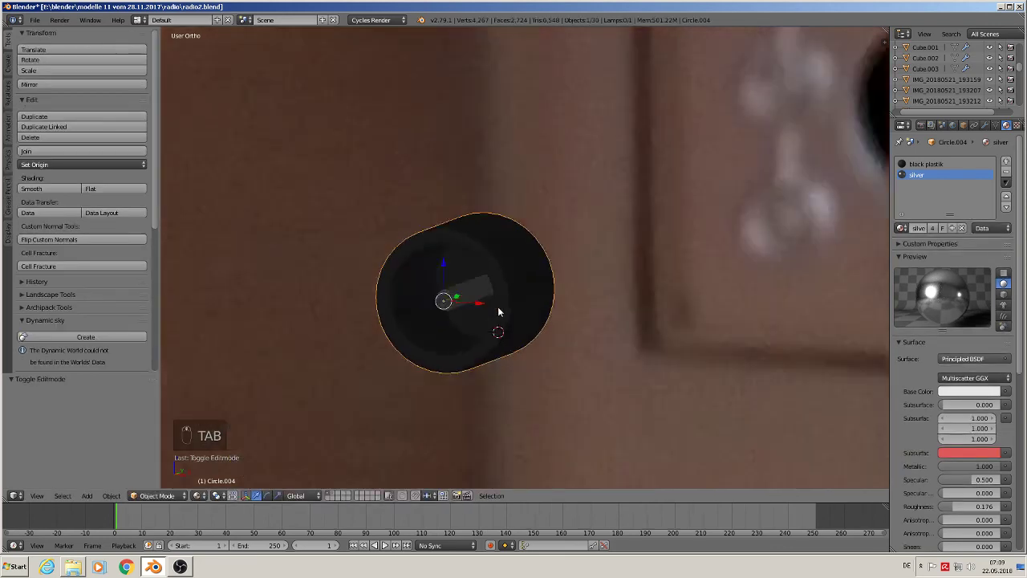
Duplicate the knob onto the upper round socket and scale both knobs to match the side photo
middle_click(520, 289)
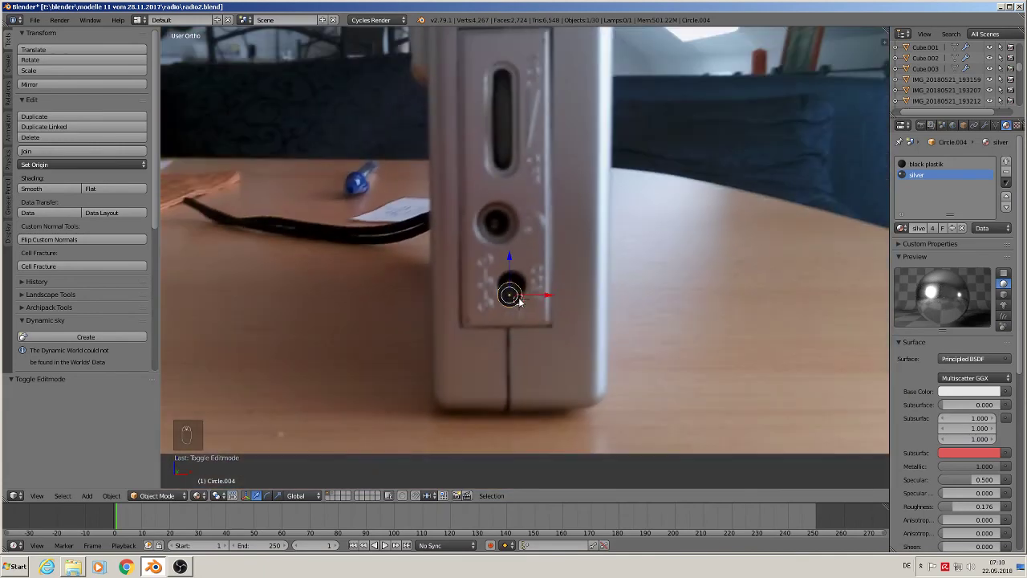
key("shift+d")
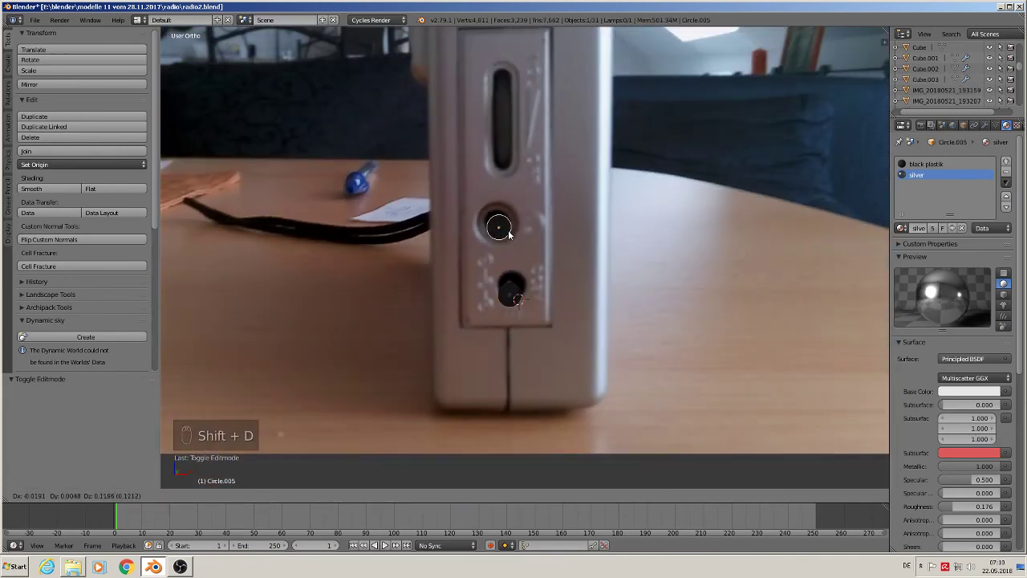
key("s")
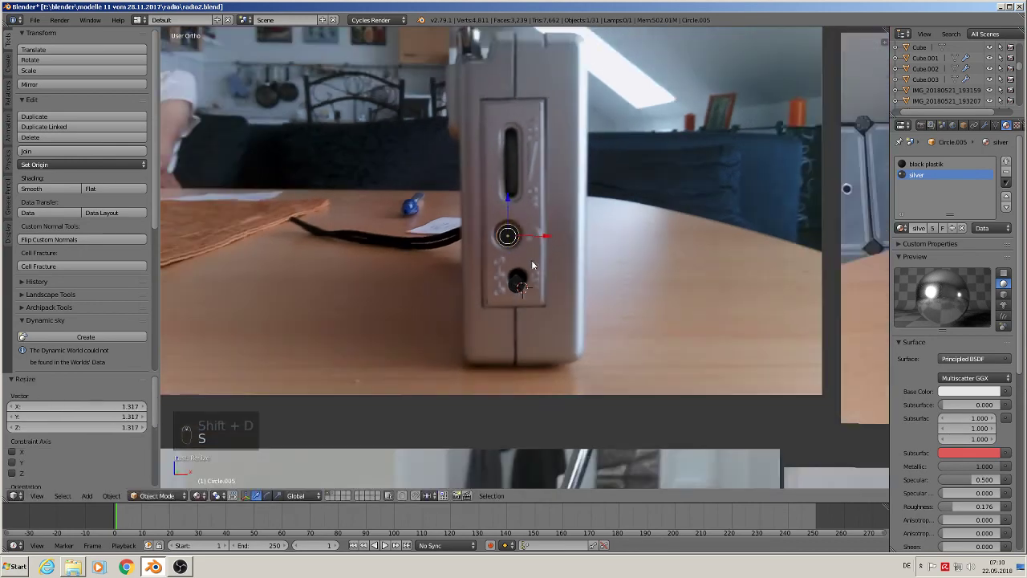
left_click_drag(518, 287, 542, 315)
middle_click(313, 349)
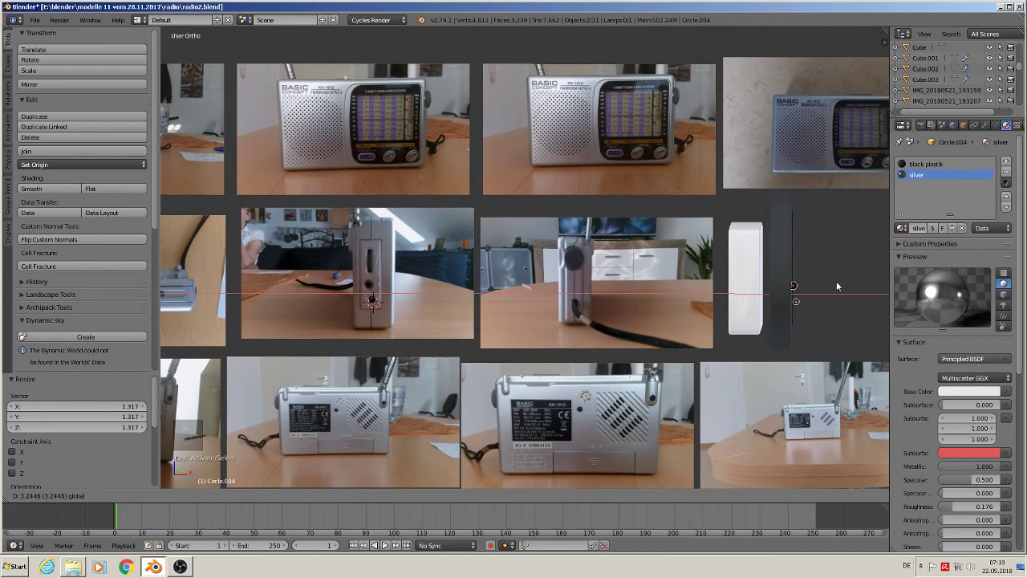
key("s")
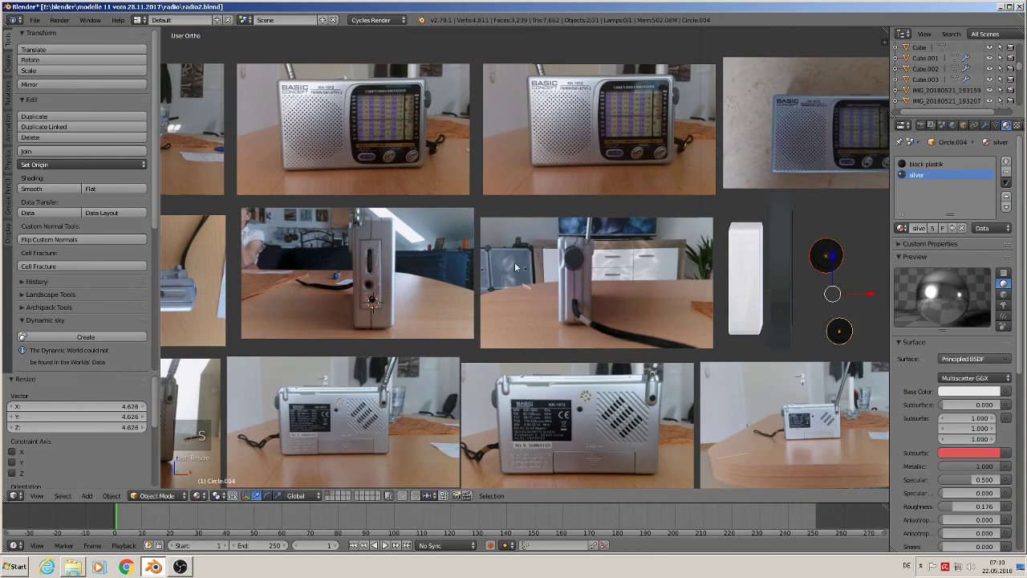
key("a")
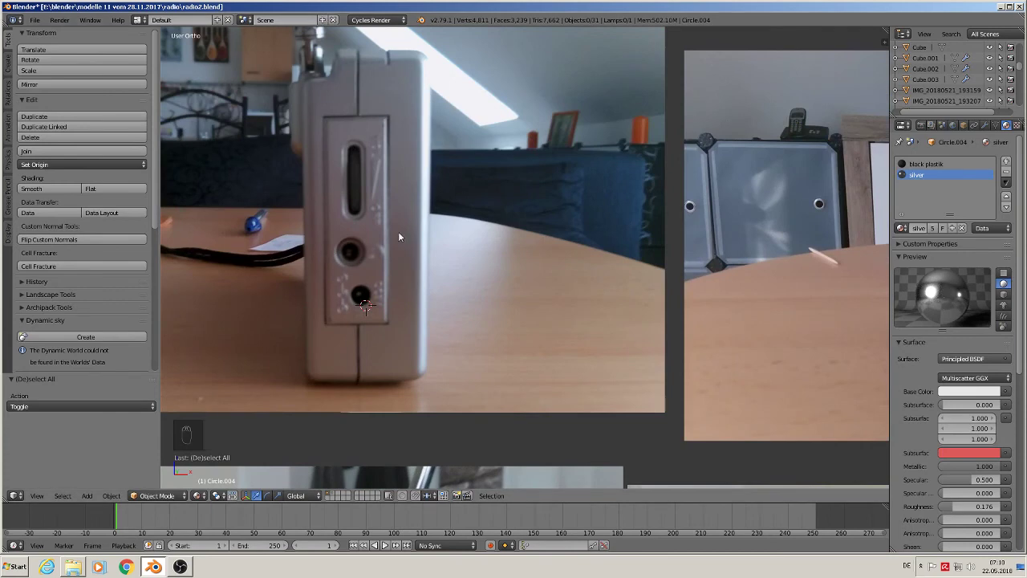
Frame the large knob in the front reference photo ready for a new cylinder
left_click_drag(408, 231, 421, 258)
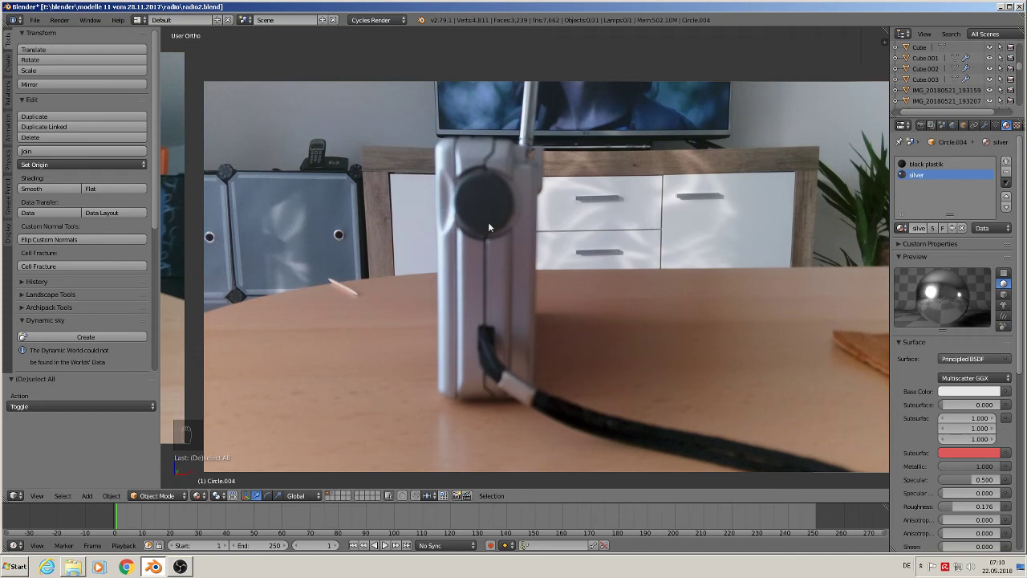
left_click_drag(66, 513, 101, 489)
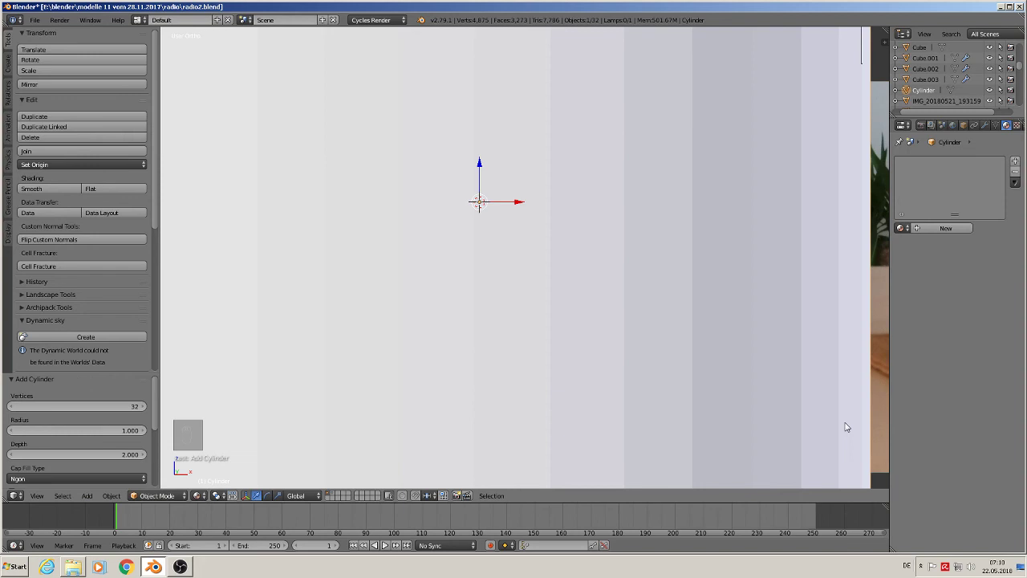
Shrink the new cylinder to knob size, flatten it into a disc and rotate it to face front
key("s")
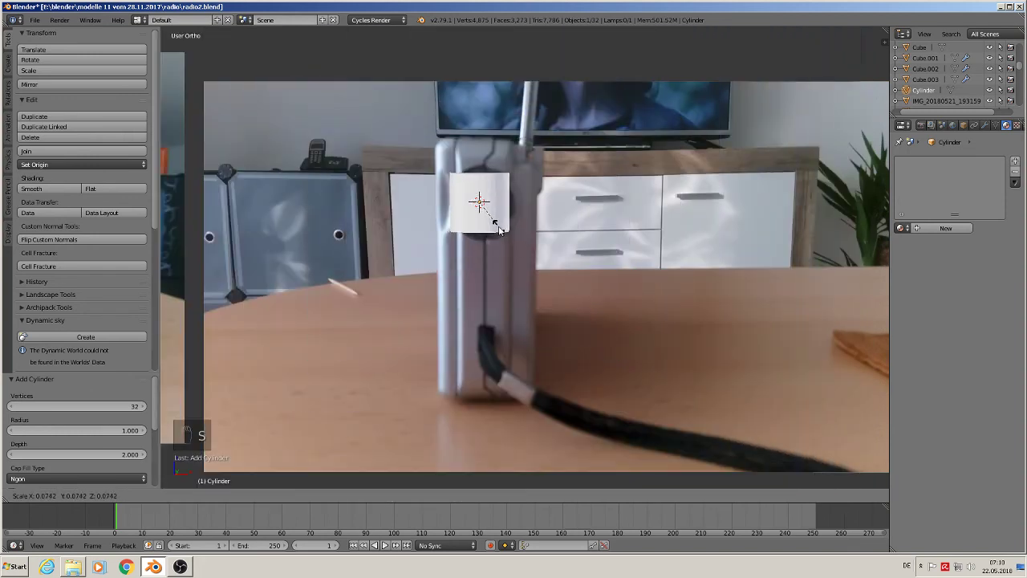
key("s")
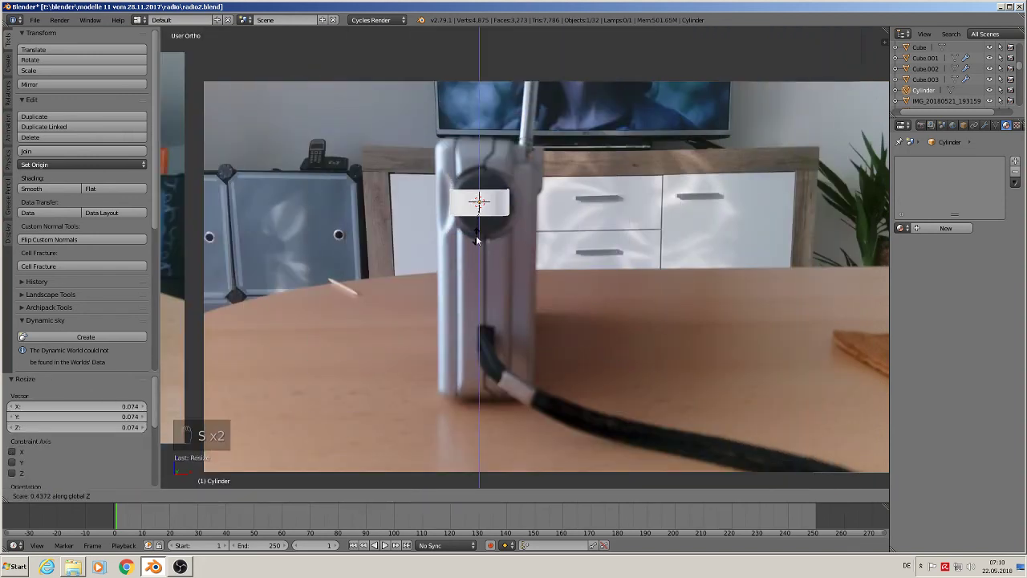
key("r")
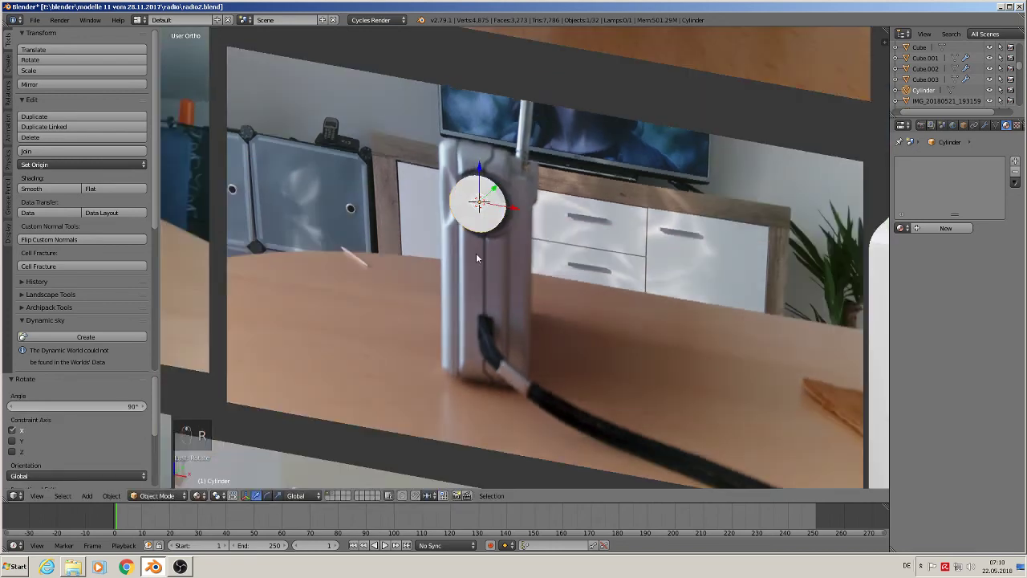
middle_click(435, 248)
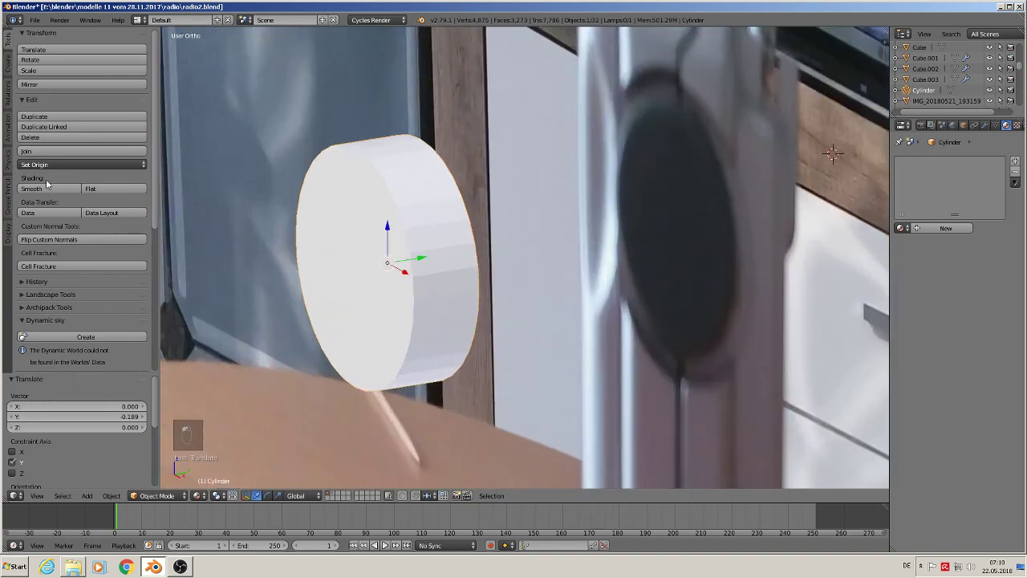
Bevel the disc's rim, add two edge loops along its side and give it the grey plastic material
key("Tab")
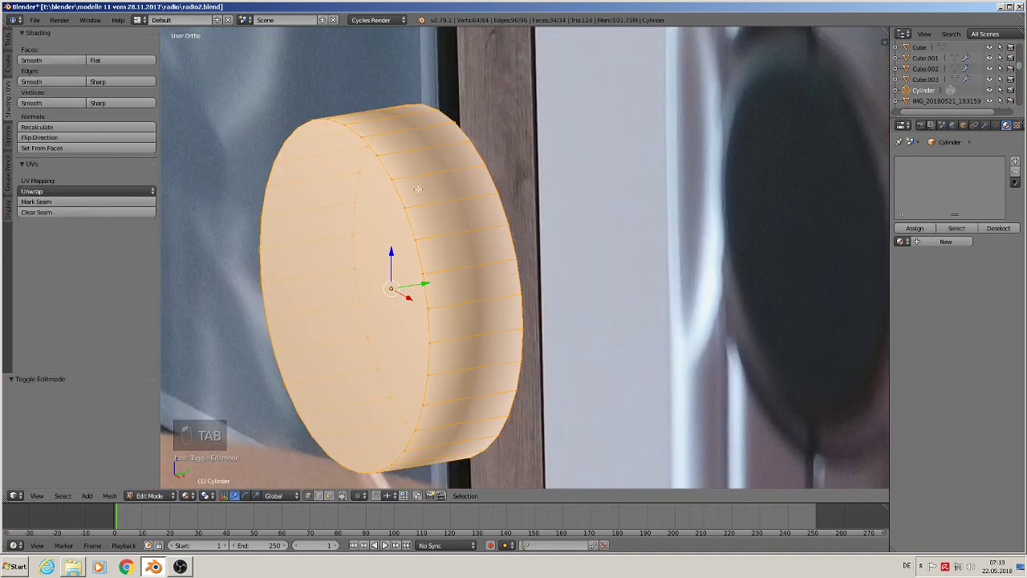
key("ctrl+b")
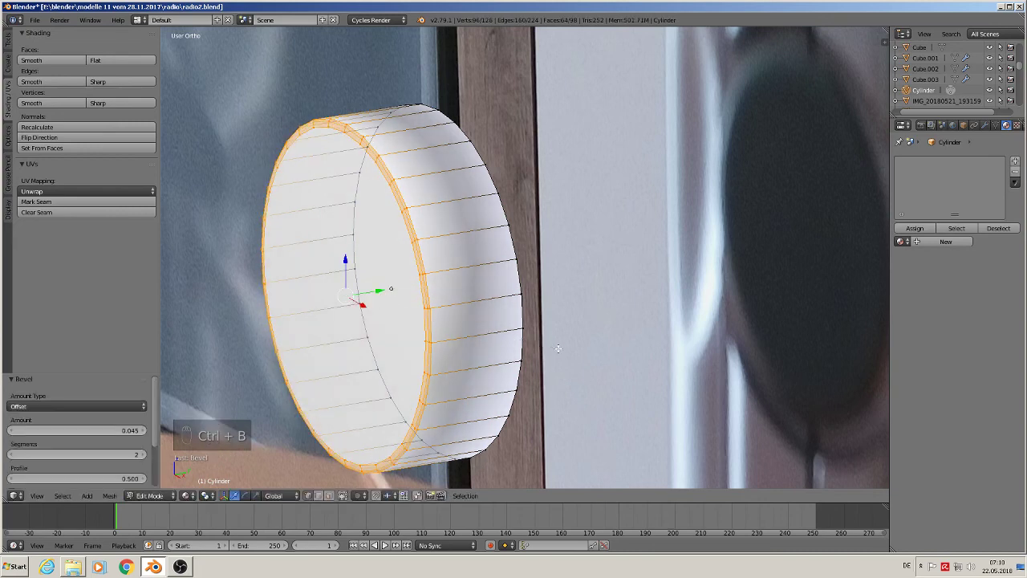
key("ctrl+r")
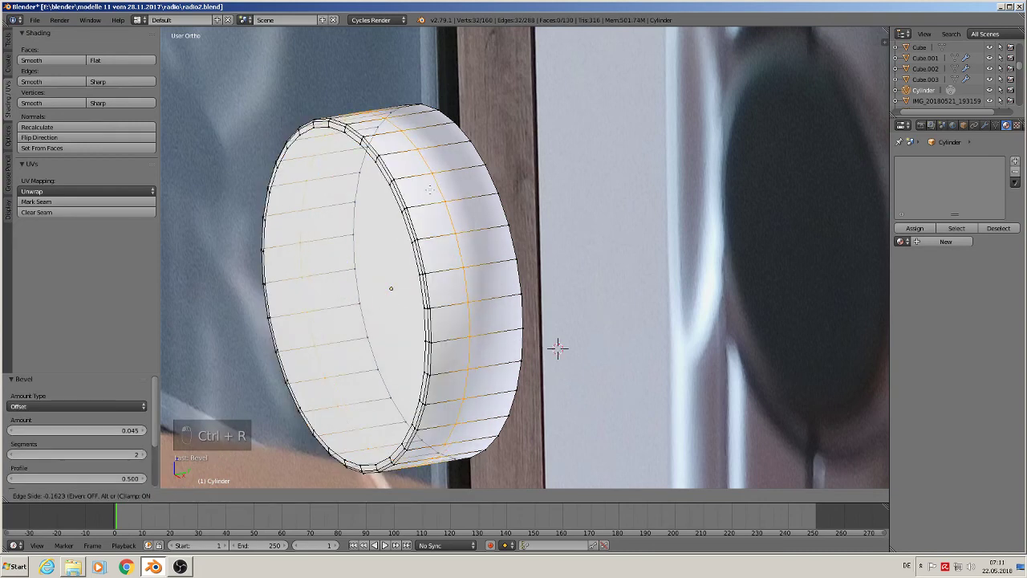
key("ctrl+r")
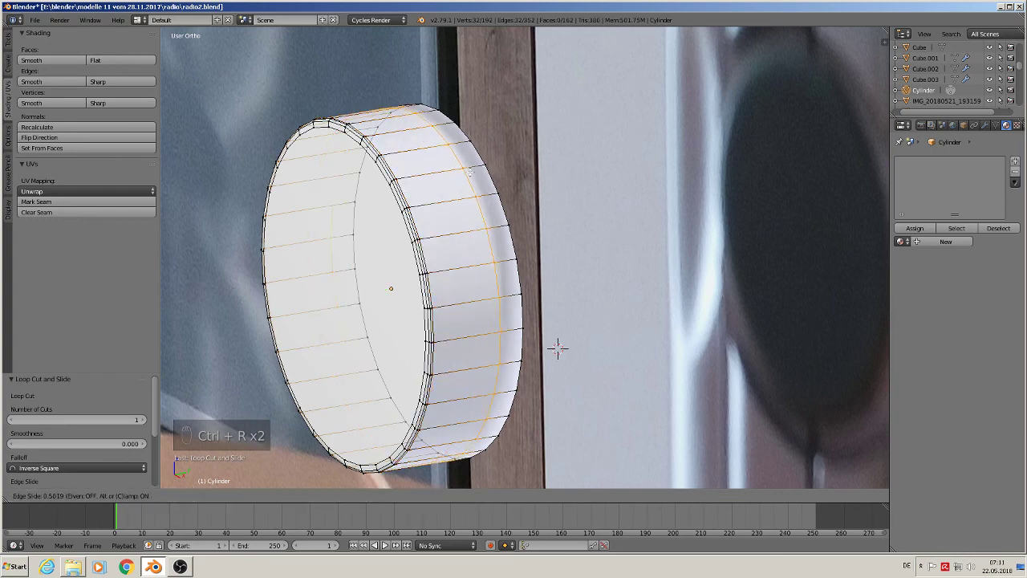
key("Tab")
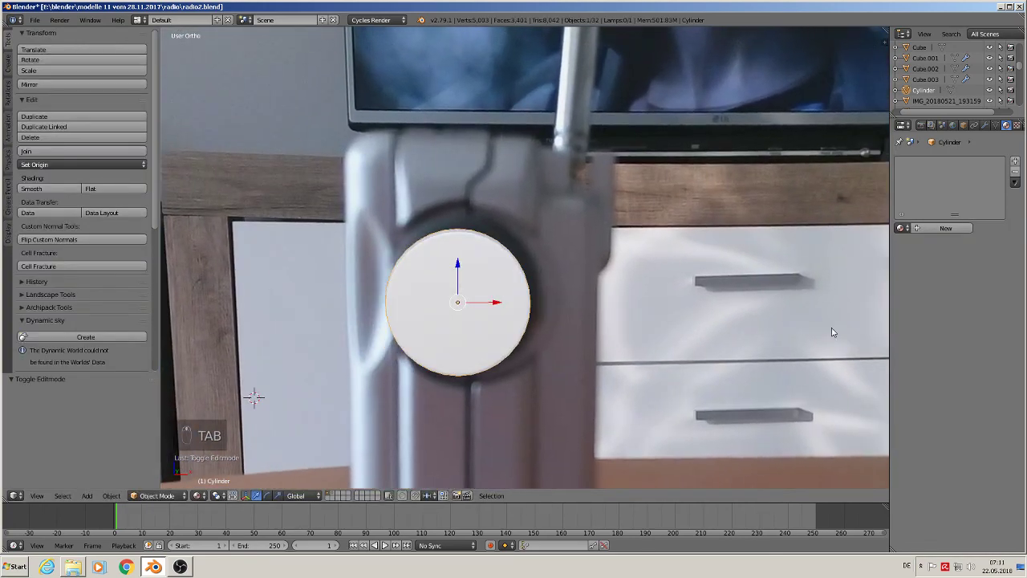
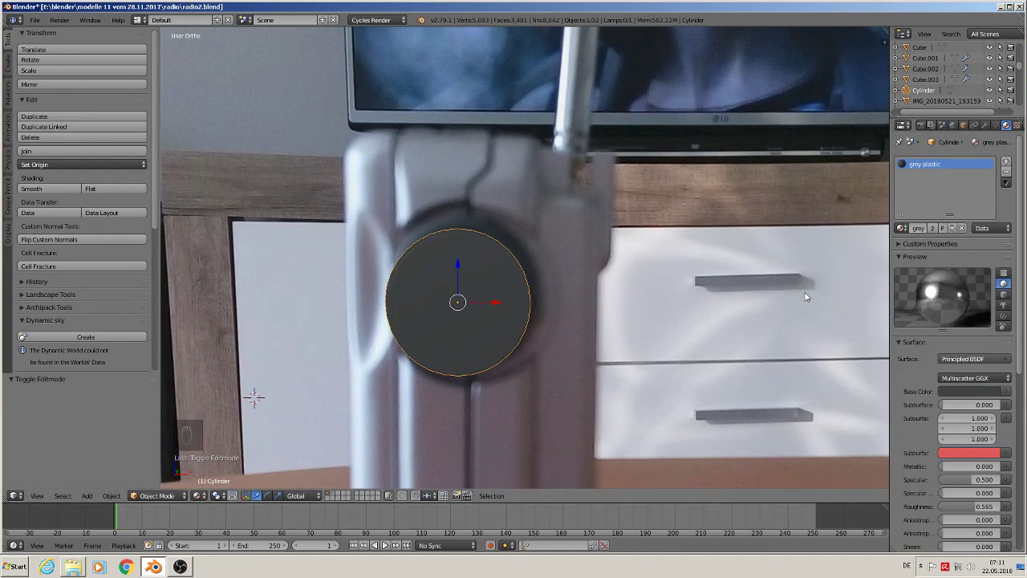
left_click_drag(633, 362, 412, 282)
left_click(413, 282)
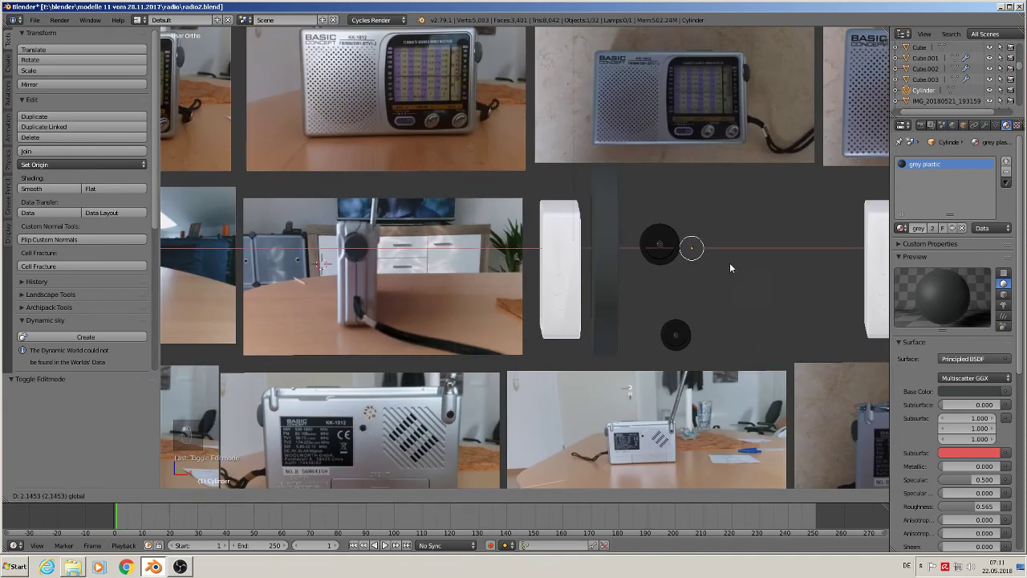
Enlarge the grey disc knob over the photo's big knob and frame it in Front Ortho view
key("s")
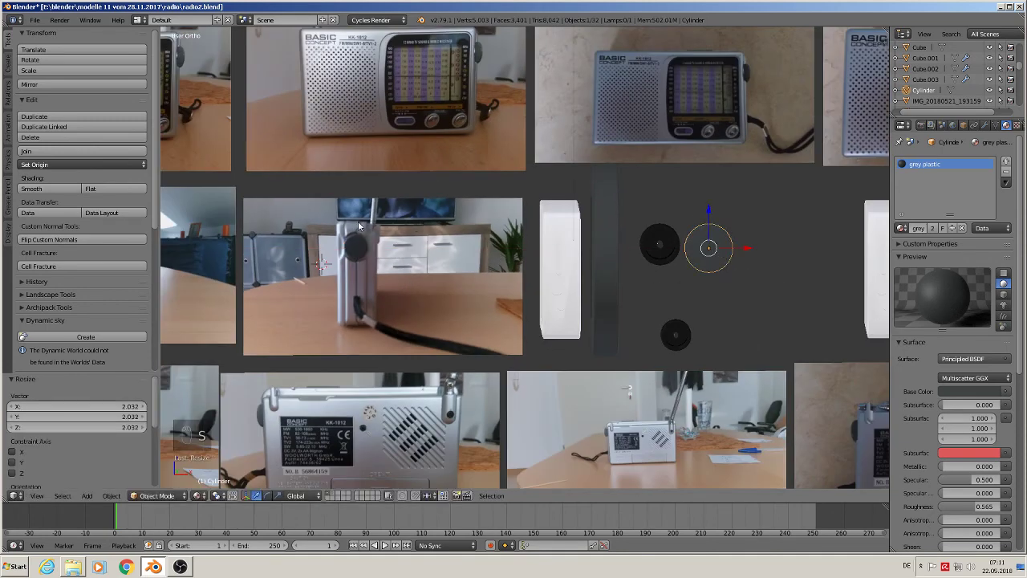
key("a")
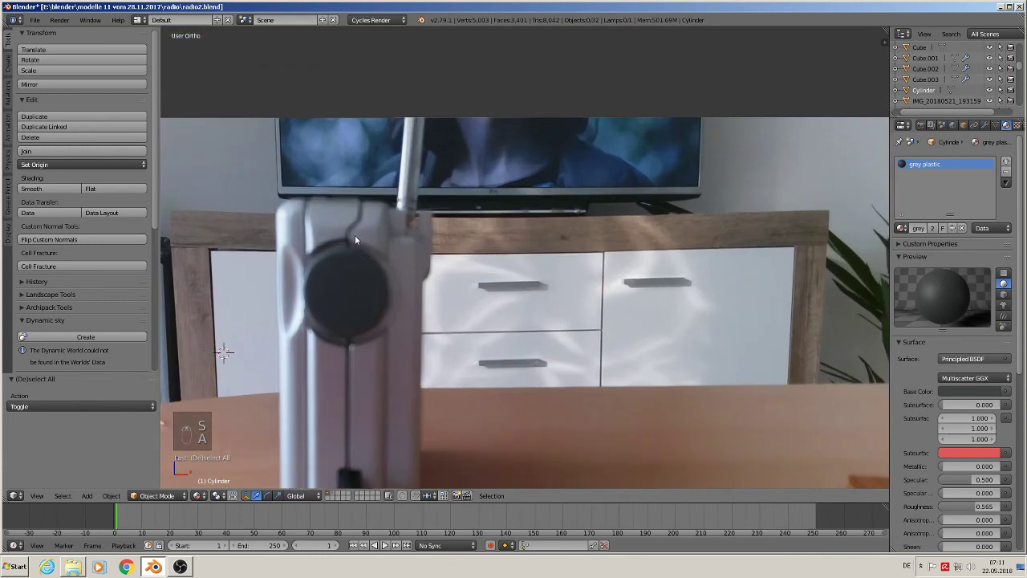
key("KP_1")
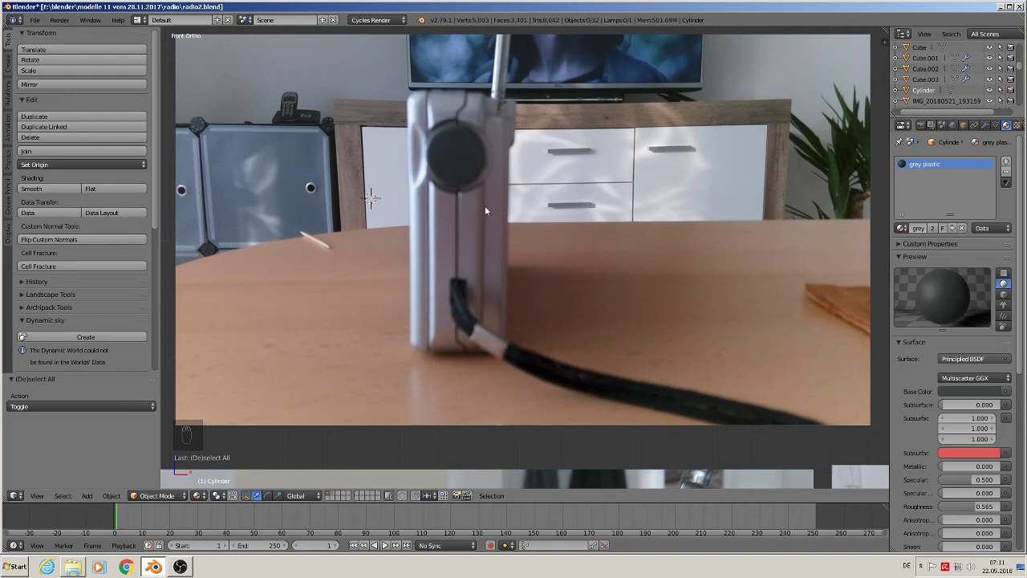
left_click_drag(460, 137, 445, 277)
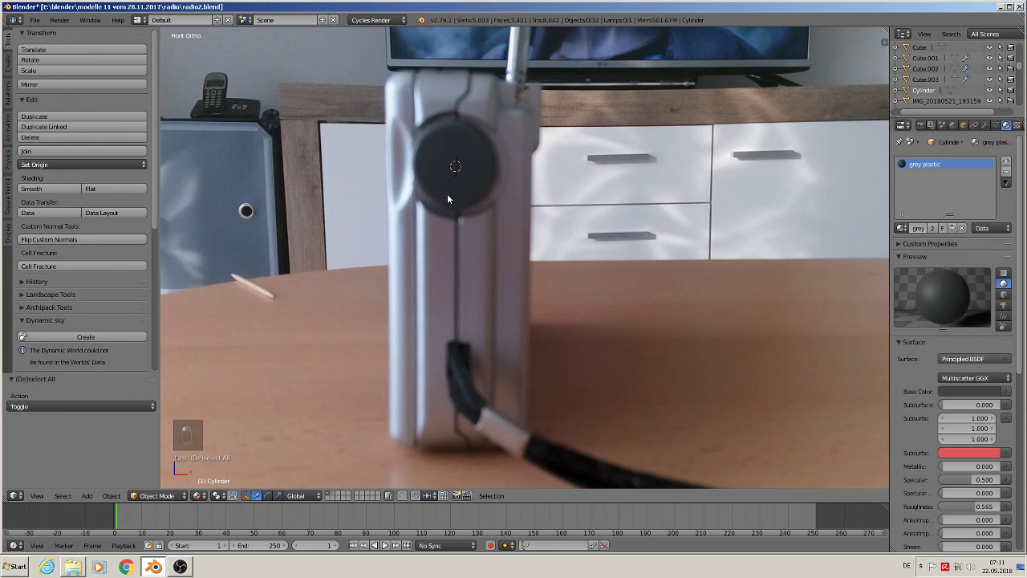
Add a circle, stand it upright, scale it to the knob's outline and fill it into a disc
left_click(248, 406)
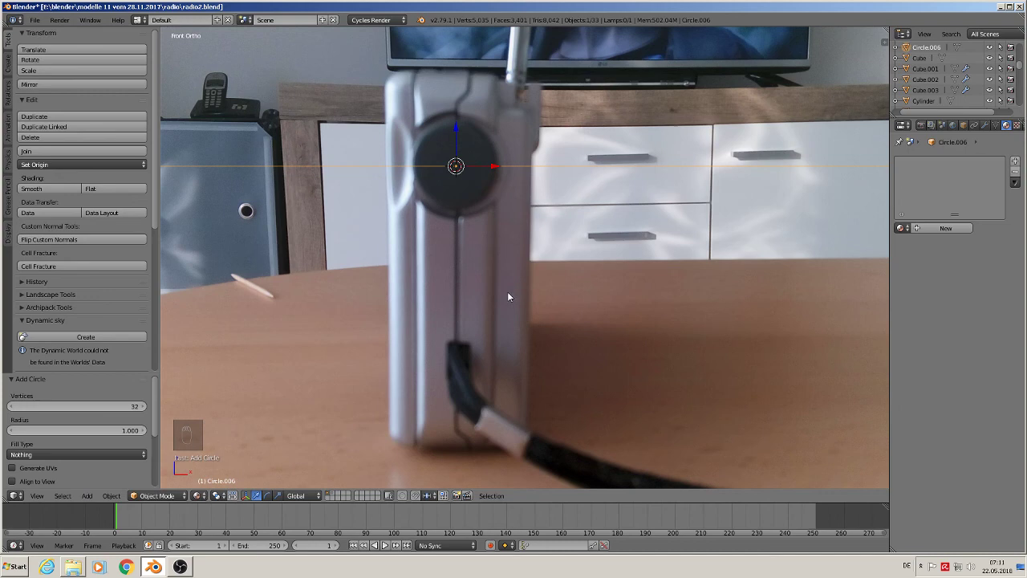
key("r")
key("s")
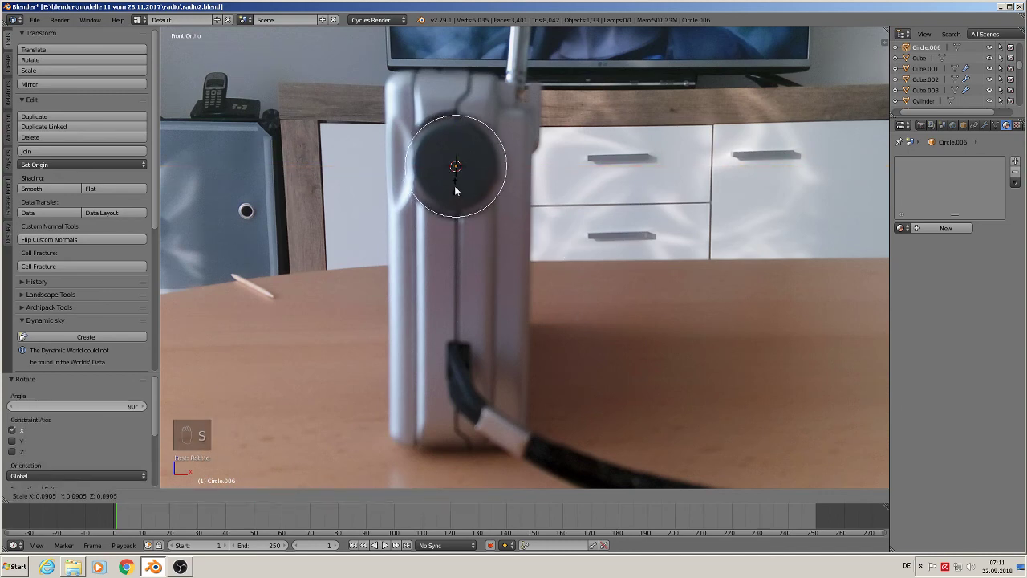
key("Tab")
key("f")
key("Tab")
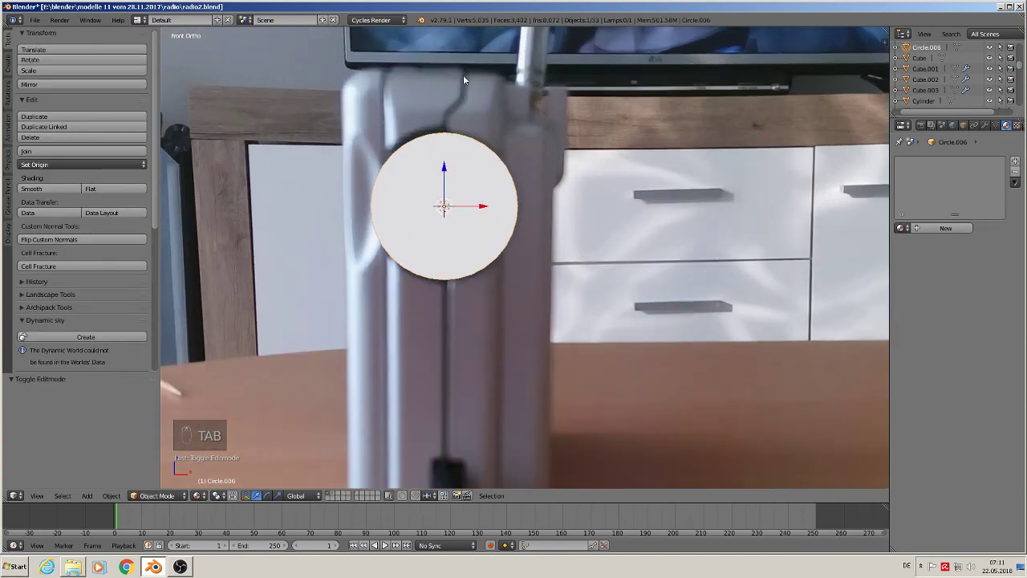
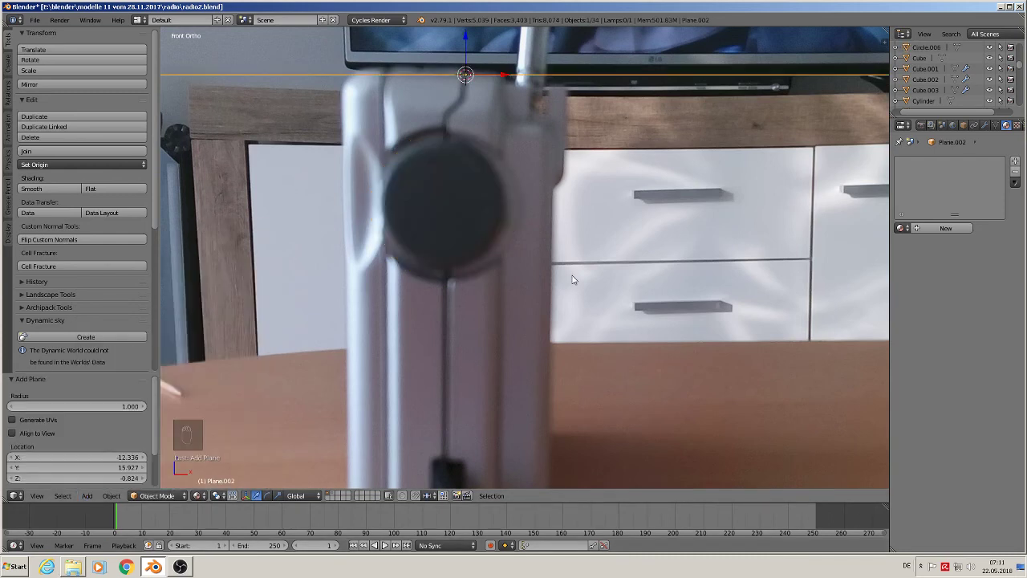
Stand the new plane upright, shrink it to a tiny strip above the knob and check it from the front
key("r")
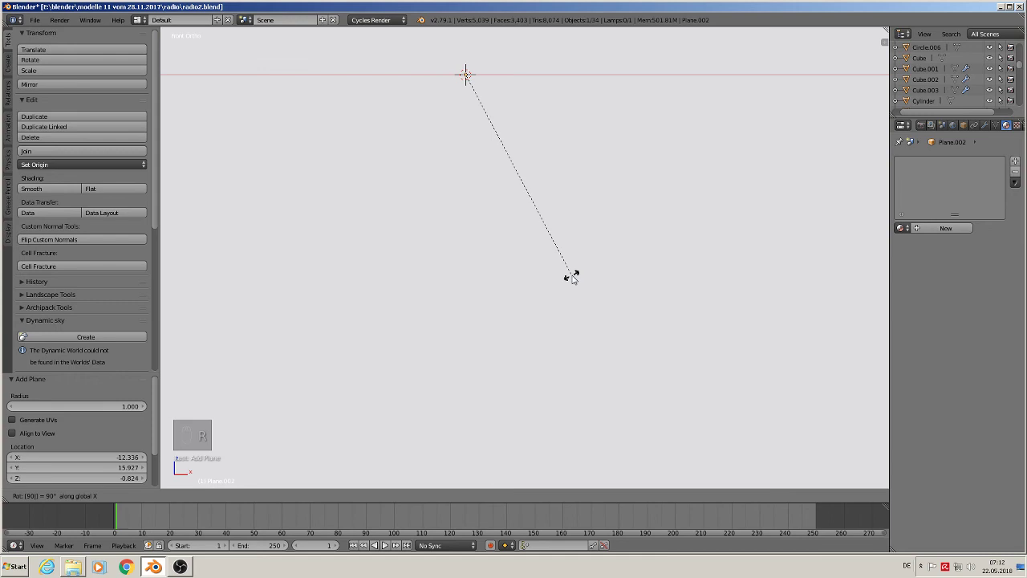
key("s")
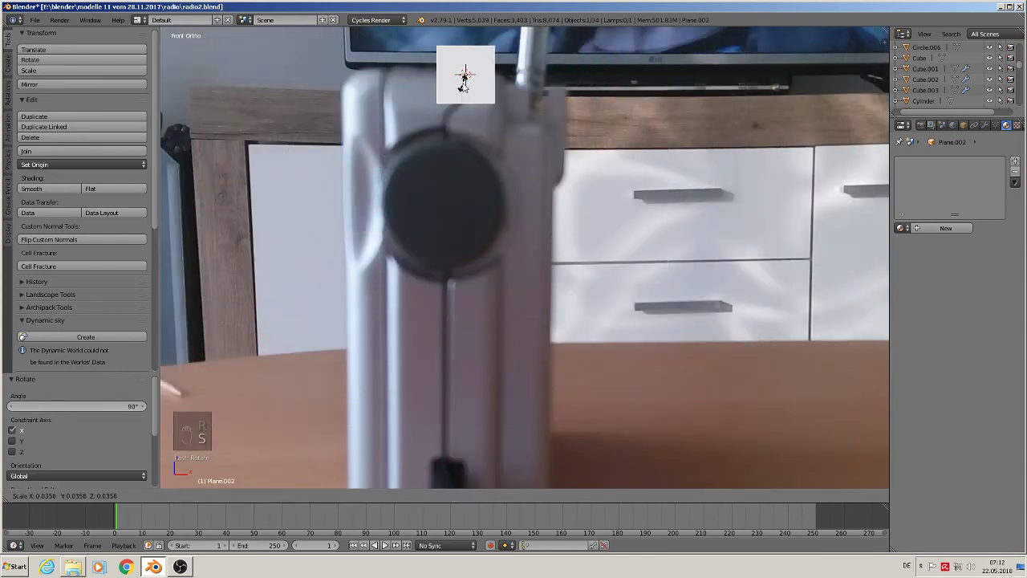
key("s")
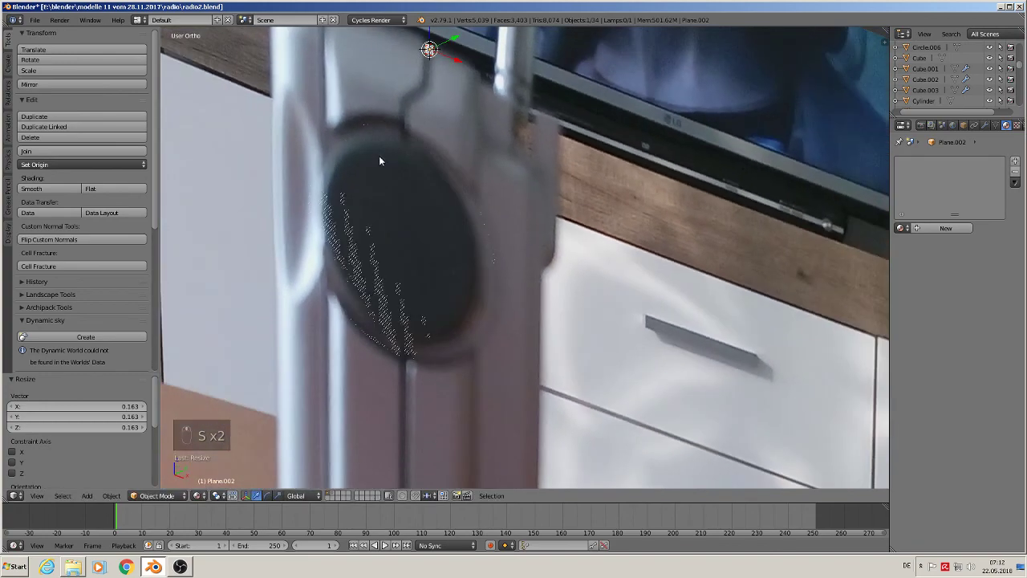
key("Tab")
key("Tab")
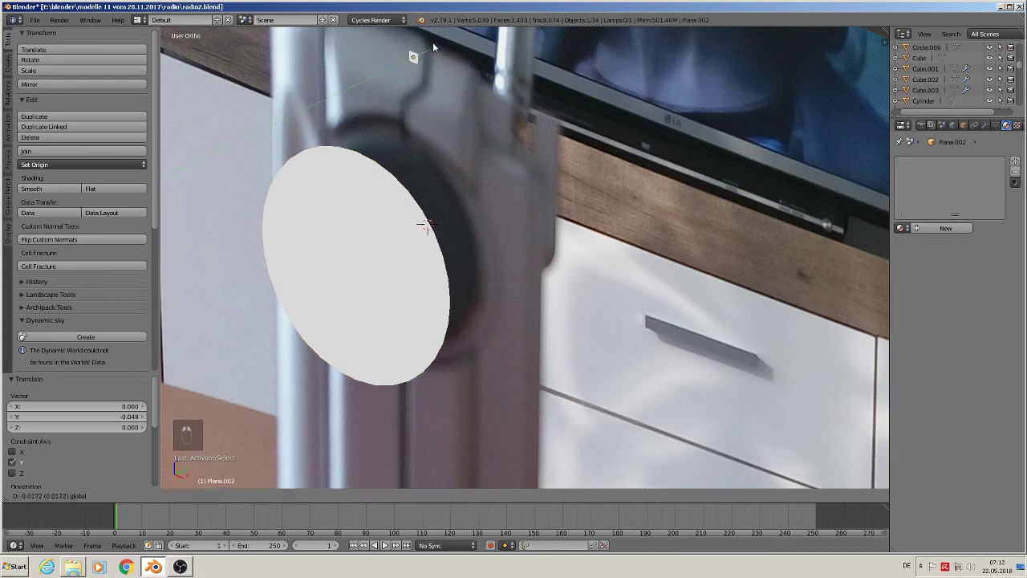
key("KP_1")
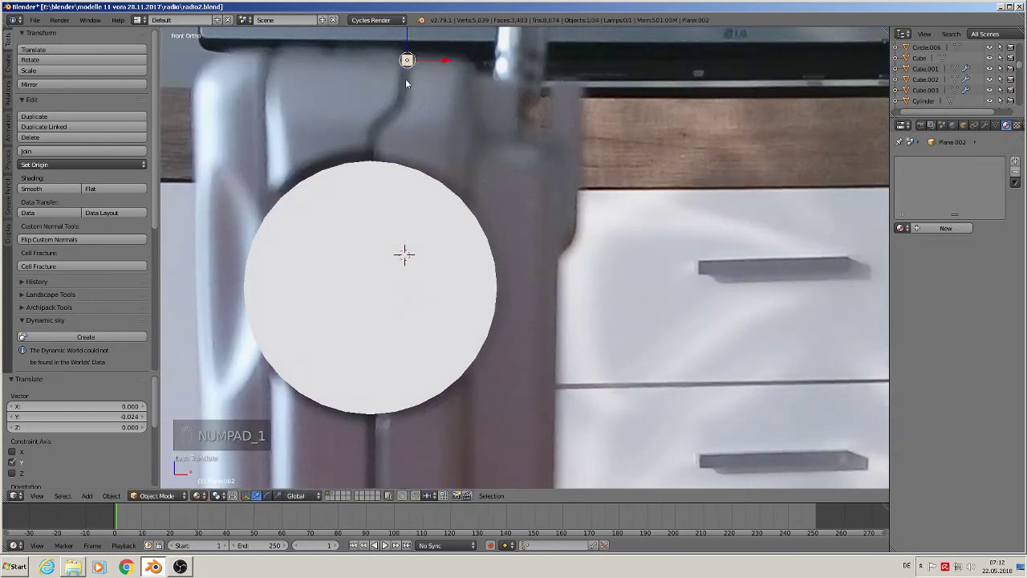
Move the strip's end toward the knob and extrude it down to the knob's top
key("Tab")
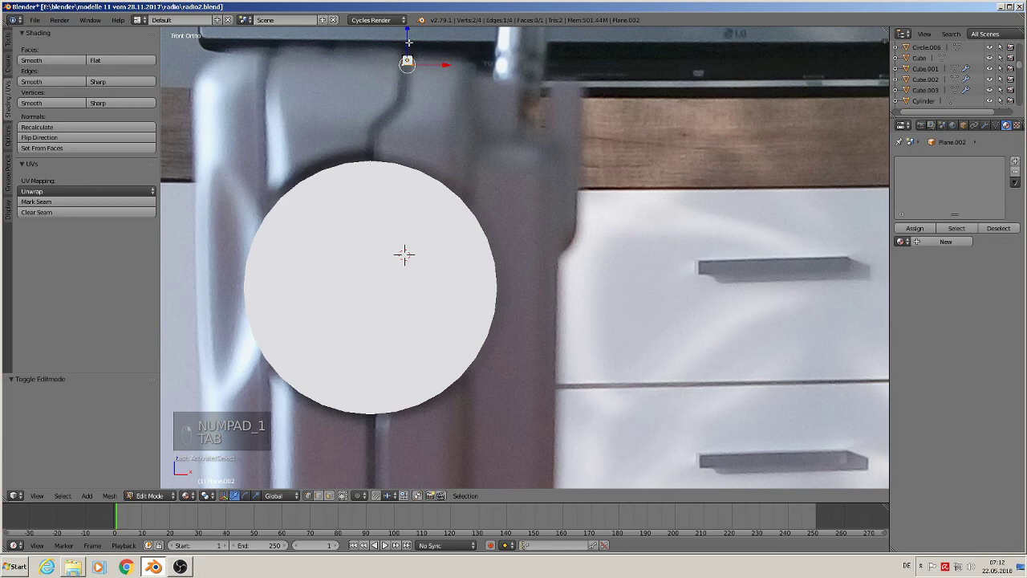
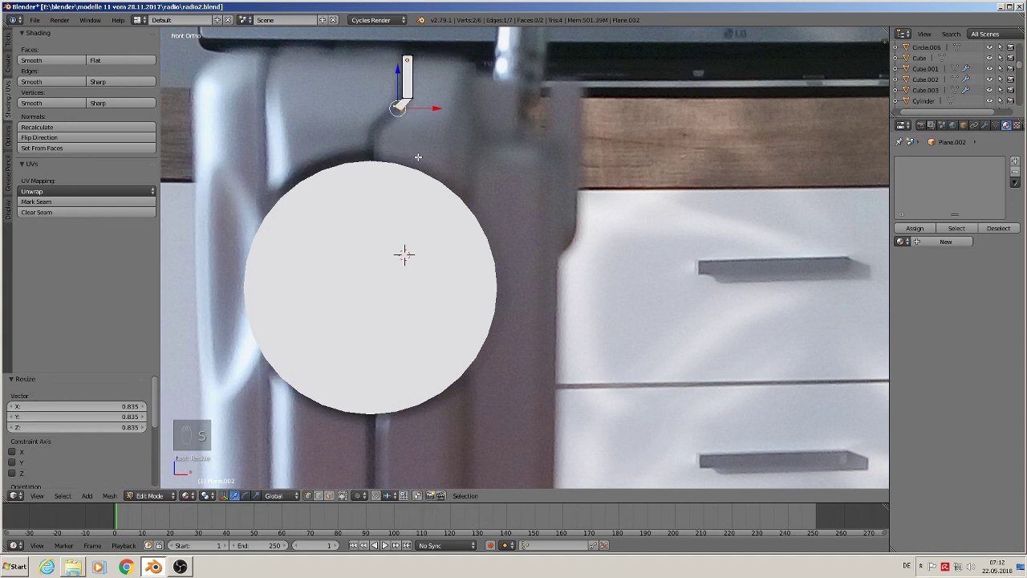
key("g")
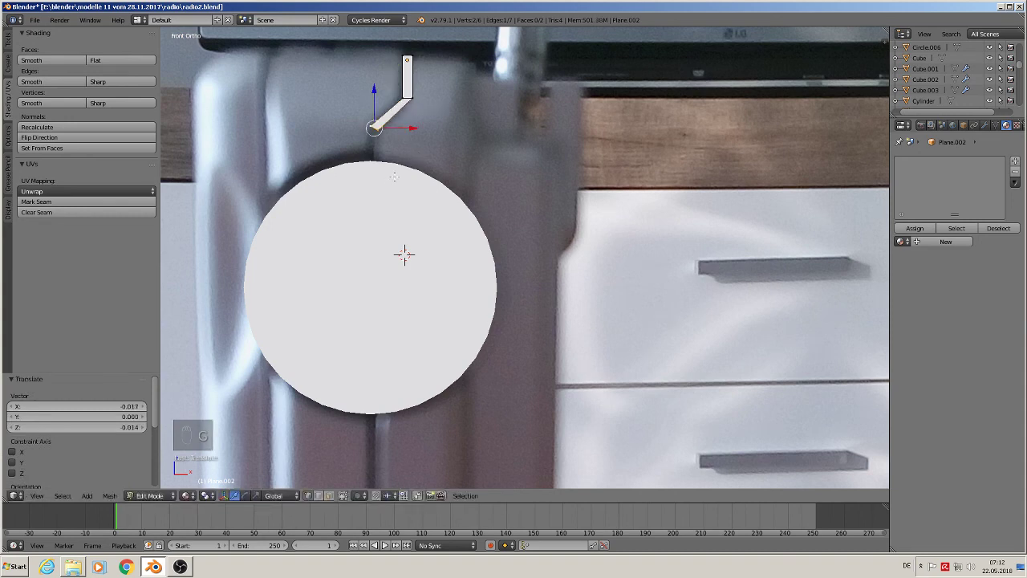
key("e")
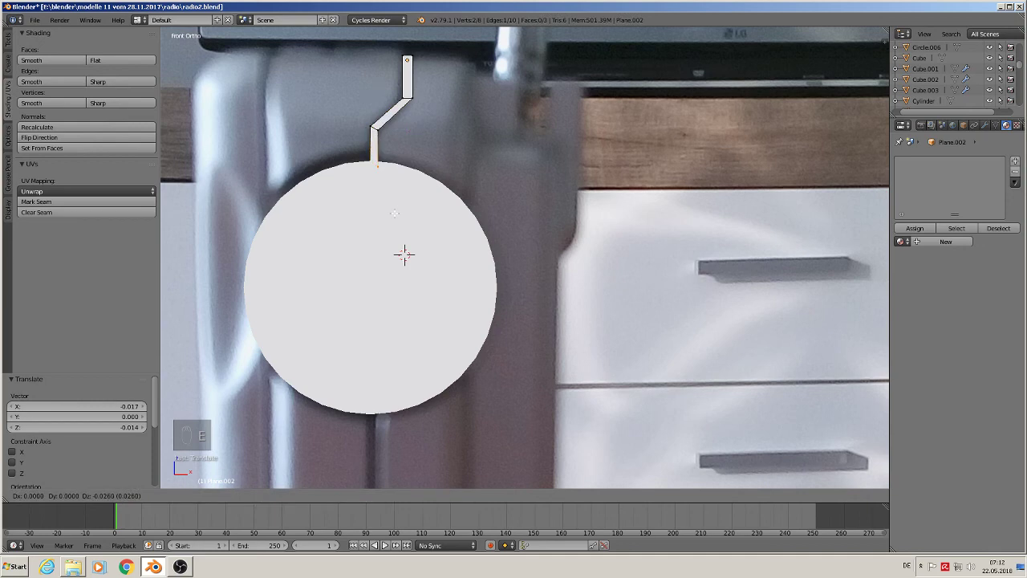
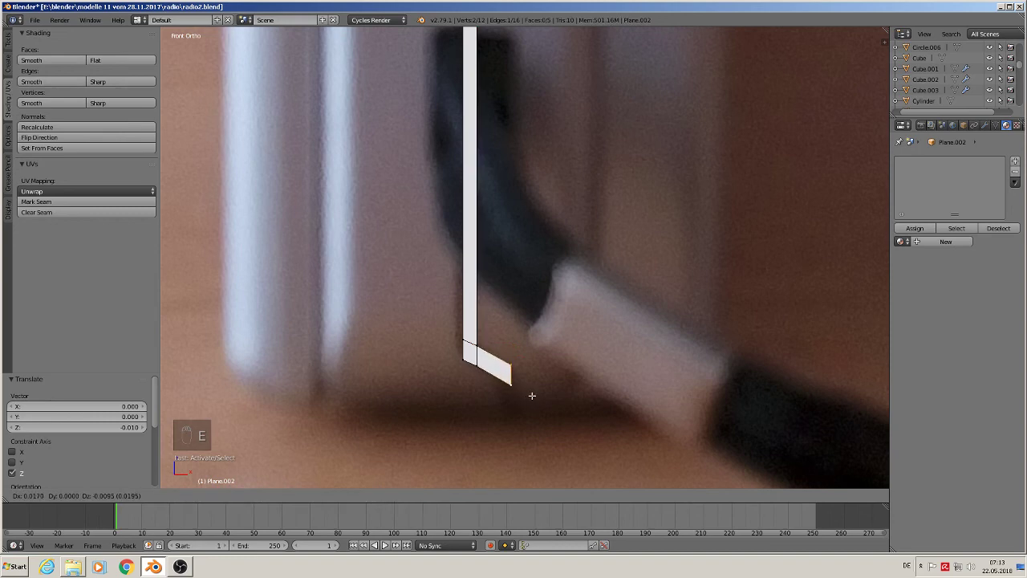
Cut a bend segment into the strip and extrude it further down toward the cable, straightening the end
key("ctrl+r")
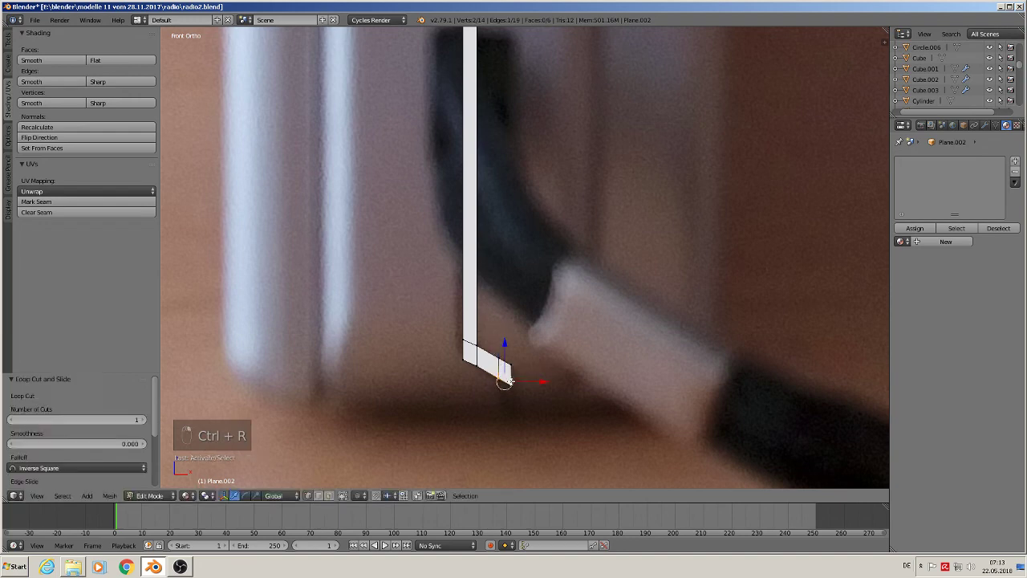
key("e")
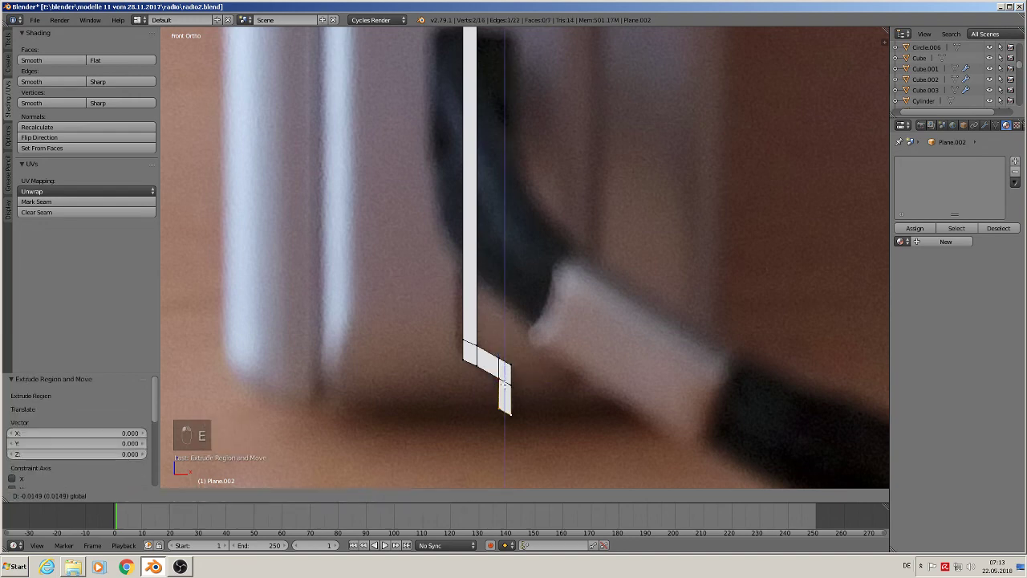
key("s")
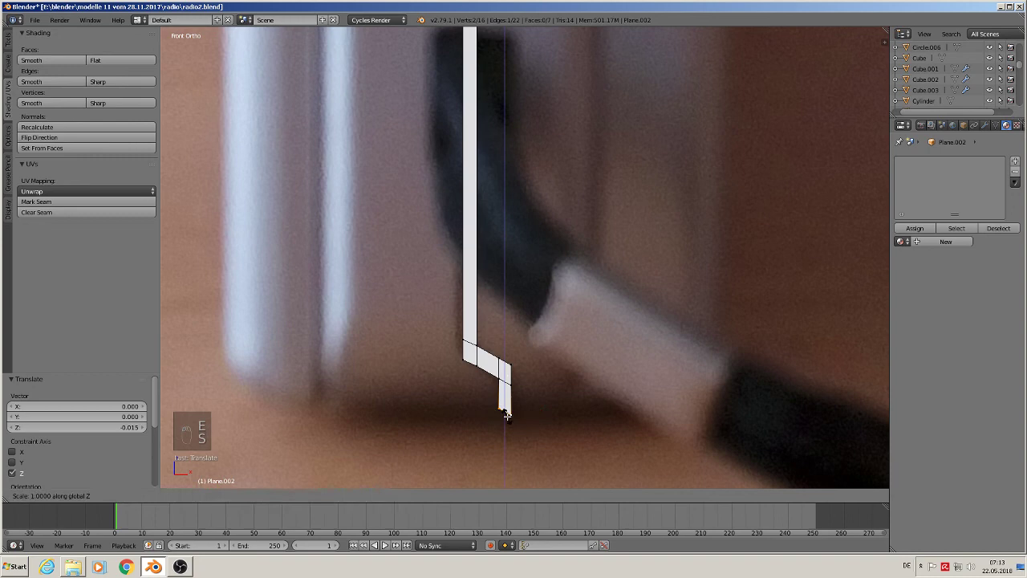
key("Tab")
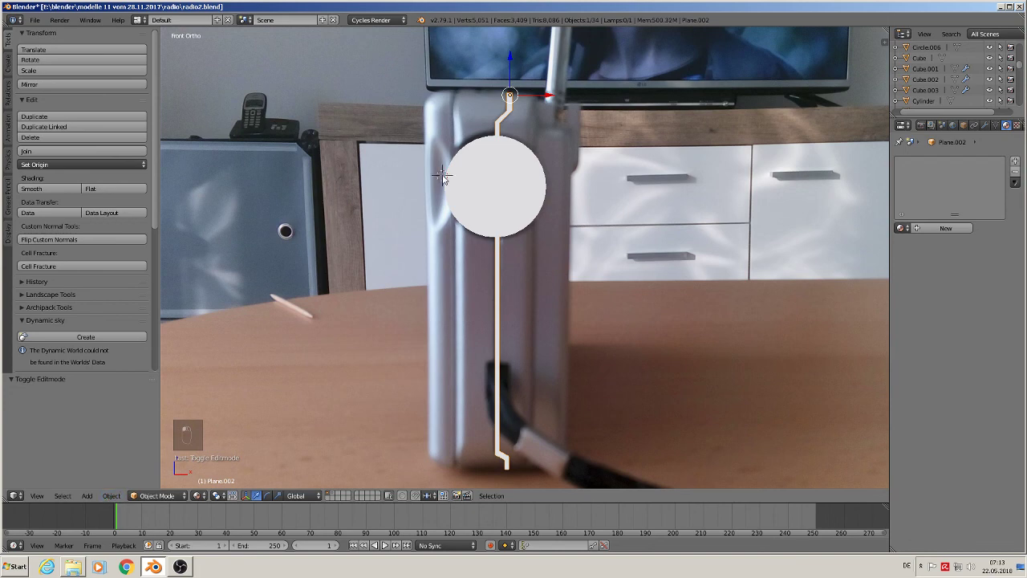
Add an upright circle and squash it into a narrow oval sized to the knob's side bump
left_click_drag(89, 495, 106, 482)
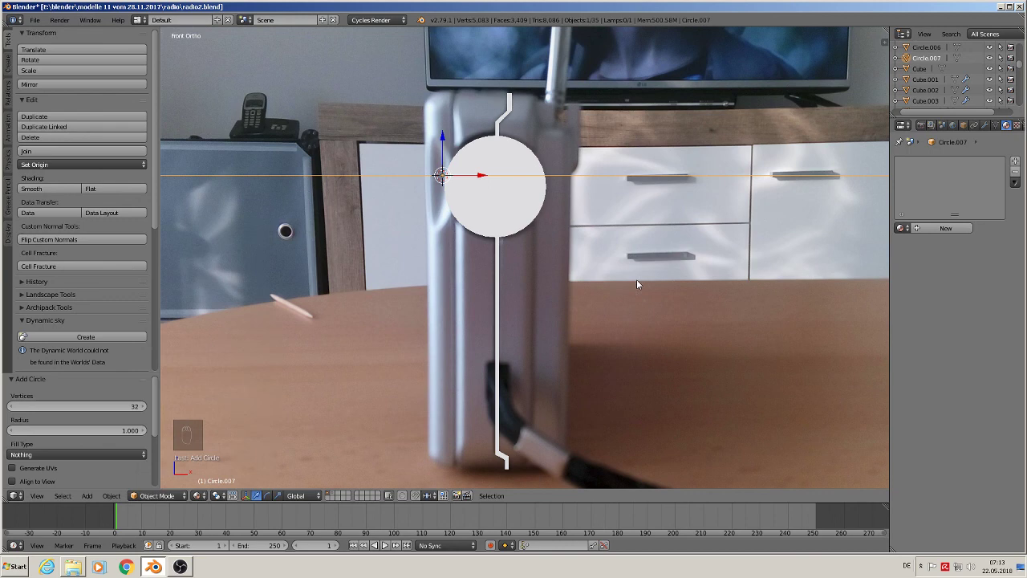
key("r")
key("s")
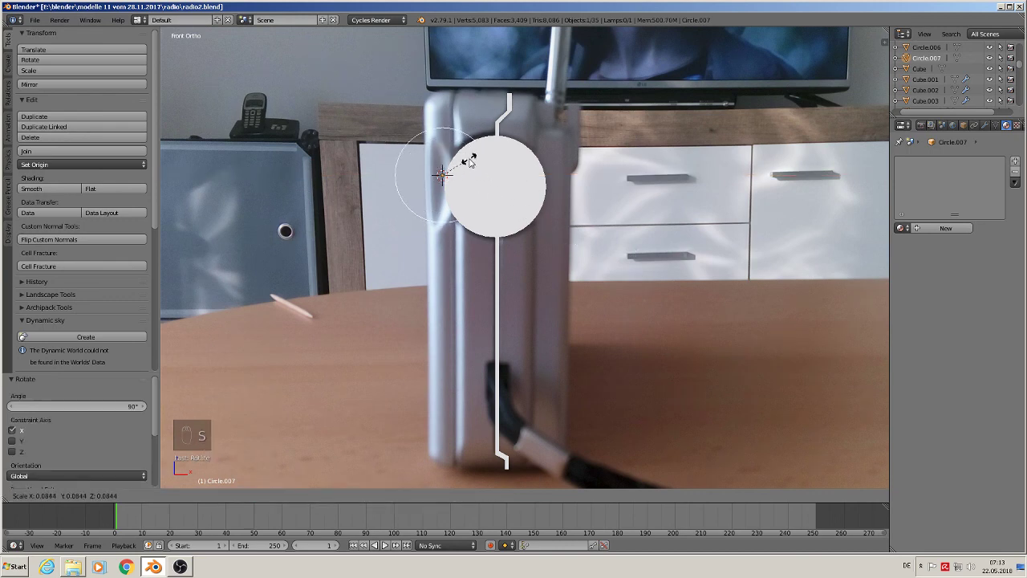
key("s")
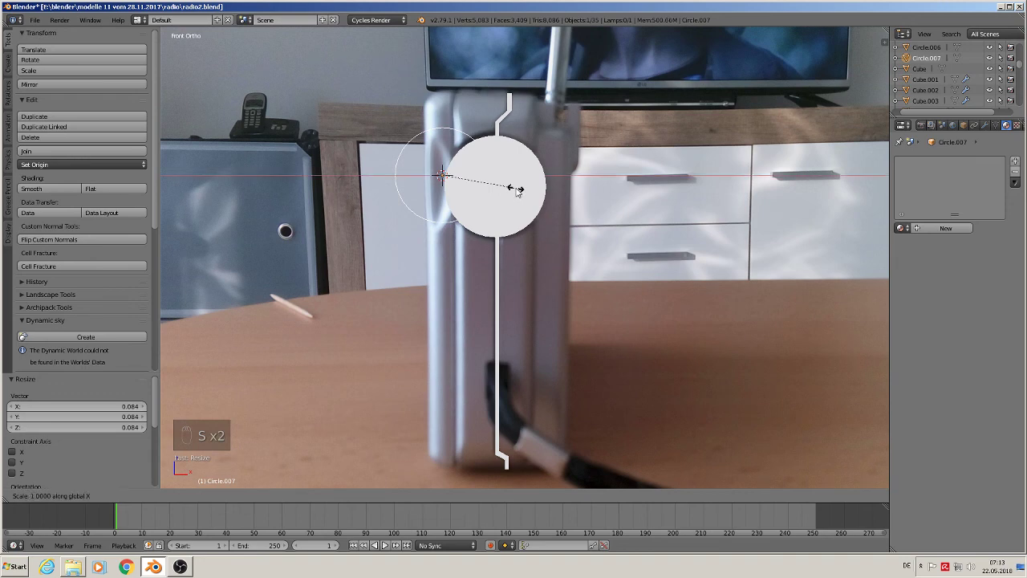
left_click_drag(444, 140, 505, 231)
key("s")
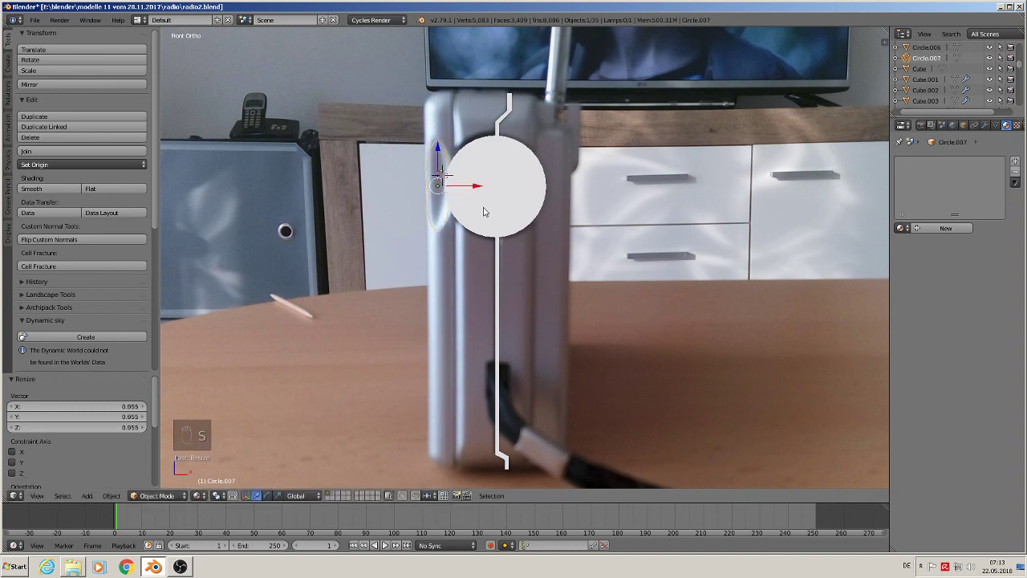
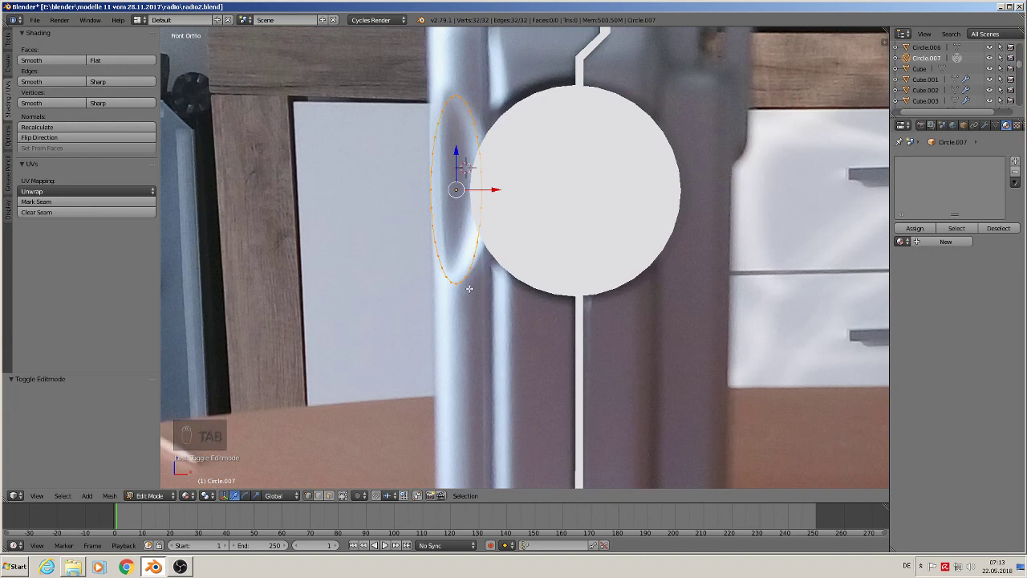
Delete the oval's left half, fill the remaining half-ellipse and place it against the disc's left edge
key("a")
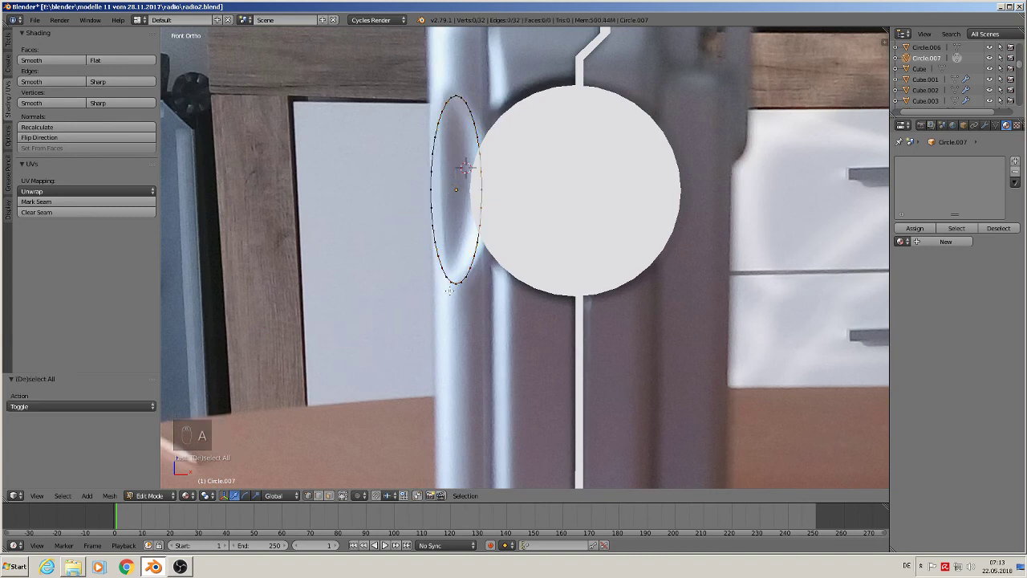
key("b")
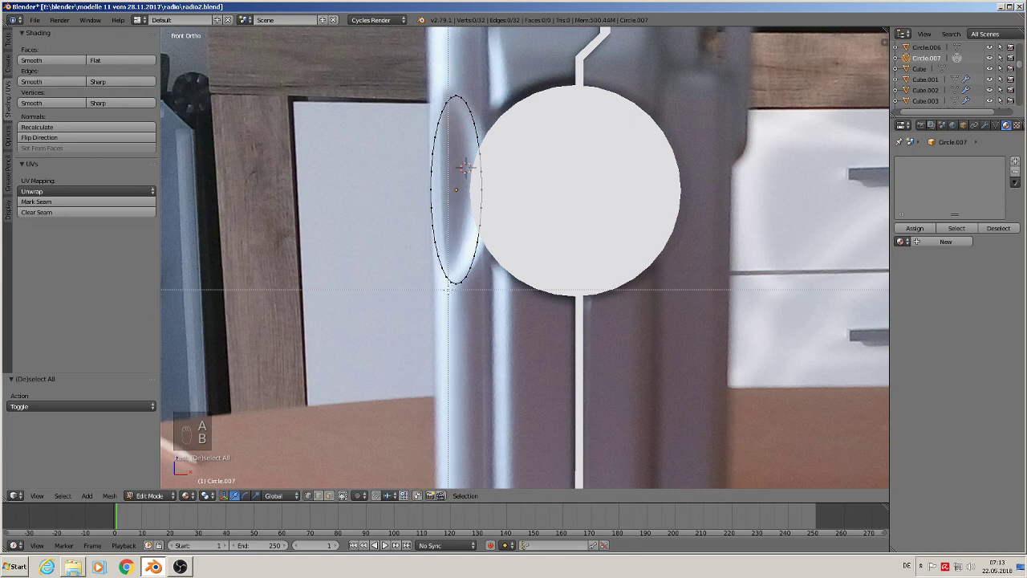
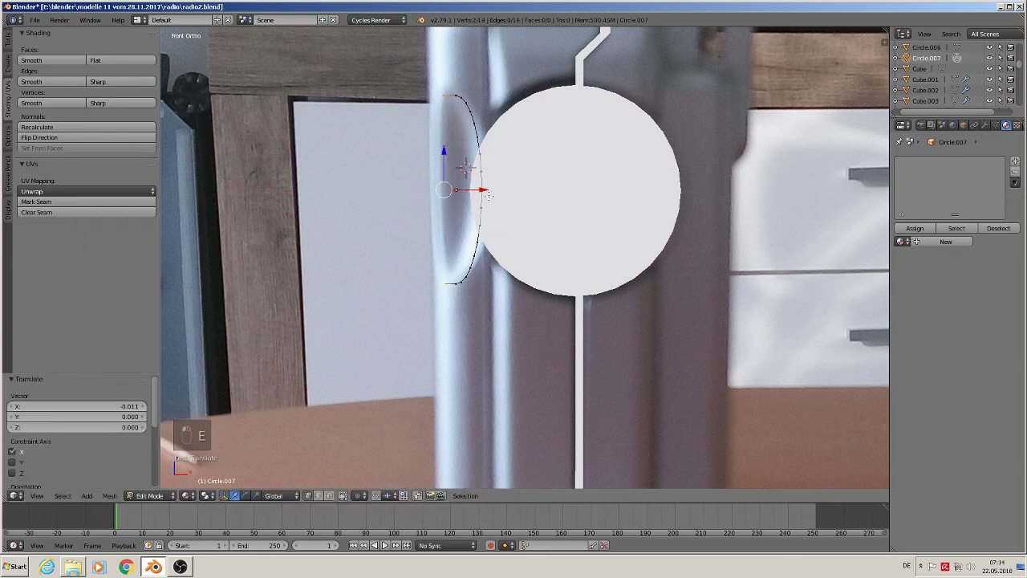
key("f")
key("Tab")
key("Tab")
key("a")
key("a")
key("f")
key("Tab")
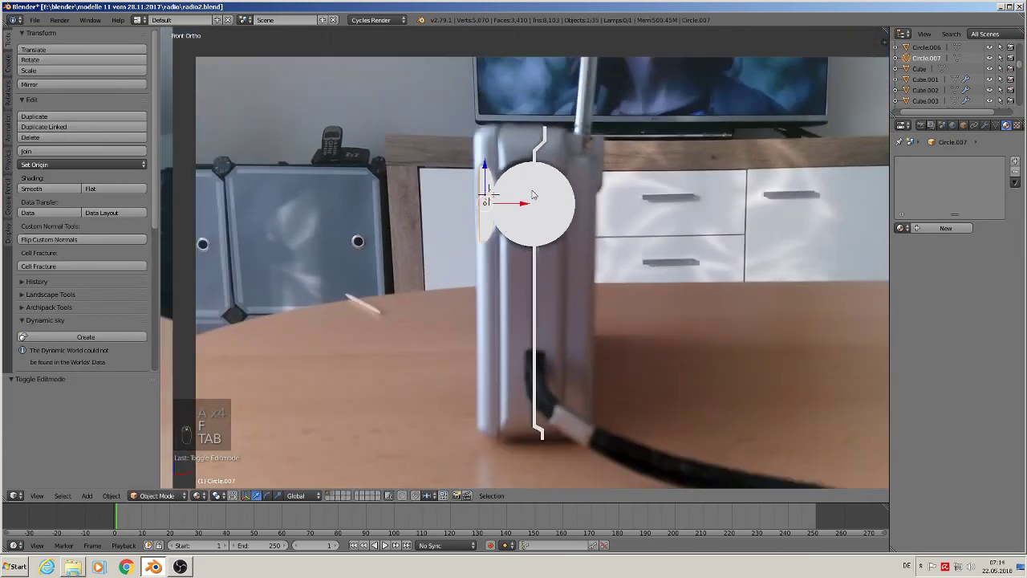
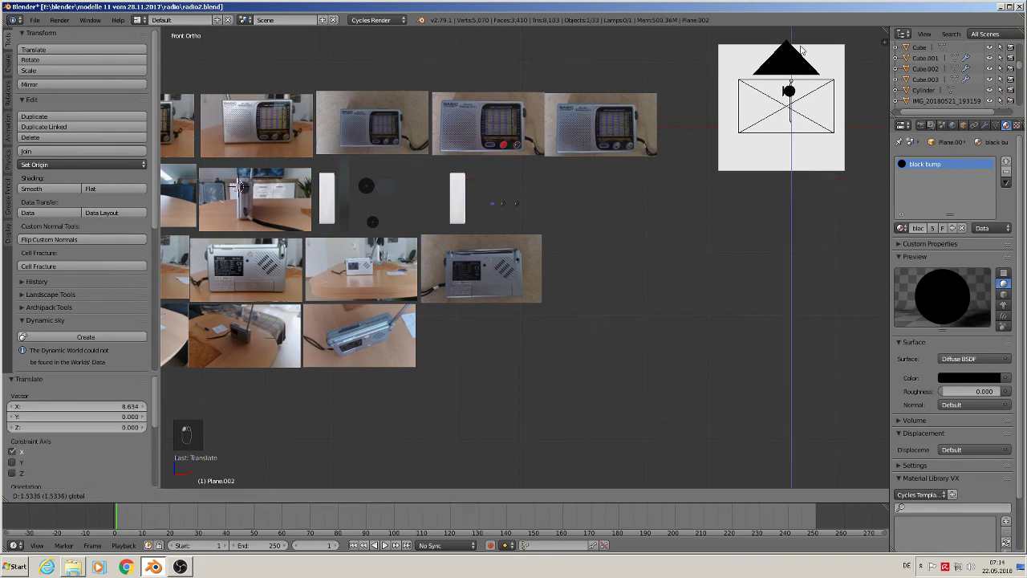
Reposition the orthographic camera so the knob-and-cable silhouette fills its frame, checked through the camera view
key("KP_0")
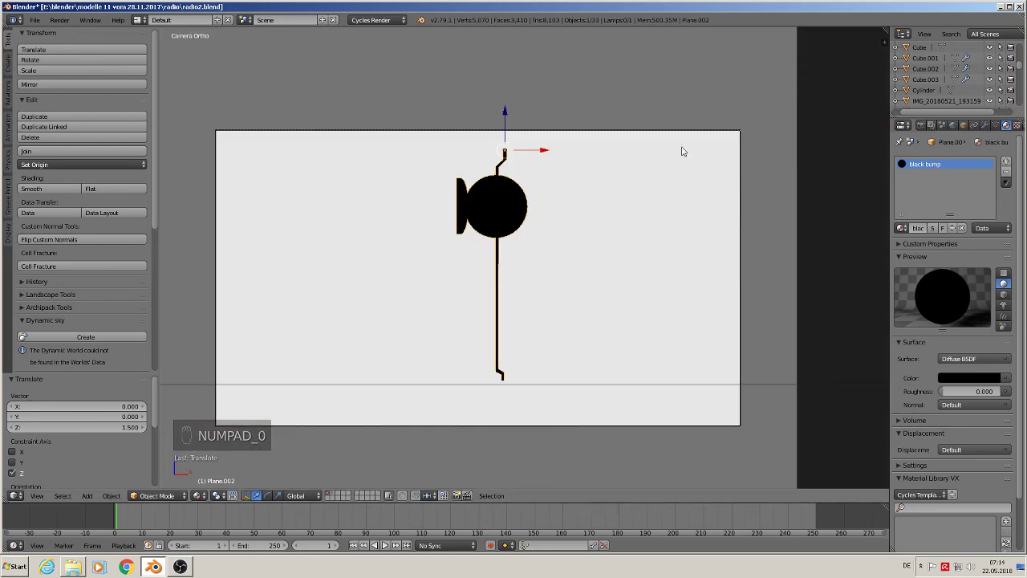
left_click(680, 128)
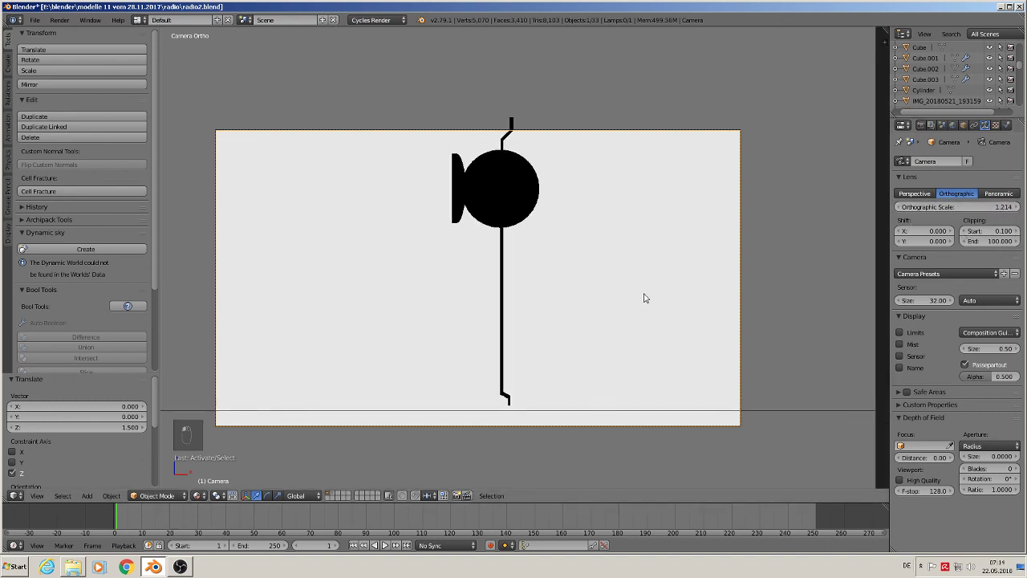
key("g")
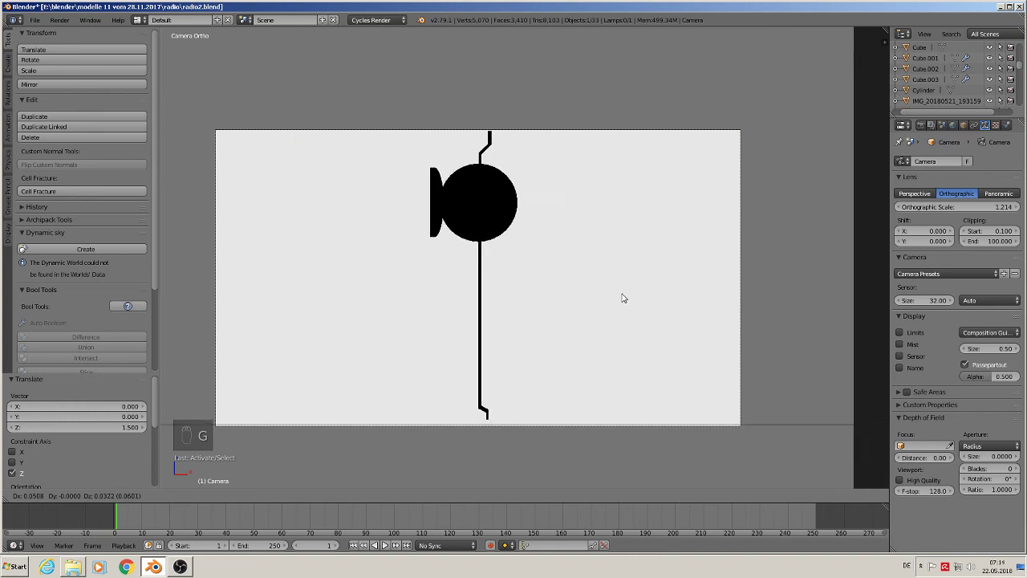
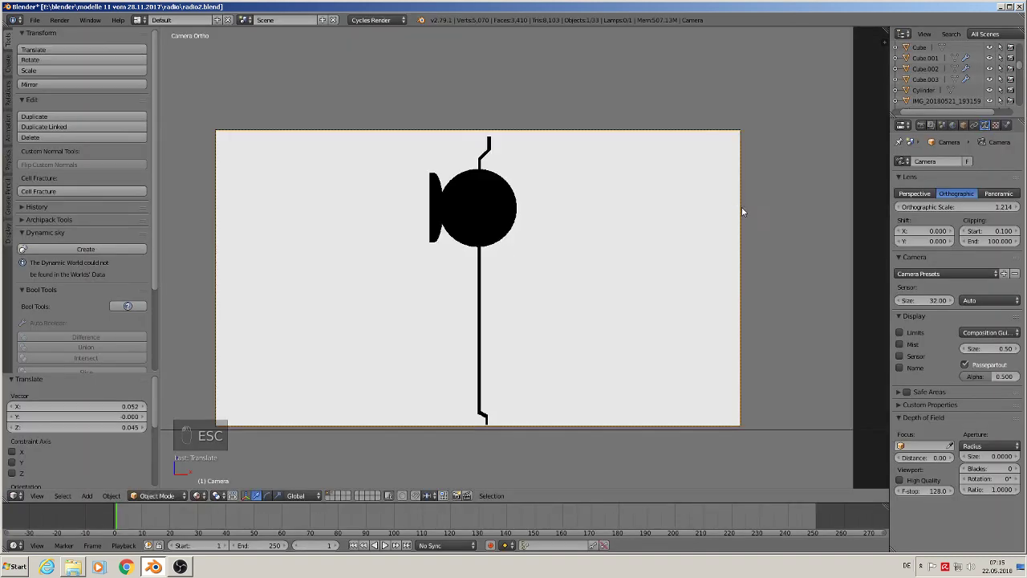
key("KP_0")
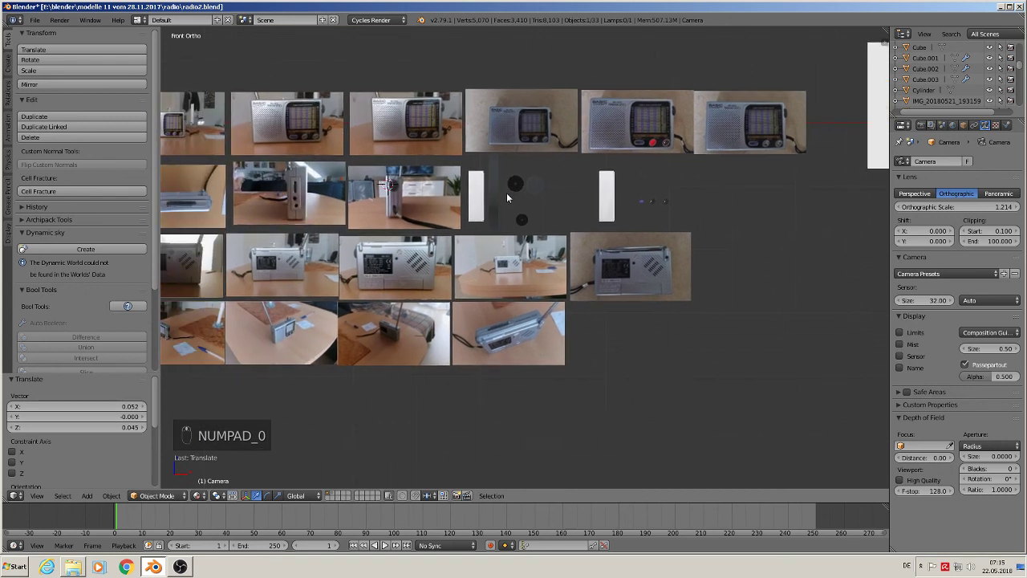